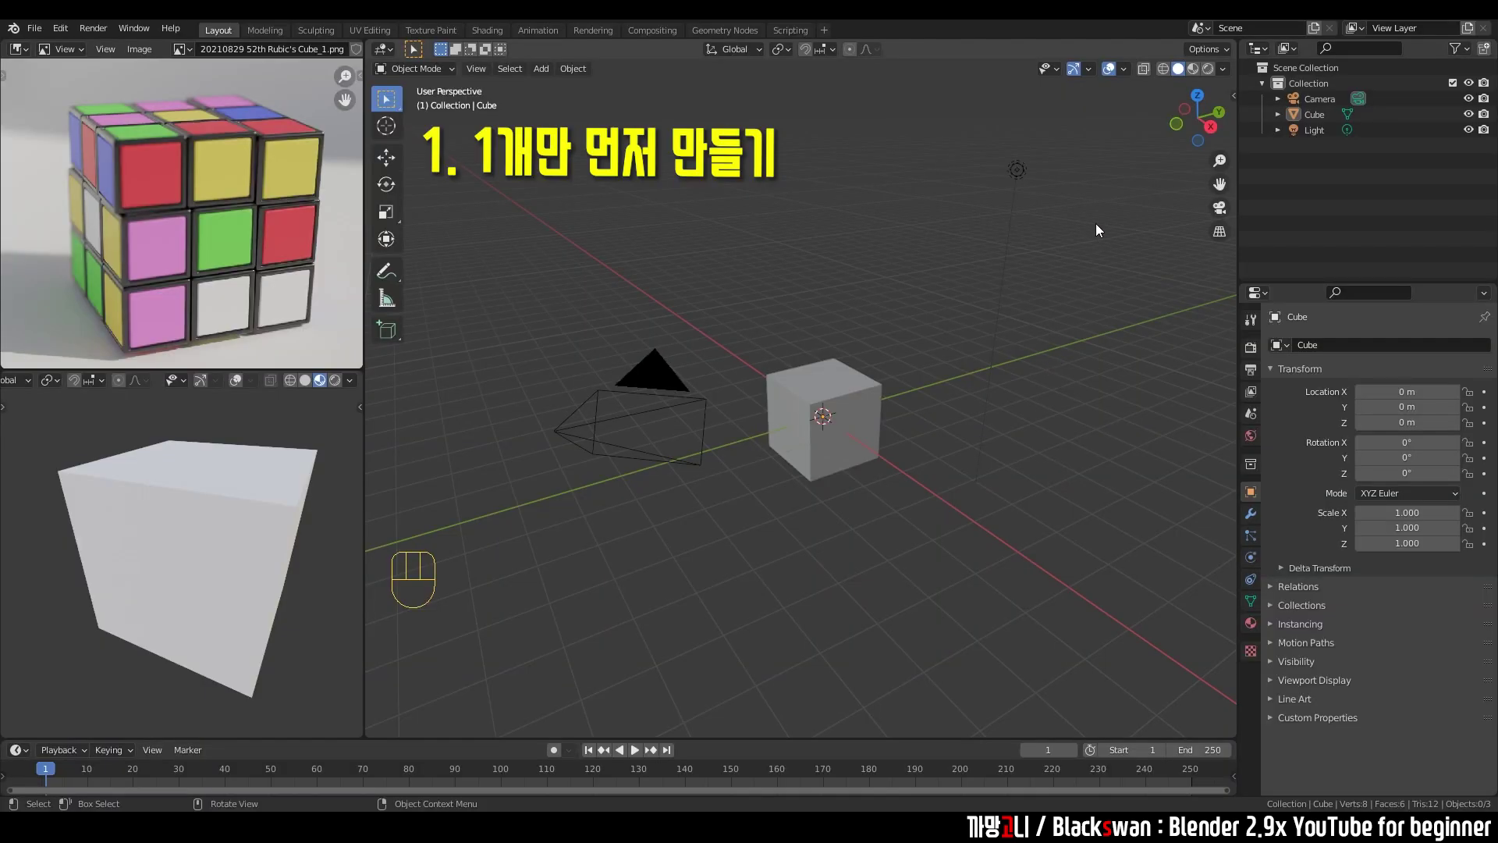
Delete the camera and light so only the default cube remains in the scene.
left_click(1068, 146)
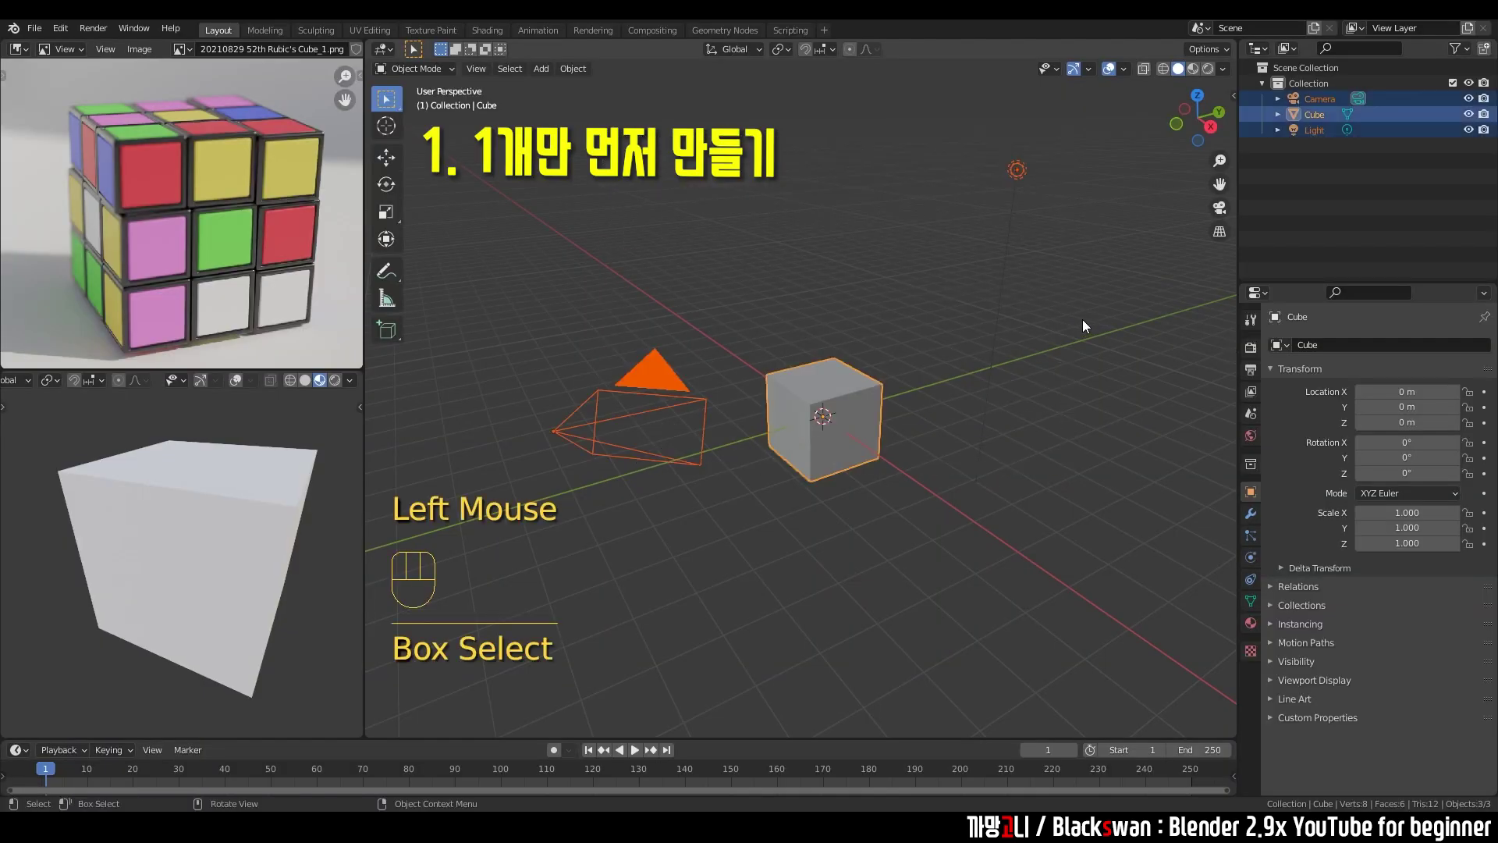
left_click(1092, 327)
type("Belect")
left_click_drag(961, 139, 1039, 223)
key("Delete")
left_click_drag(637, 312, 646, 436)
key("Delete")
Frame the view on the cube beside the Rubik's reference image and select the cube.
left_click(794, 273)
left_click_drag(760, 288, 876, 456)
scroll("up", 3)
scroll("down", 3)
left_click_drag(895, 440, 860, 406)
middle_click(870, 407)
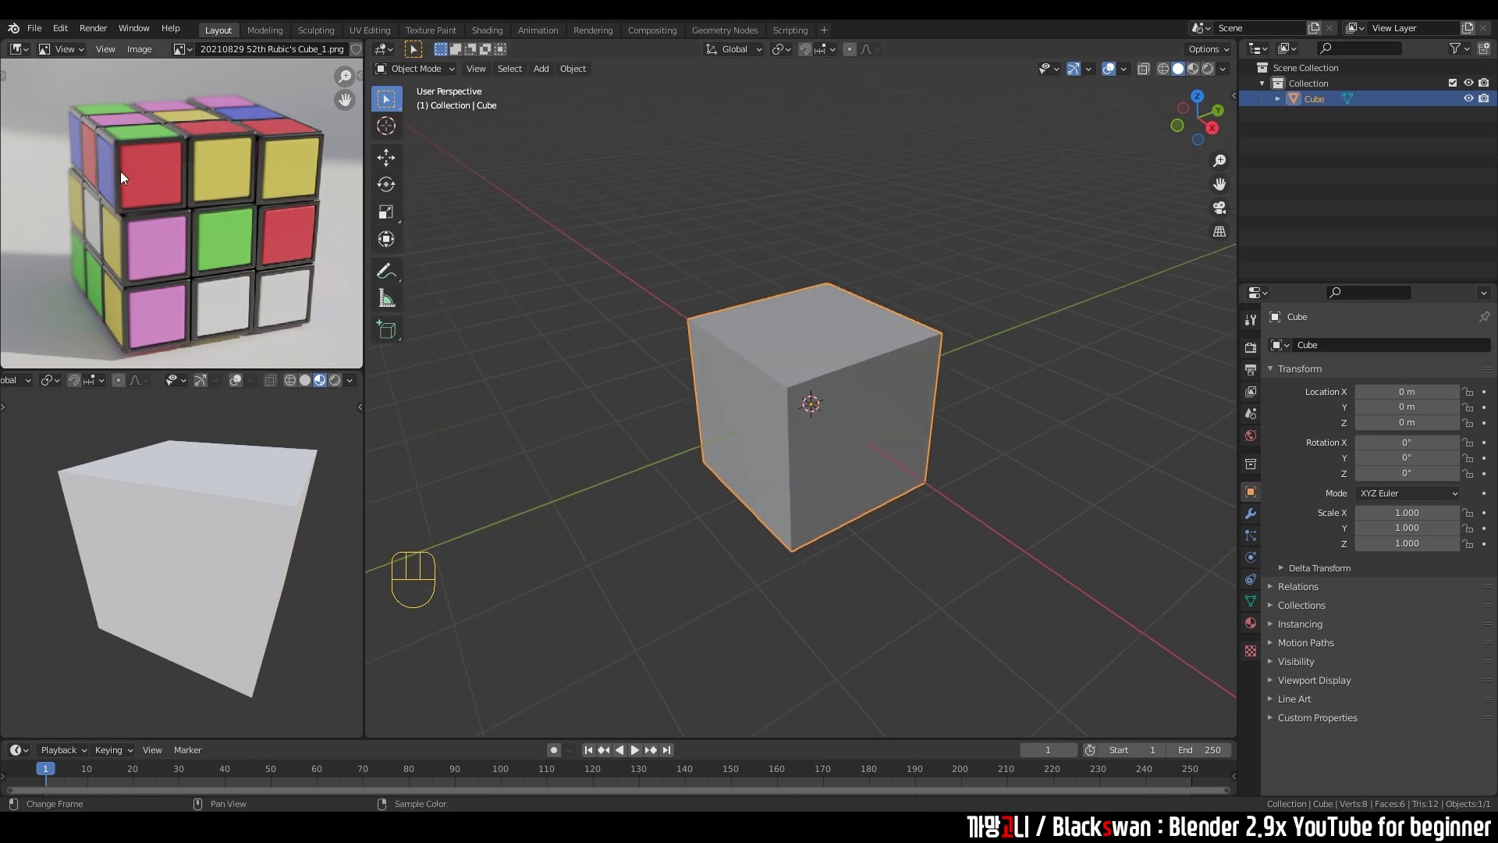
left_click(810, 223)
scroll("up", 3)
left_click(828, 363)
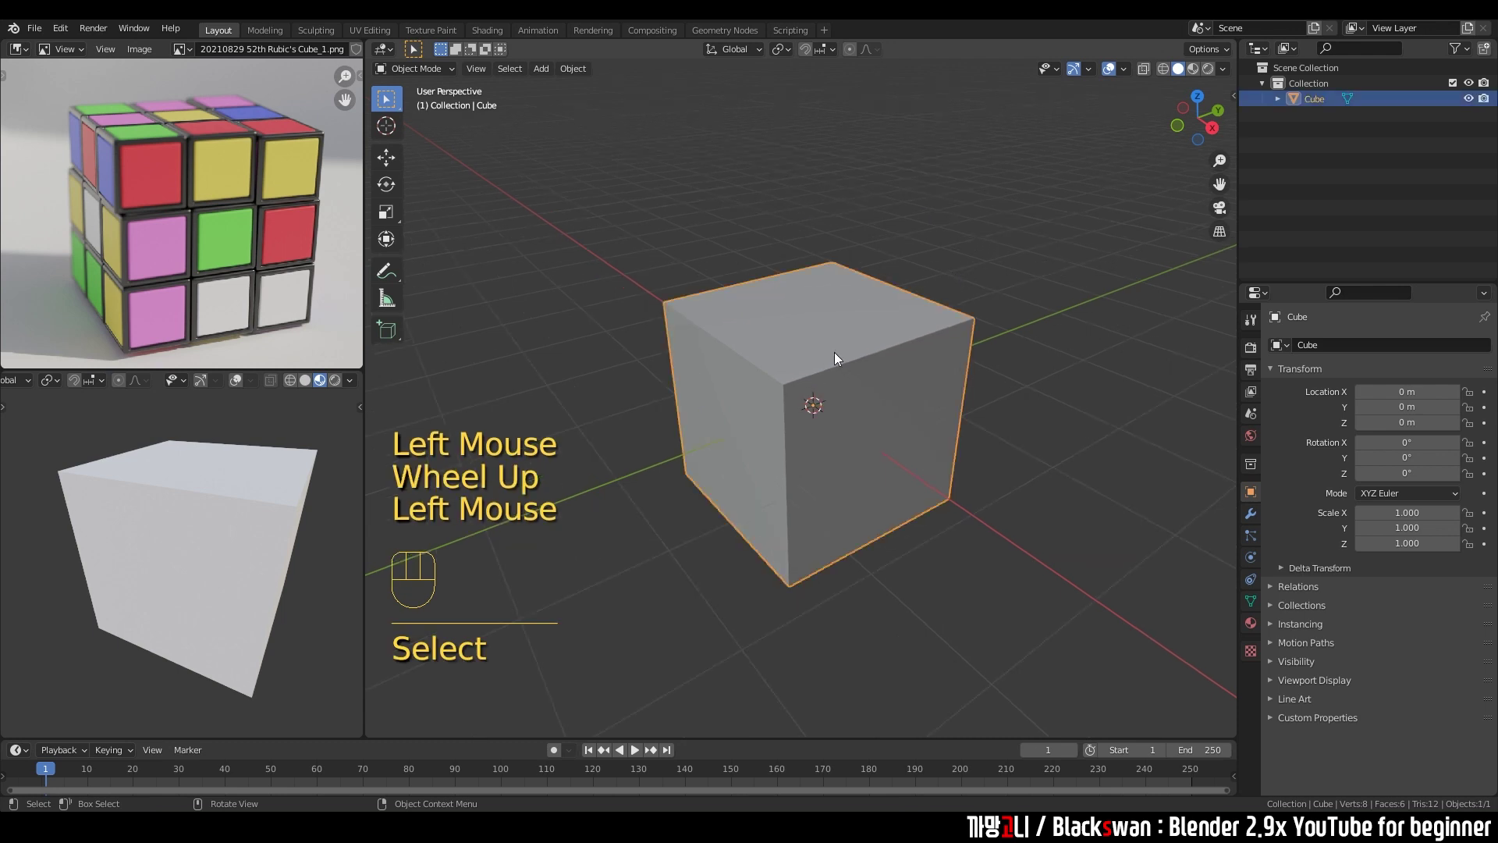
Enter Edit Mode and loop-cut the cube through the middle on every axis into a 2×2 grid.
key("Tab")
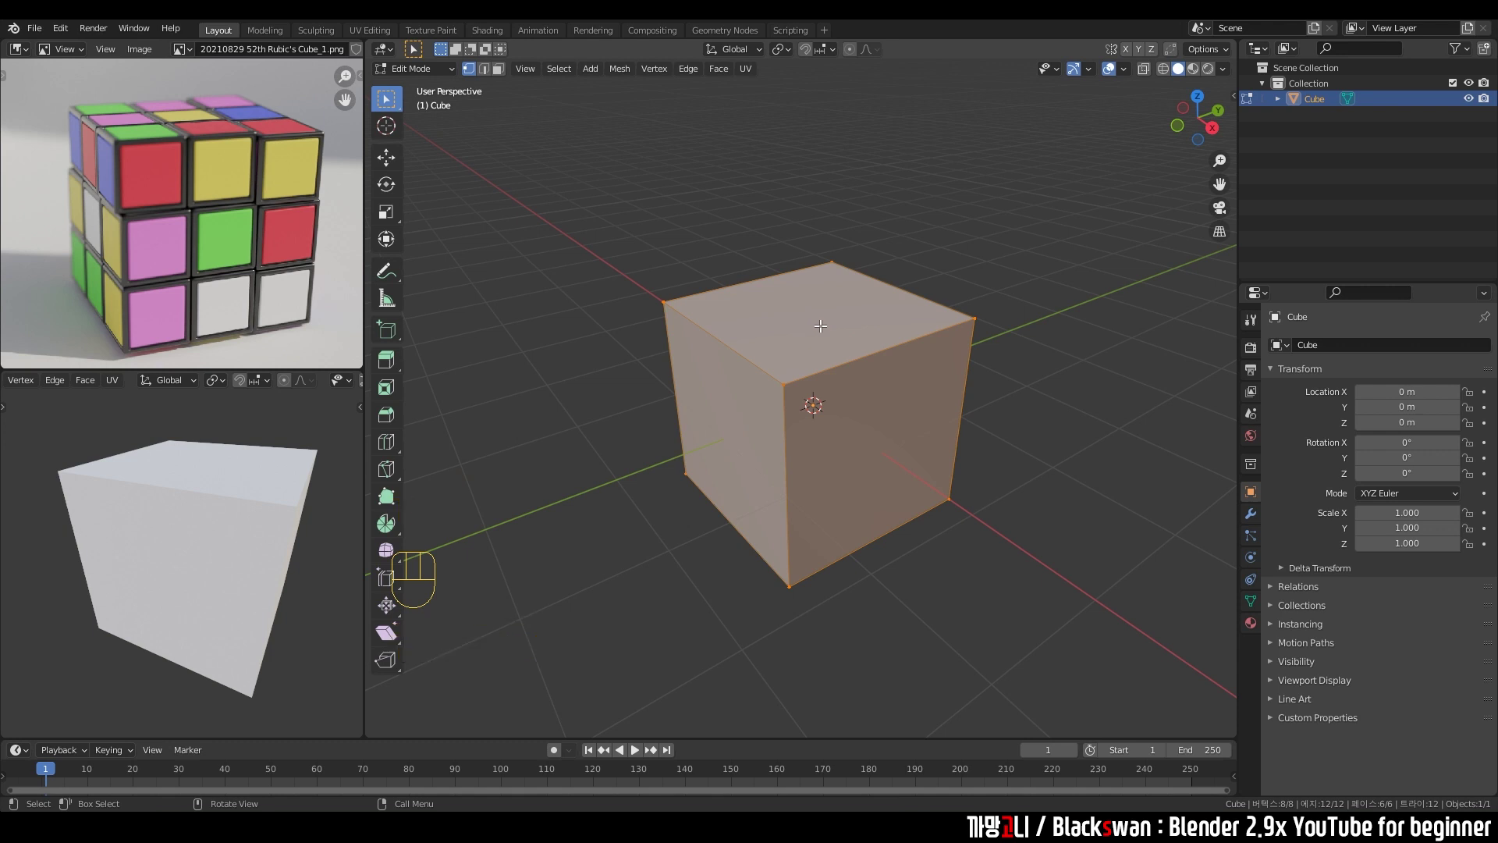
left_click_drag(825, 330, 784, 344)
scroll("up", 3)
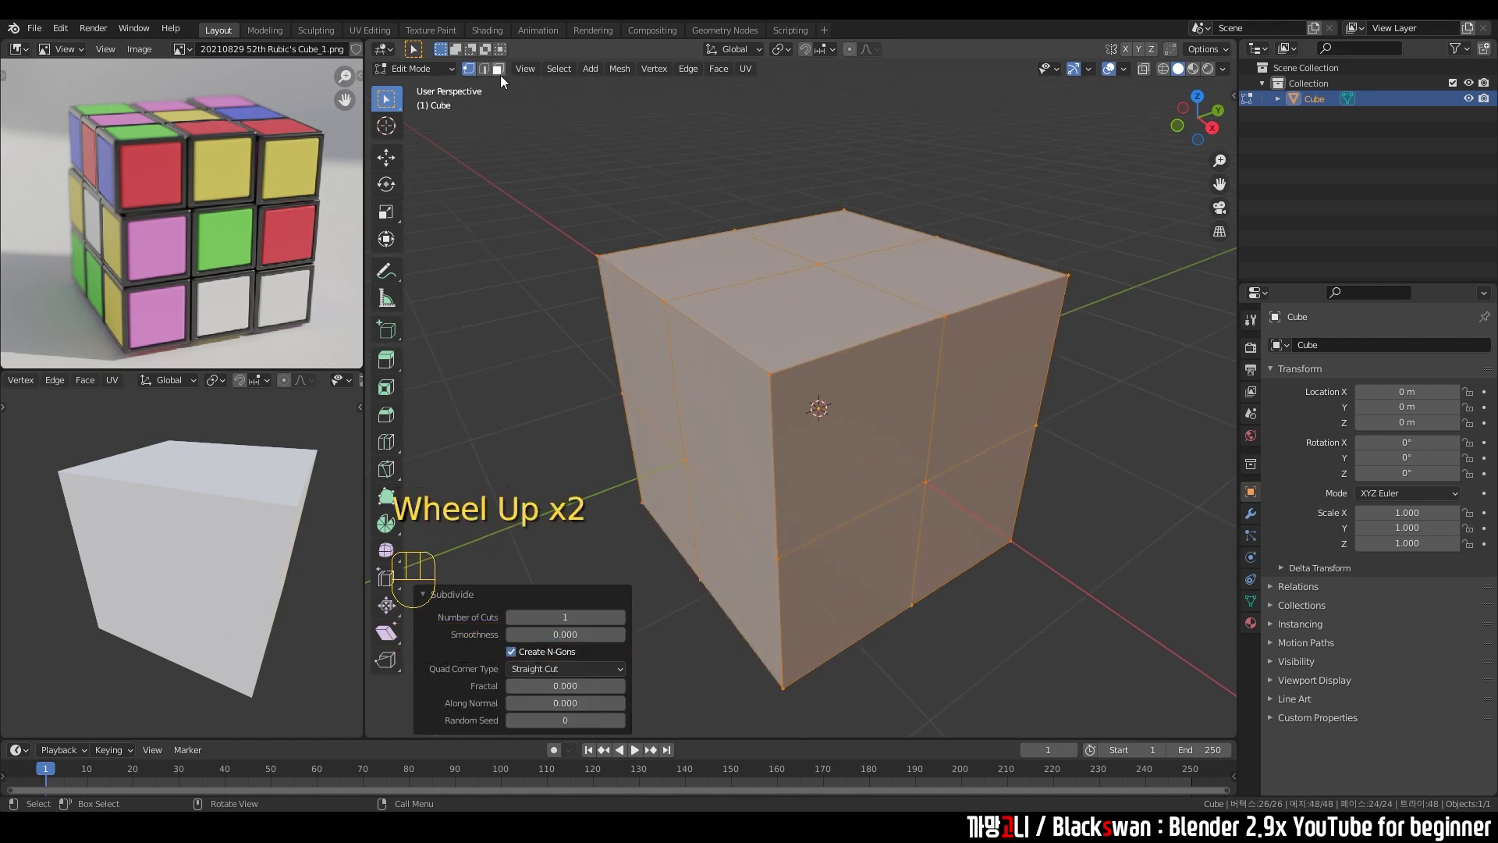
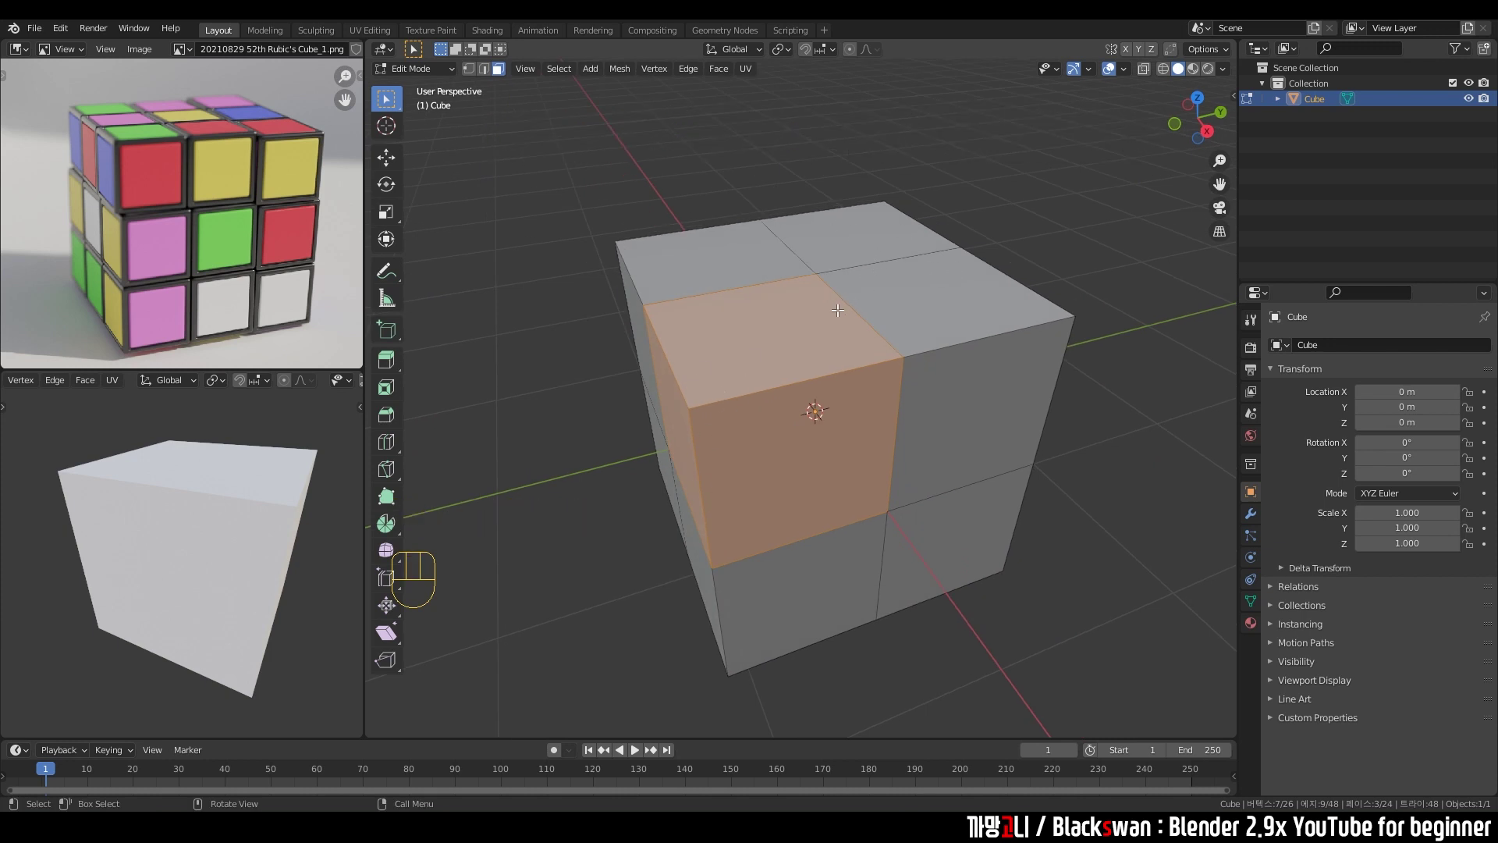
middle_click(830, 327)
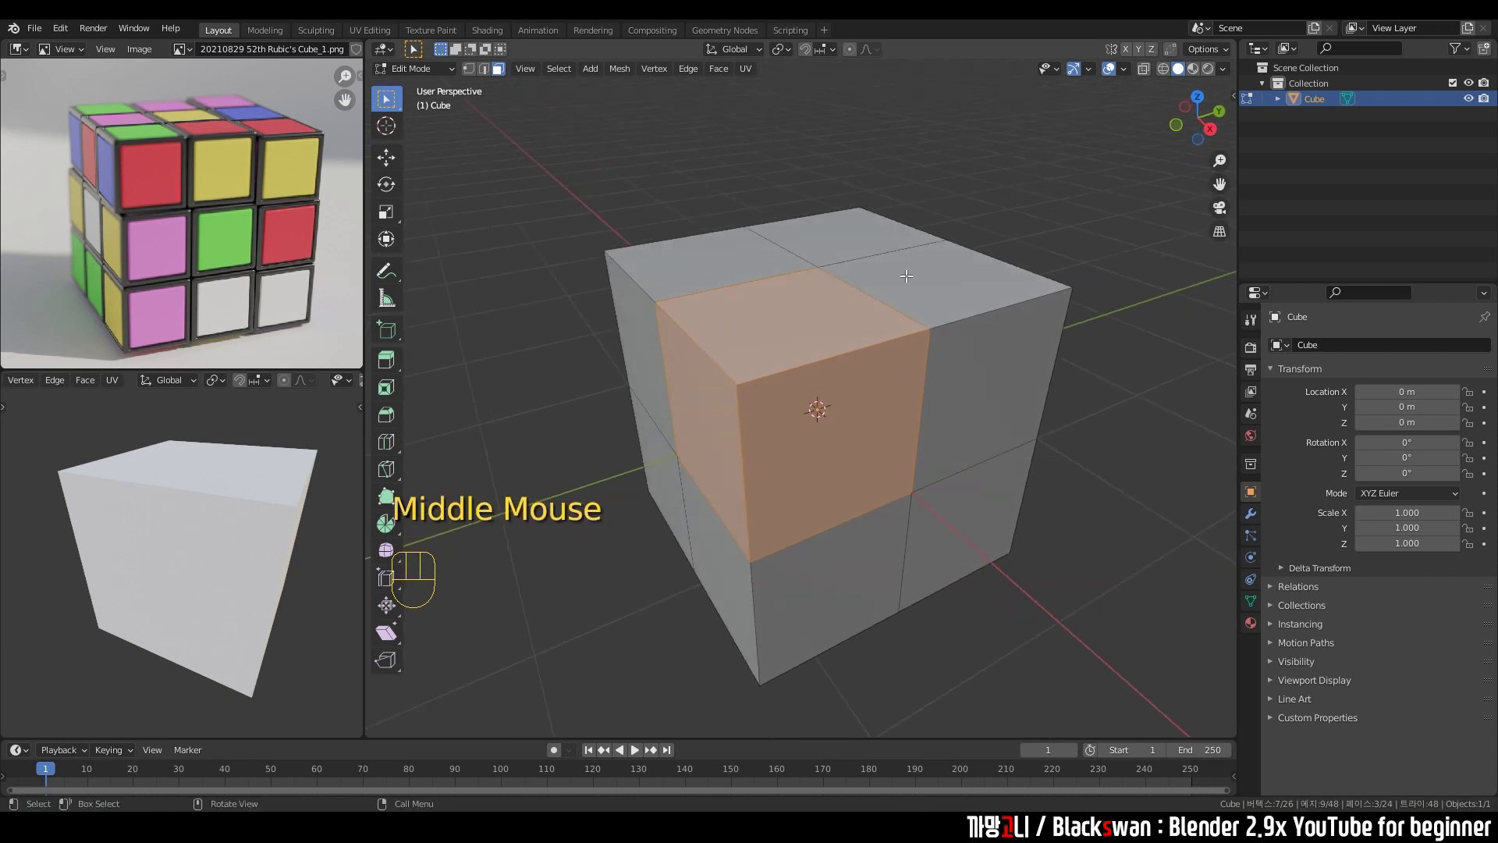
left_click(908, 270)
left_click(739, 381)
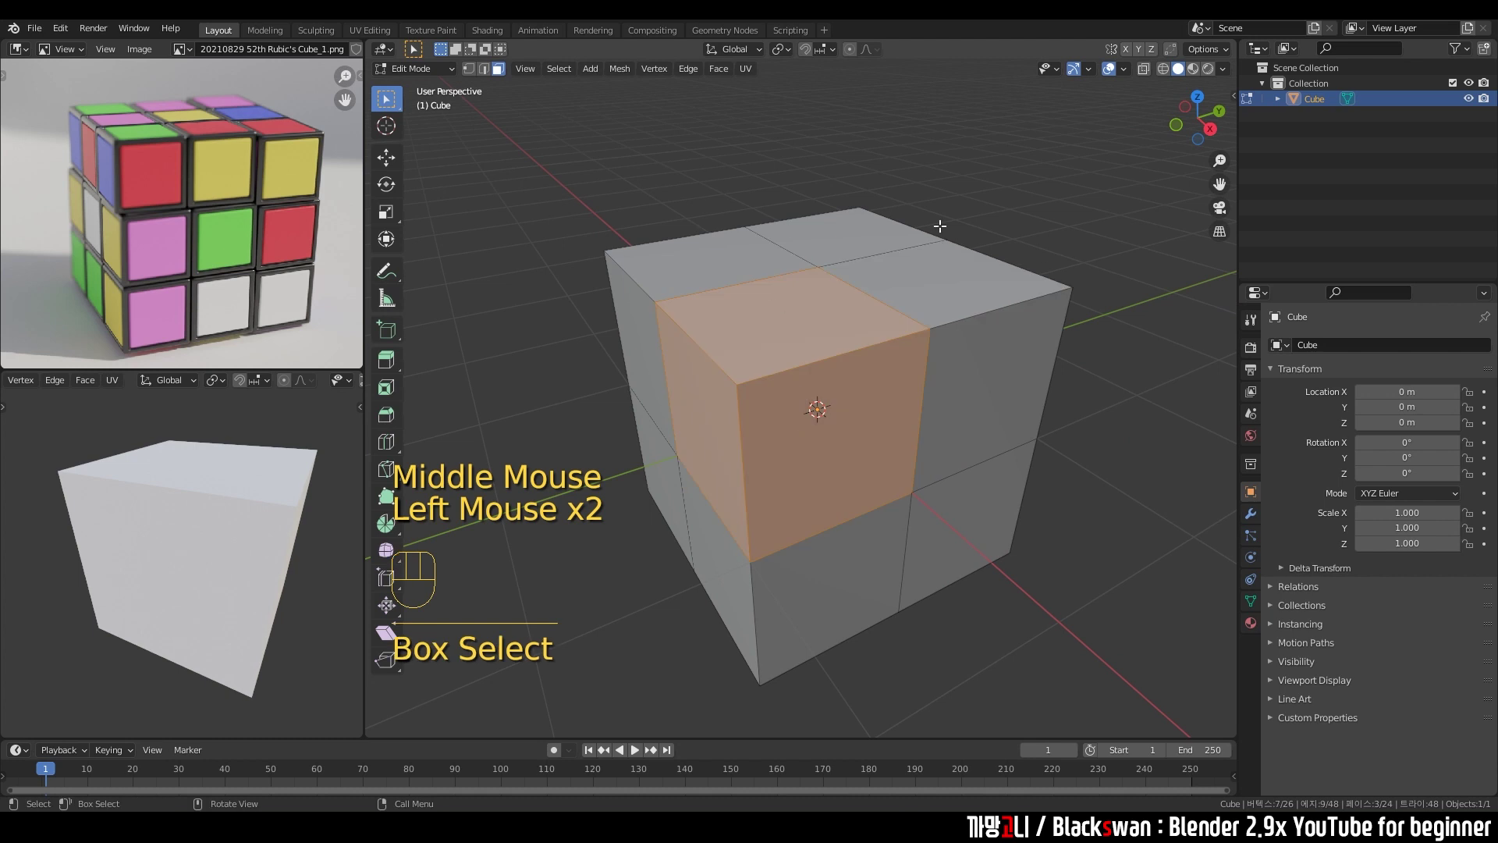
Select one corner octant's faces and invert the selection with Ctrl+I to target the rest.
left_click(759, 172)
left_click_drag(735, 353, 783, 406)
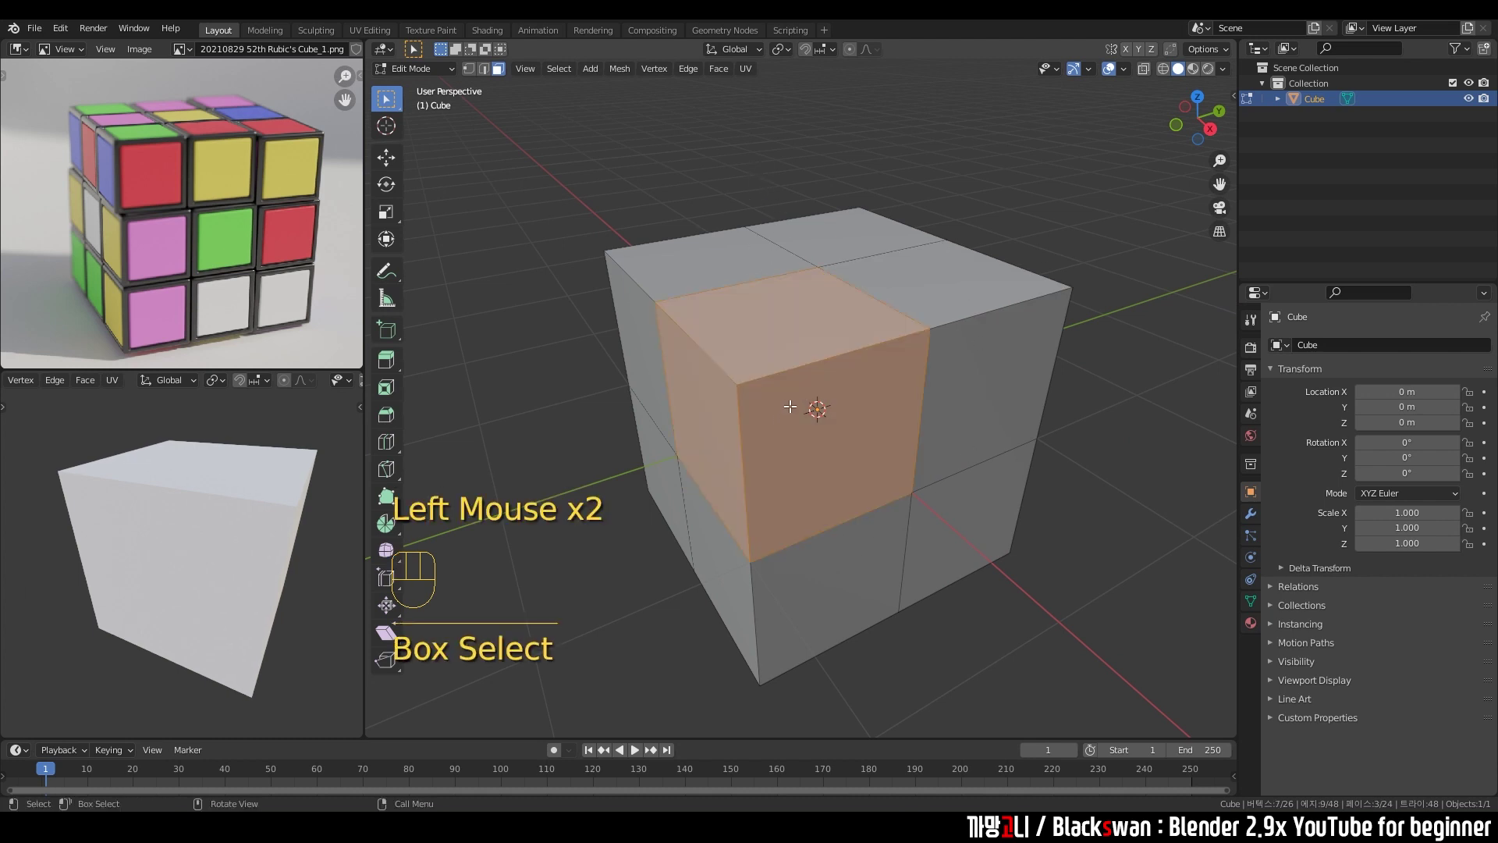
key("ctrl+i")
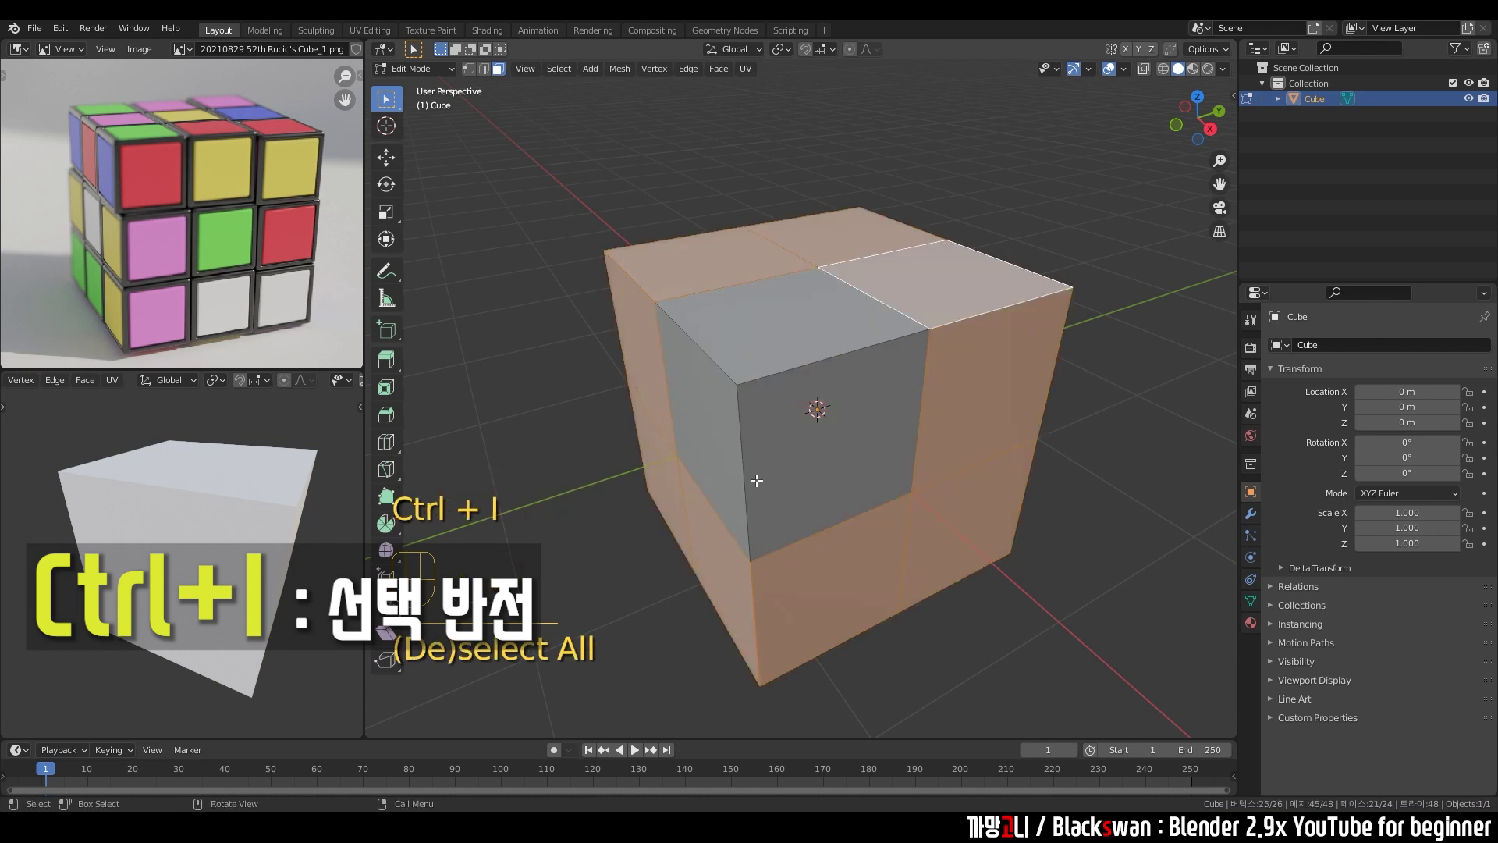
left_click_drag(771, 340, 785, 334)
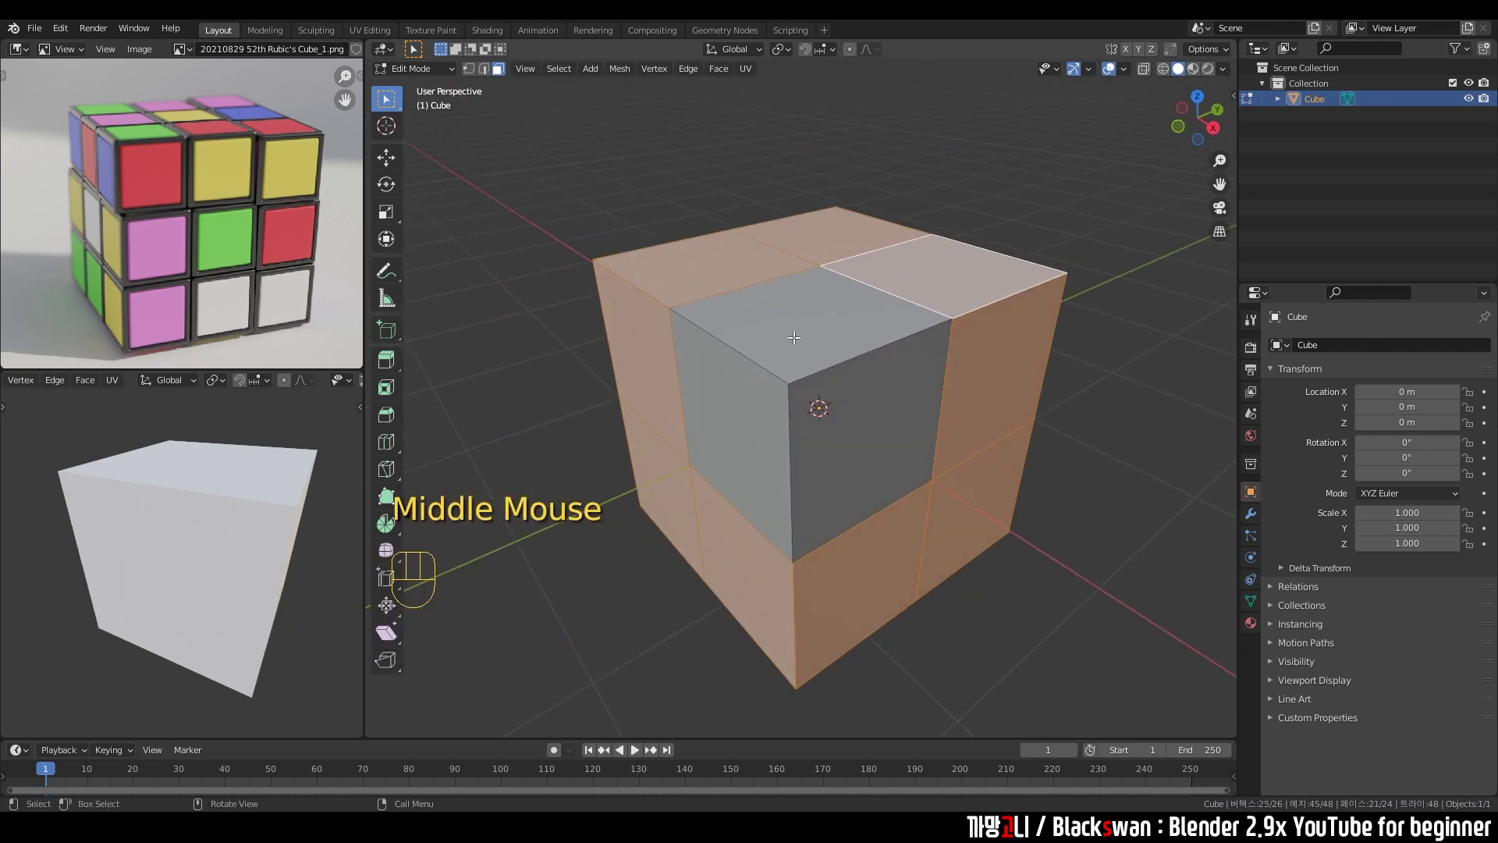
left_click_drag(826, 539, 802, 546)
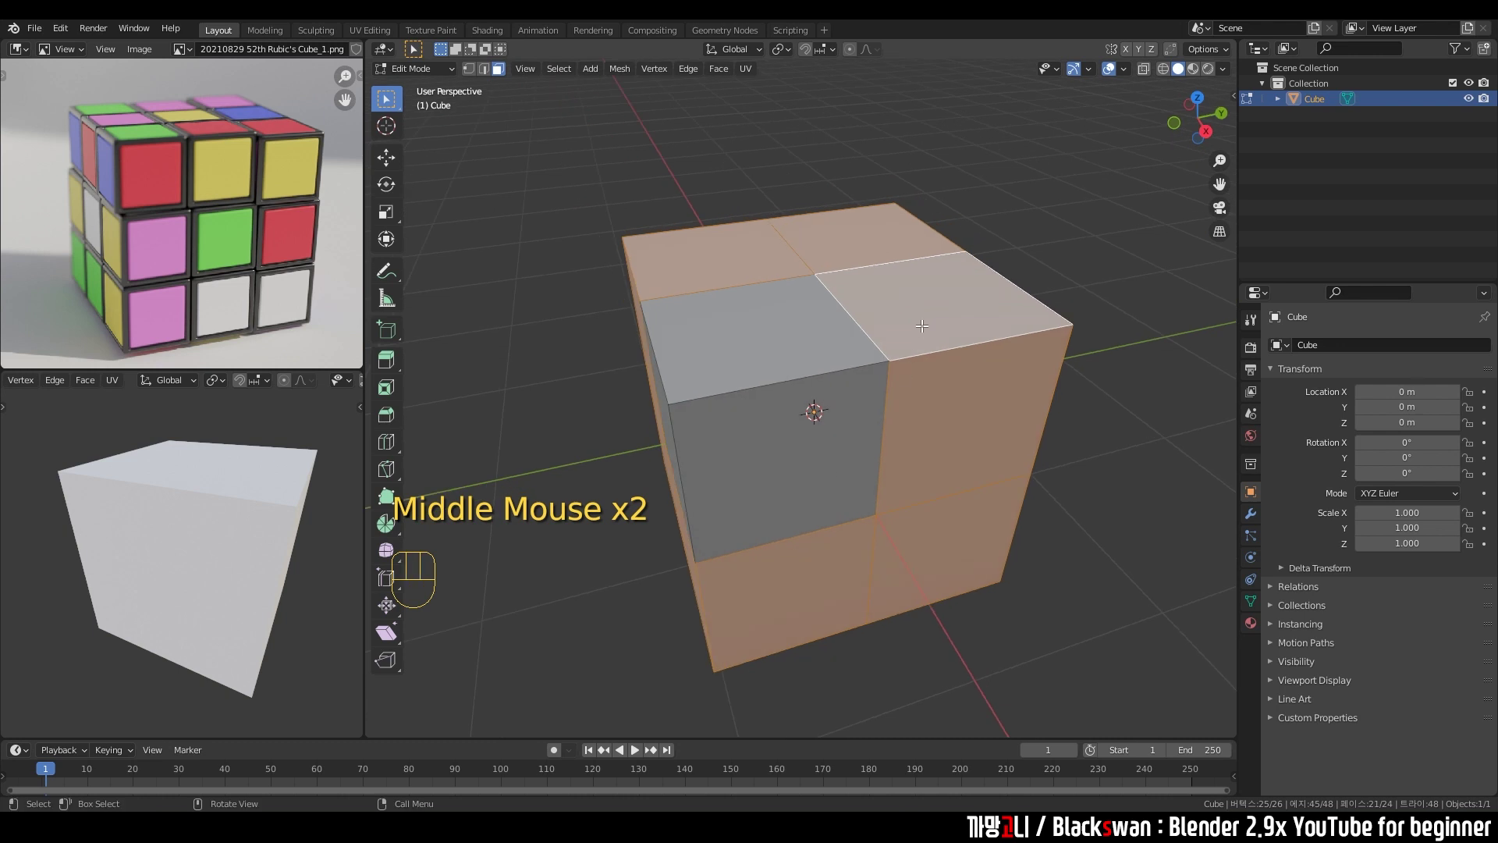
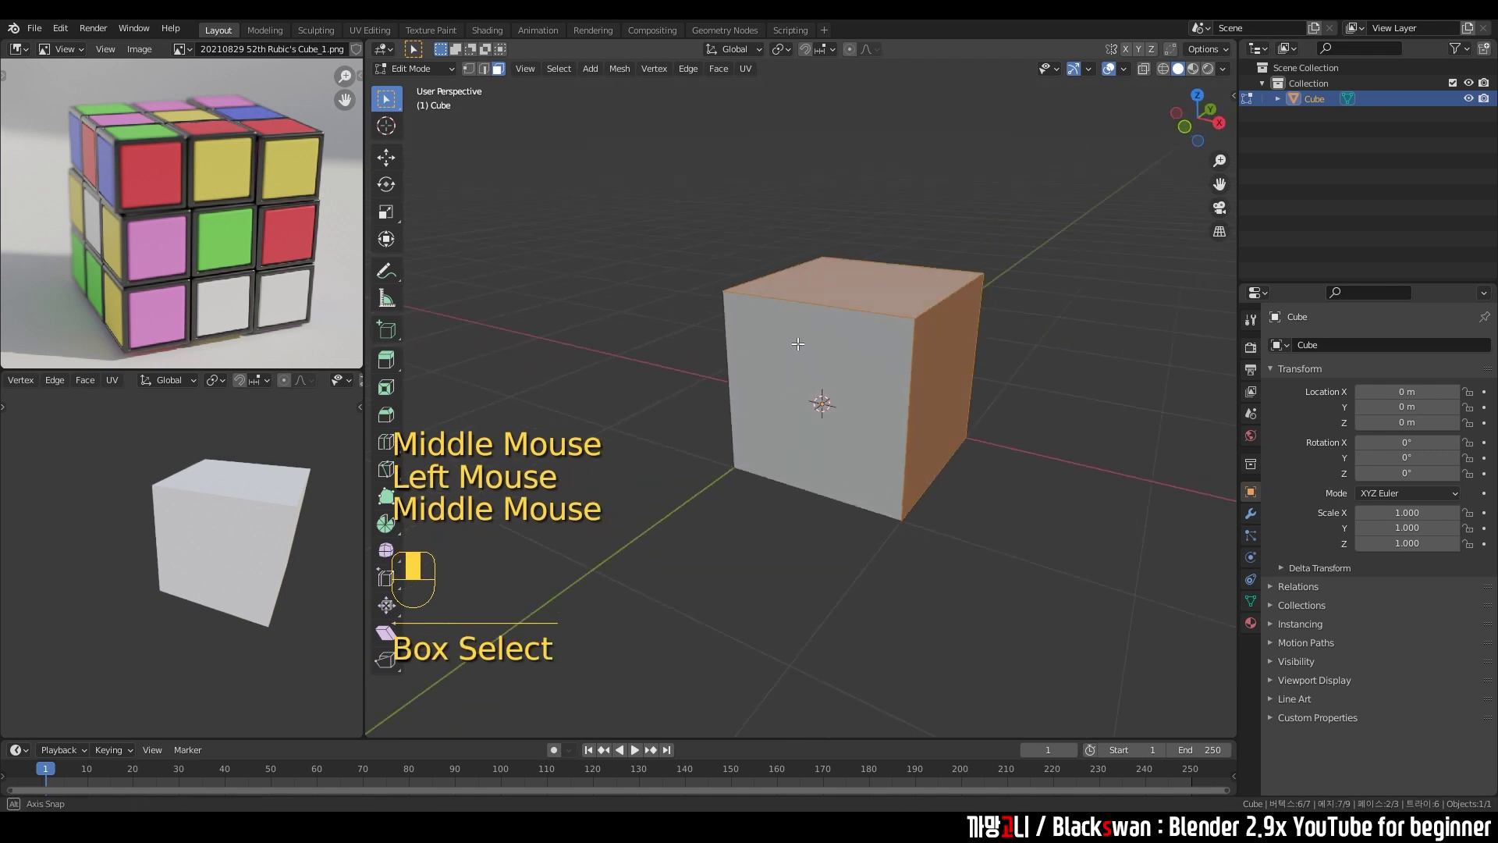
Return to Object Mode and bring up Modifier Properties to add a modifier to the corner piece.
scroll("down", 3)
middle_click(934, 314)
key("Tab")
left_click_drag(910, 347, 875, 361)
middle_click(892, 355)
scroll("up", 3)
middle_click(954, 345)
left_click(1091, 374)
scroll("down", 3)
left_click_drag(807, 265, 884, 341)
left_click(1251, 516)
left_click_drag(1321, 344, 1186, 532)
left_click_drag(856, 422, 978, 438)
scroll("up", 3)
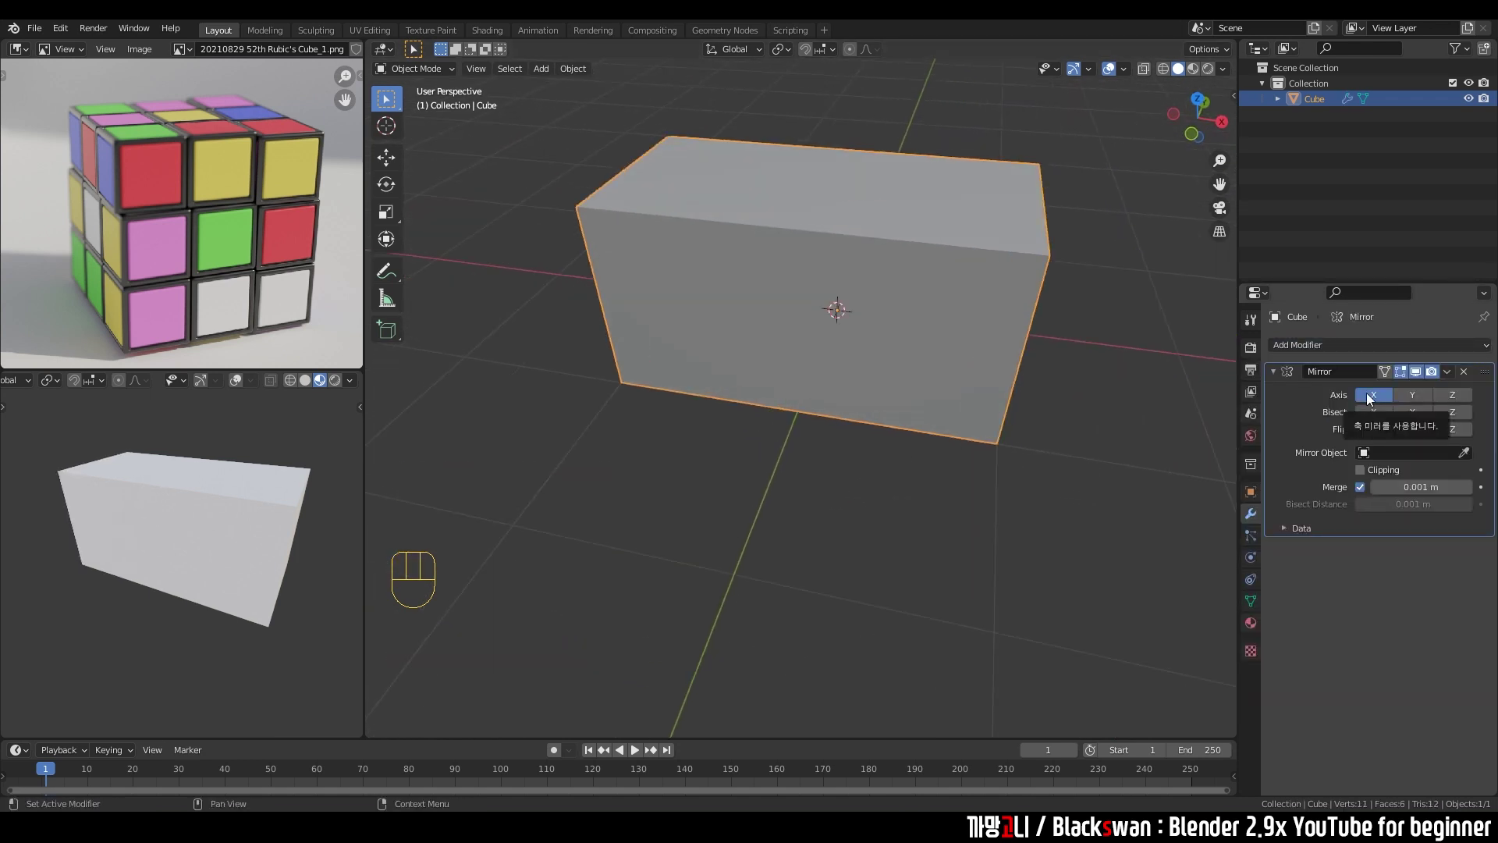
scroll("down", 3)
middle_click(811, 380)
Add a Mirror modifier with X, Y and Z axes enabled so the piece rebuilds the full cube.
left_click(1376, 403)
left_click(1377, 403)
left_click(1367, 407)
key("s")
left_click(1374, 403)
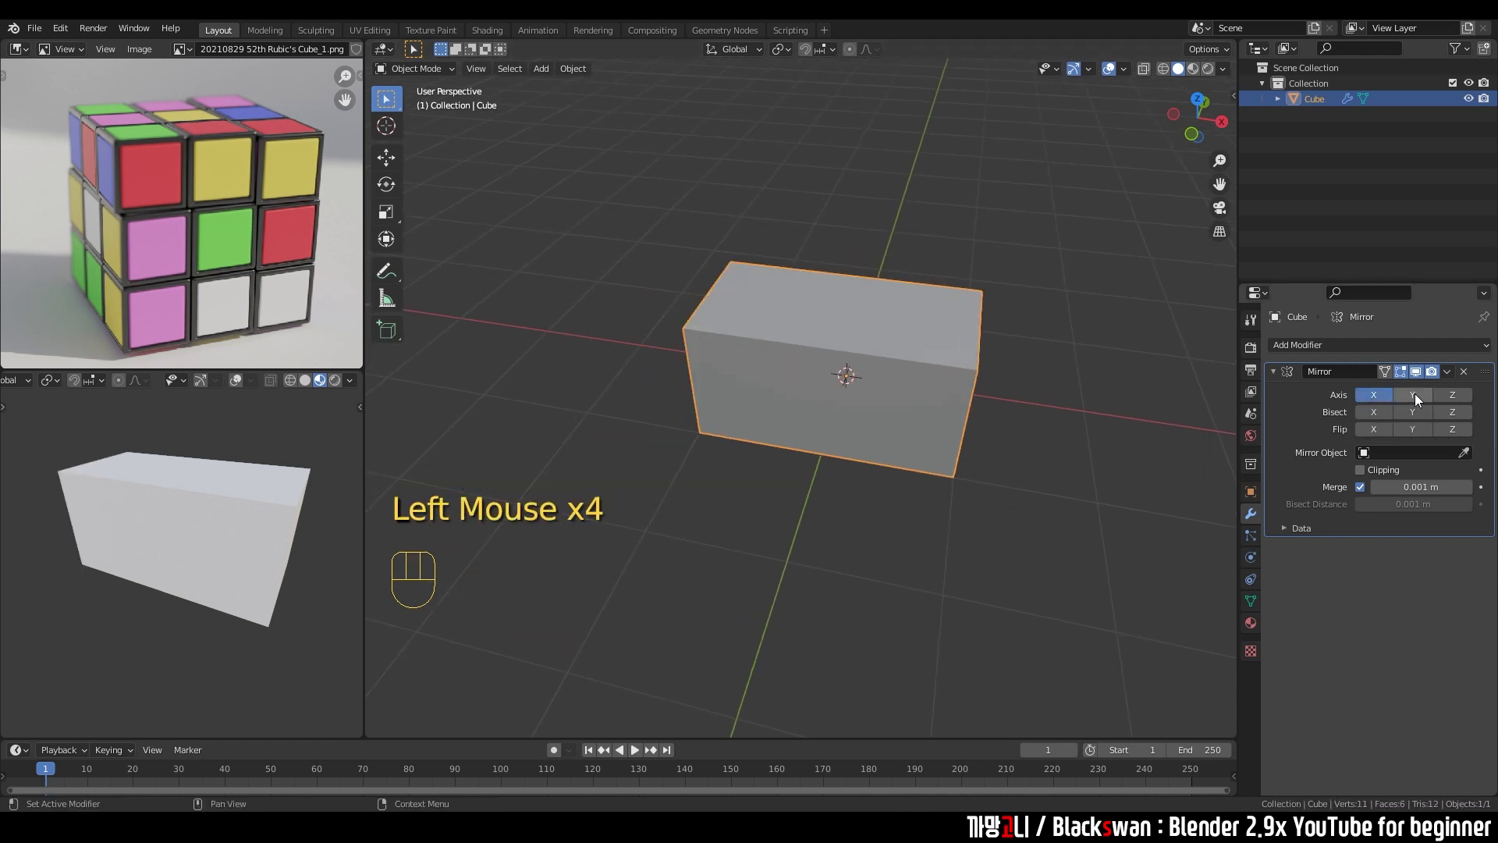
left_click(1420, 400)
left_click_drag(1045, 353, 1450, 399)
left_click(1451, 399)
left_click_drag(995, 477, 1008, 377)
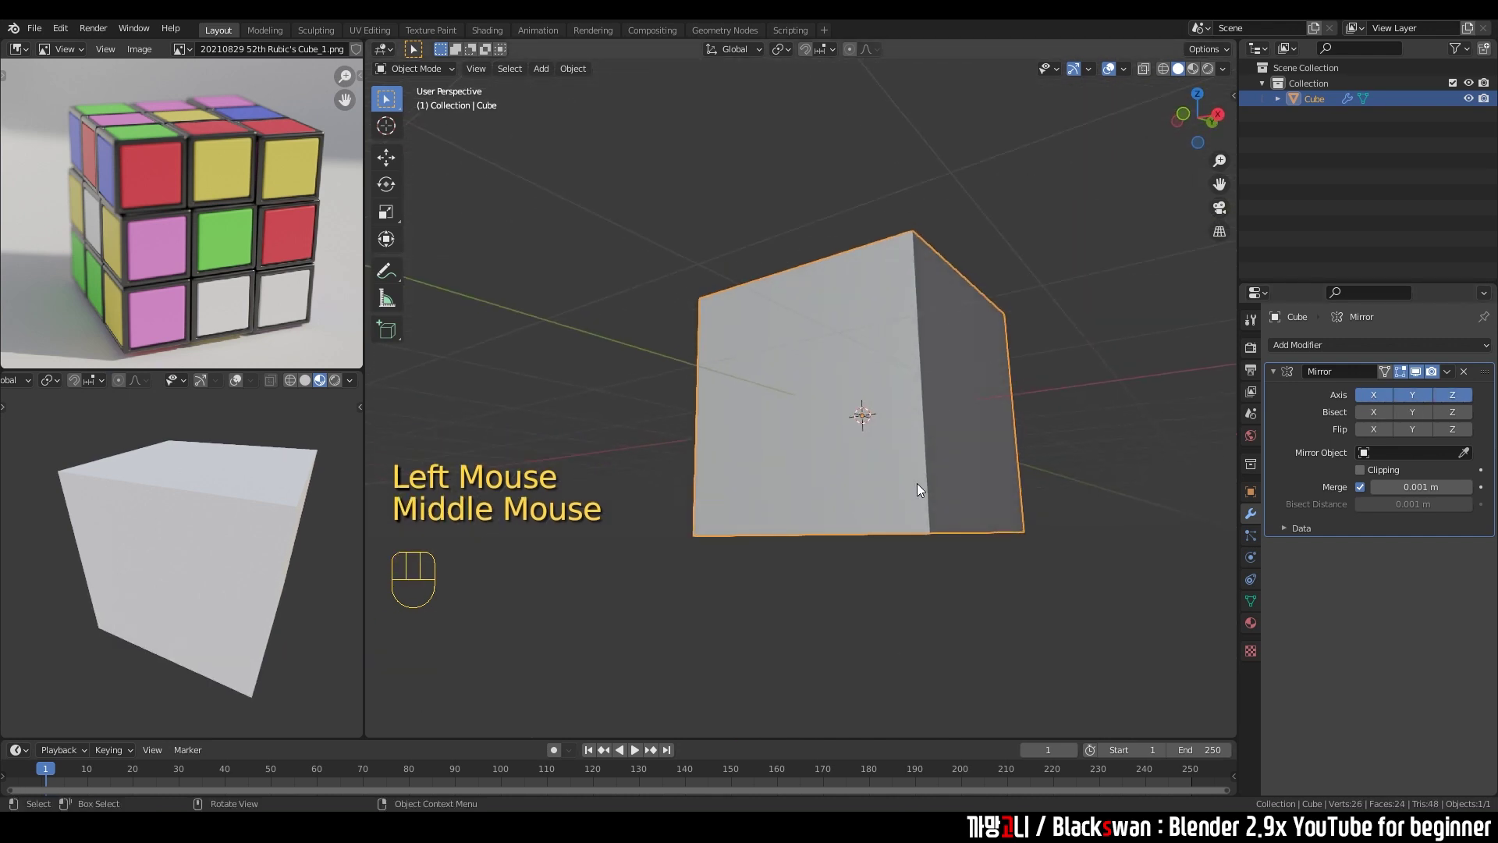
left_click_drag(934, 481, 872, 564)
scroll("up", 3)
scroll("down", 3)
Re-enter Edit Mode in vertex select and pick vertices on the mirrored corner.
key("Tab")
middle_click(869, 457)
key("1")
middle_click(839, 390)
left_click_drag(722, 231, 979, 504)
scroll("up", 3)
left_click_drag(953, 482, 904, 489)
left_click_drag(819, 386, 868, 425)
Grab a vertex to show the halves tearing apart, undo, then enable Clipping on the Mirror modifier.
key("g")
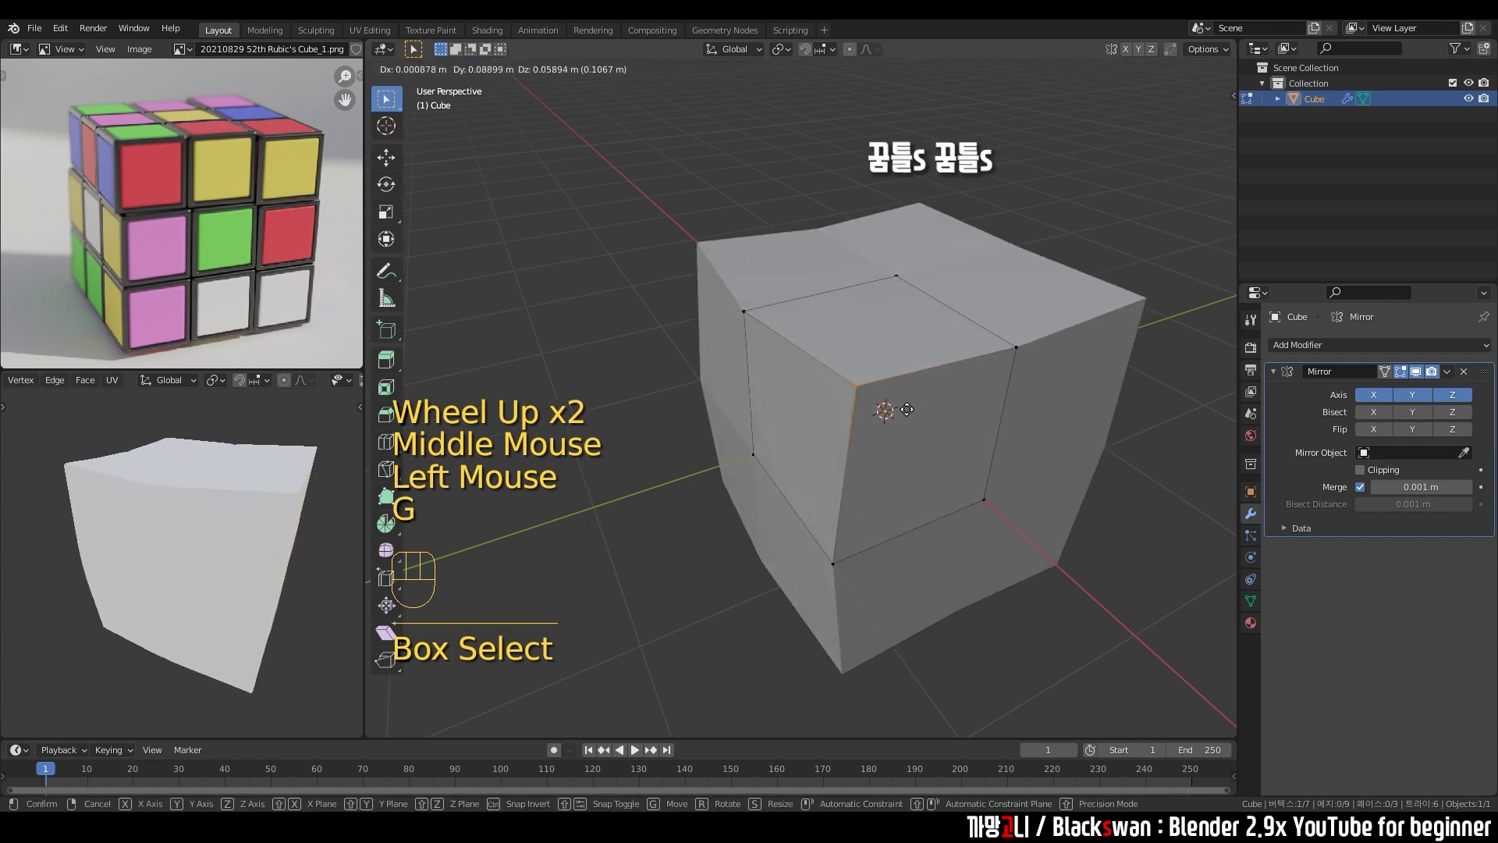
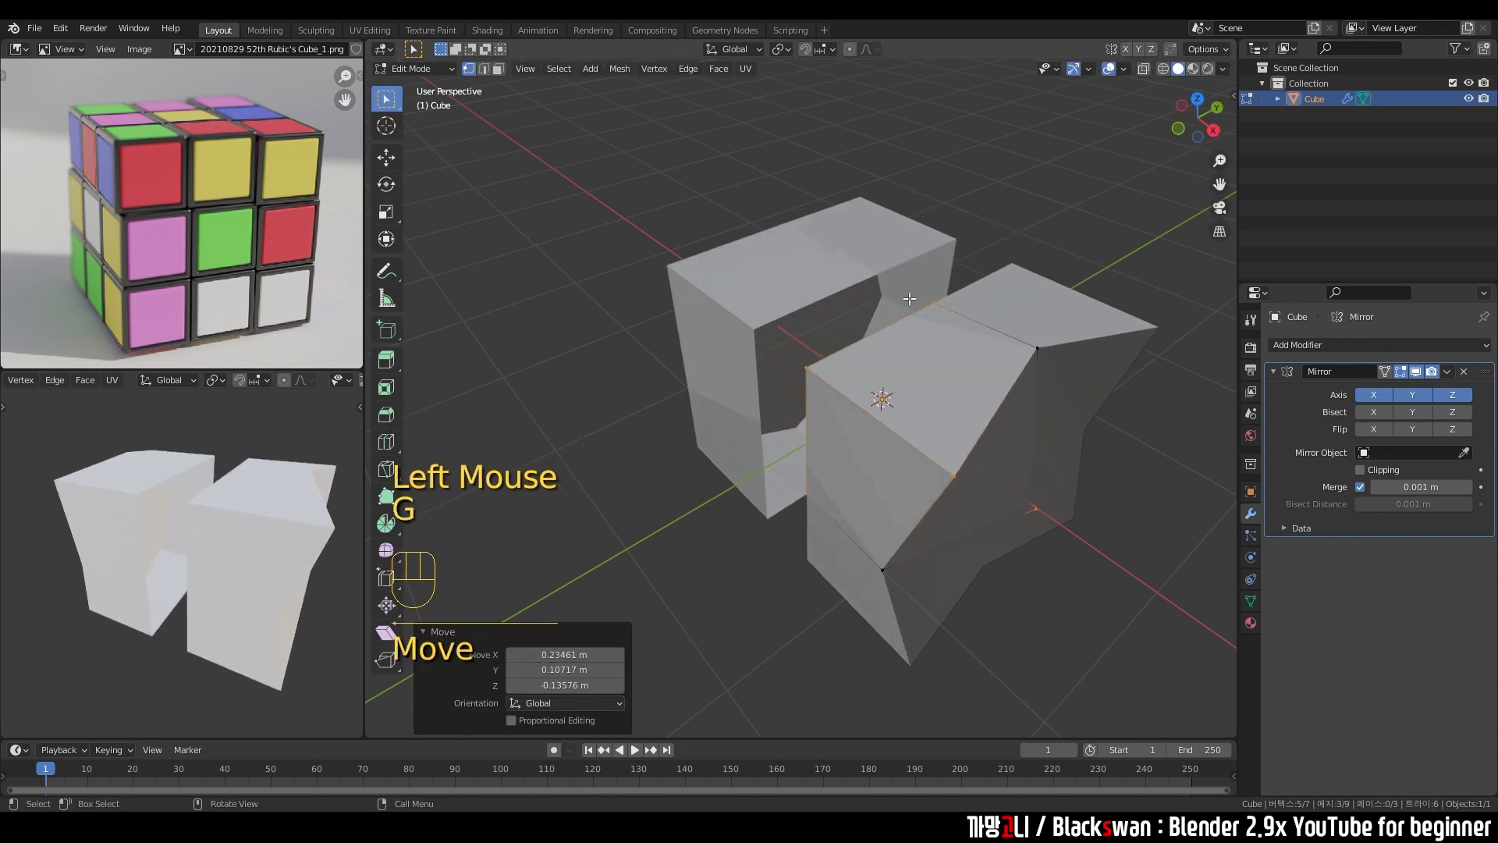
key("ctrl+z")
left_click(1032, 176)
left_click(1365, 473)
Grab vertices again to confirm they stay stuck to the centre seams, undoing each test move.
left_click_drag(711, 275, 823, 395)
key("g")
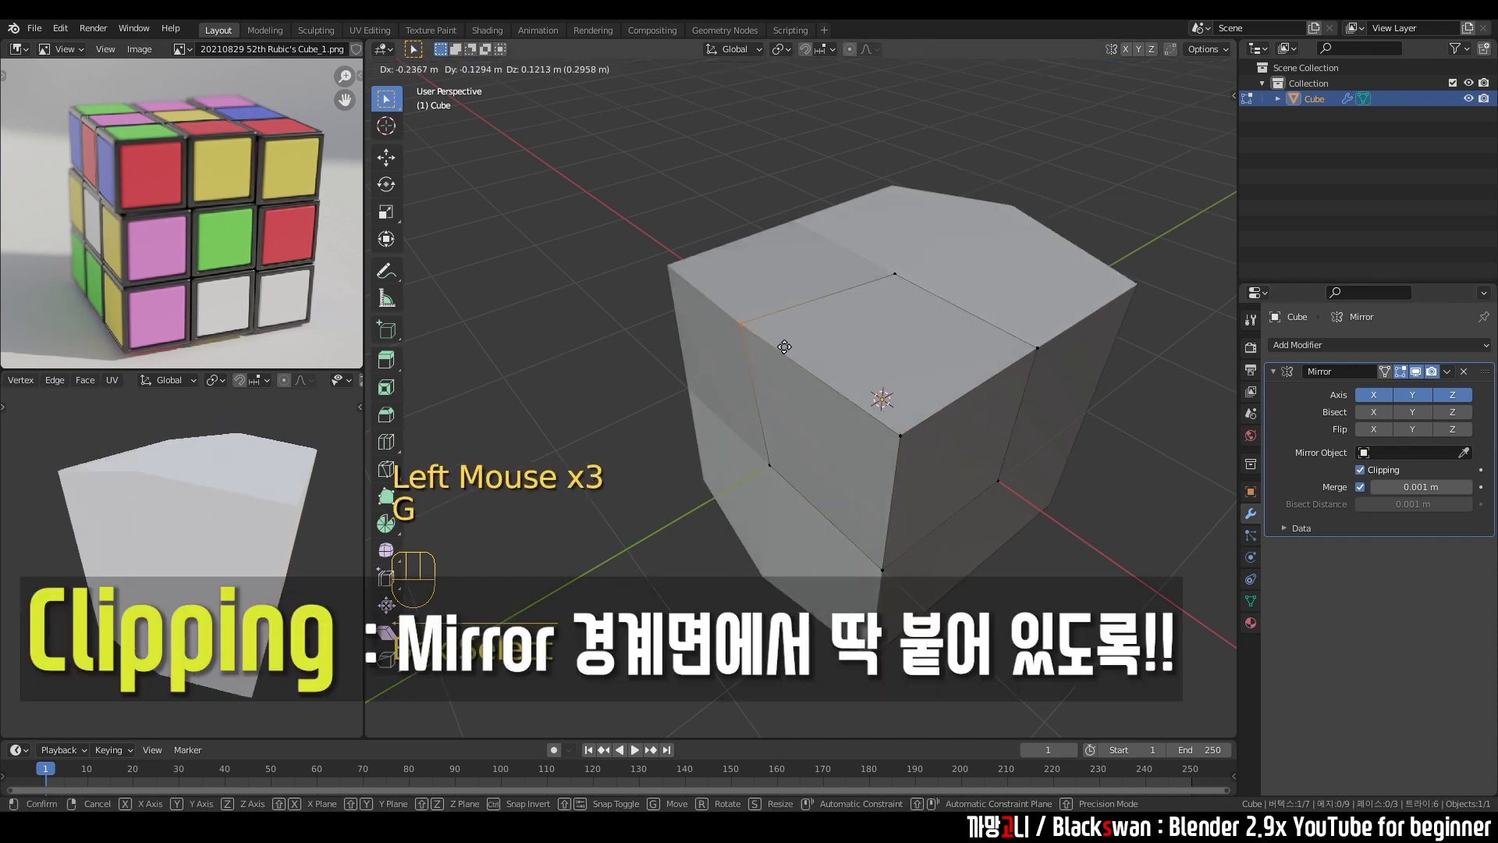
key("ctrl+z")
left_click(732, 246)
key("g")
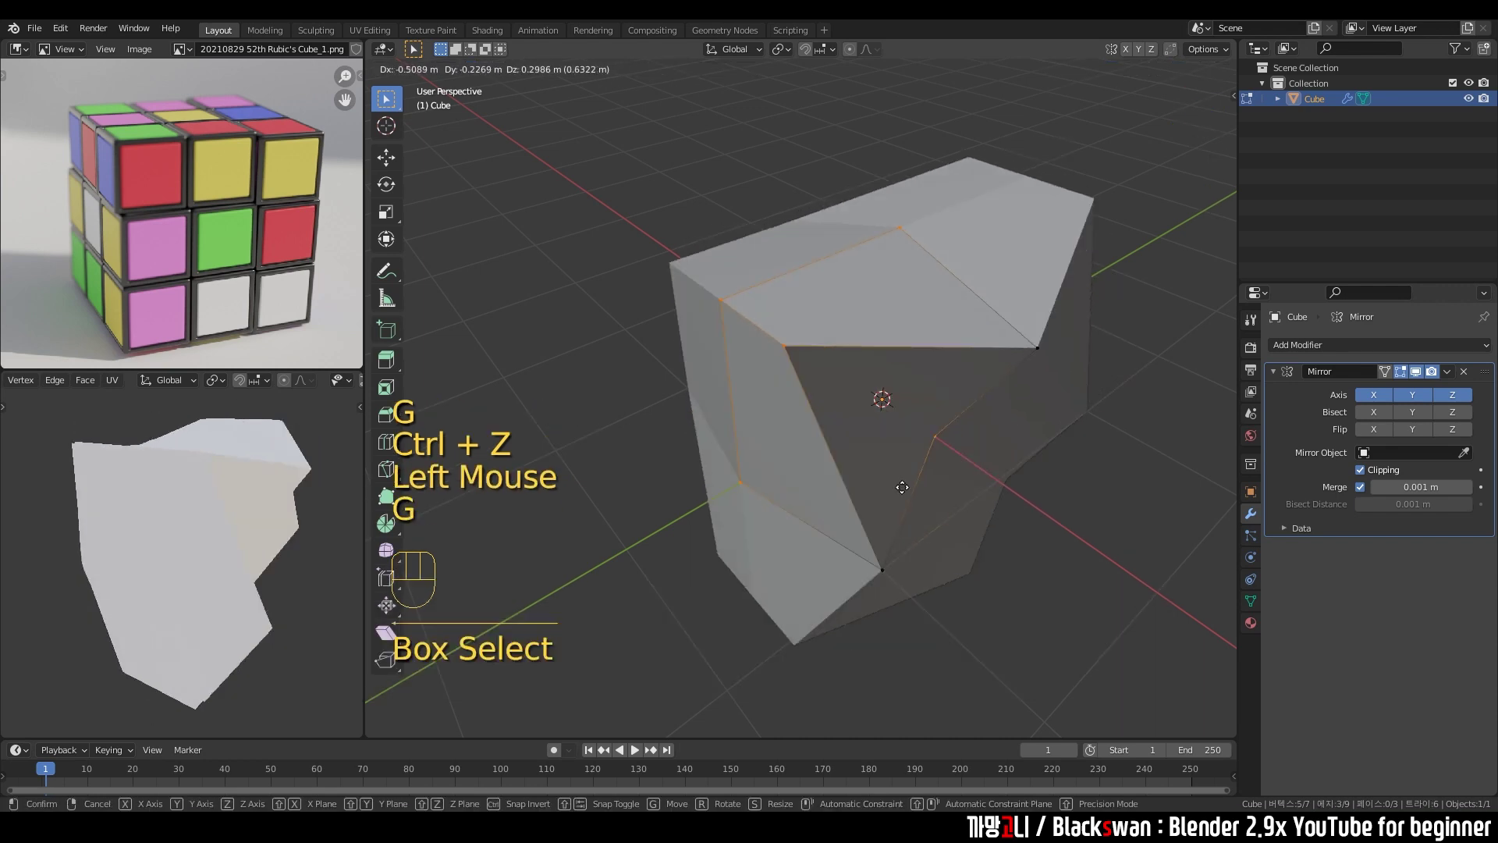
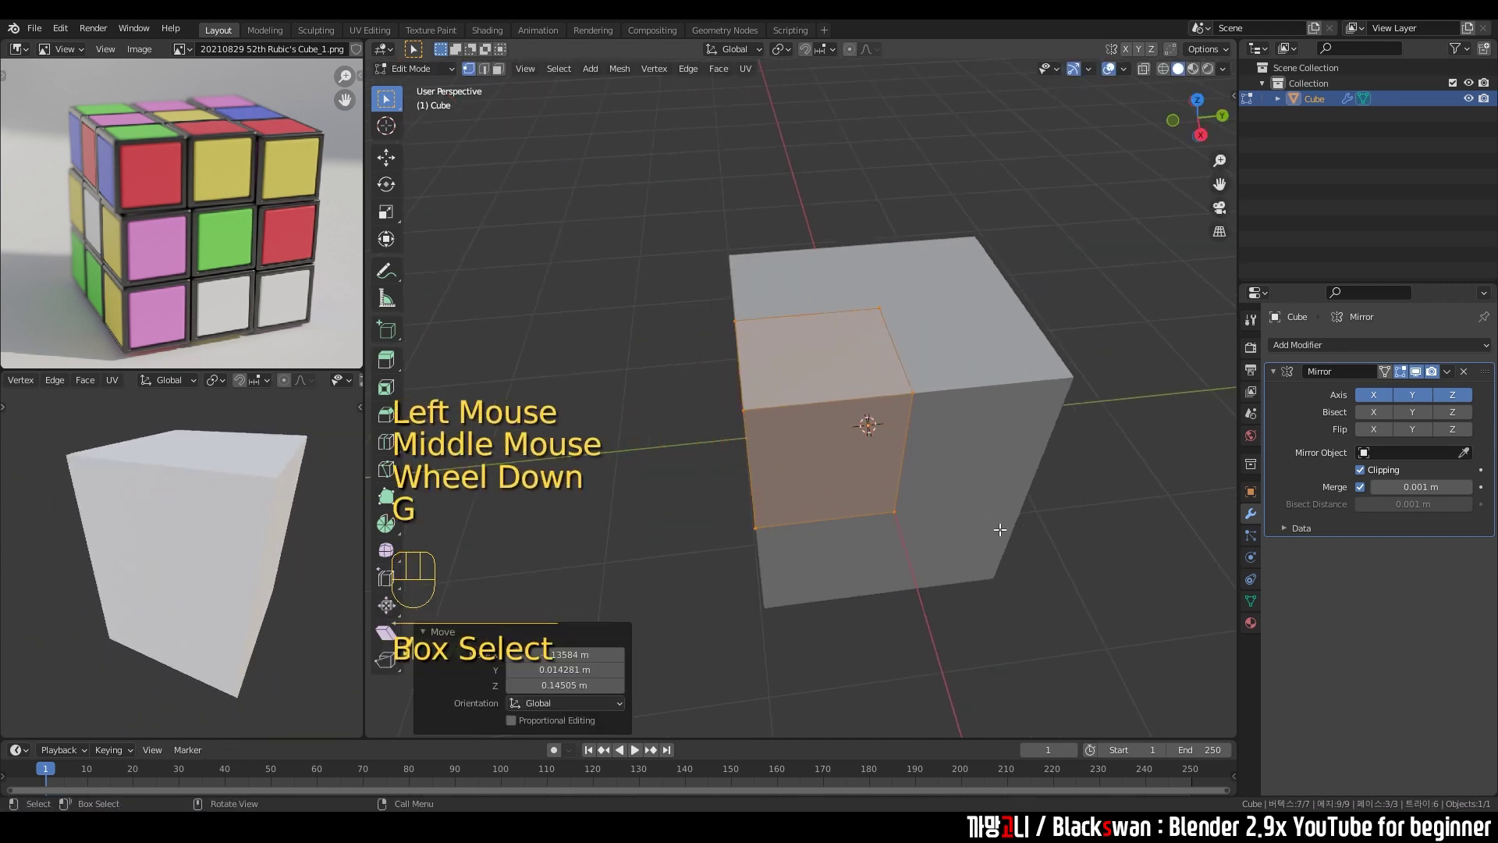
Undo the test move and select the cube's outer edges for bevelling.
key("ctrl+z")
scroll("down", 3)
left_click_drag(880, 491, 926, 489)
scroll("up", 3)
middle_click(1063, 434)
middle_click(995, 429)
scroll("up", 3)
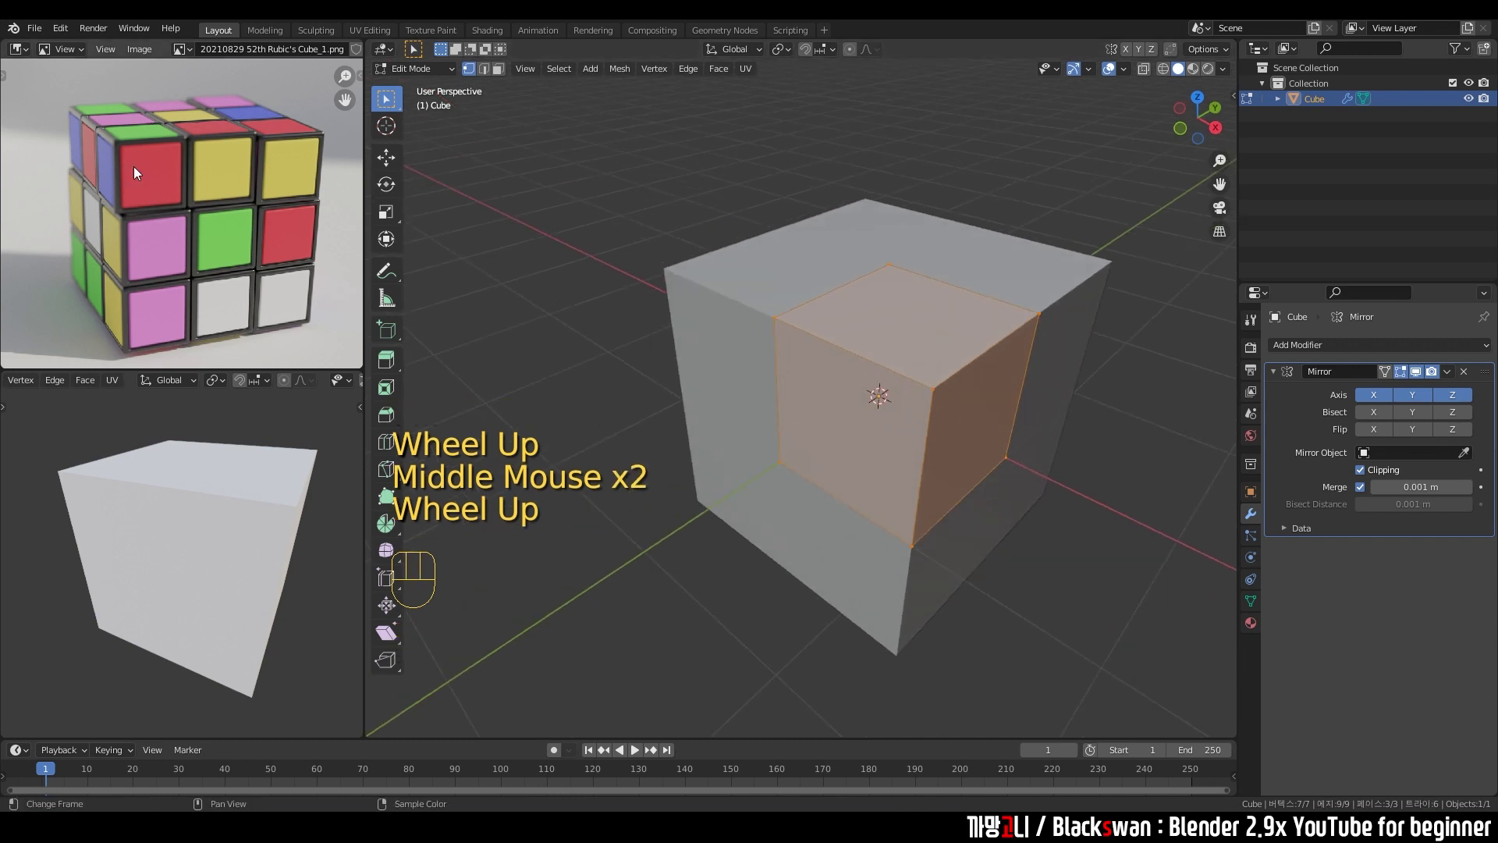
scroll("up", 3)
middle_click(144, 218)
scroll("up", 3)
middle_click(179, 212)
left_click_drag(866, 338, 836, 329)
scroll("up", 3)
left_click_drag(851, 331, 801, 314)
middle_click(817, 318)
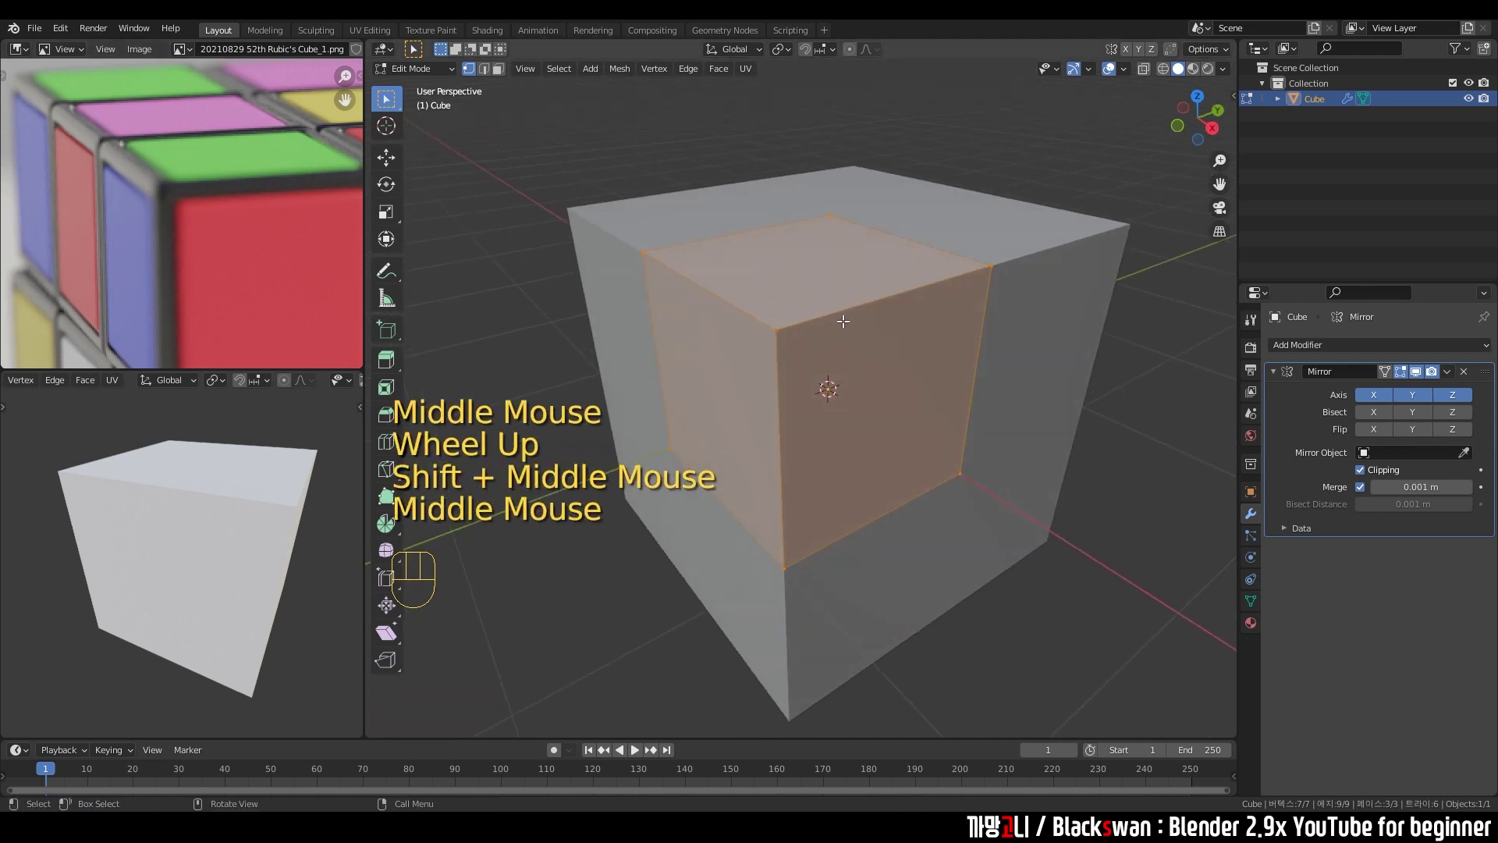
Bevel the outer edges with Ctrl+B, dragging the width and adding segments for rounded corners.
key("ctrl+b")
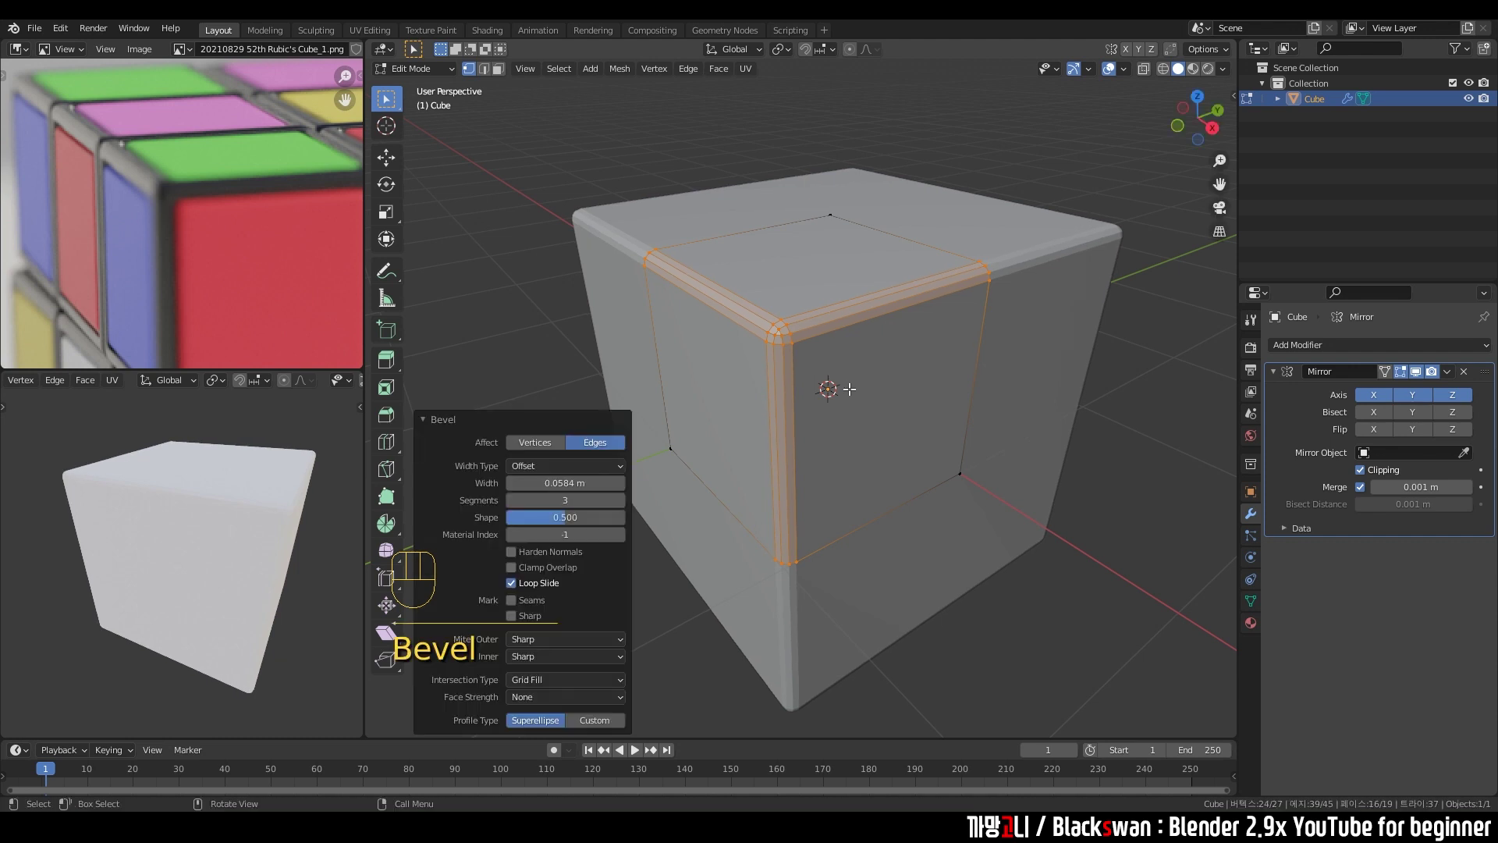
scroll("up", 3)
left_click_drag(829, 379, 867, 376)
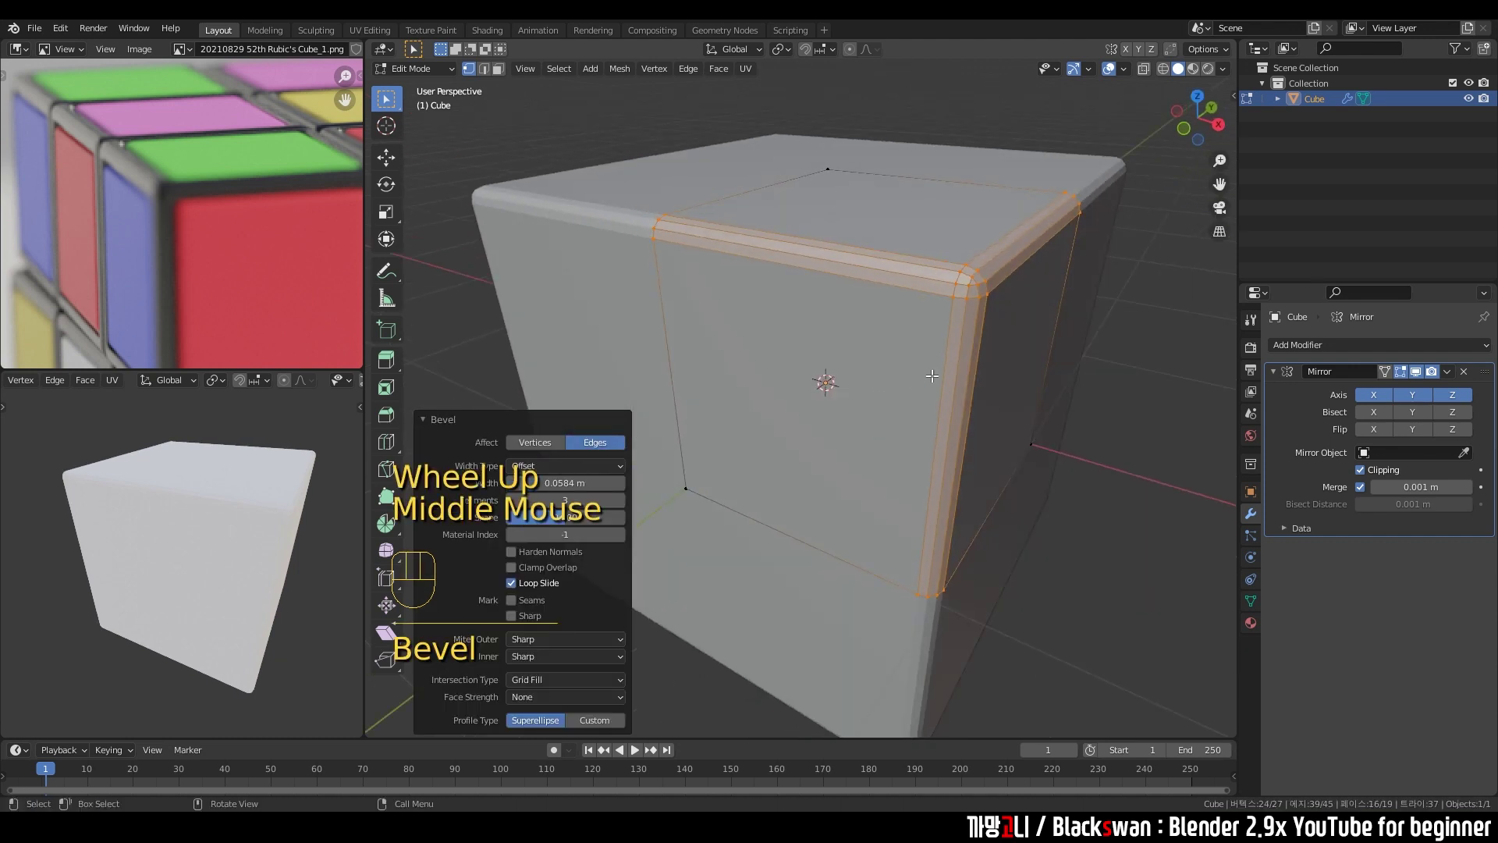
middle_click(986, 372)
key("3")
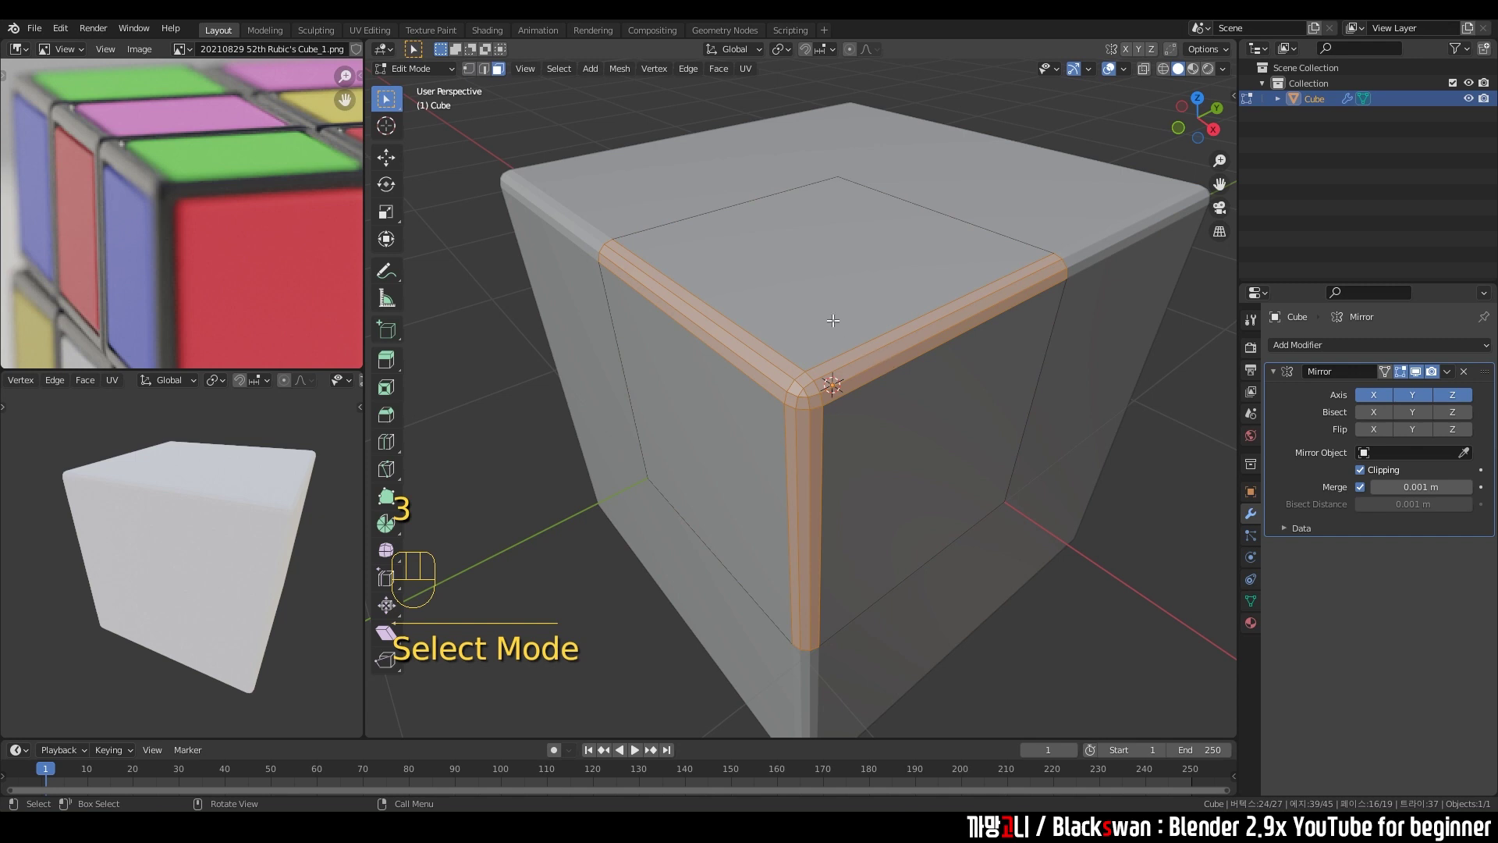
Select the top and front faces and inset them to create thin border strips.
left_click(830, 262)
left_click(736, 430)
left_click(901, 441)
left_click_drag(903, 422, 903, 422)
middle_click(939, 417)
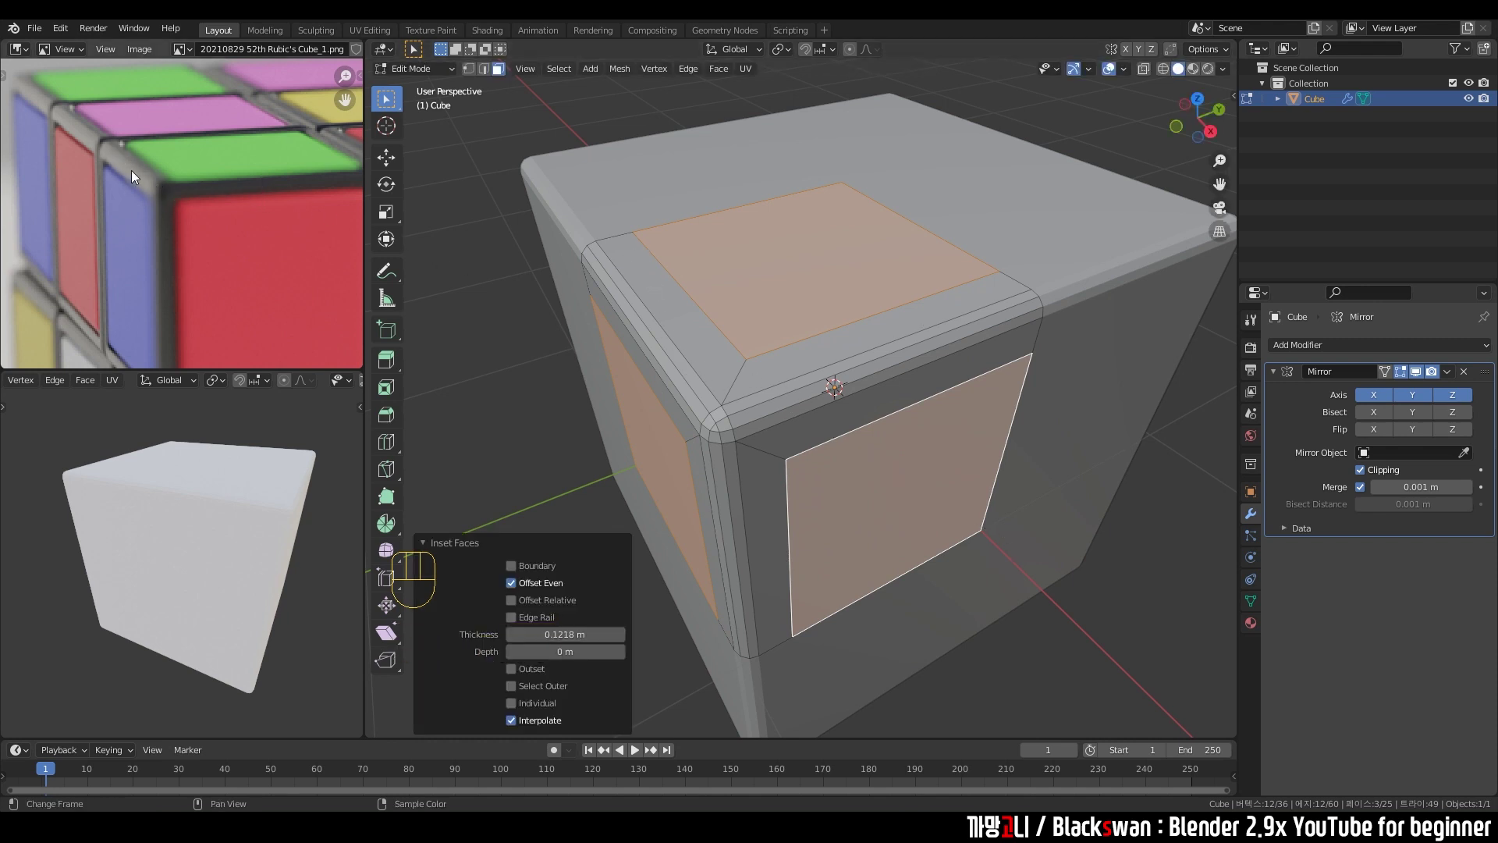
scroll("up", 3)
middle_click(114, 184)
scroll("up", 3)
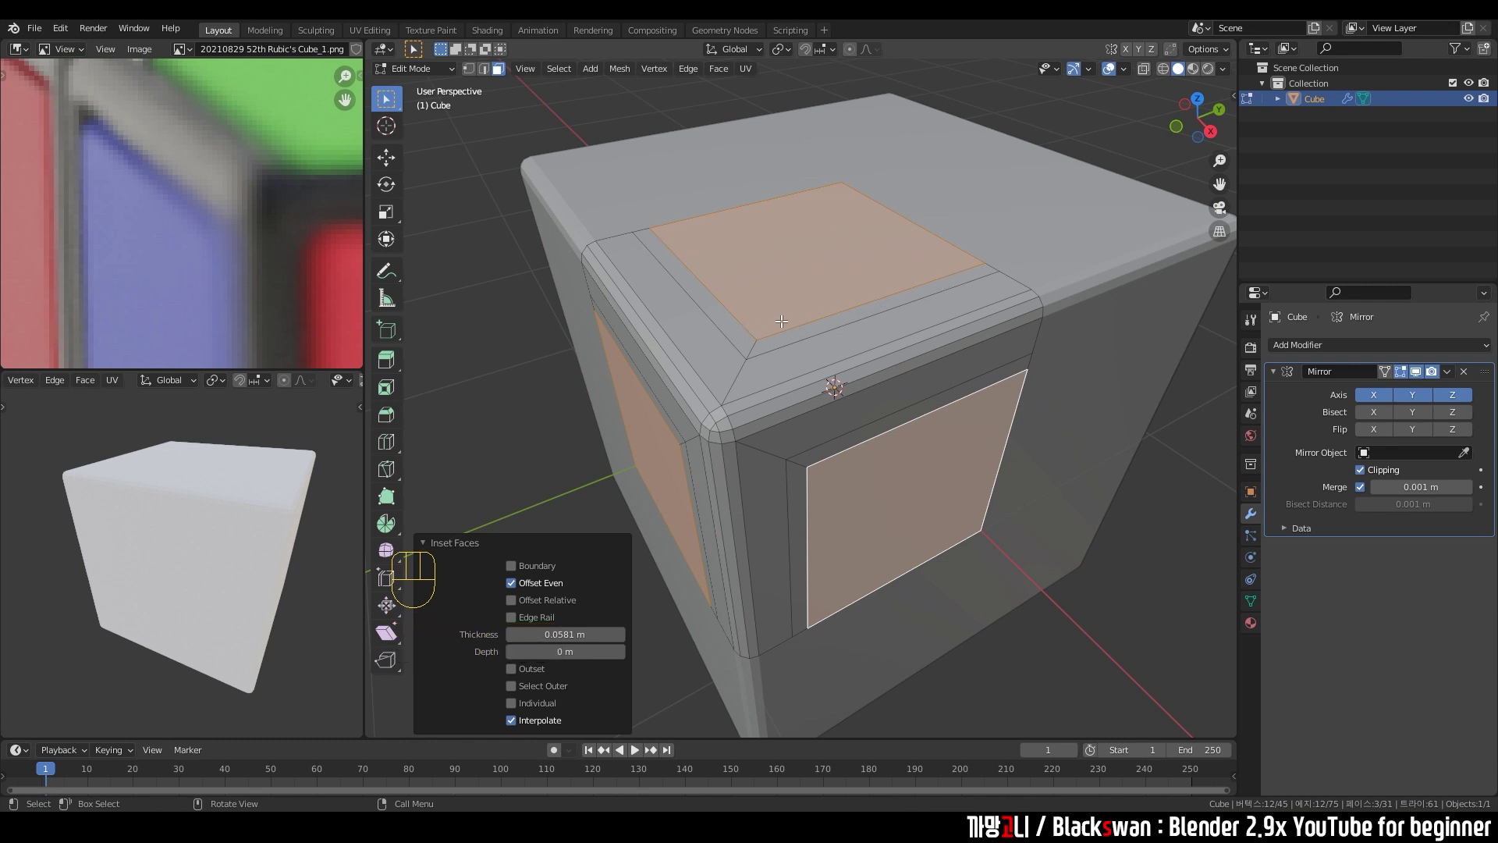
Shift-select the thin border strips on the top and side that will become grooves.
left_click_drag(822, 367, 815, 277)
left_click(797, 290)
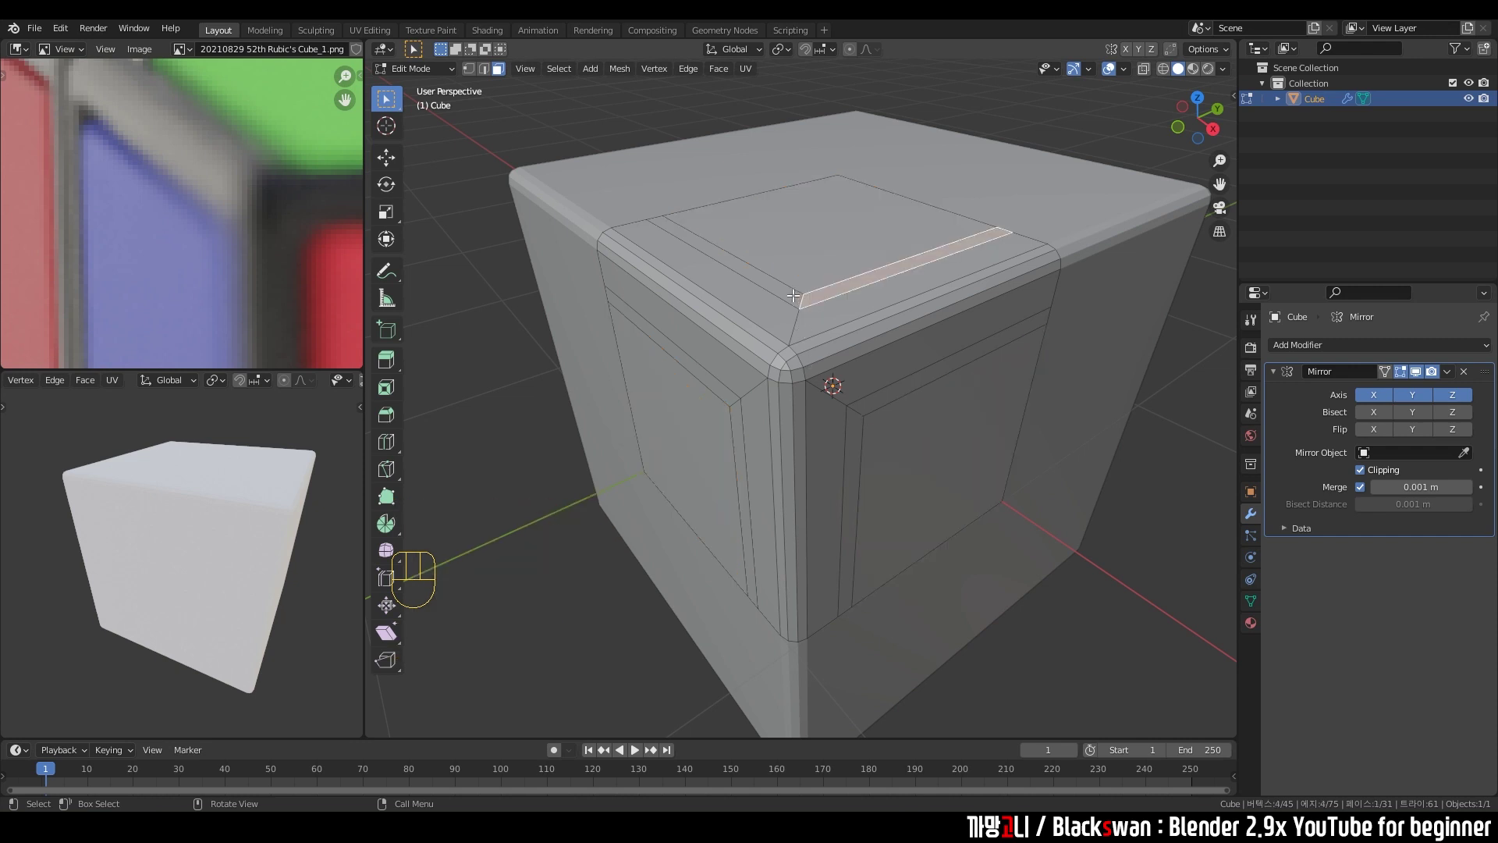
left_click(785, 283)
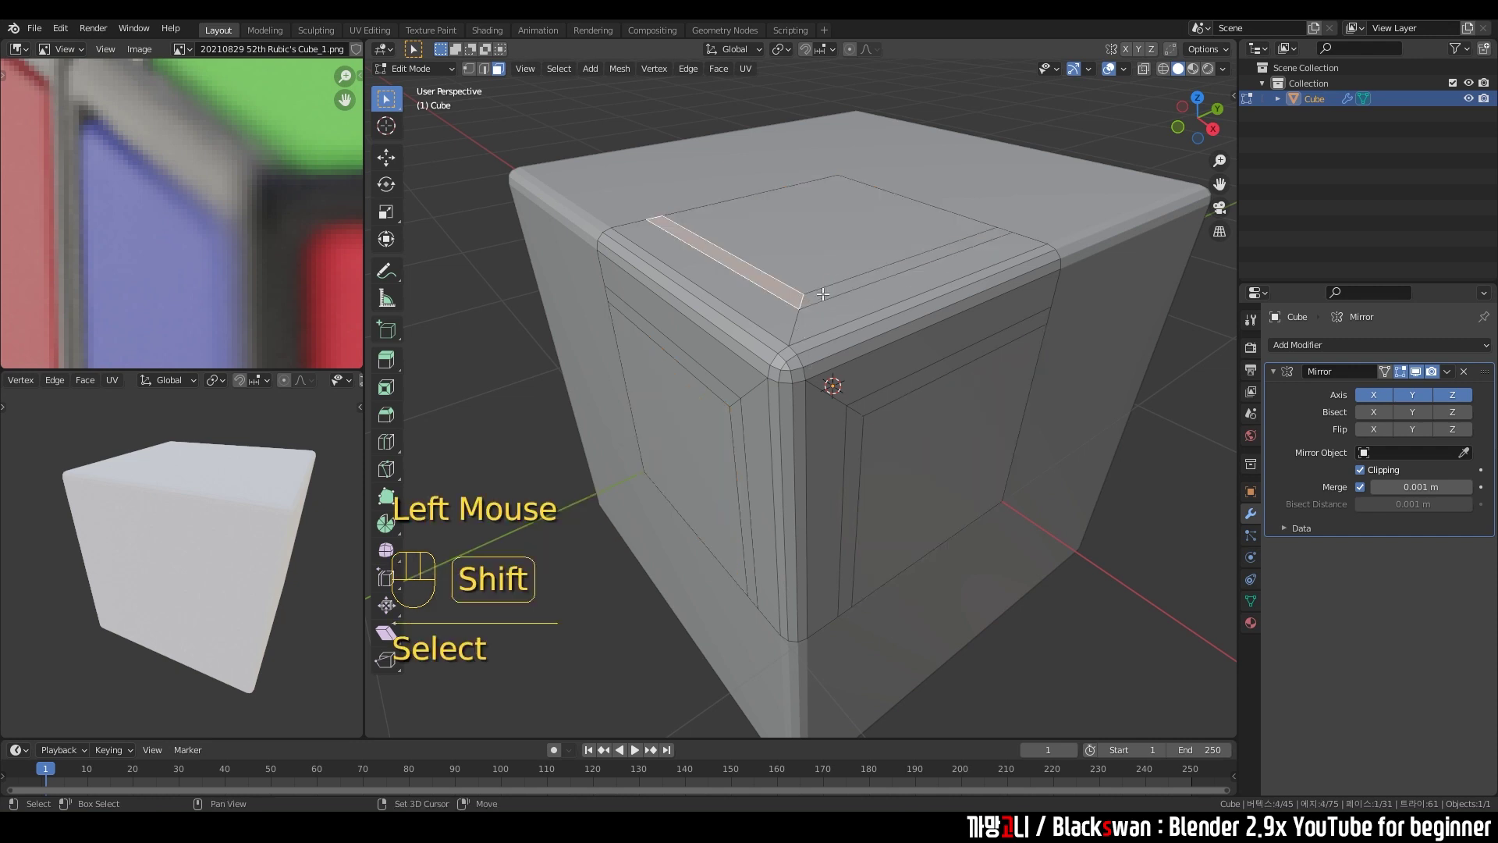
left_click(831, 292)
middle_click(814, 329)
left_click(798, 345)
left_click(811, 366)
middle_click(910, 333)
left_click(817, 389)
left_click(838, 359)
middle_click(809, 265)
Extrude the selected border strips inward to recess grooves into the piece.
key("s")
scroll("up", 3)
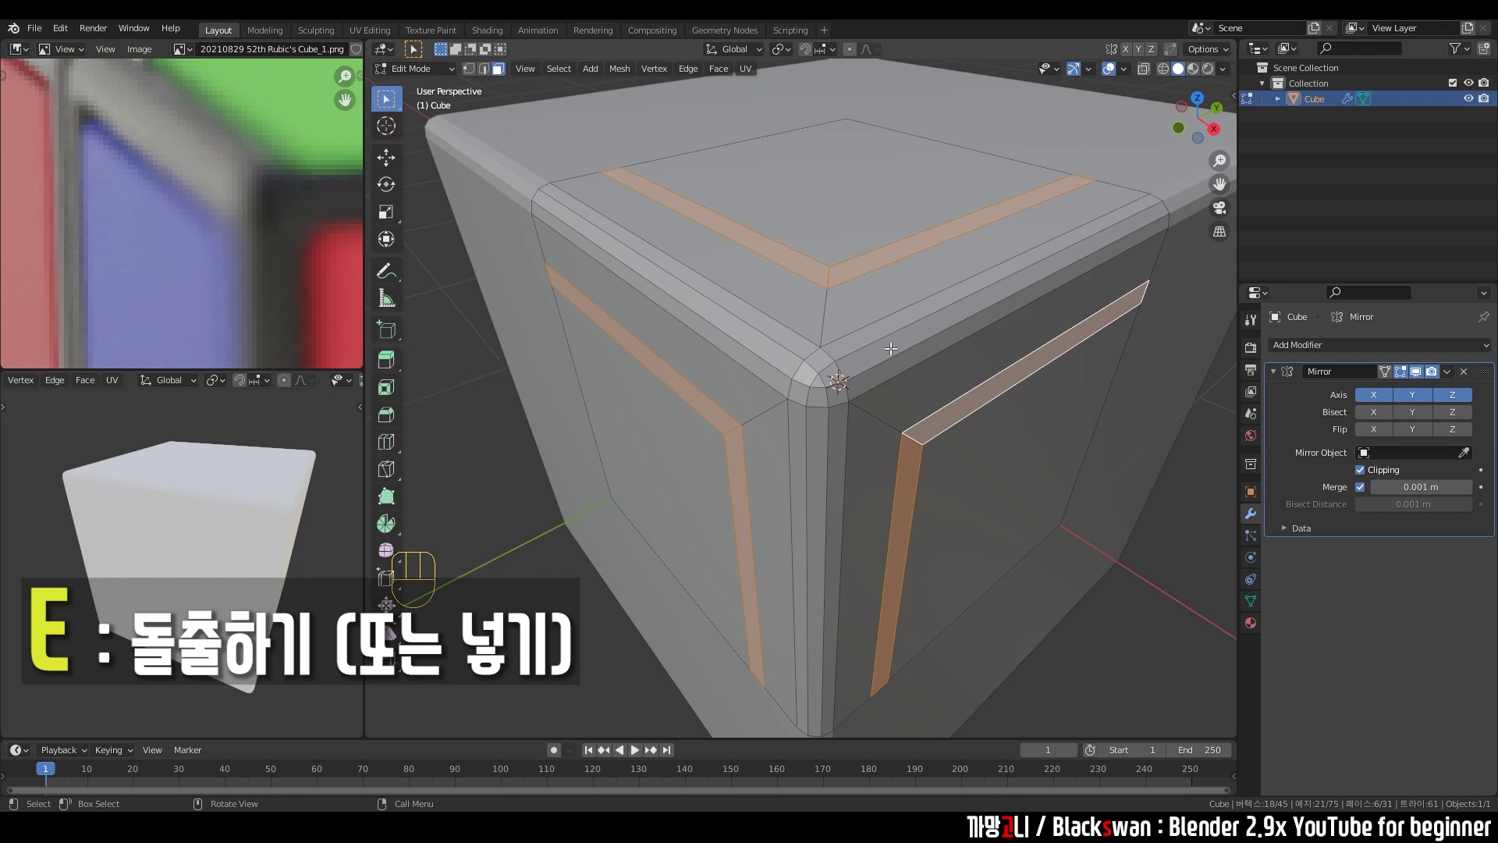
middle_click(904, 346)
scroll("down", 3)
key("e")
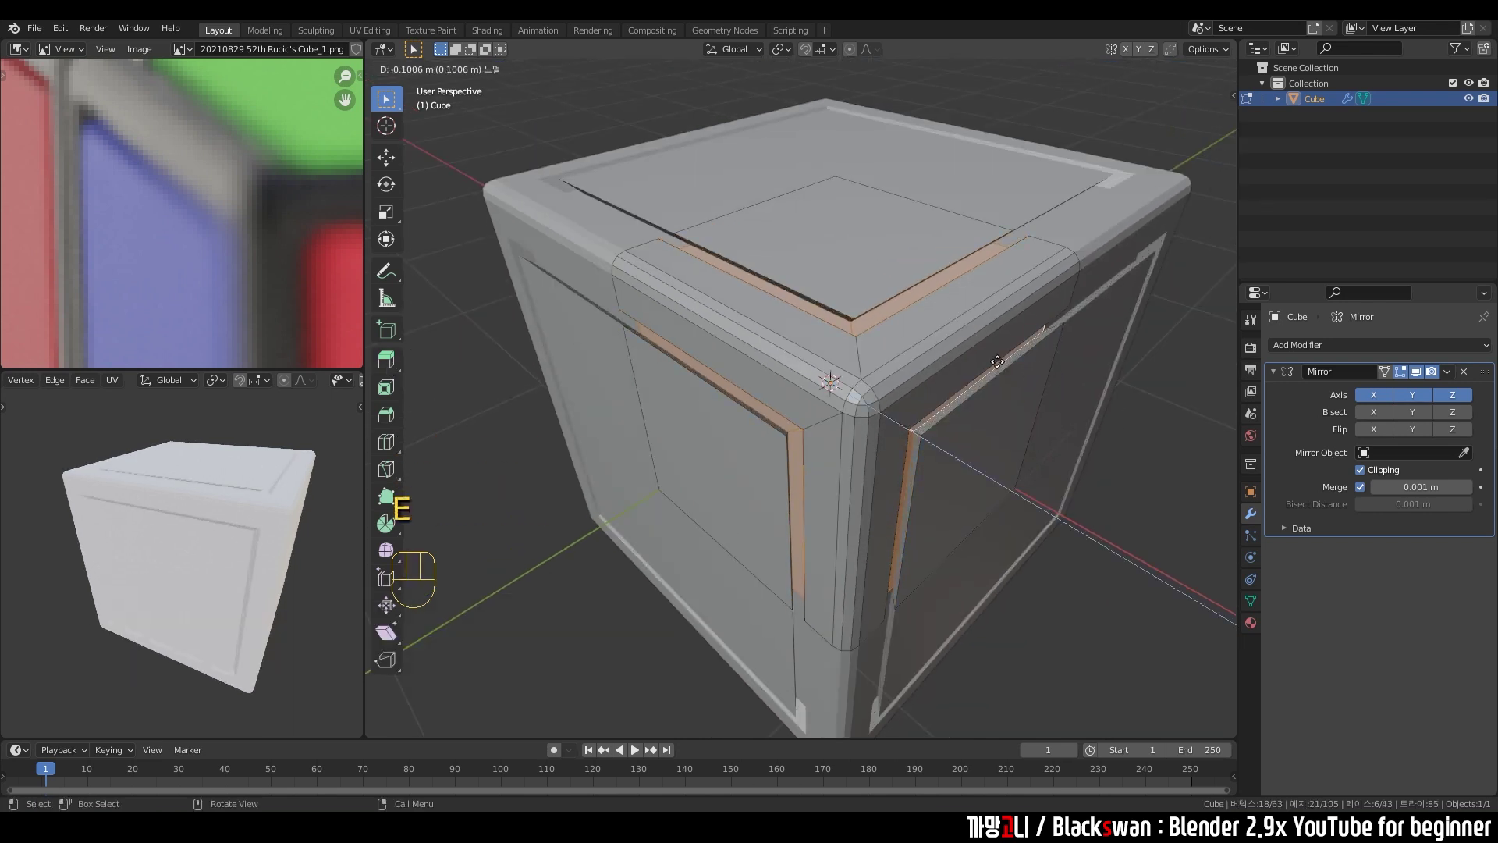
left_click_drag(930, 330, 975, 316)
left_click_drag(851, 340, 814, 338)
left_click_drag(841, 380, 861, 384)
middle_click(825, 397)
left_click_drag(878, 297, 878, 284)
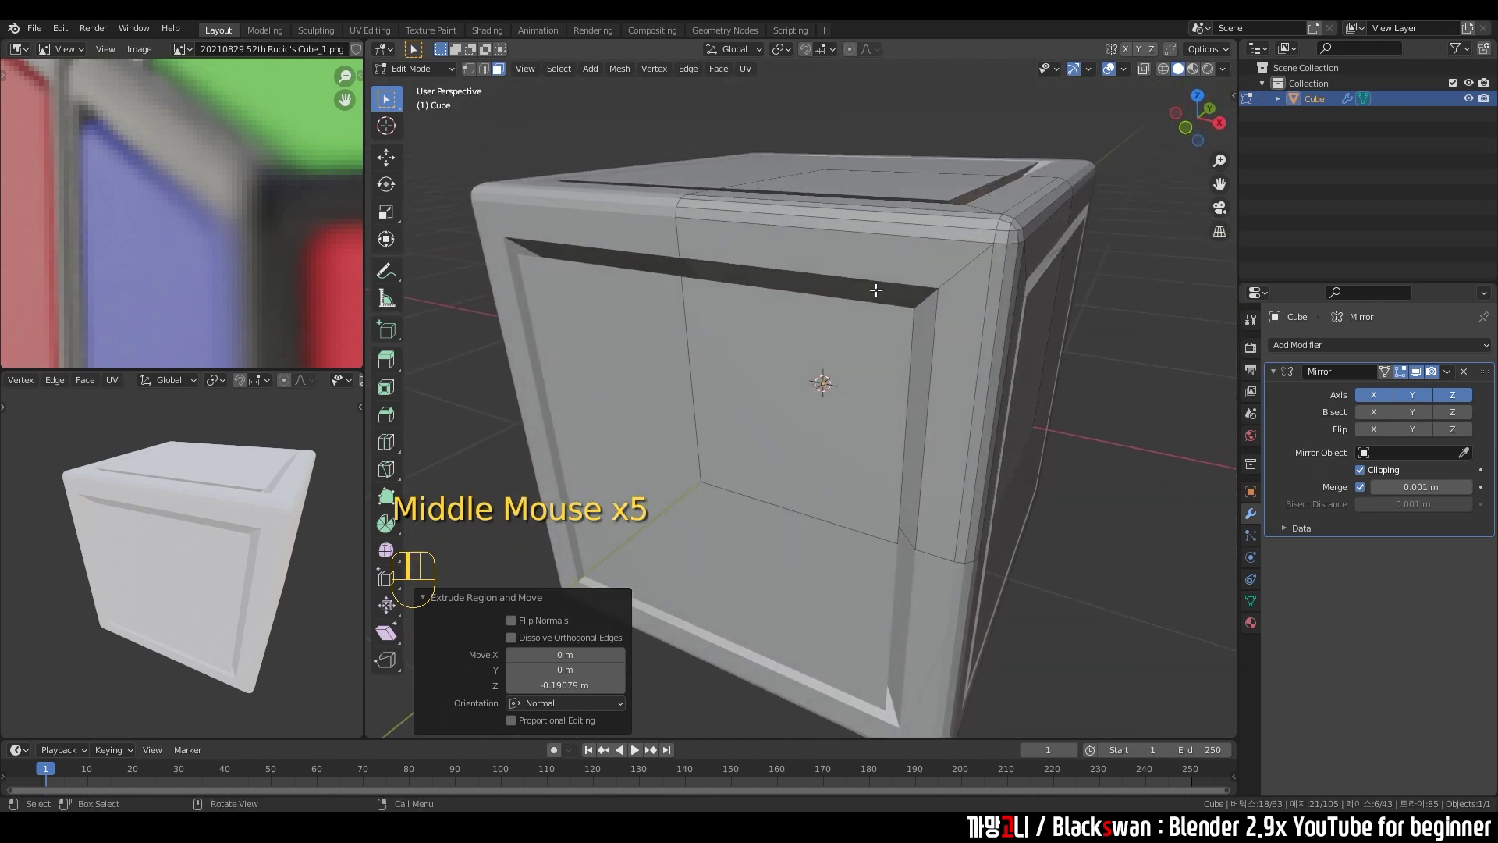
Undo the extruded grooves and inset the strips instead to form the groove panel.
key("ctrl+z")
left_click_drag(984, 265, 954, 284)
scroll("up", 3)
middle_click(948, 289)
scroll("down", 3)
left_click_drag(393, 366, 494, 427)
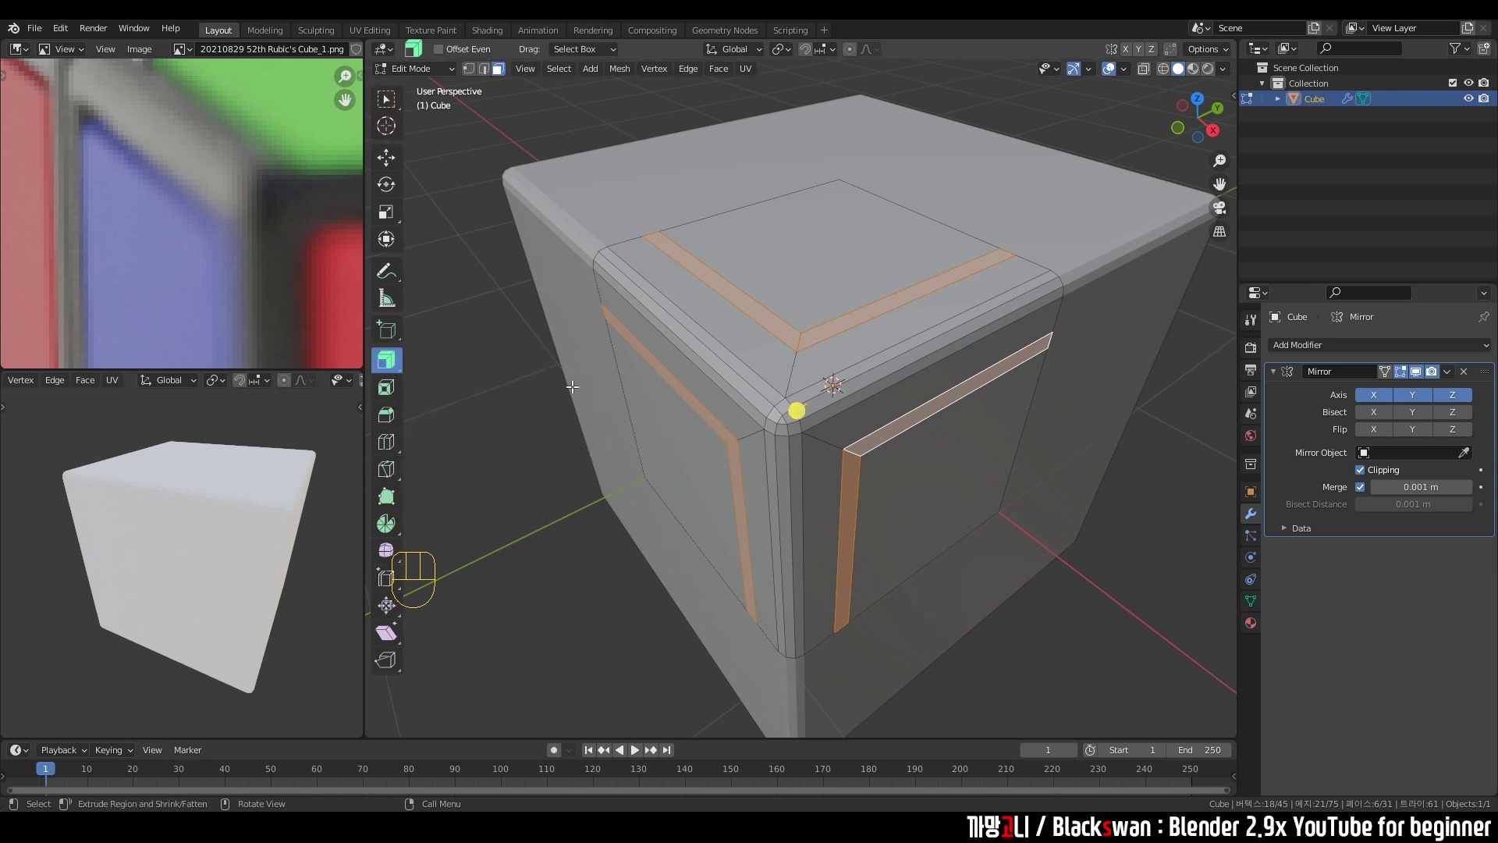
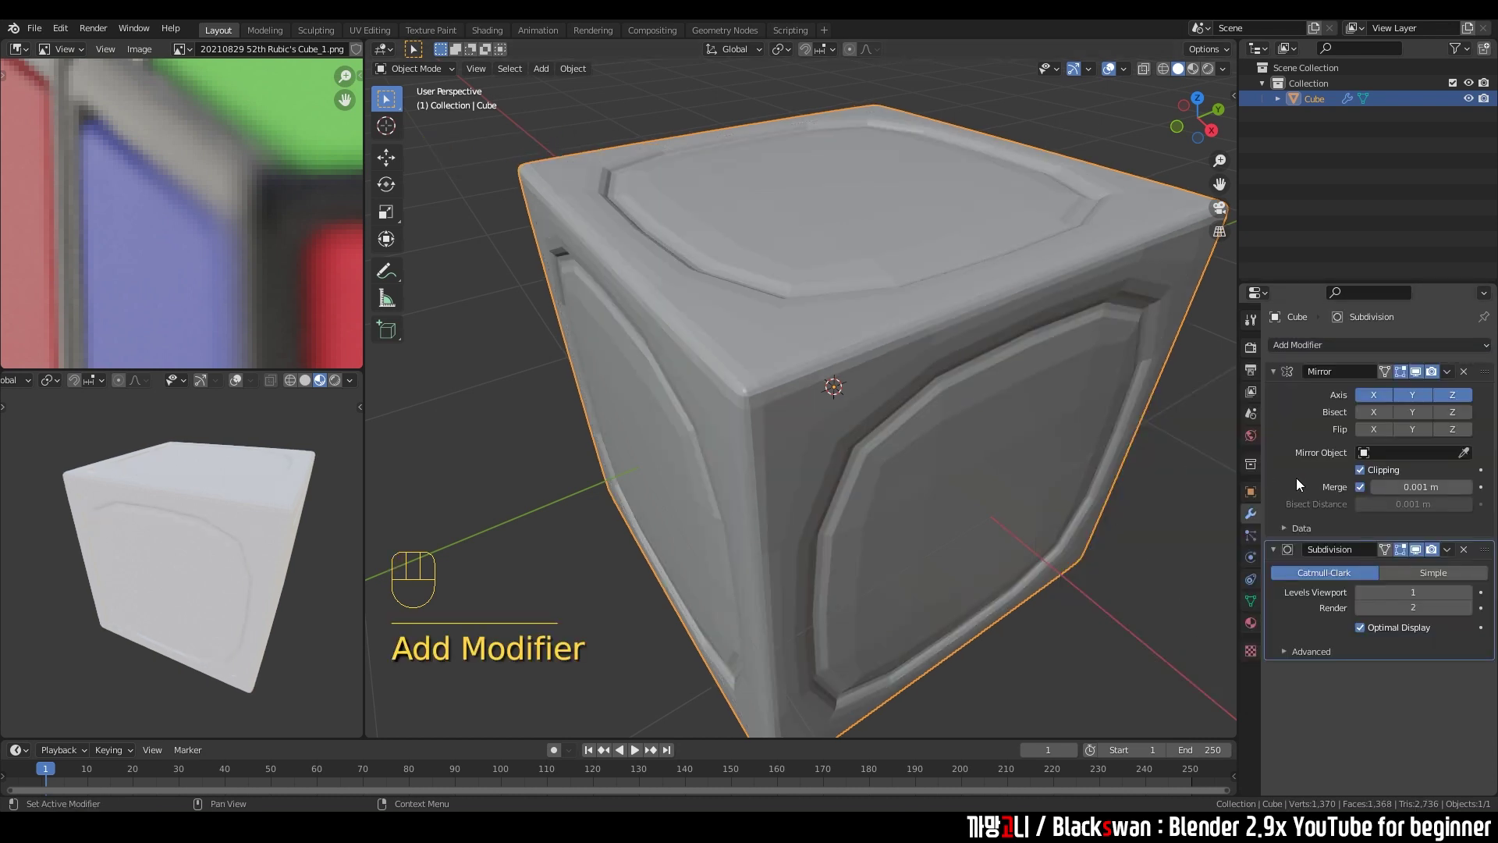
Collapse the Mirror panel and set the Subdivision modifier's Levels Viewport to 3.
left_click(1274, 377)
left_click(1274, 396)
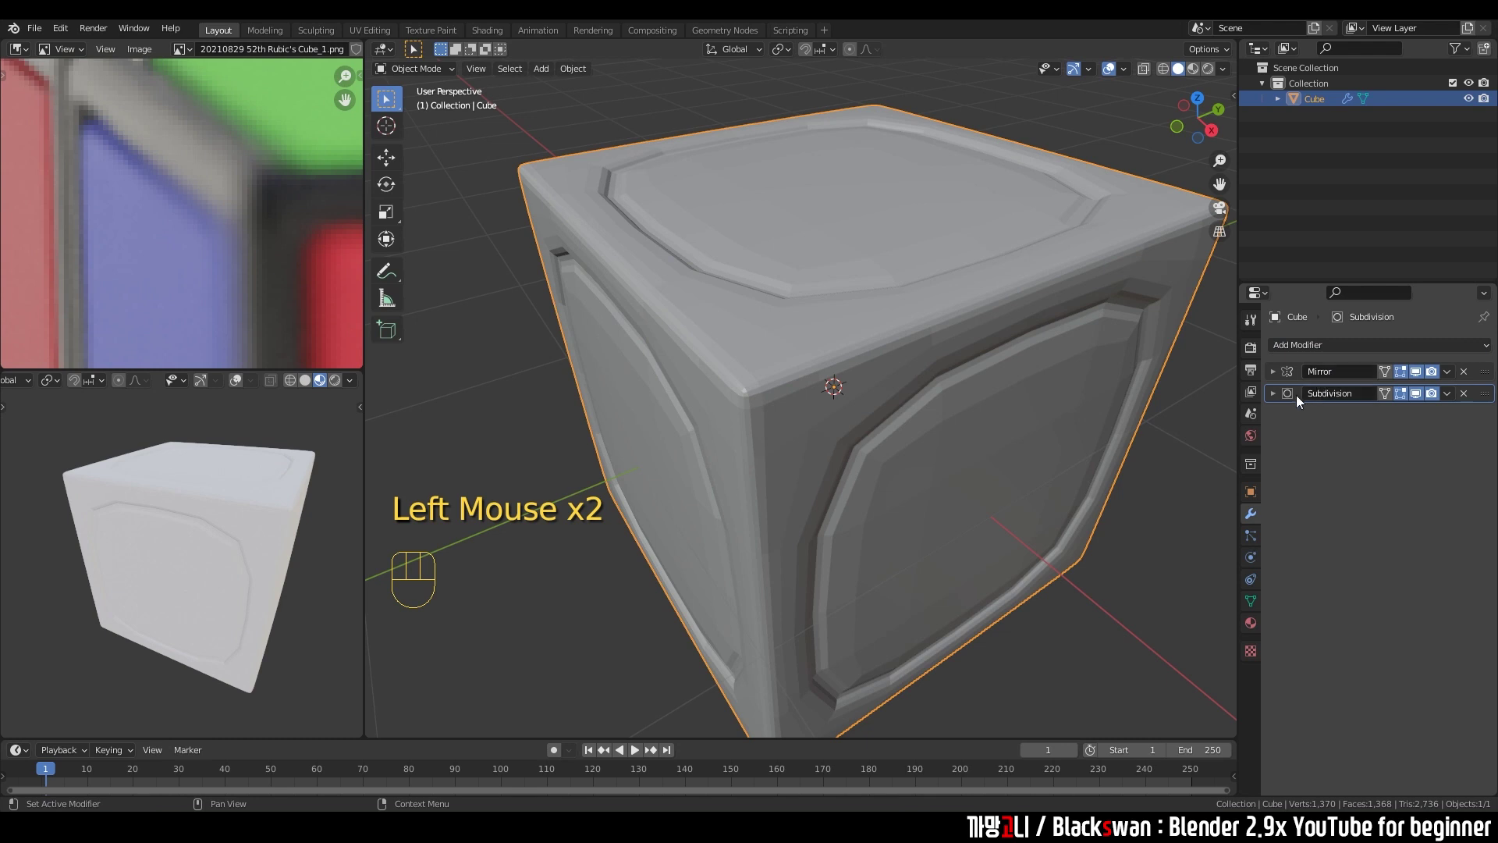
left_click_drag(886, 362, 877, 374)
scroll("down", 3)
scroll("up", 3)
left_click_drag(843, 365, 828, 350)
left_click(1276, 399)
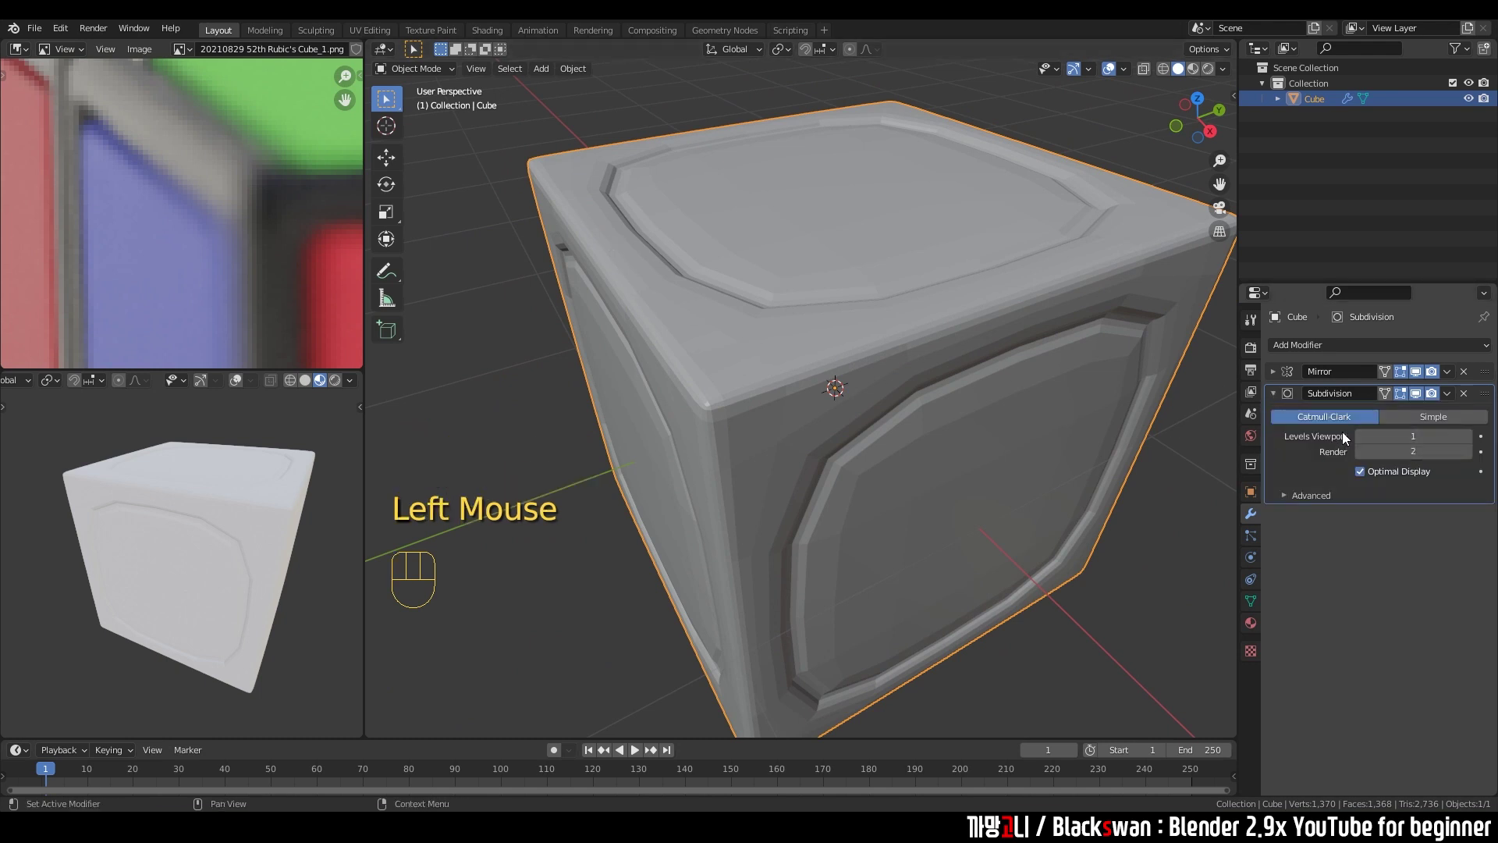
left_click(1475, 442)
left_click(1470, 441)
Orbit around the smoothed piece to check the rounded grooved panels from all sides.
left_click_drag(821, 390, 831, 410)
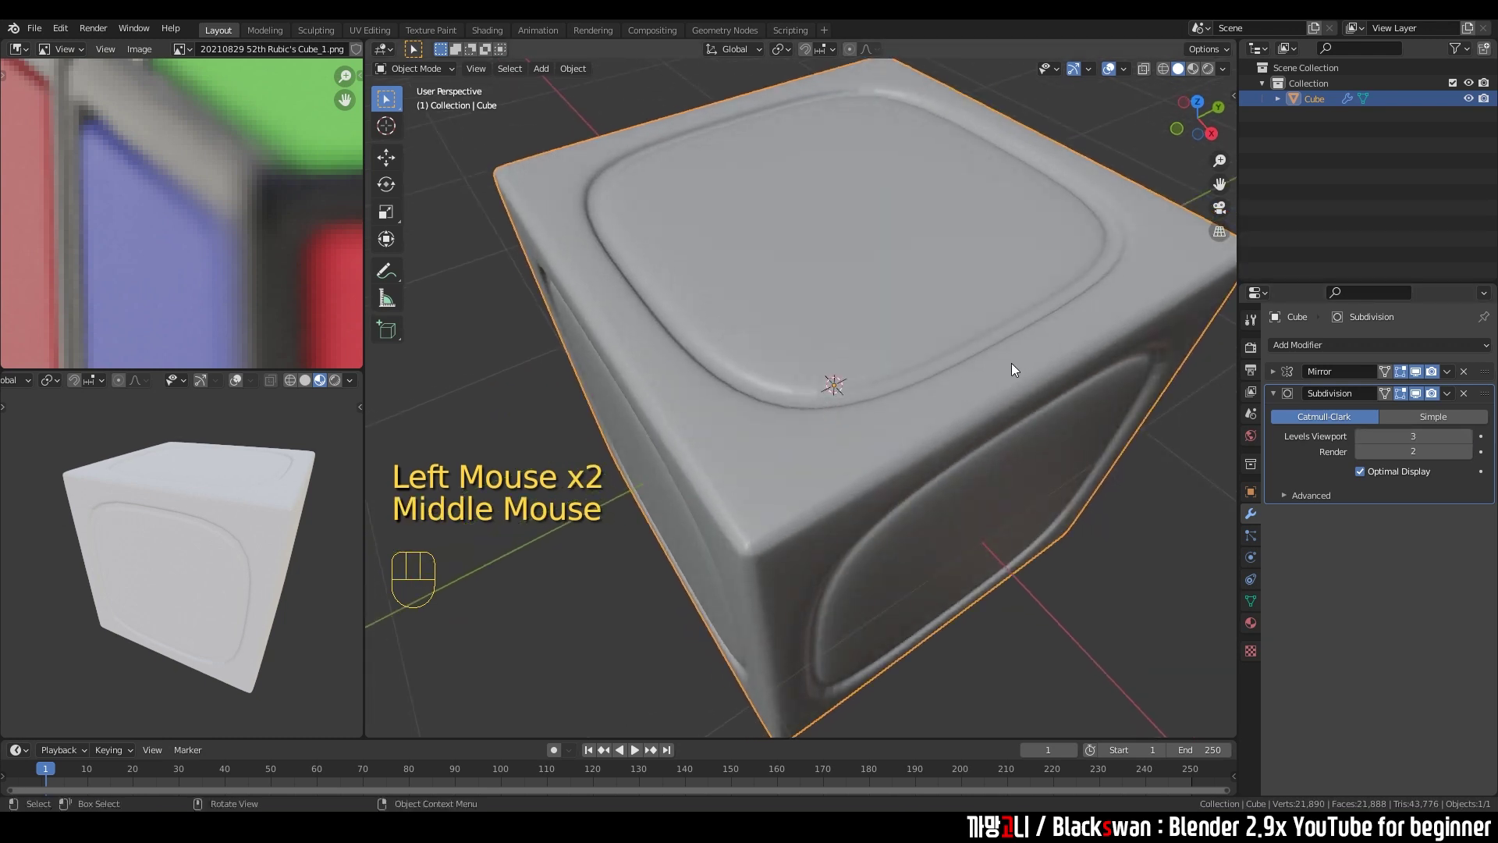
left_click_drag(786, 342, 695, 327)
scroll("up", 3)
middle_click(781, 324)
left_click_drag(782, 276, 680, 309)
left_click_drag(685, 309, 708, 271)
scroll("down", 3)
left_click_drag(823, 267, 780, 314)
scroll("down", 3)
scroll("down", 3)
left_click_drag(240, 208, 219, 221)
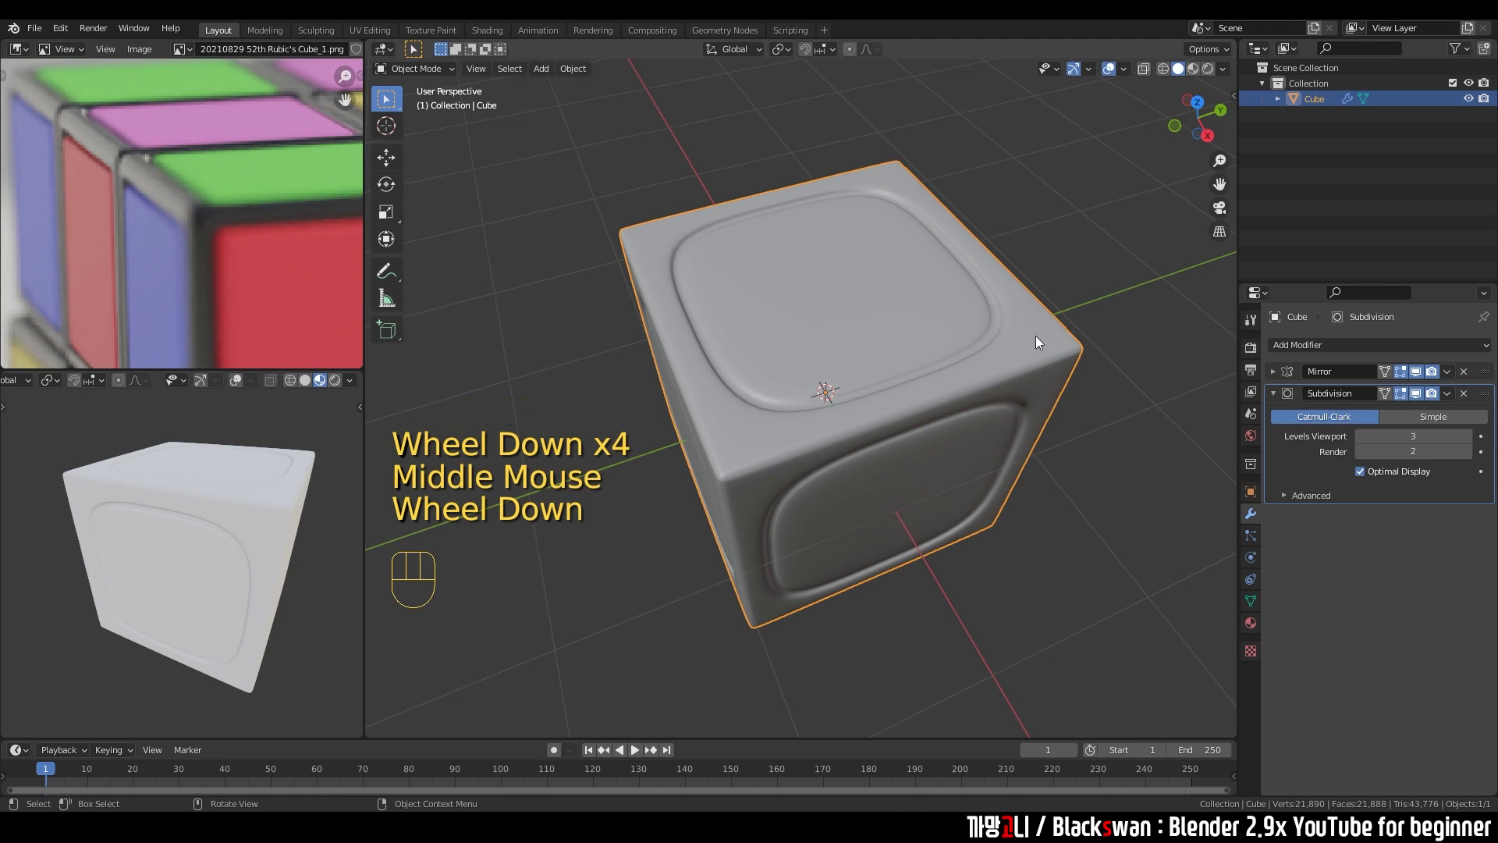
middle_click(243, 264)
scroll("down", 3)
left_click_drag(858, 326, 874, 309)
scroll("up", 3)
Insert a first supporting edge loop near the groove and preview the smoothing in object mode.
key("Tab")
middle_click(879, 306)
middle_click(888, 309)
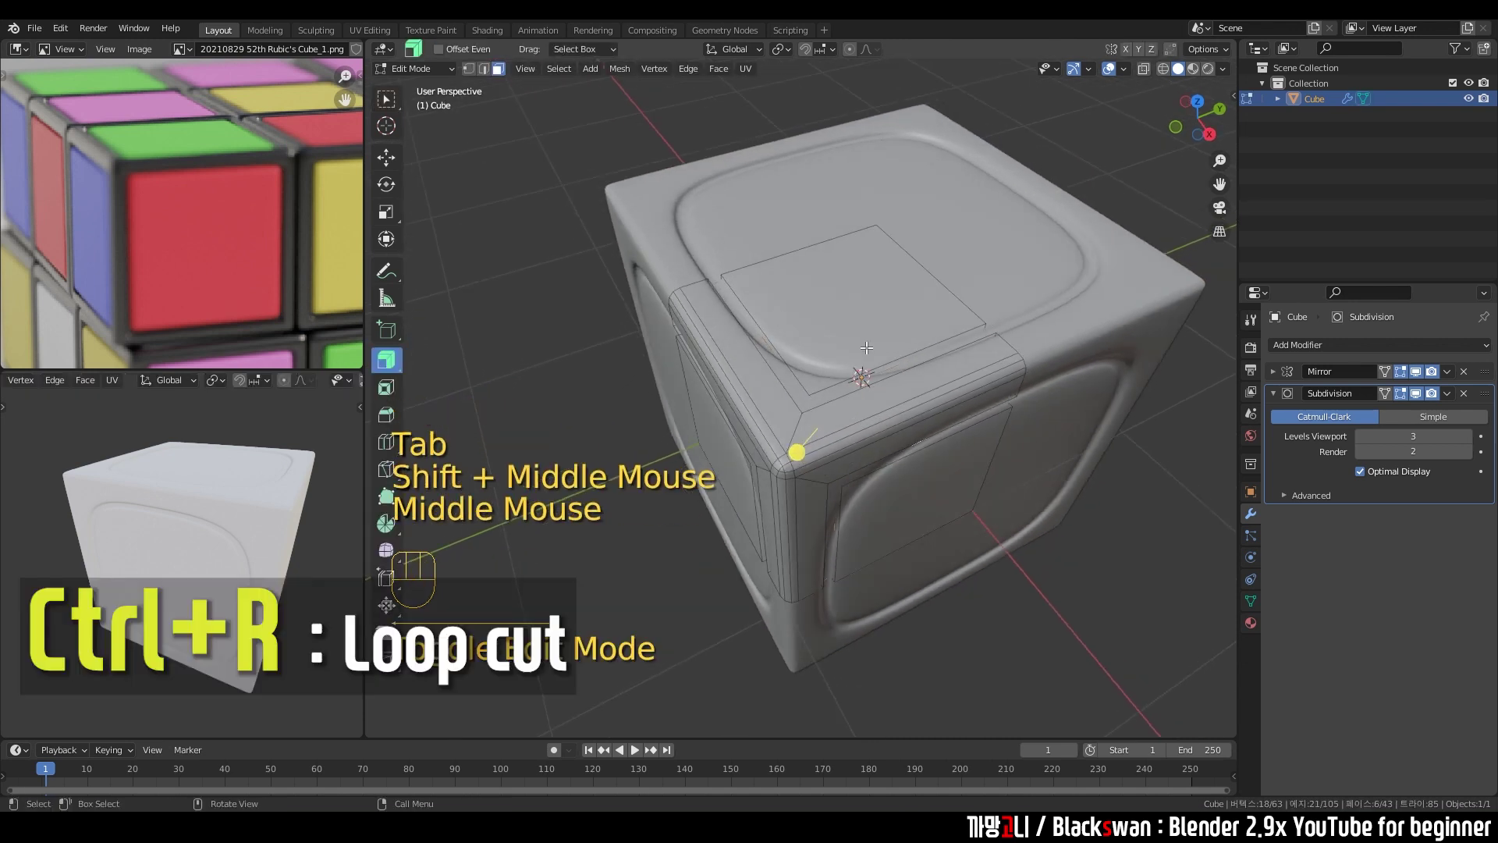
key("ctrl+r")
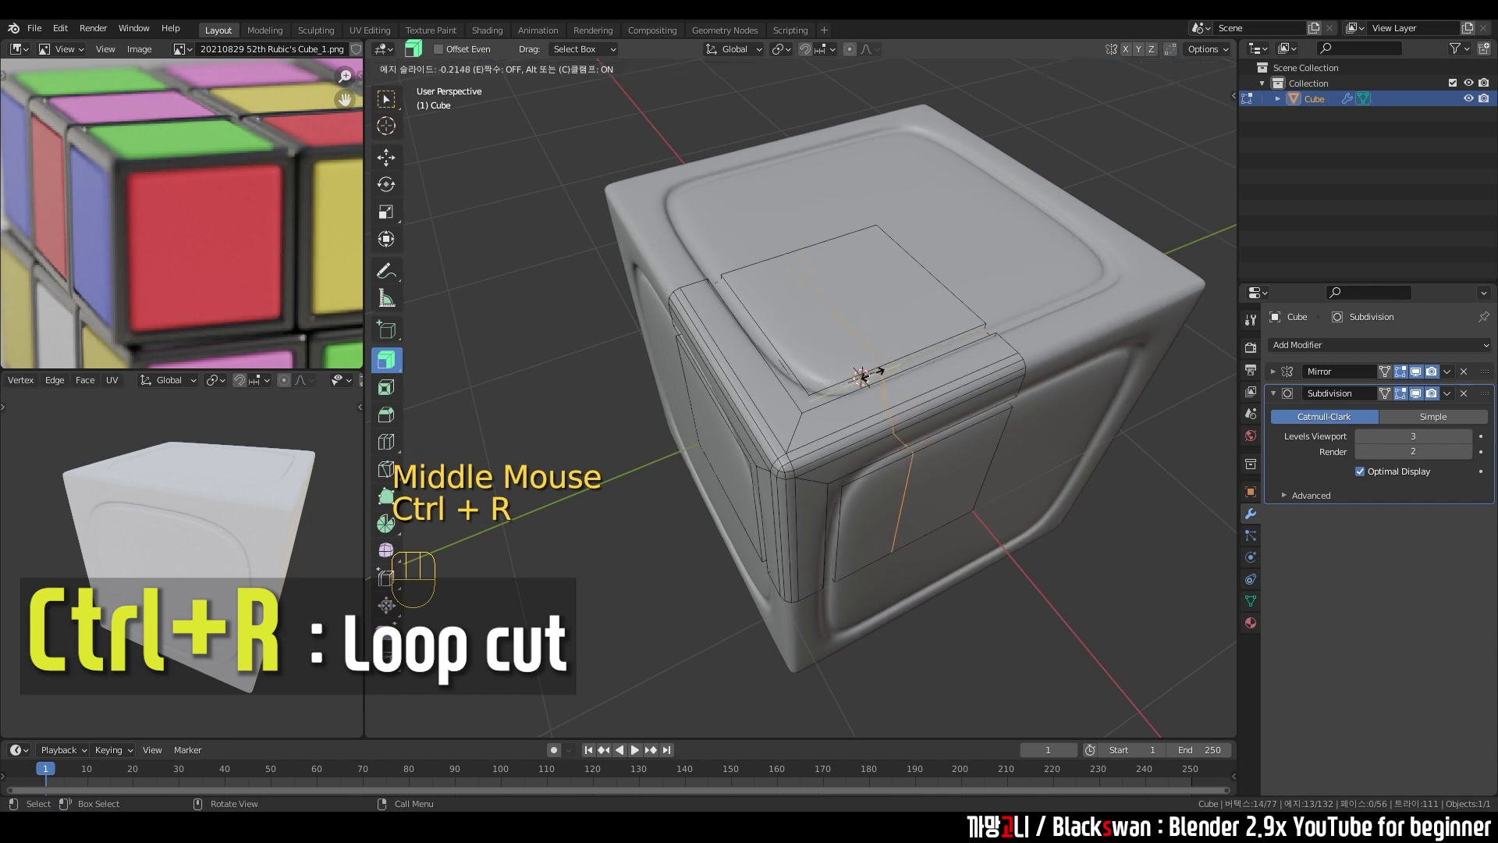
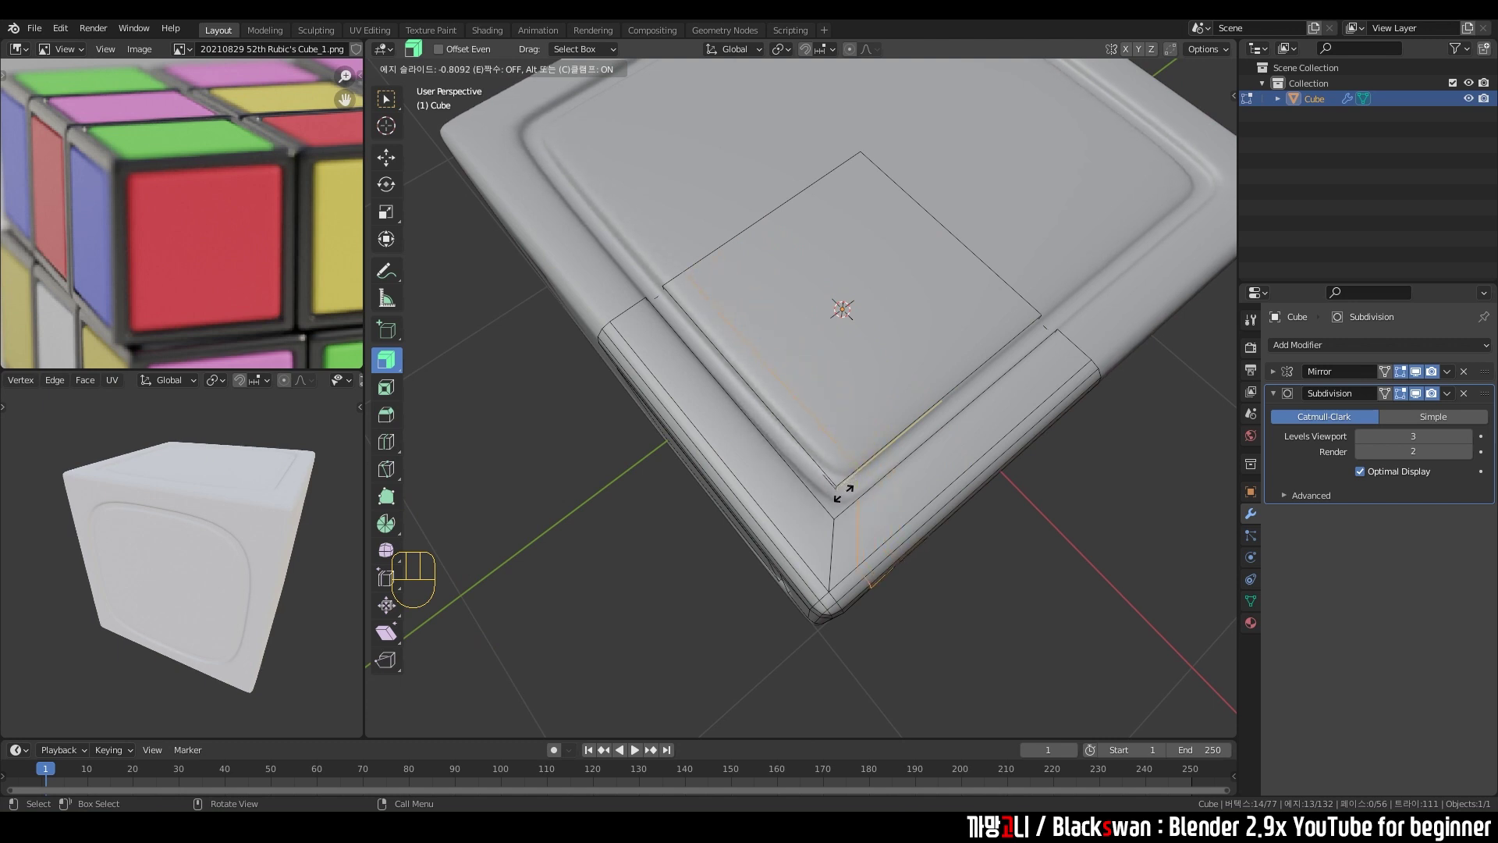
key("ctrl+r")
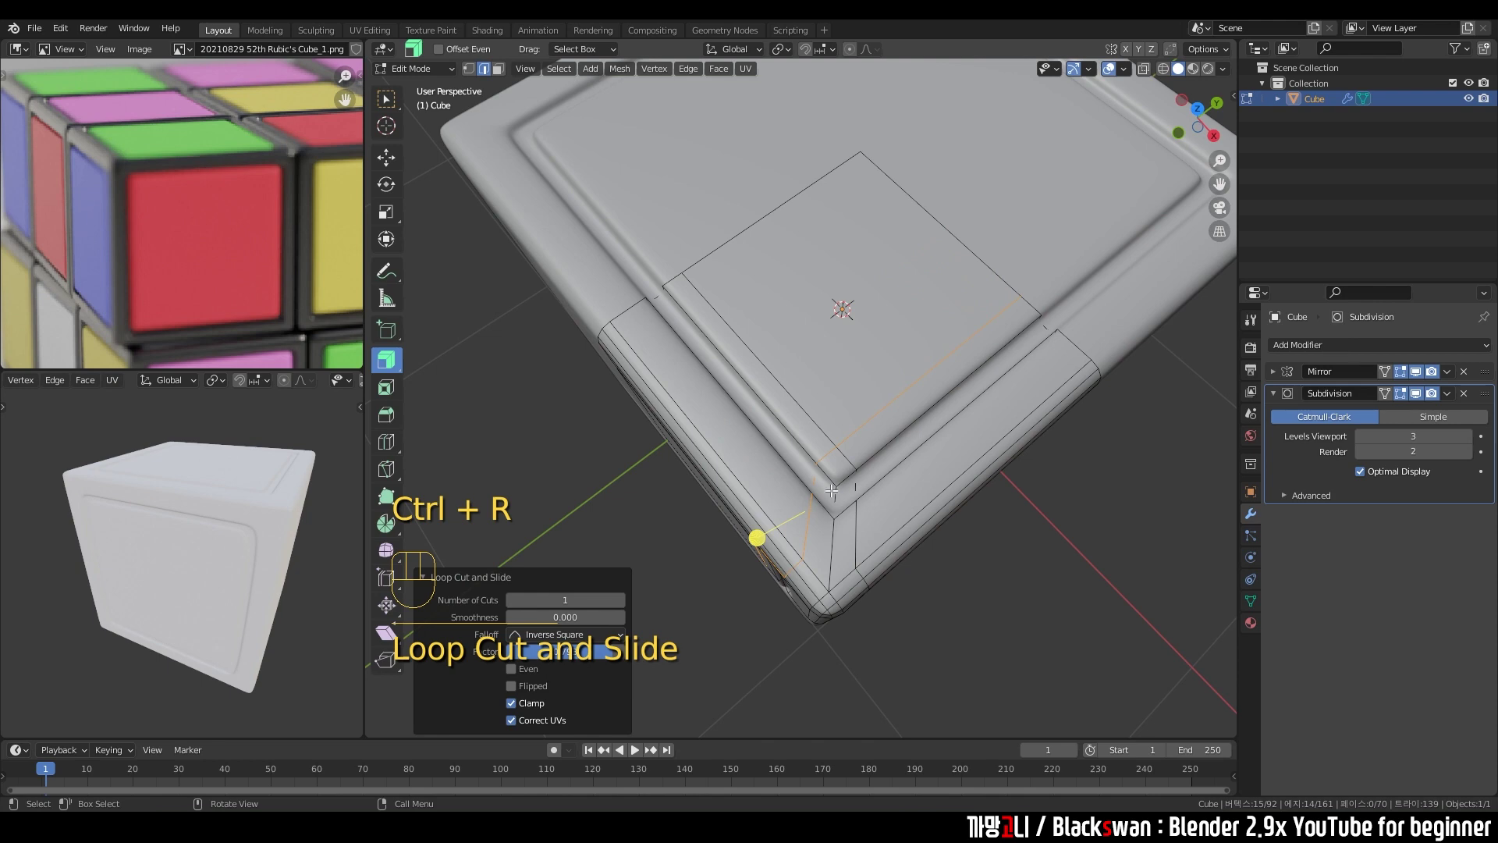
key("Tab")
middle_click(860, 484)
scroll("up", 3)
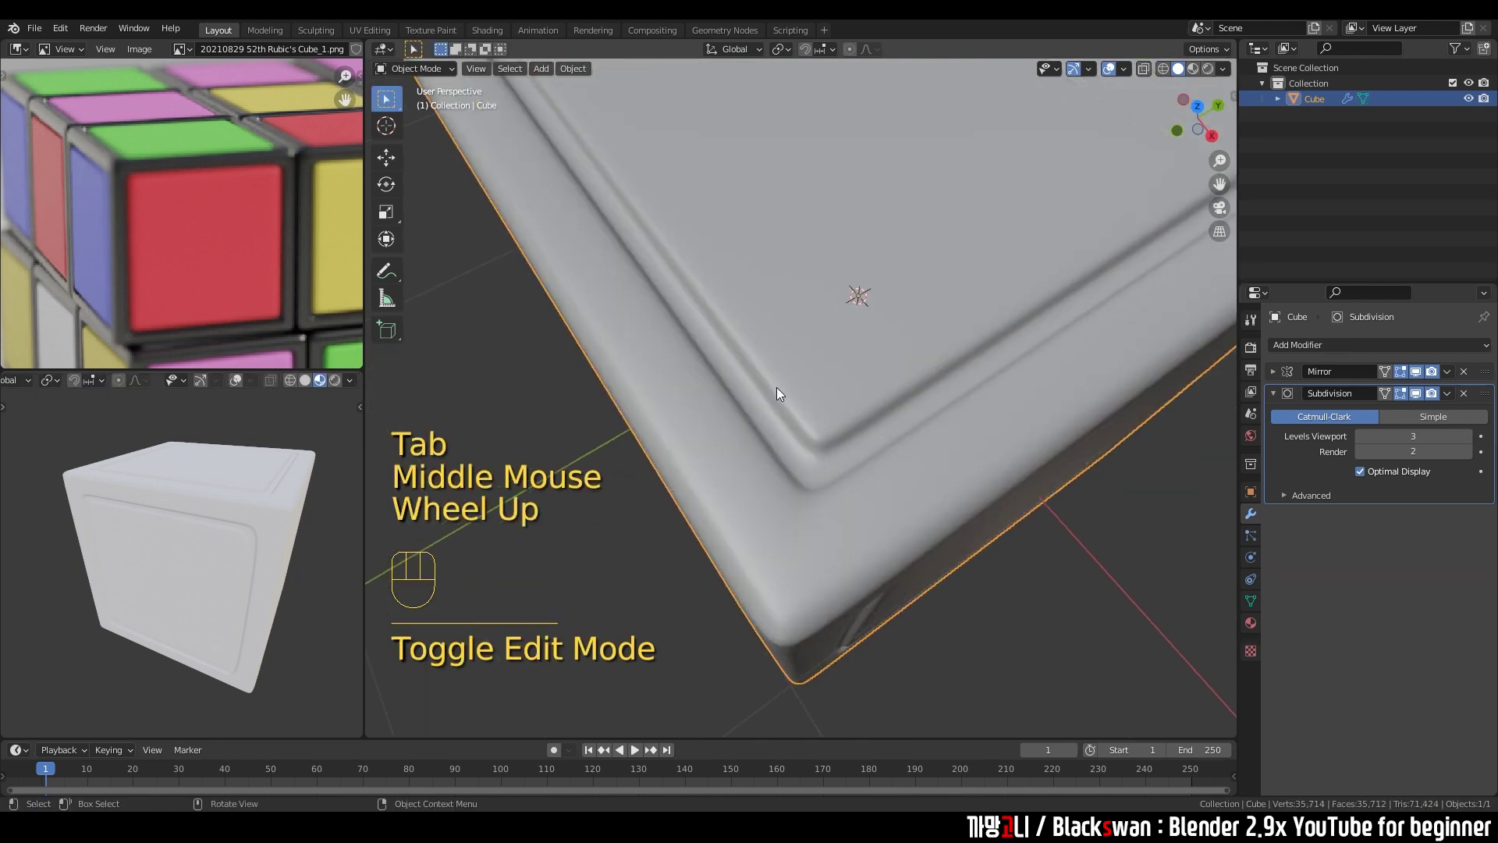
left_click_drag(880, 513, 897, 463)
scroll("down", 3)
Add another edge loop close to the outer border so the panel edges stay crisp.
key("Tab")
middle_click(877, 421)
key("Tab")
scroll("up", 3)
middle_click(848, 389)
key("Tab")
scroll("down", 3)
key("ctrl+r")
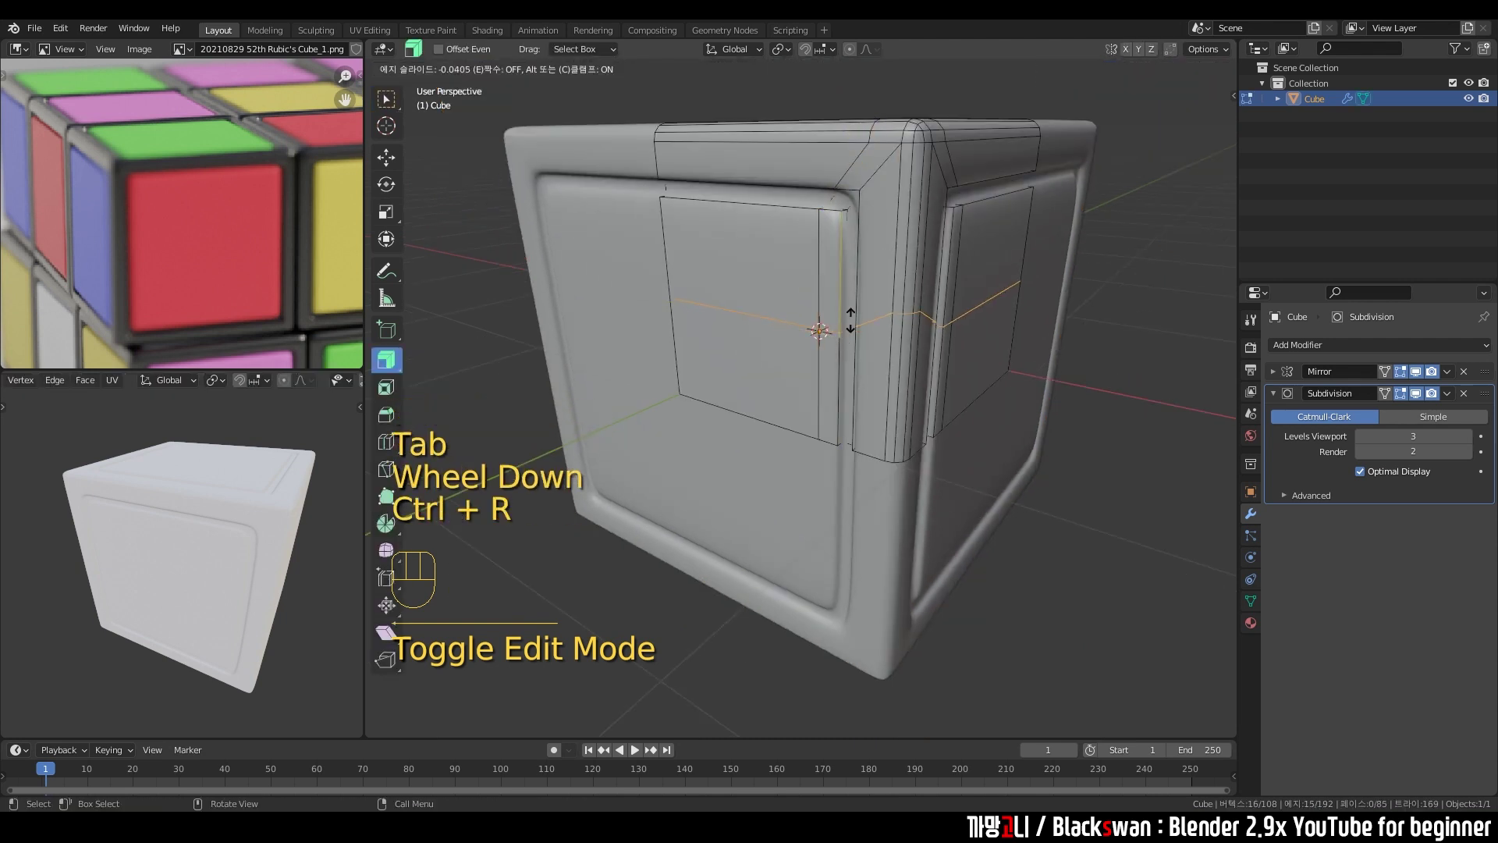
key("Tab")
Orbit the finished piece to inspect the tightened corners and panel edges.
left_click_drag(889, 283, 853, 329)
scroll("down", 3)
left_click_drag(805, 345, 826, 338)
scroll("down", 3)
middle_click(893, 369)
scroll("up", 3)
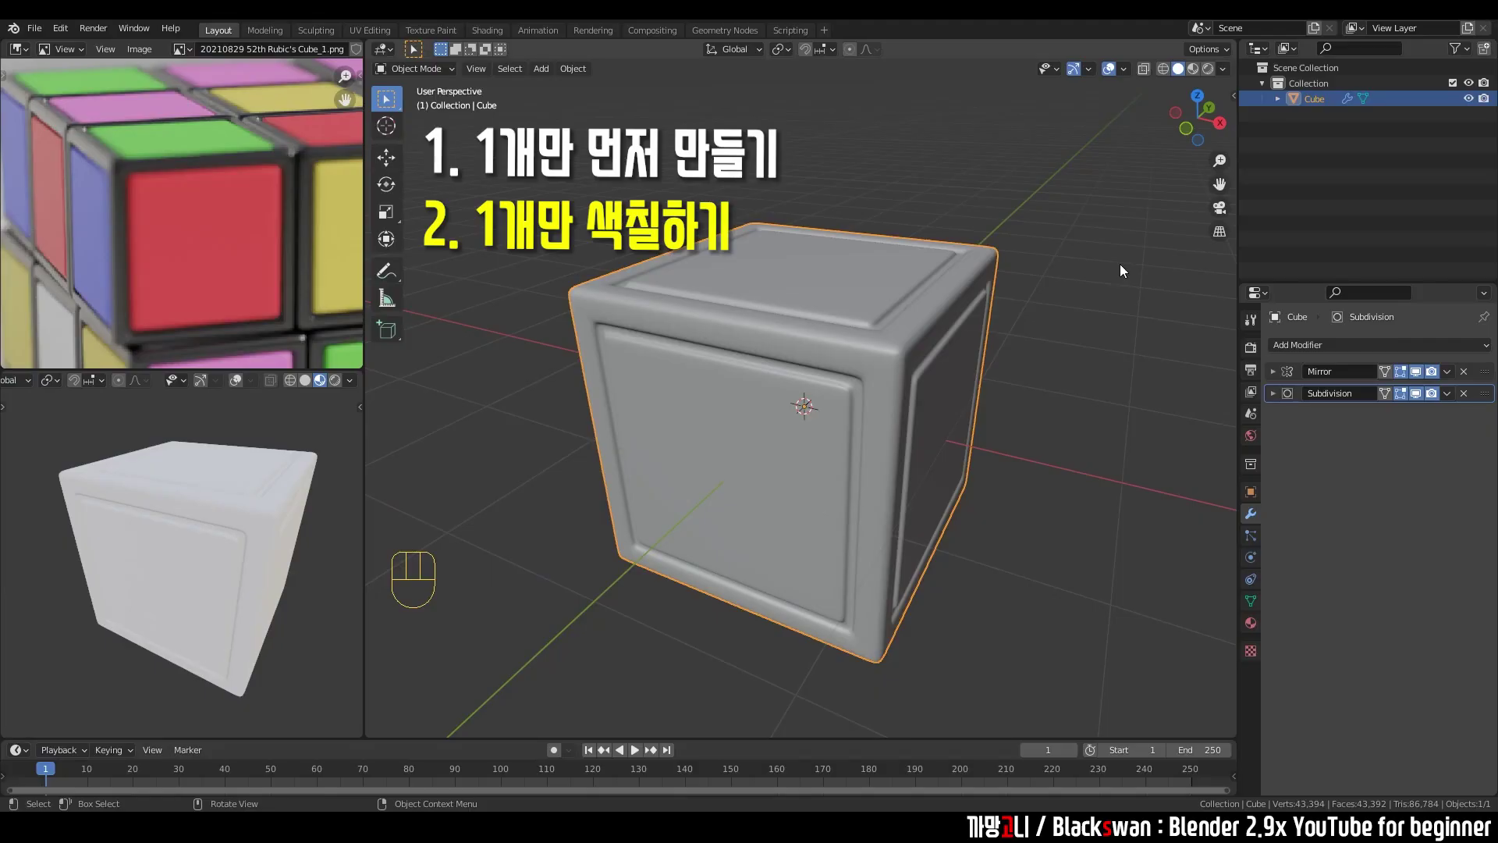
Reselect the cube piece and check its half mesh in edit mode before applying the mirror.
left_click(1075, 319)
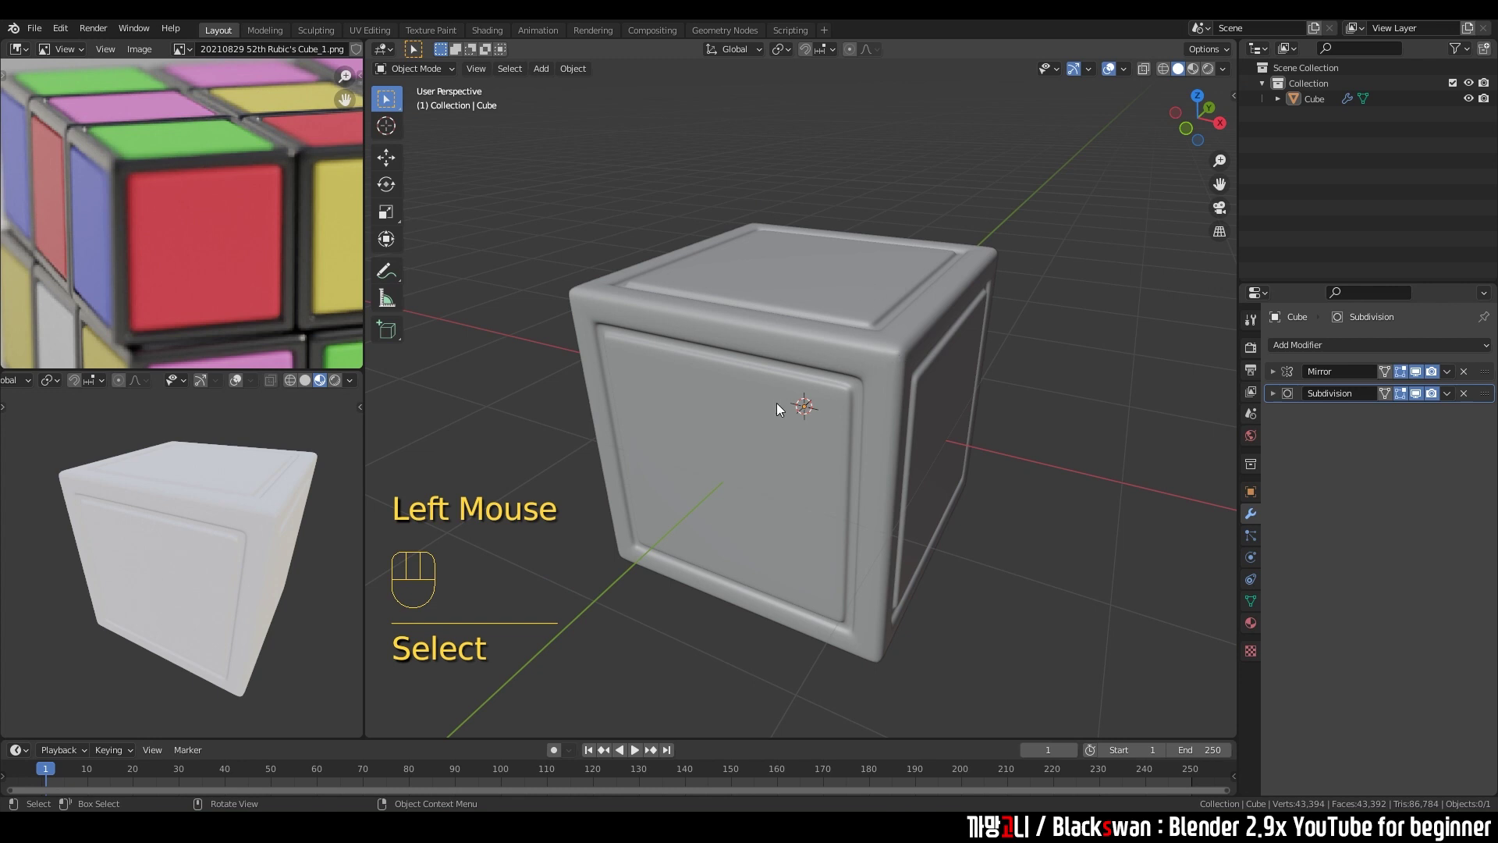
left_click_drag(751, 481, 894, 457)
left_click_drag(933, 444, 762, 476)
left_click(931, 364)
key("Tab")
middle_click(918, 352)
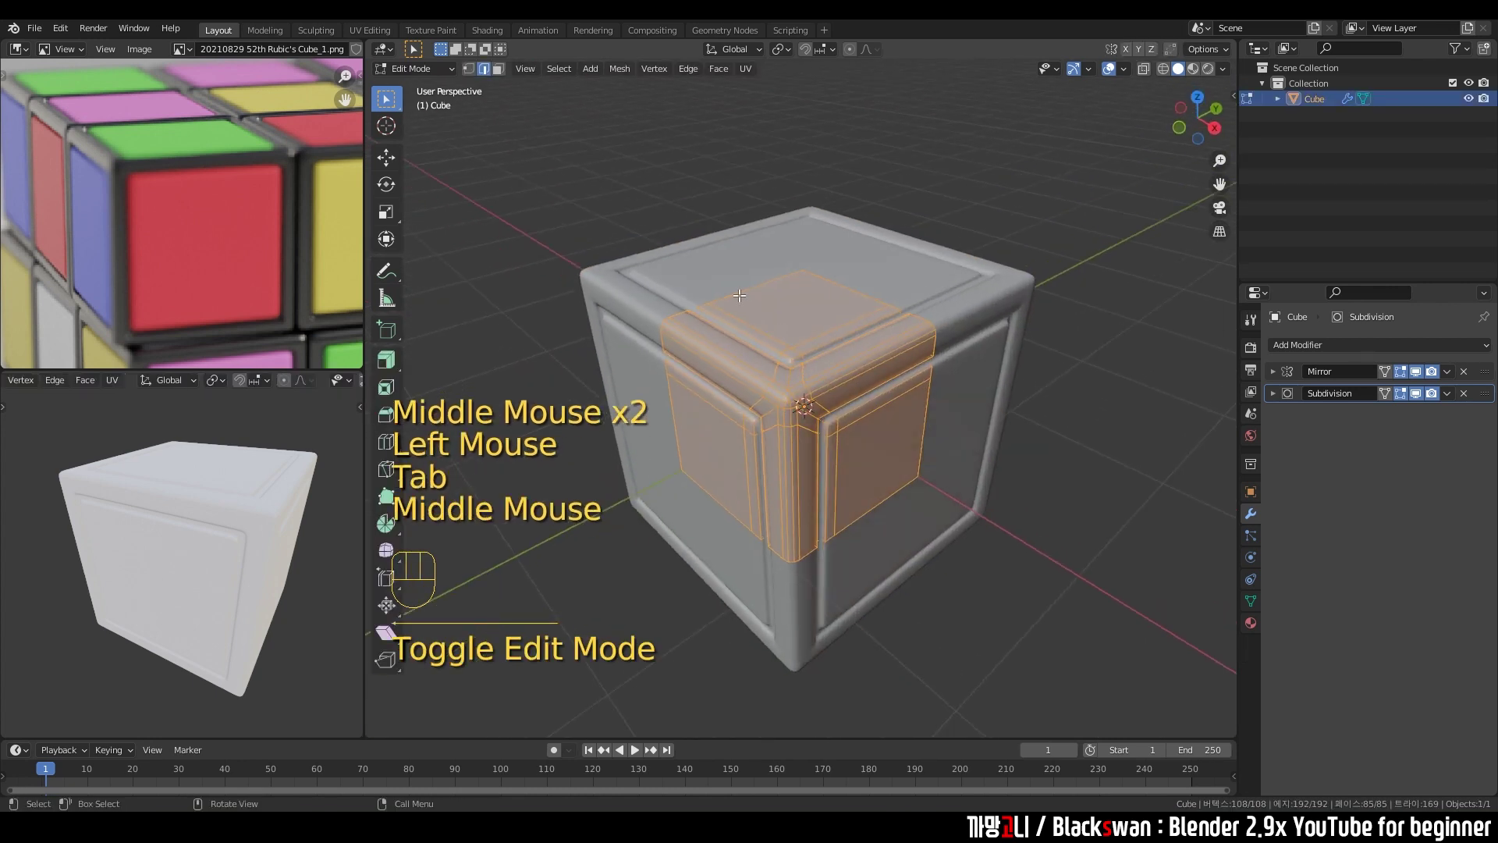
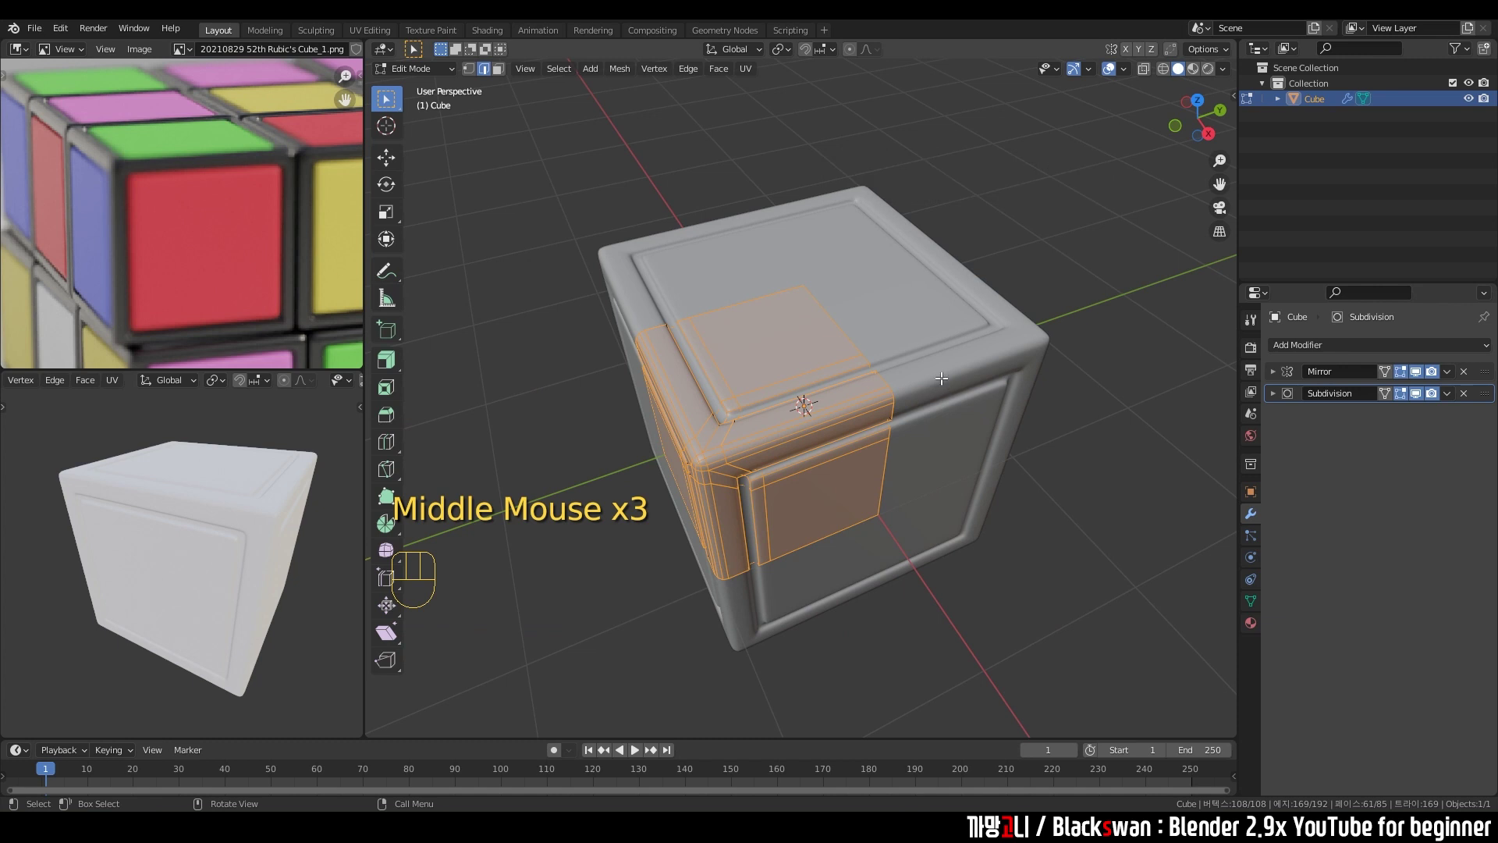
left_click_drag(922, 347, 921, 324)
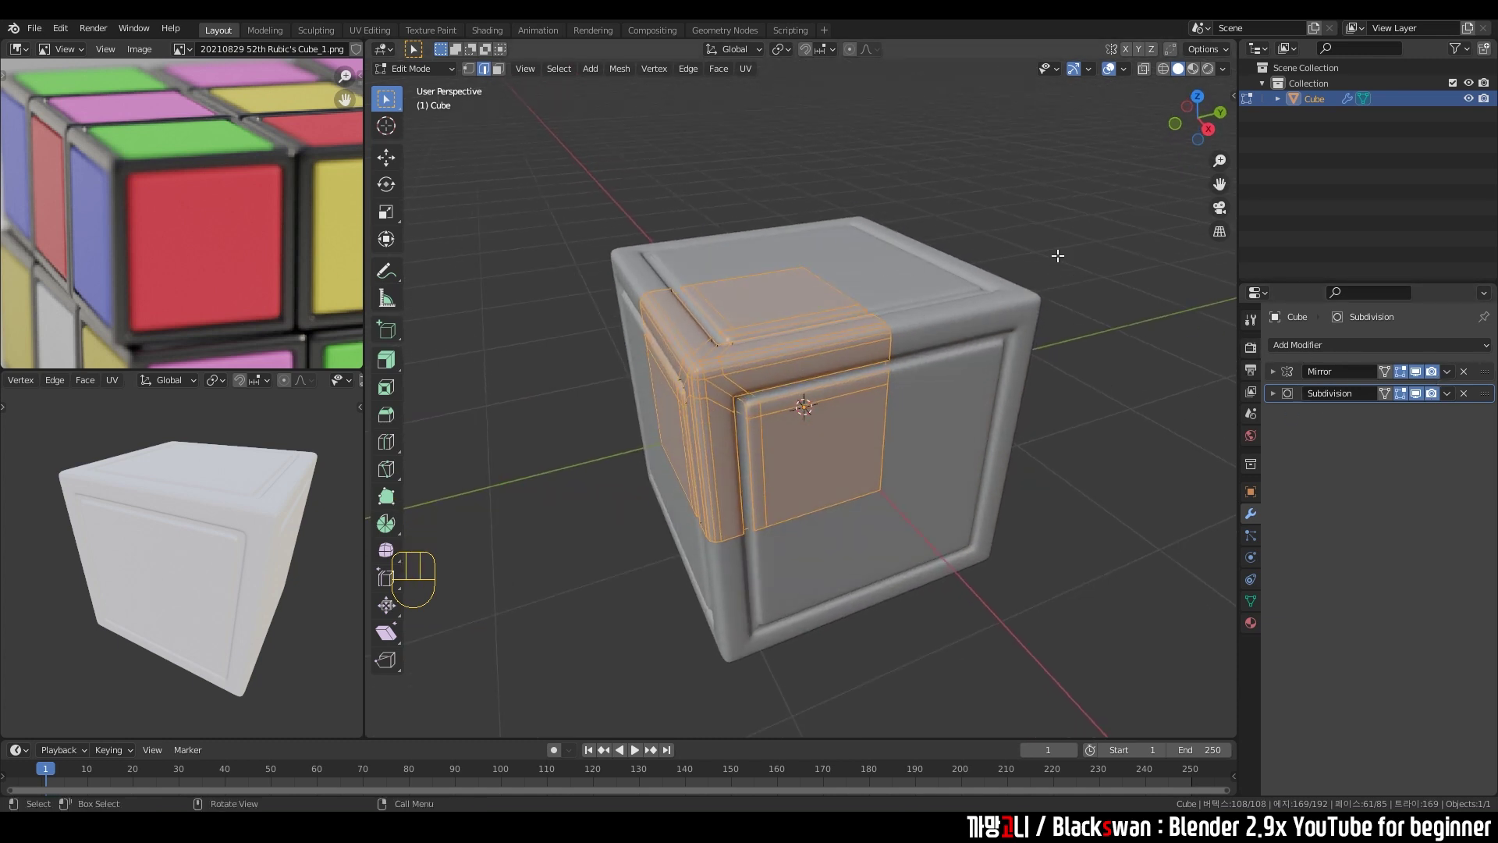
left_click(1019, 177)
key("Tab")
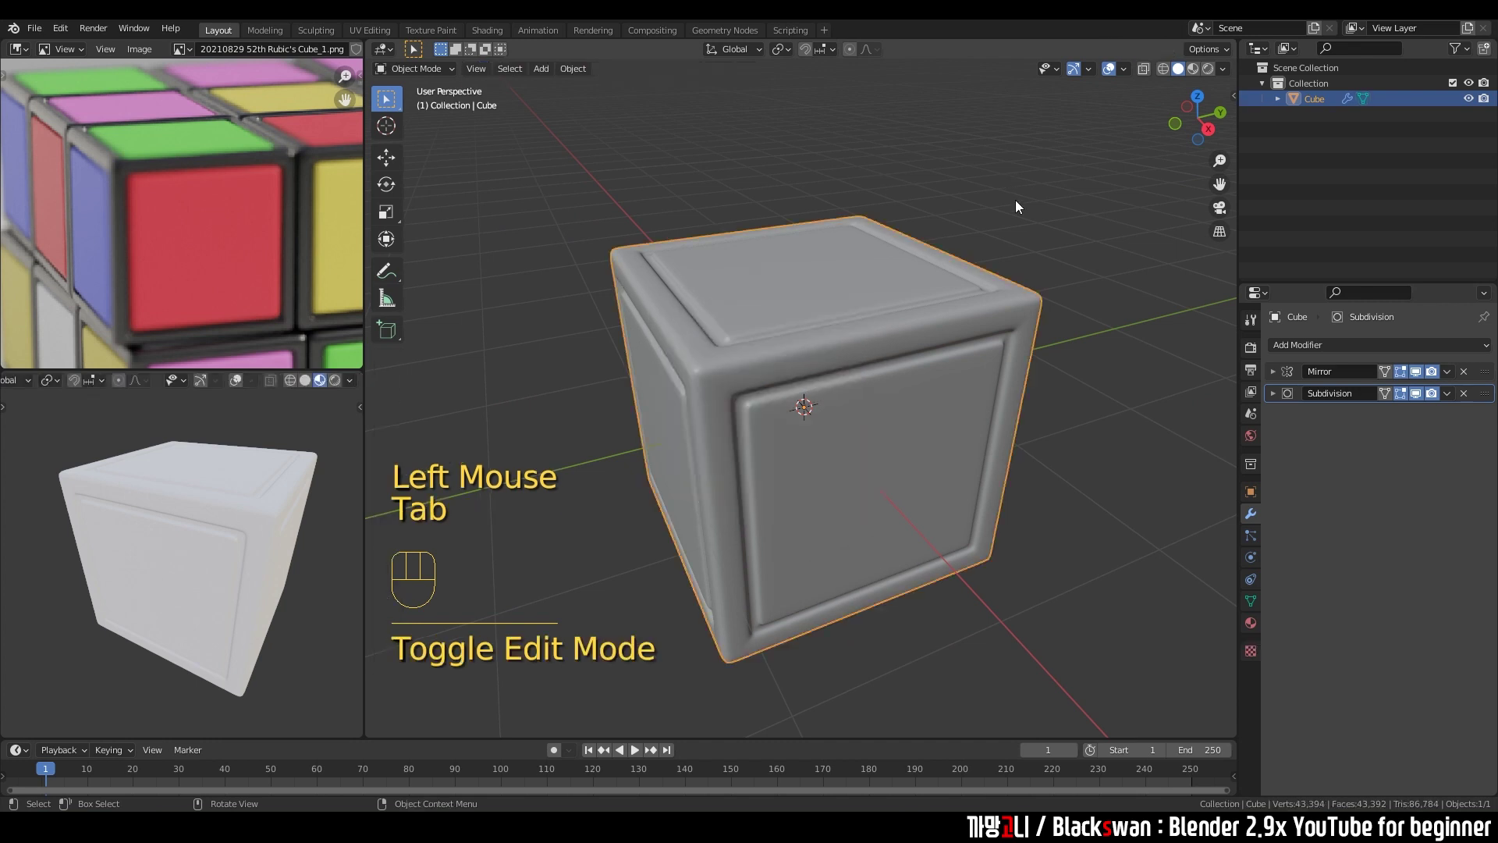
Apply the Mirror modifier, leaving only Subdivision, and inspect the complete mesh in edit mode.
left_click(1067, 269)
left_click(924, 326)
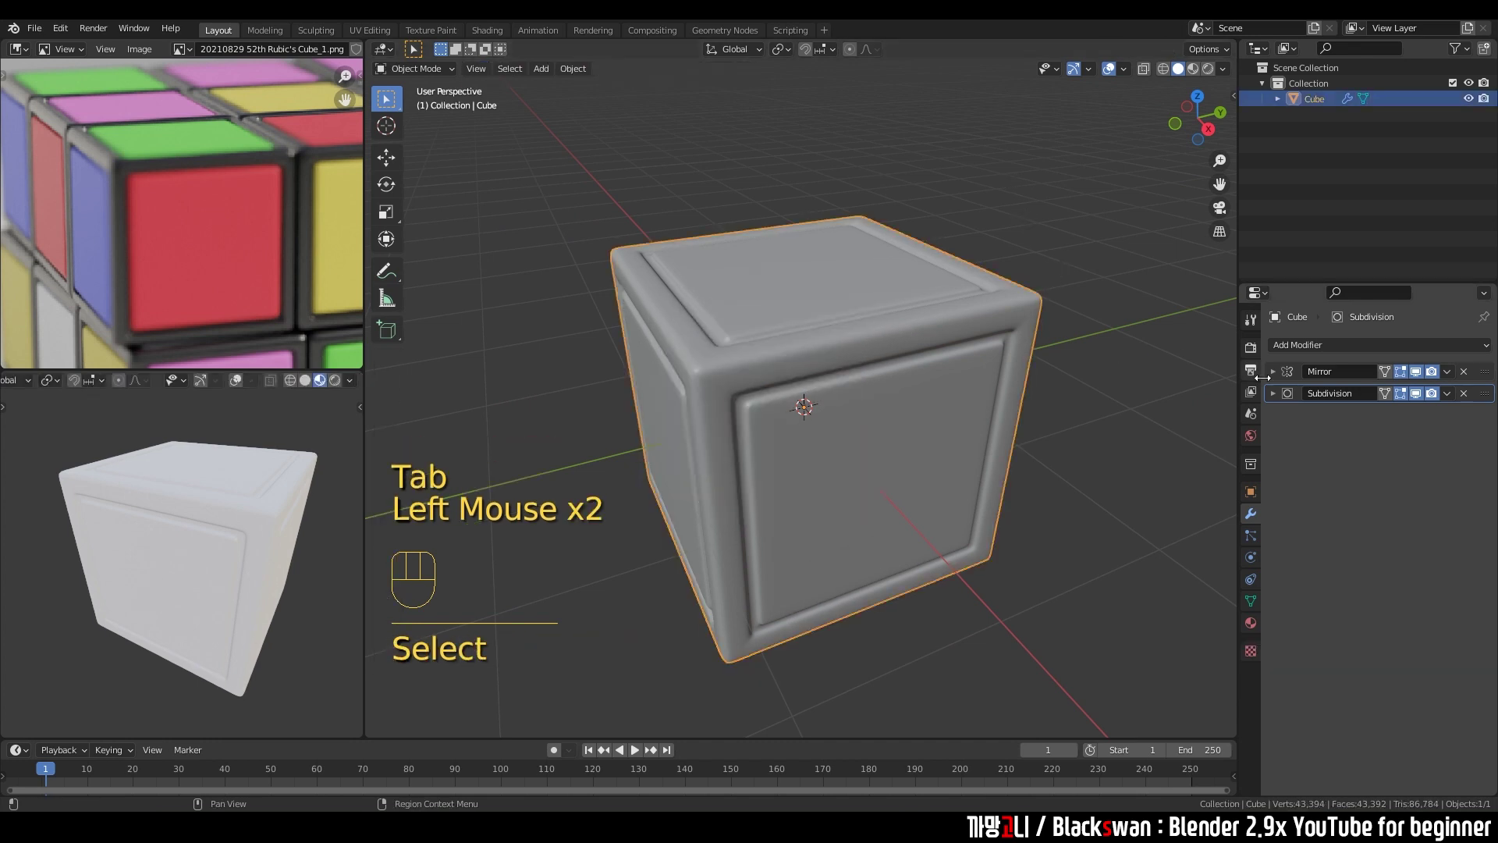
left_click_drag(1451, 378, 1399, 396)
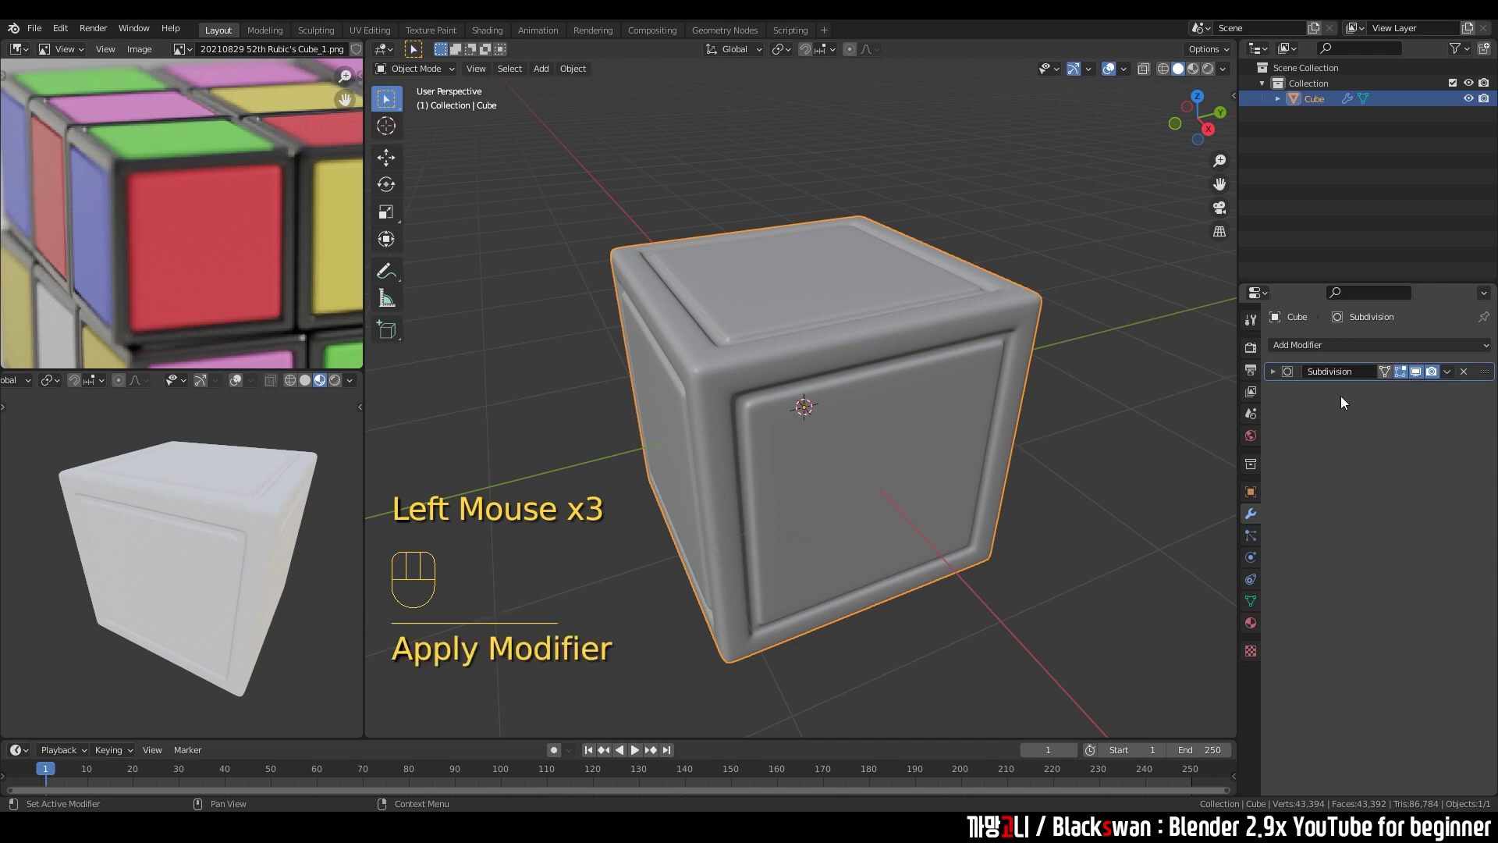
left_click(1086, 260)
left_click(903, 308)
key("Tab")
left_click_drag(719, 402, 806, 393)
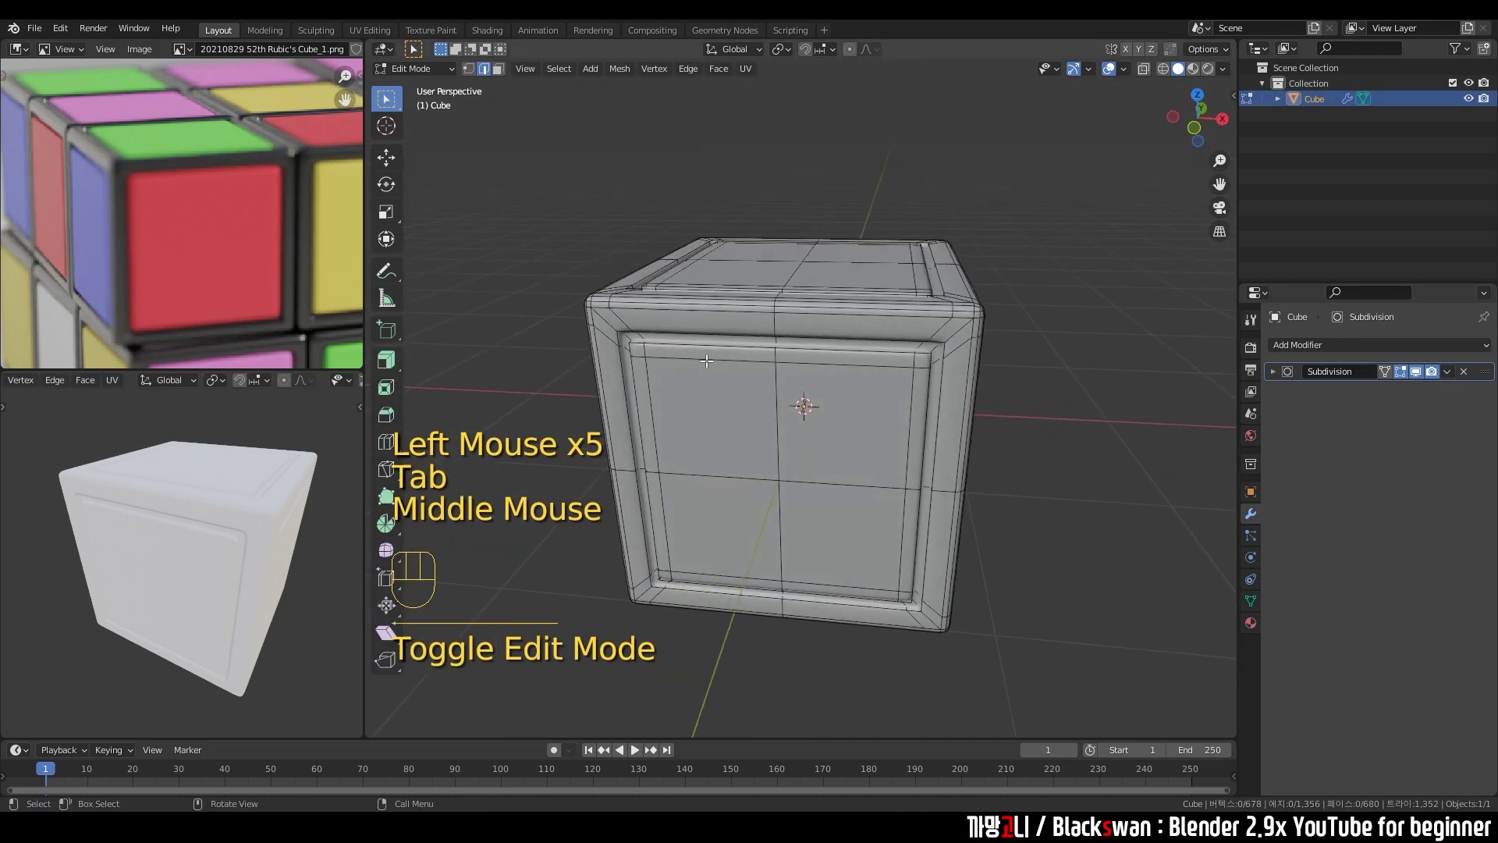
left_click_drag(734, 374, 836, 298)
scroll("down", 3)
left_click_drag(885, 417, 720, 493)
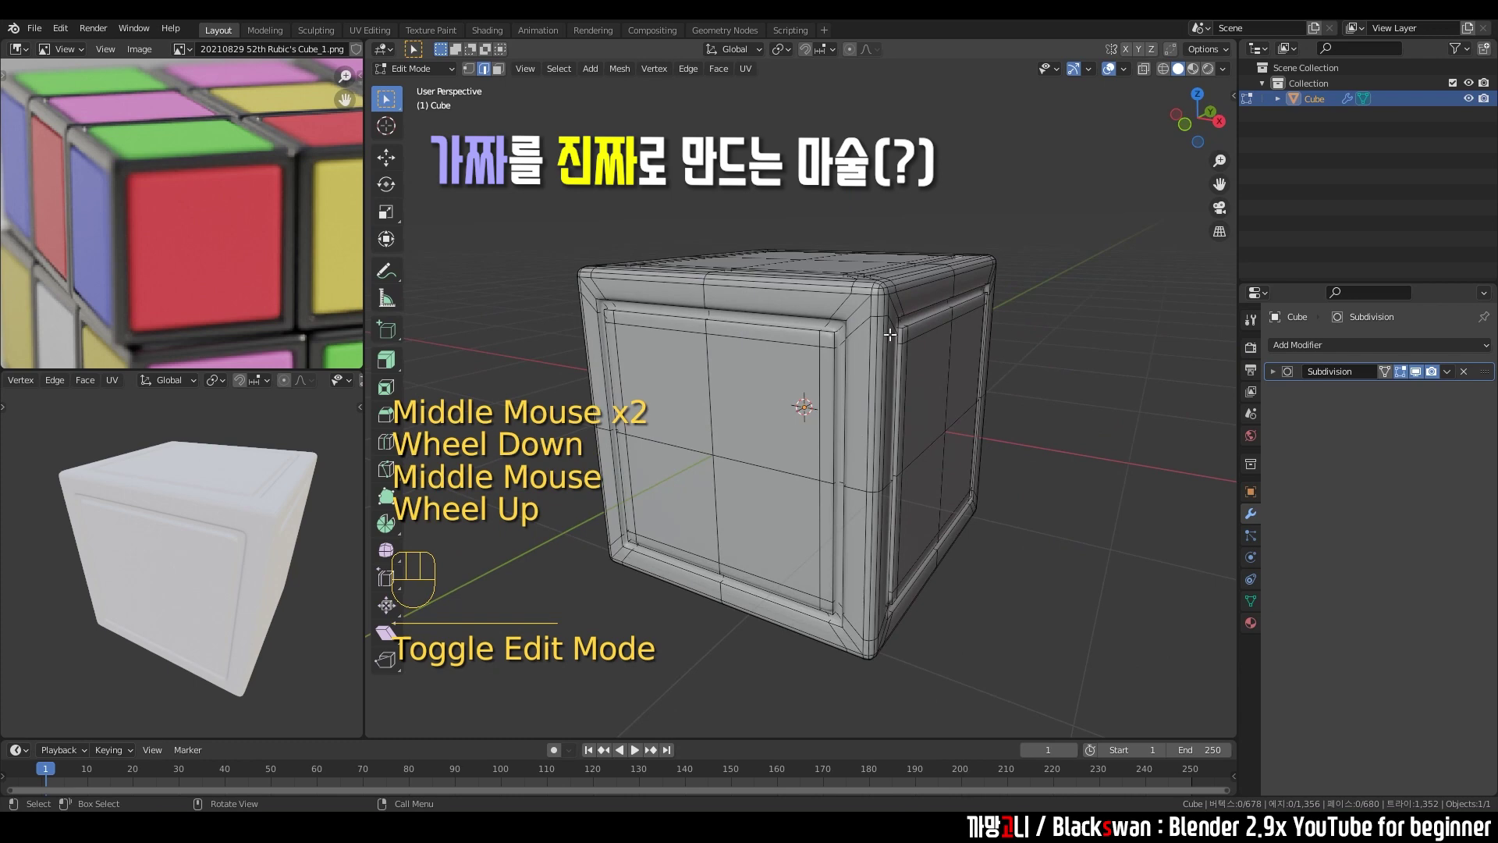
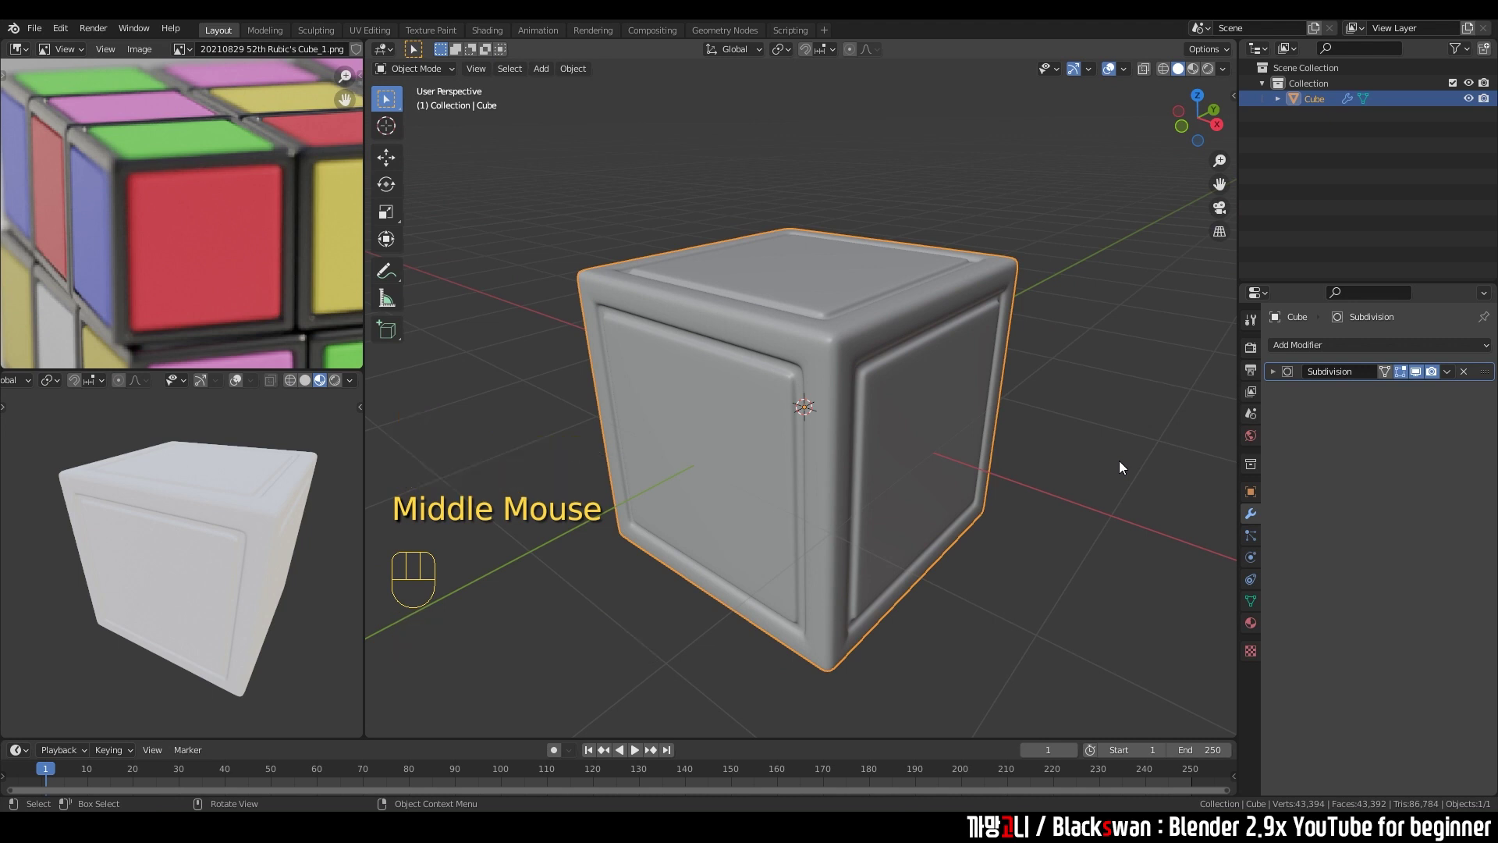
In Material Properties, add five extra material slots to the cube piece.
left_click(1093, 423)
left_click(961, 408)
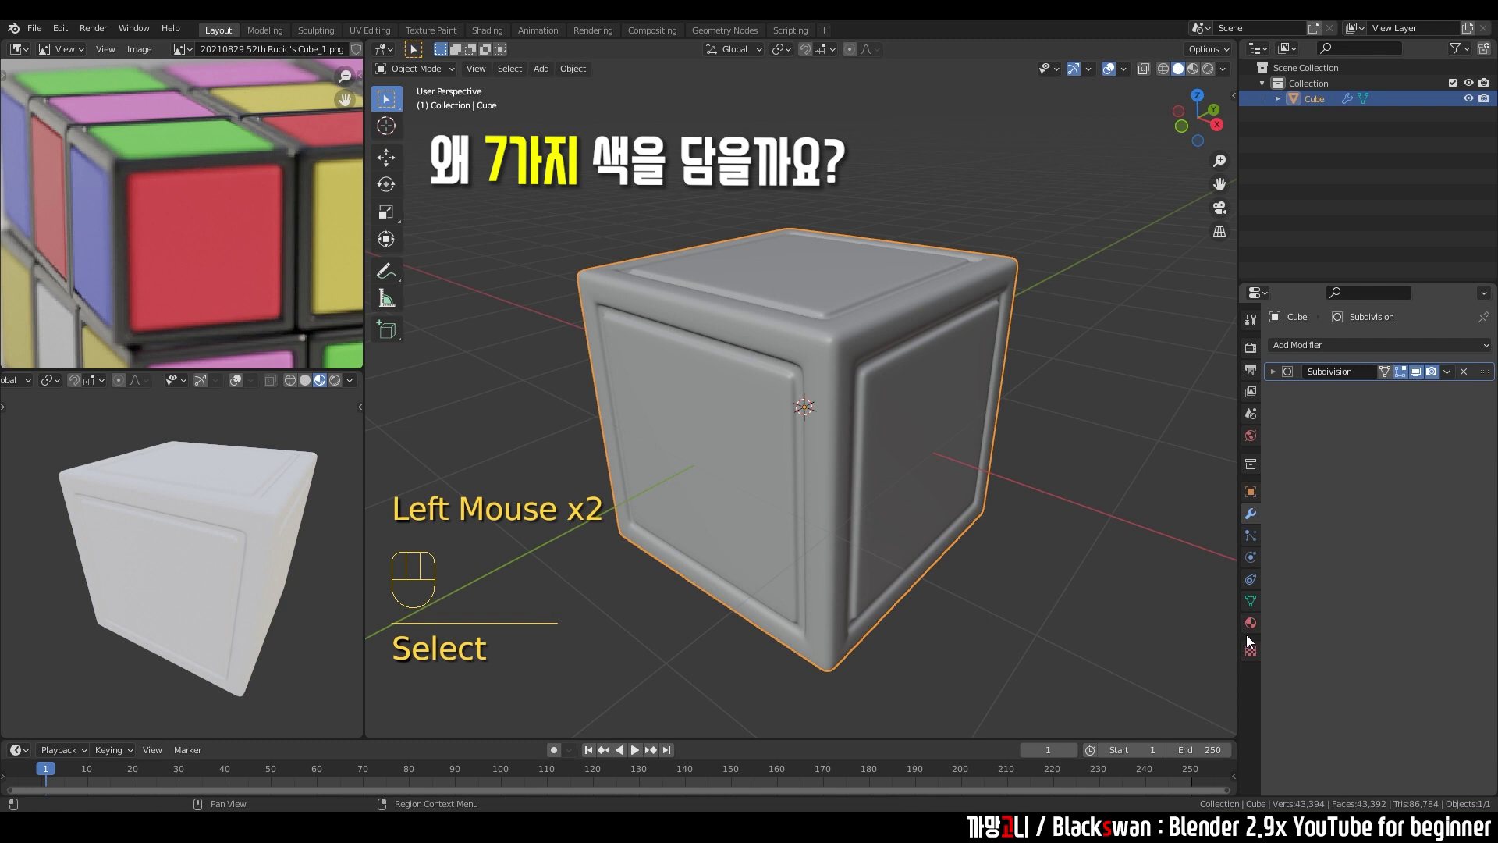
left_click(1257, 630)
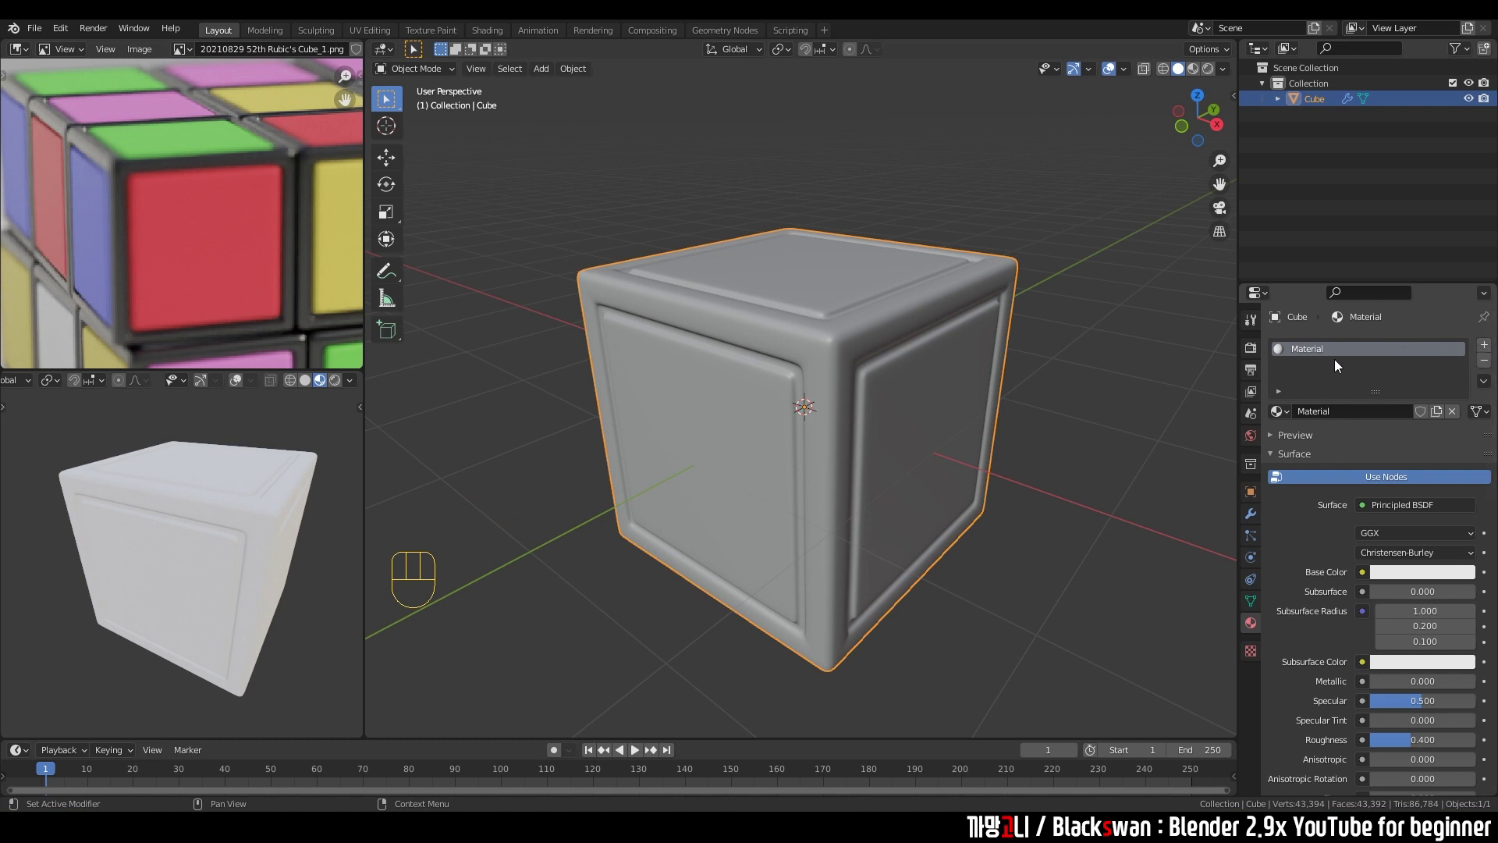
left_click(1305, 376)
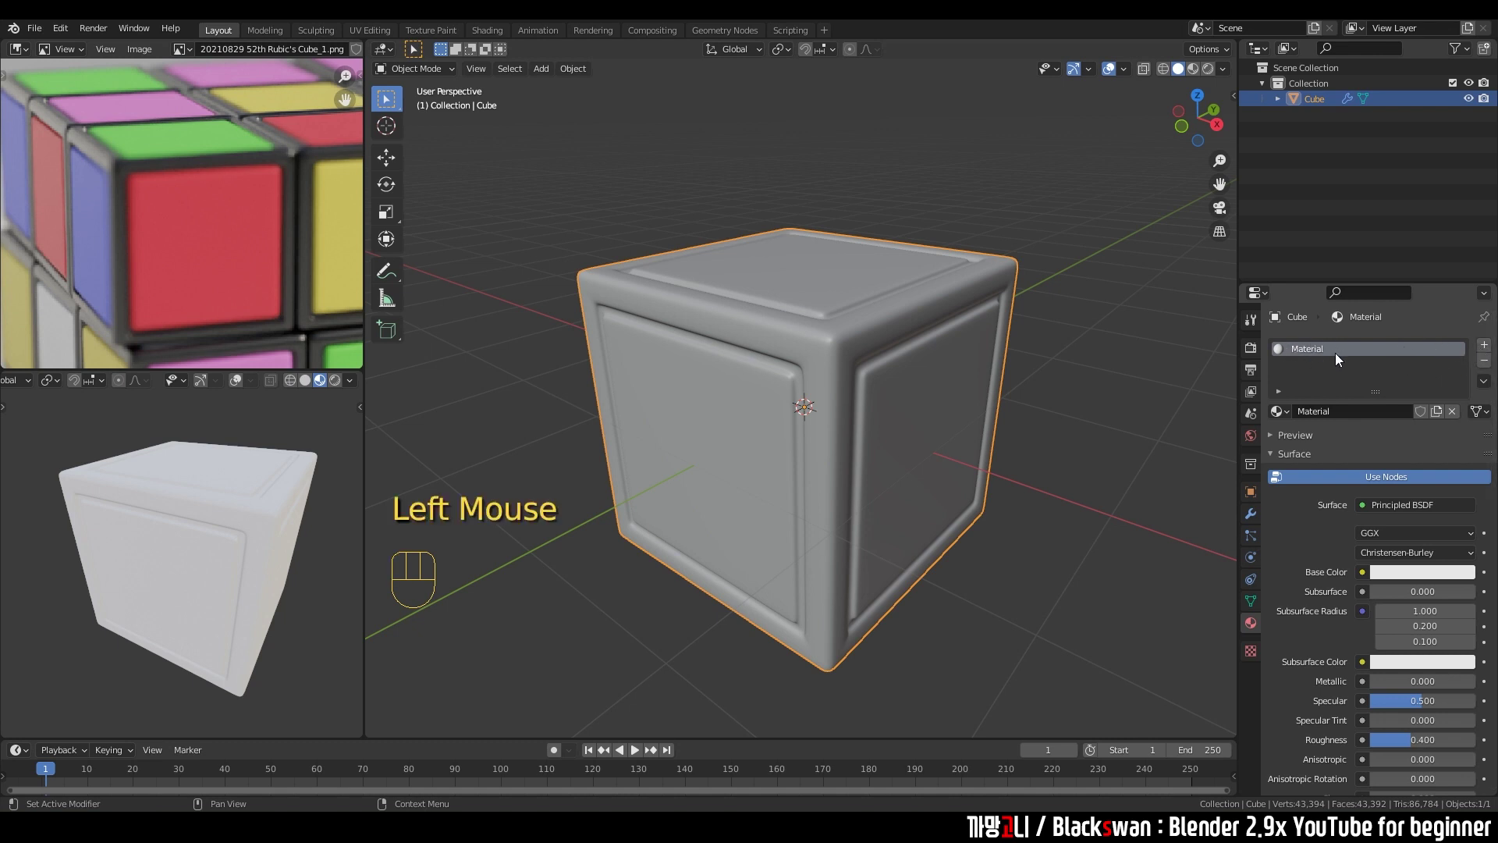
left_click(1488, 352)
left_click(1488, 352)
left_click(1488, 352)
left_click(1488, 352)
left_click(1488, 352)
Check the reference cube photo, then set the first material's Base Color to black.
scroll("up", 3)
scroll("down", 3)
middle_click(252, 222)
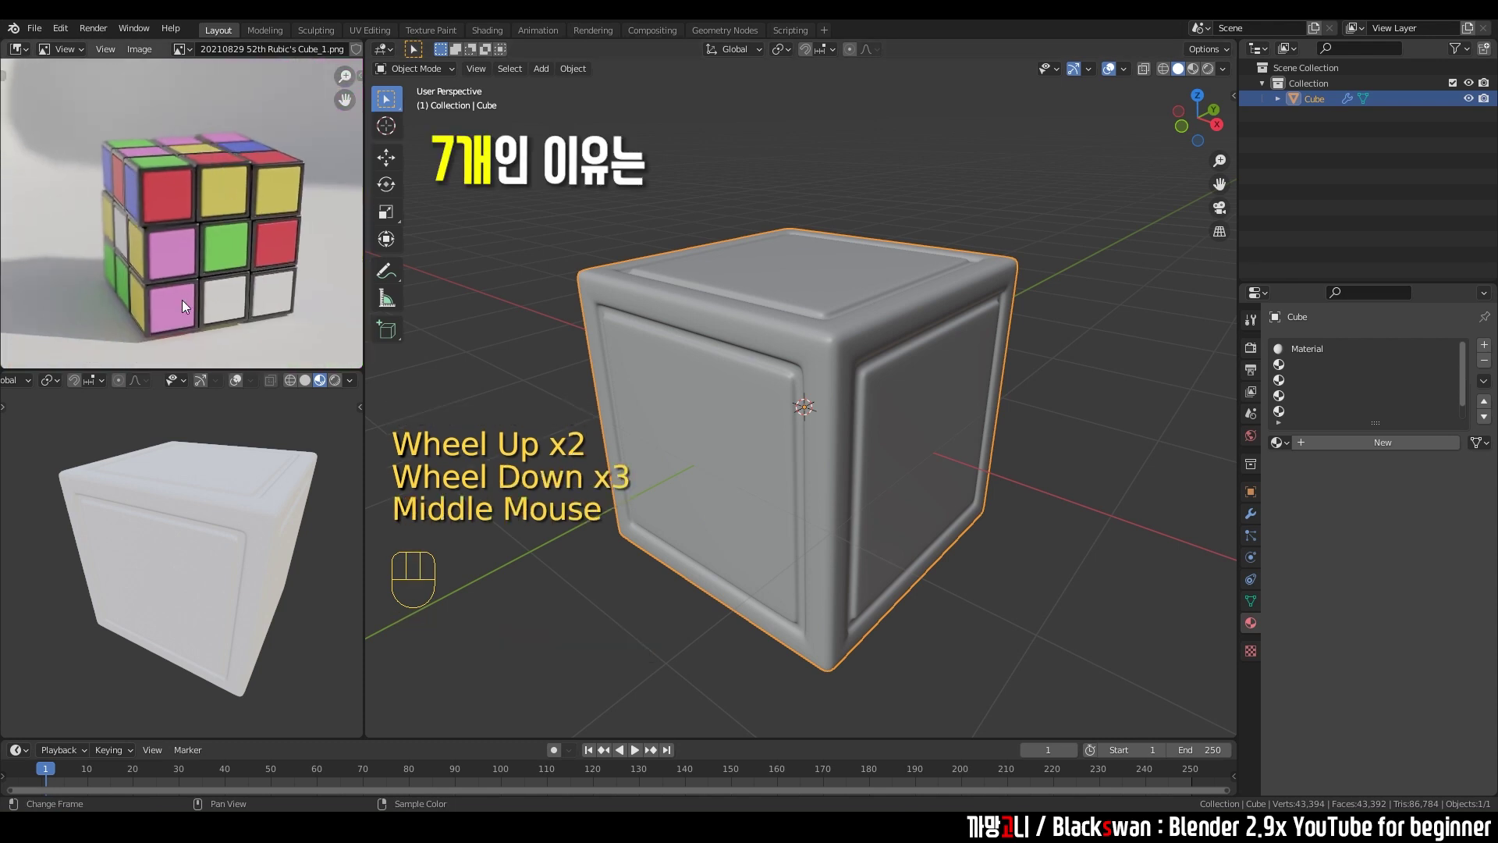
middle_click(195, 294)
scroll("up", 3)
middle_click(201, 164)
scroll("down", 3)
middle_click(191, 162)
middle_click(226, 223)
scroll("down", 3)
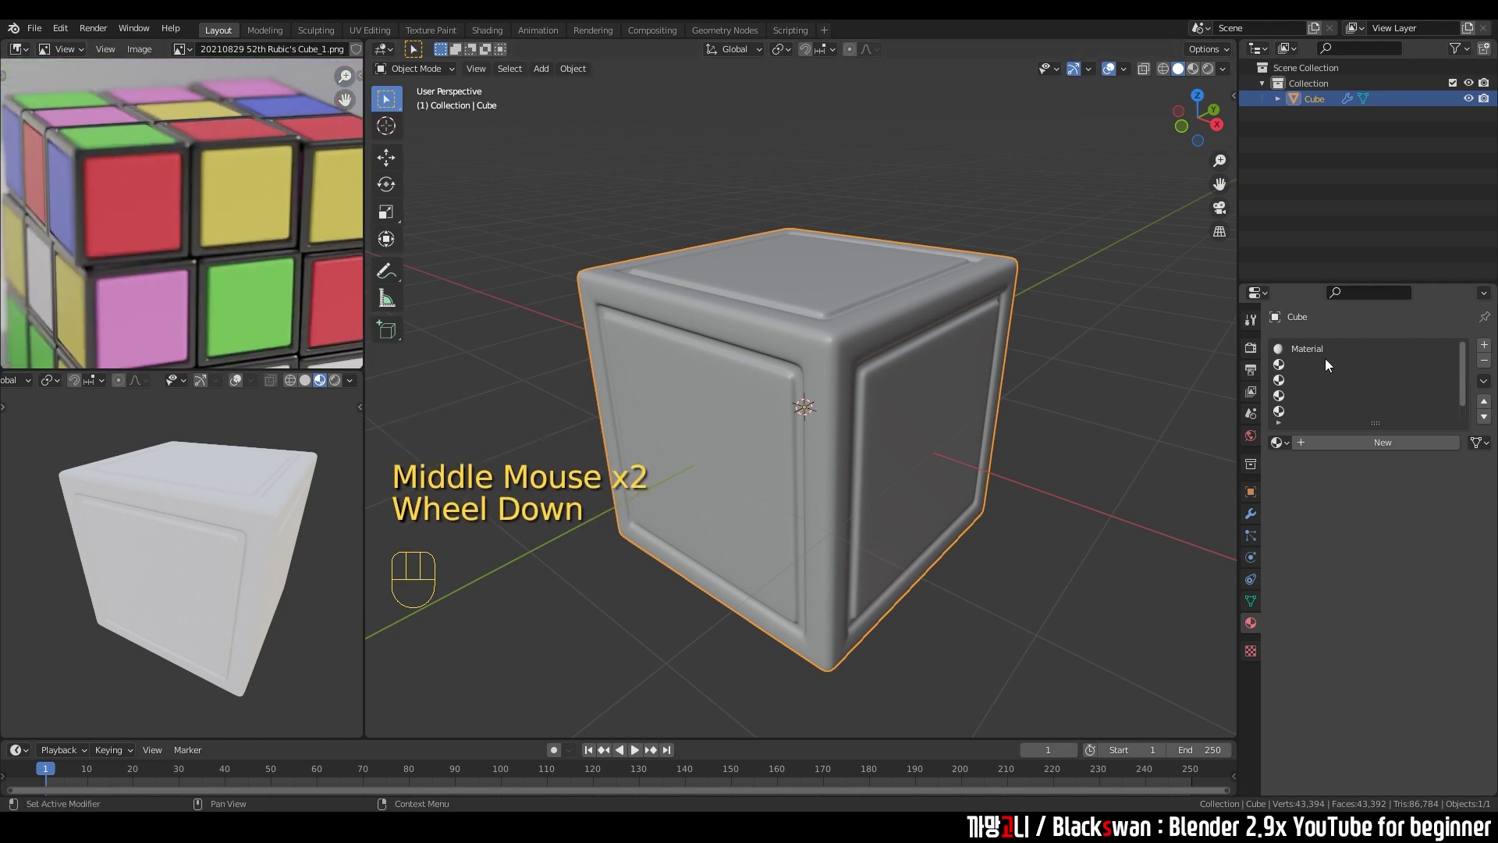
left_click(1328, 357)
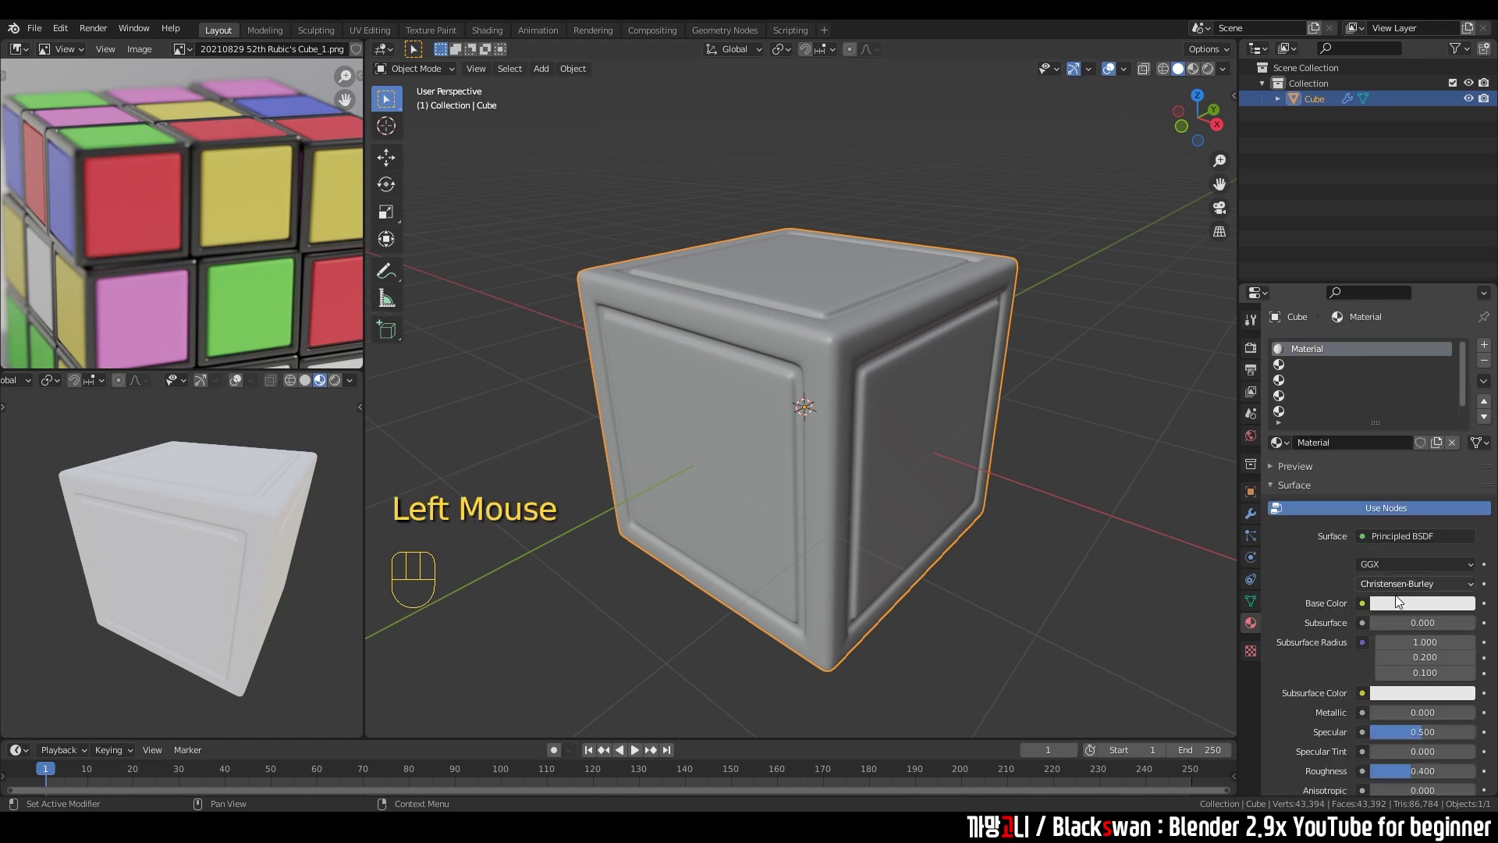
left_click(1401, 612)
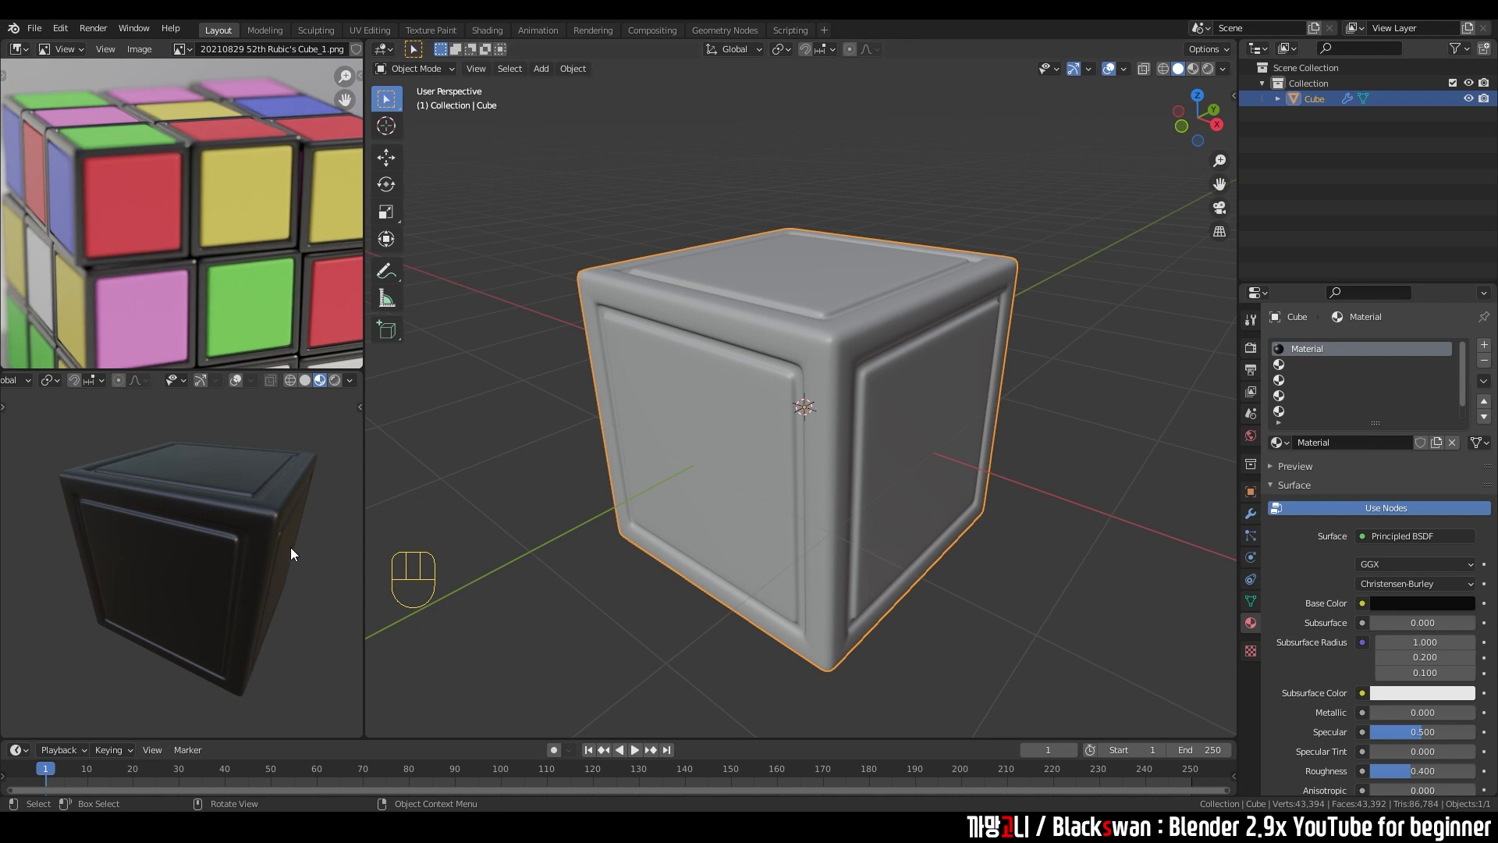
Create new materials coloured red, blue and yellow in successive slots.
left_click_drag(284, 542, 257, 527)
middle_click(222, 517)
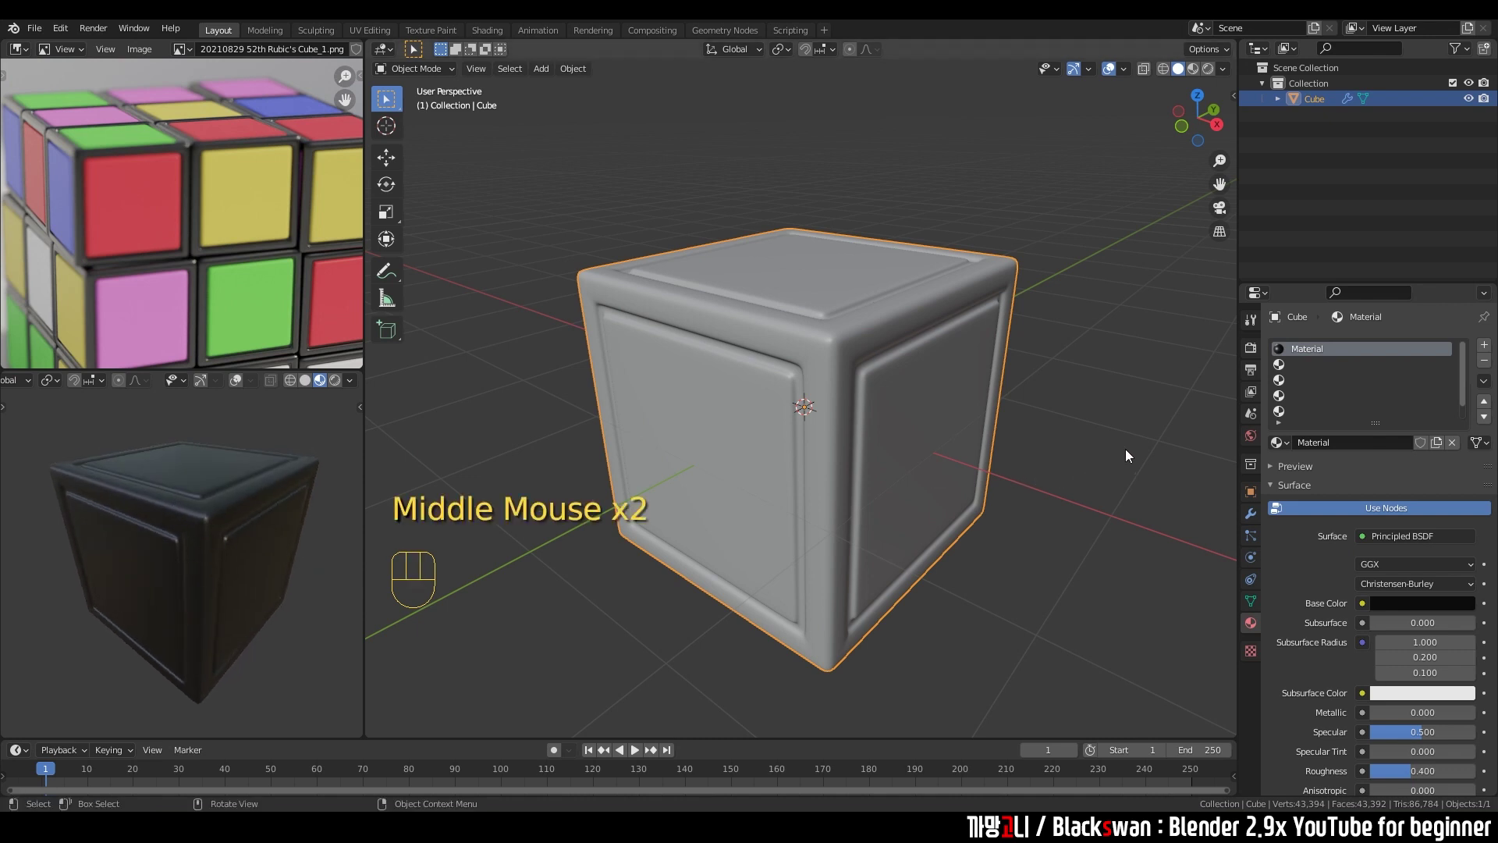
left_click(1307, 370)
left_click(1345, 446)
left_click(1403, 610)
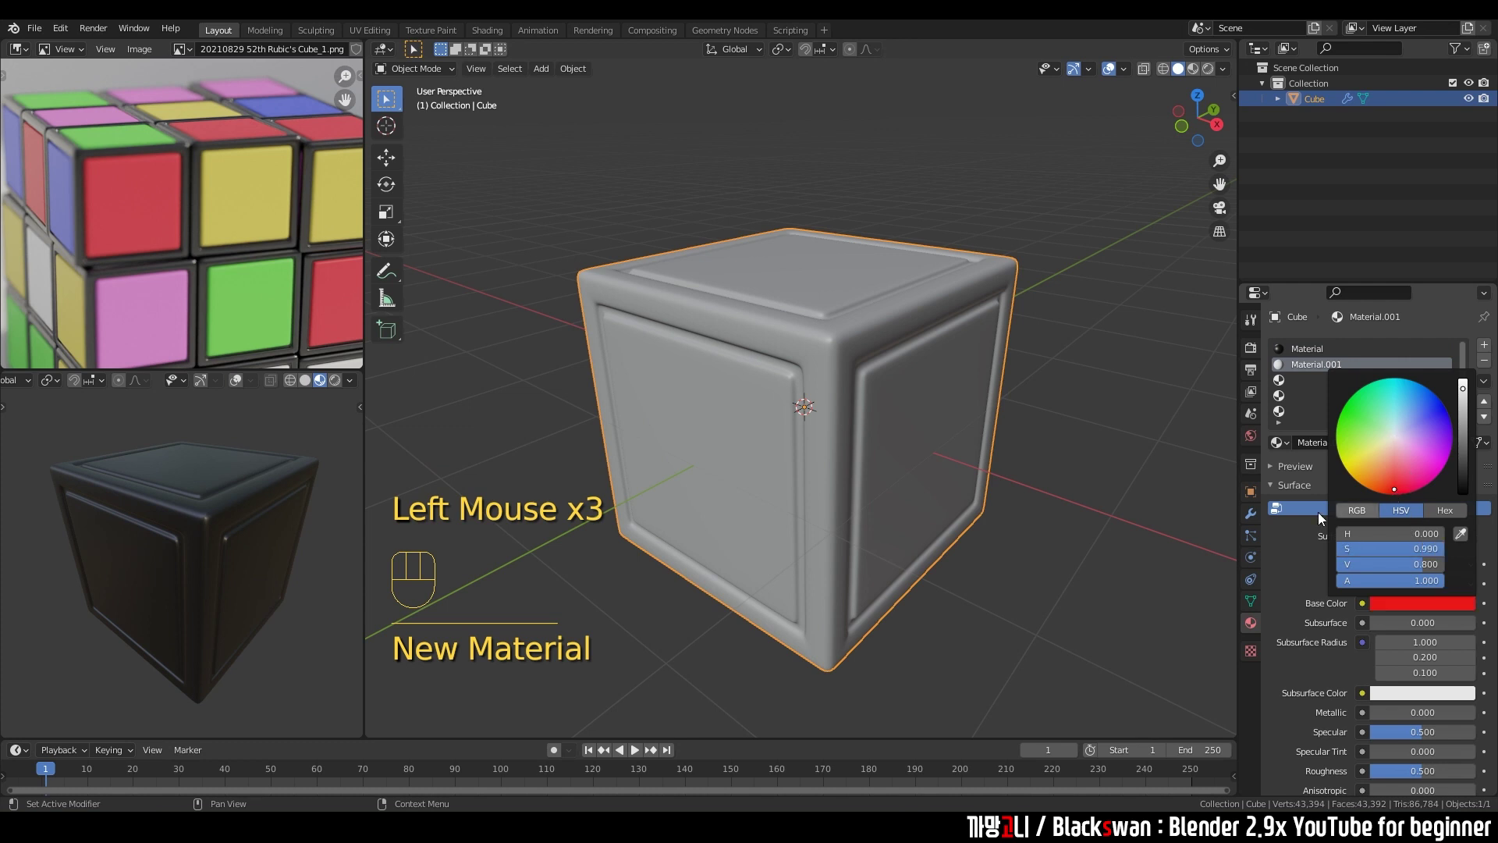
left_click(1303, 386)
left_click(1336, 448)
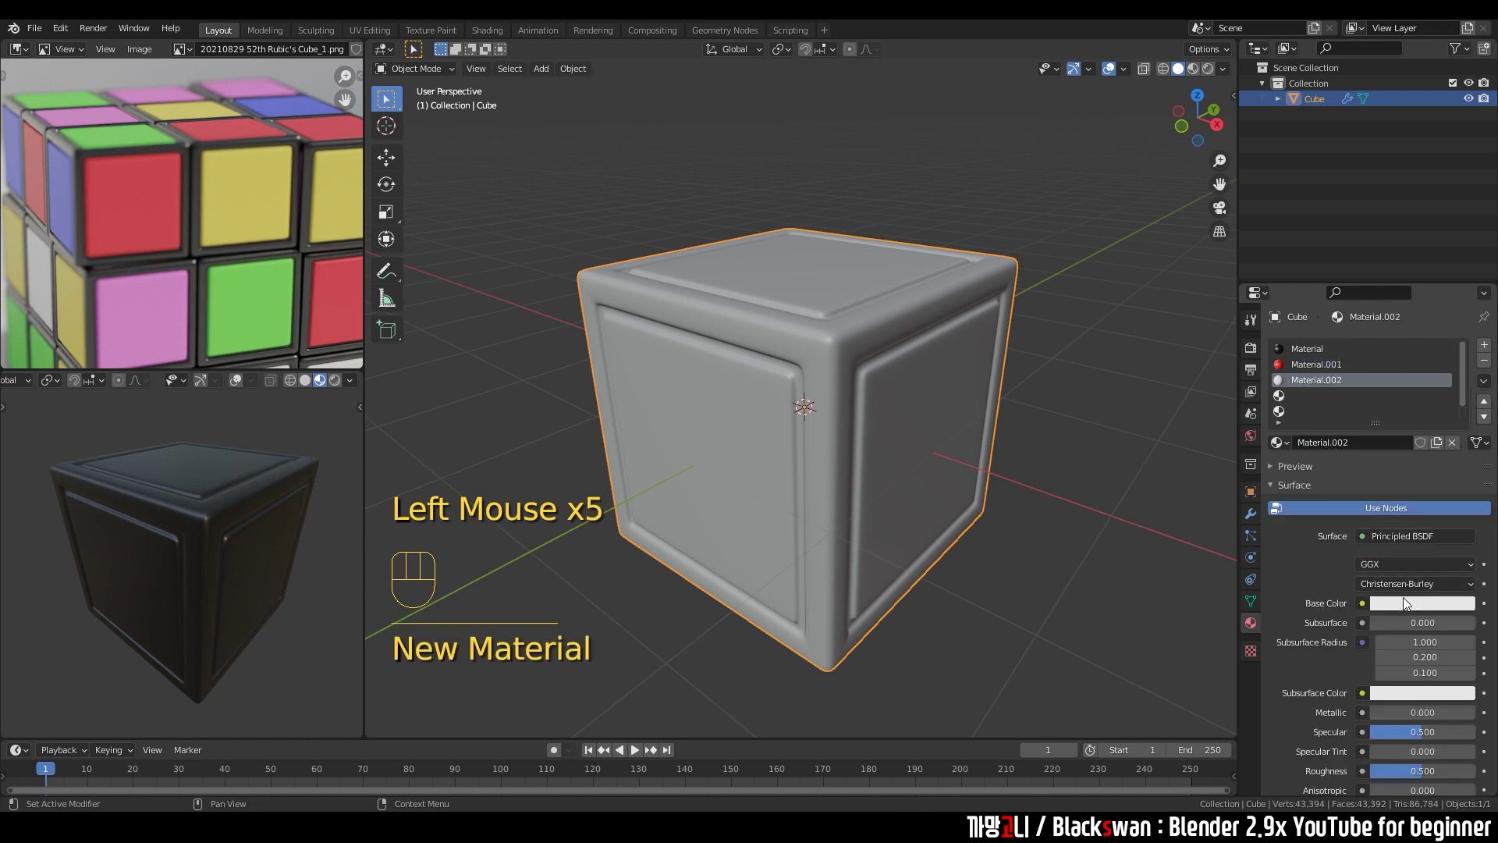
left_click(1406, 608)
left_click(1304, 395)
double_click(1356, 458)
left_click(1406, 610)
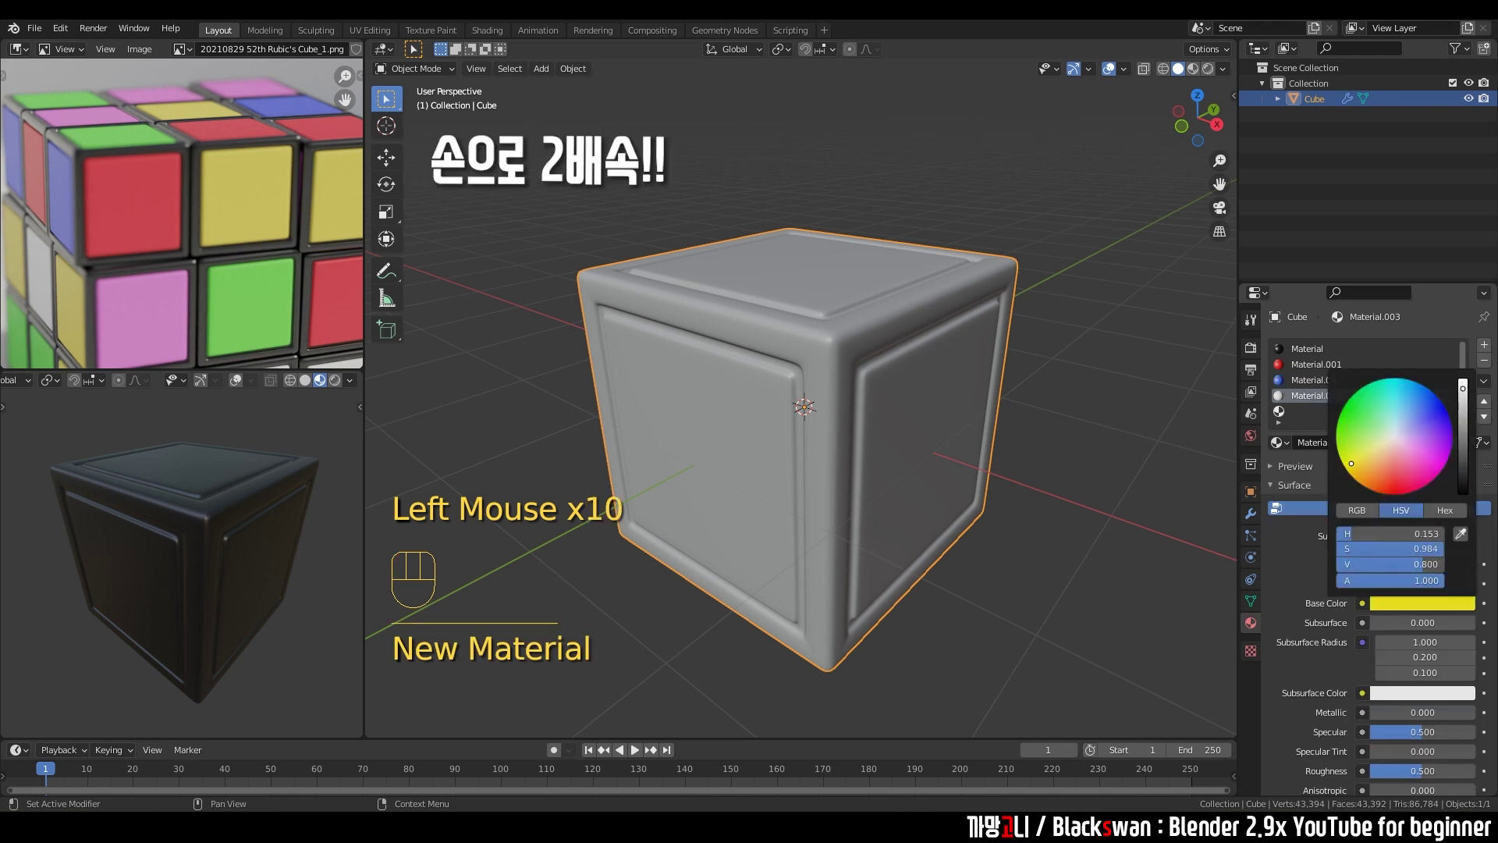
left_click(1312, 418)
left_click_drag(1332, 441, 1372, 479)
Create green and white materials in the next two slots.
left_click(1389, 613)
left_click(1307, 407)
scroll("down", 3)
left_click(1307, 400)
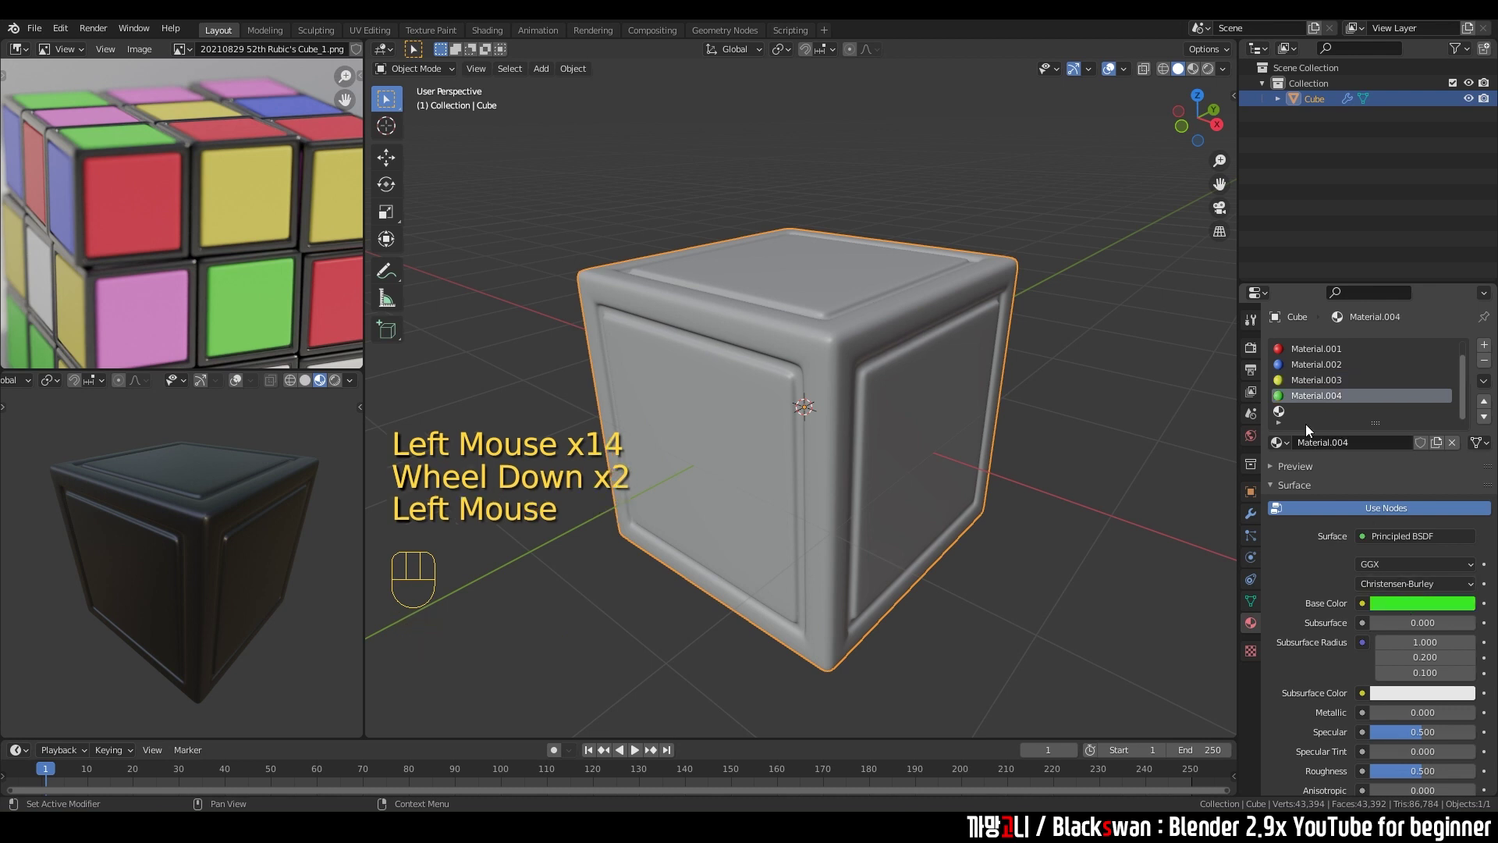
double_click(1297, 409)
left_click(1350, 458)
left_click_drag(1356, 451, 1416, 562)
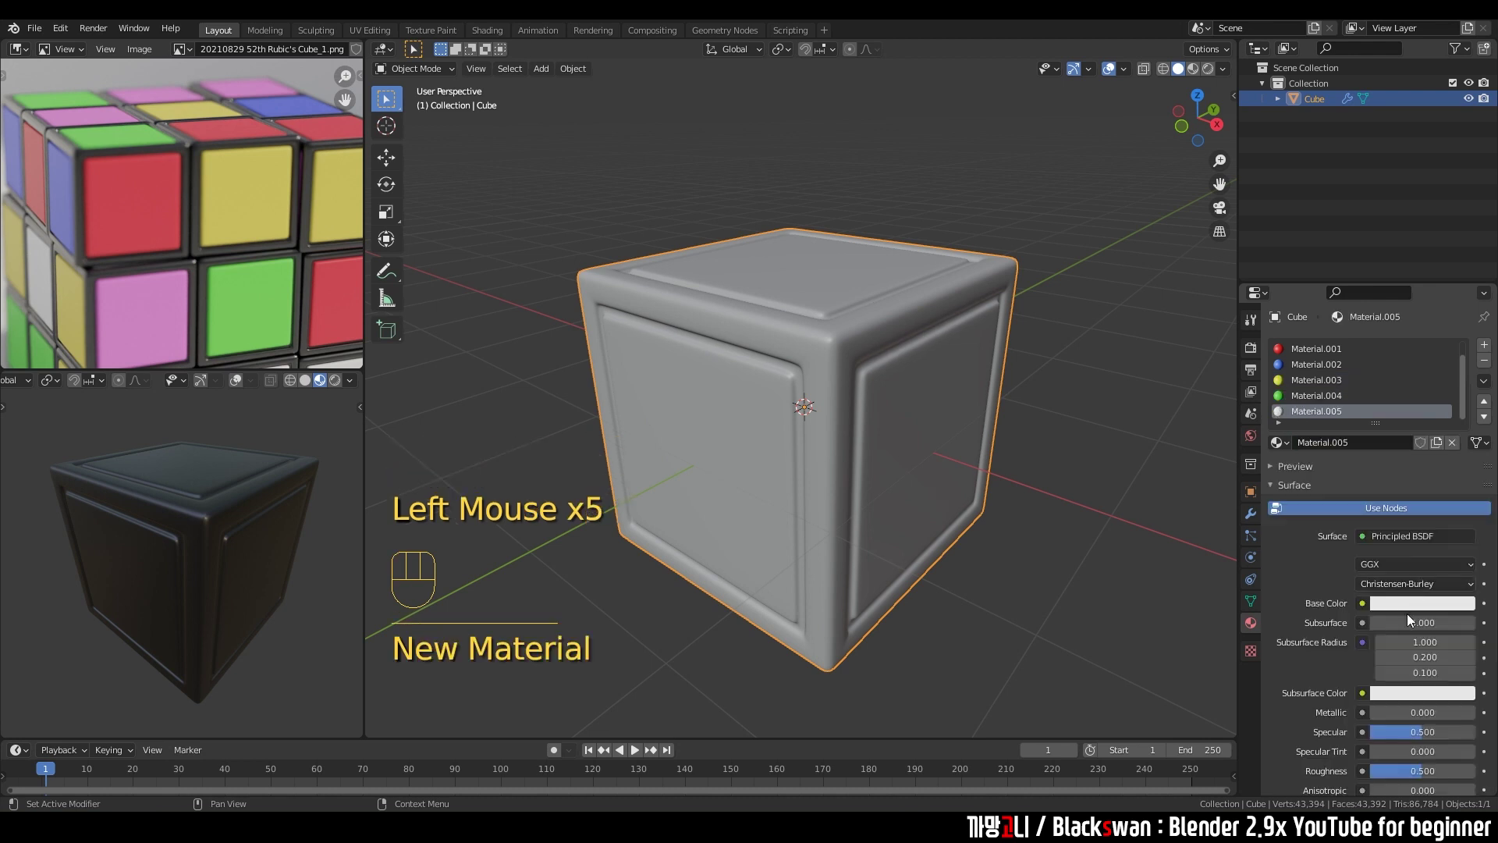
double_click(1410, 618)
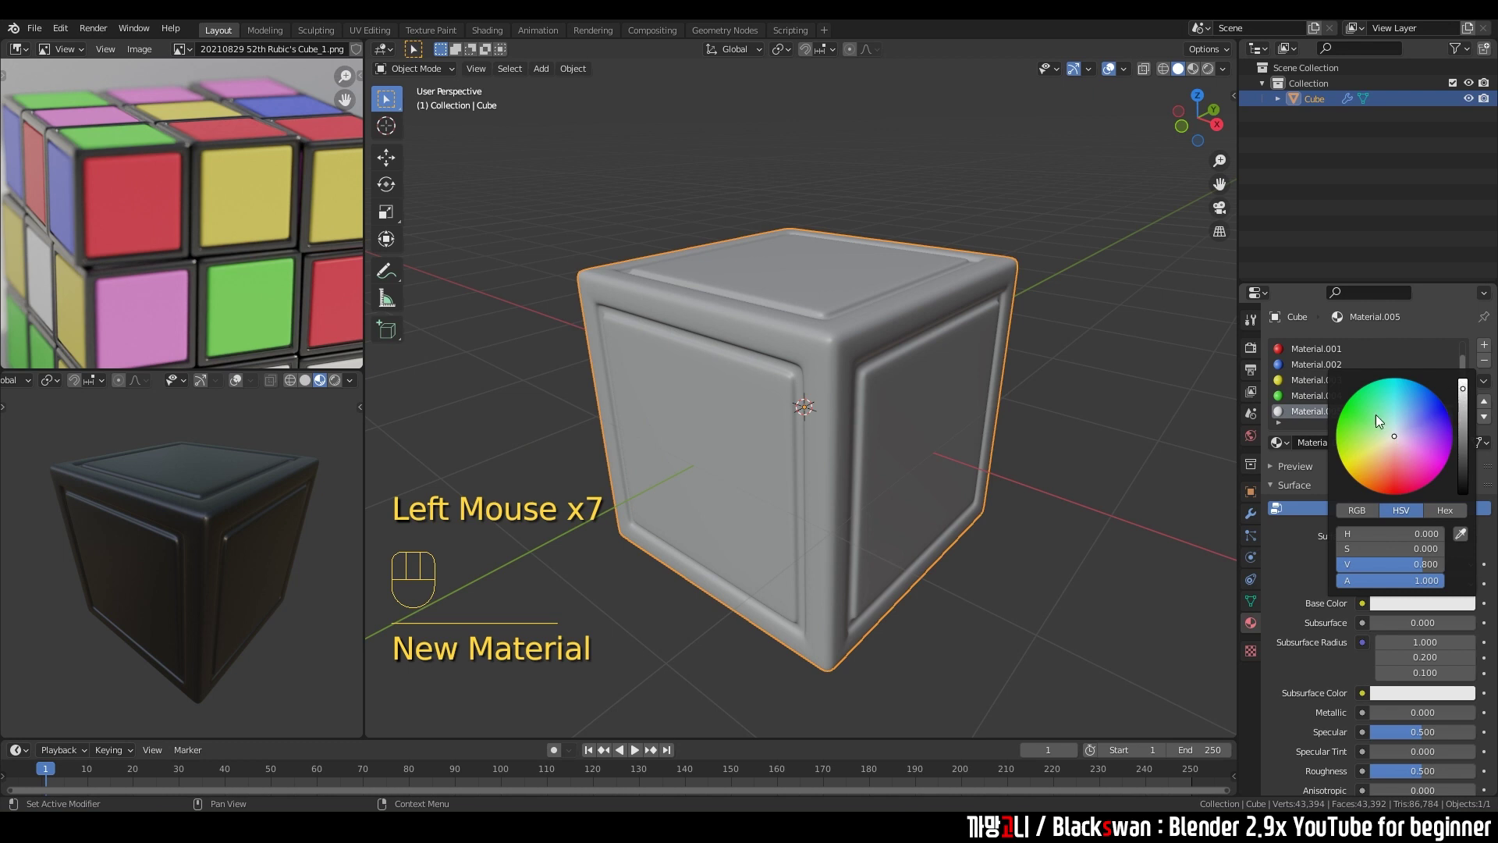
left_click(1318, 401)
left_click(1318, 419)
left_click(1318, 404)
left_click(1307, 380)
left_click(1308, 371)
left_click(1309, 355)
scroll("up", 3)
scroll("down", 3)
Create a sixth material coloured magenta and deselect the cube.
left_click(1325, 422)
left_click(1491, 346)
scroll("down", 3)
left_click(1322, 421)
left_click(1349, 455)
left_click_drag(1349, 452, 1394, 495)
left_click(1409, 613)
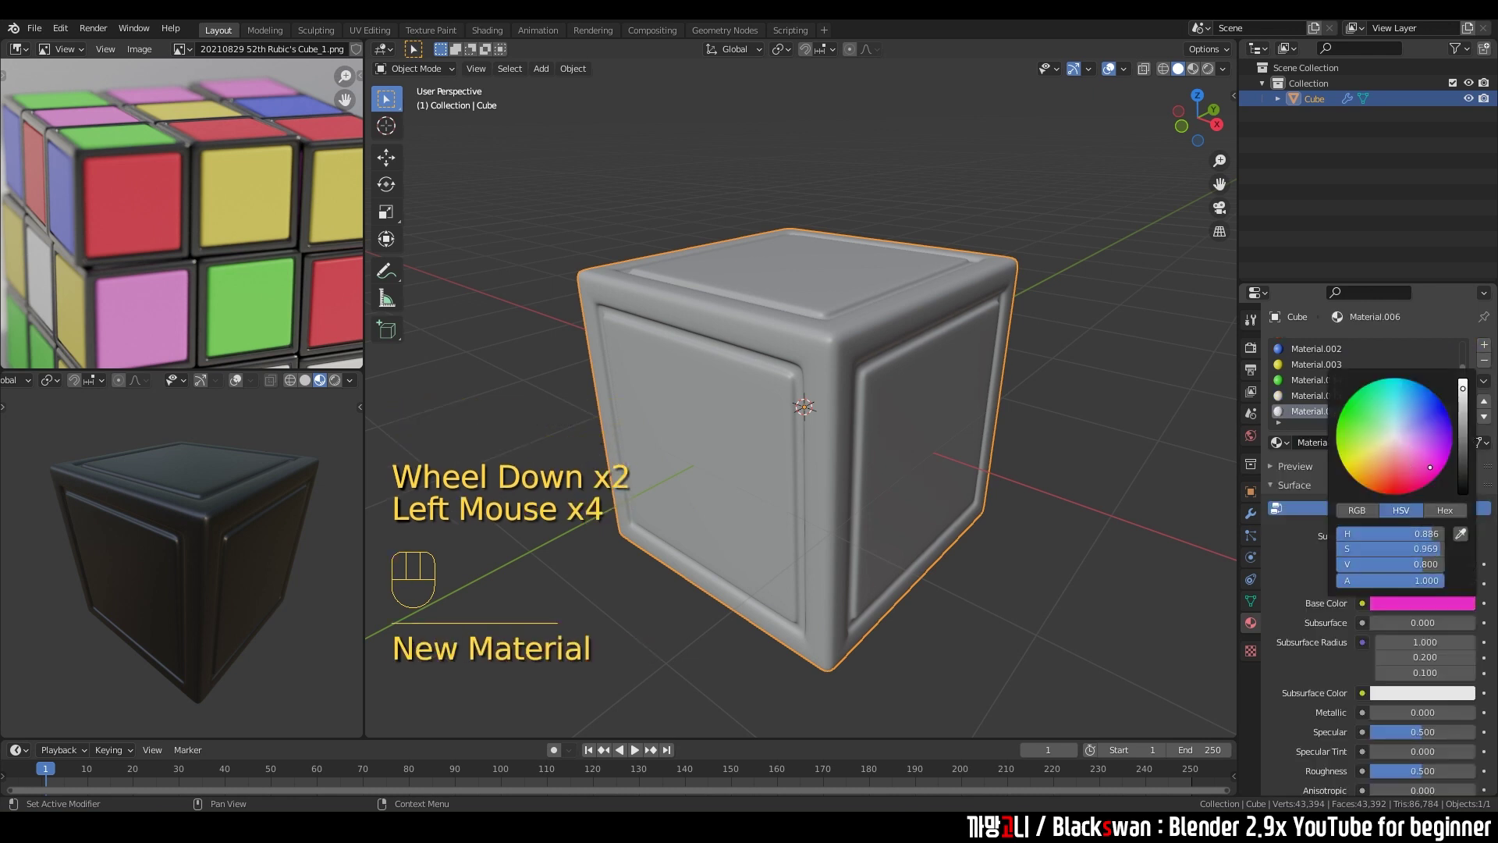
left_click(1165, 323)
scroll("down", 3)
left_click(1367, 396)
scroll("up", 3)
scroll("up", 3)
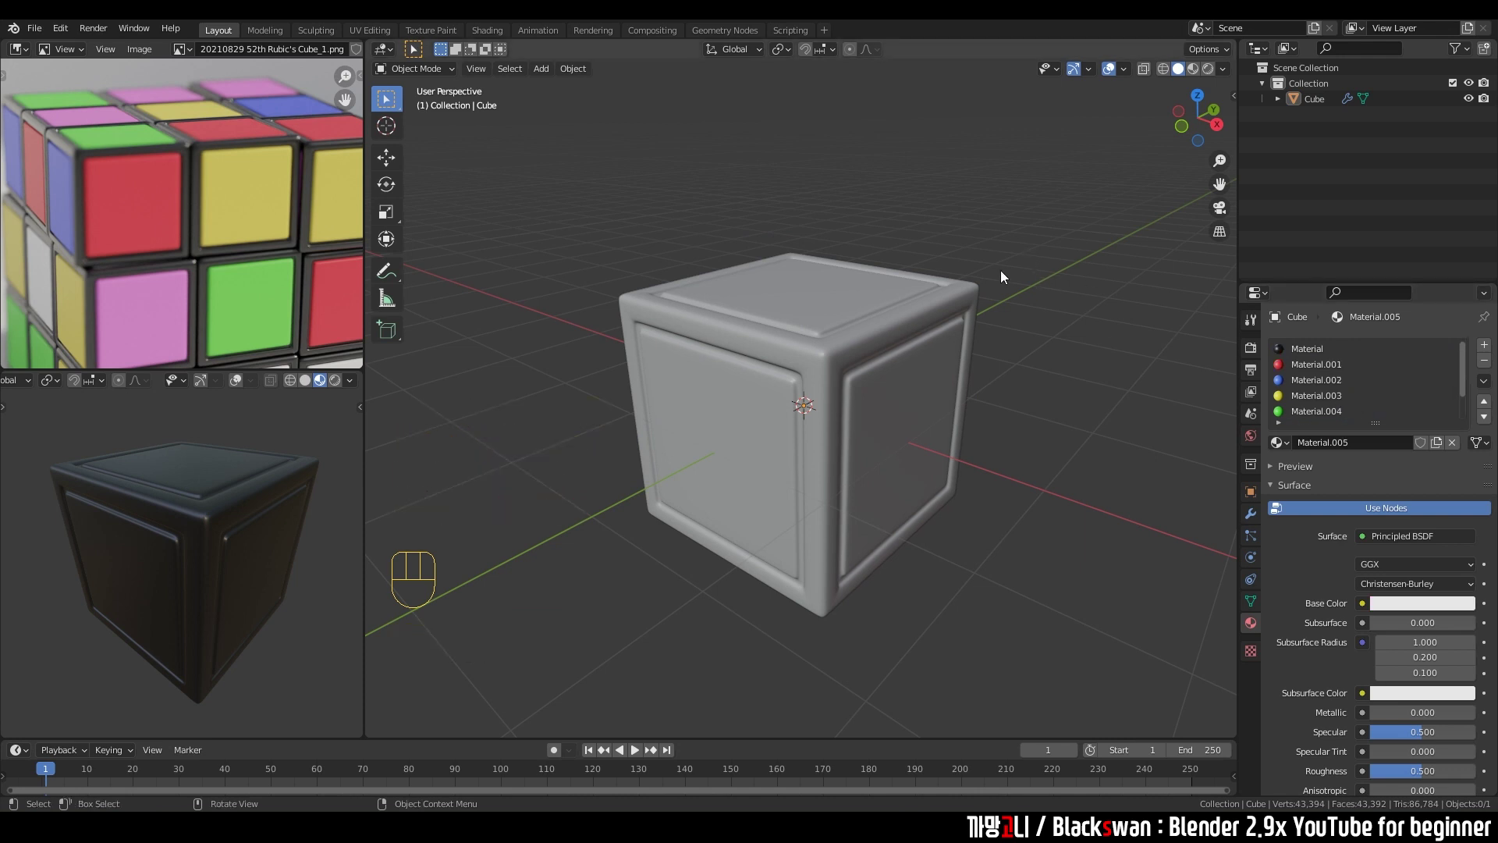
Select the cube, enter Edit Mode in face-select and pick one face of the top panel.
left_click(1019, 220)
left_click(902, 357)
scroll("up", 3)
key("Tab")
left_click_drag(887, 359, 890, 387)
left_click(990, 156)
scroll("up", 3)
left_click_drag(903, 279, 765, 270)
left_click(771, 277)
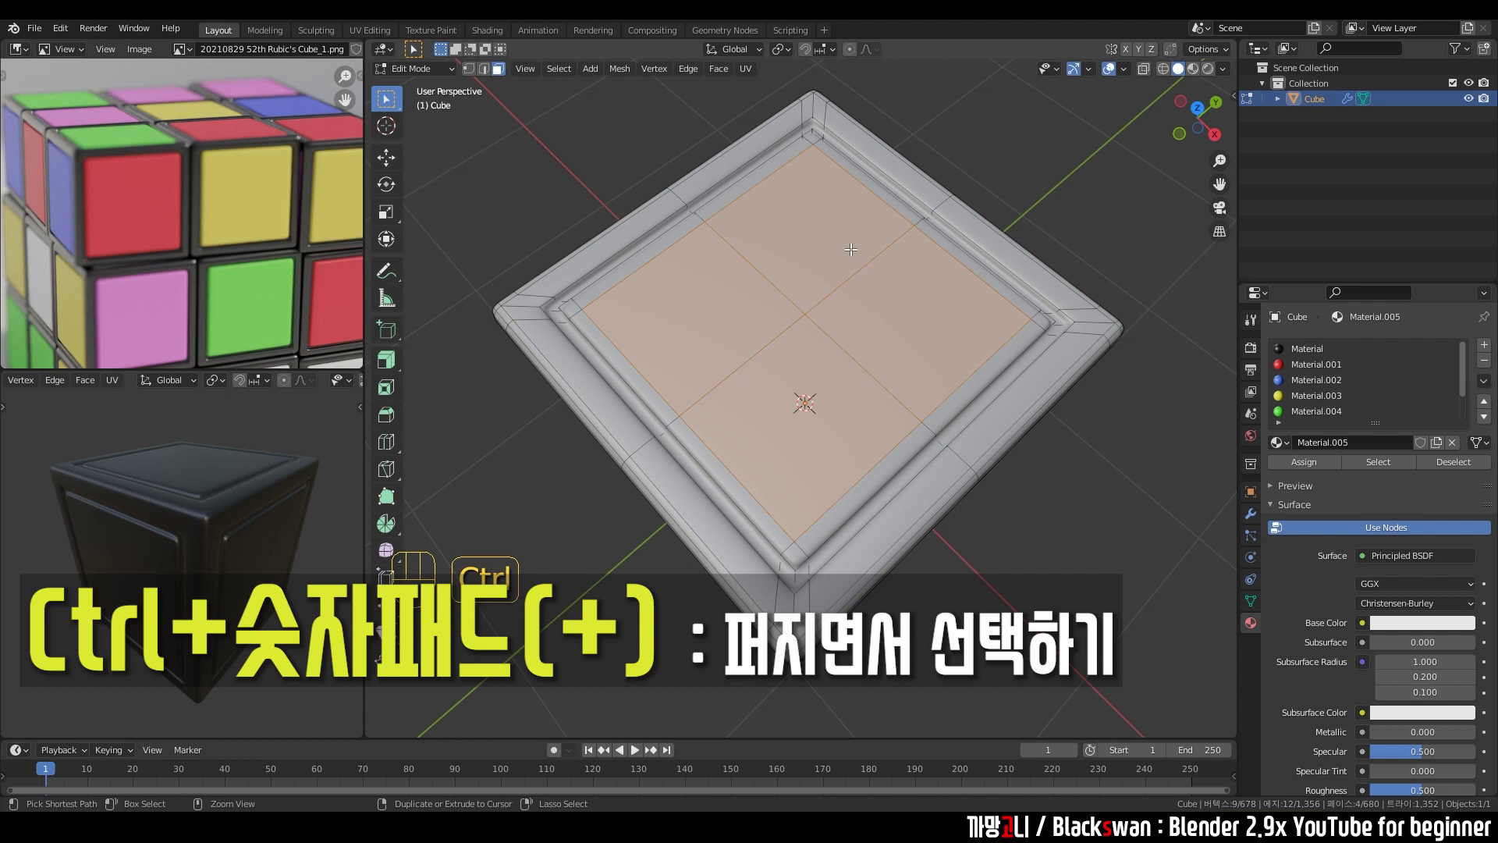
Grow the selection with Ctrl+Numpad +/- until the whole top inset panel is selected.
key("ctrl+KP_Add")
key("ctrl+KP_Add")
key("ctrl+KP_Add")
key("ctrl+KP_Subtract")
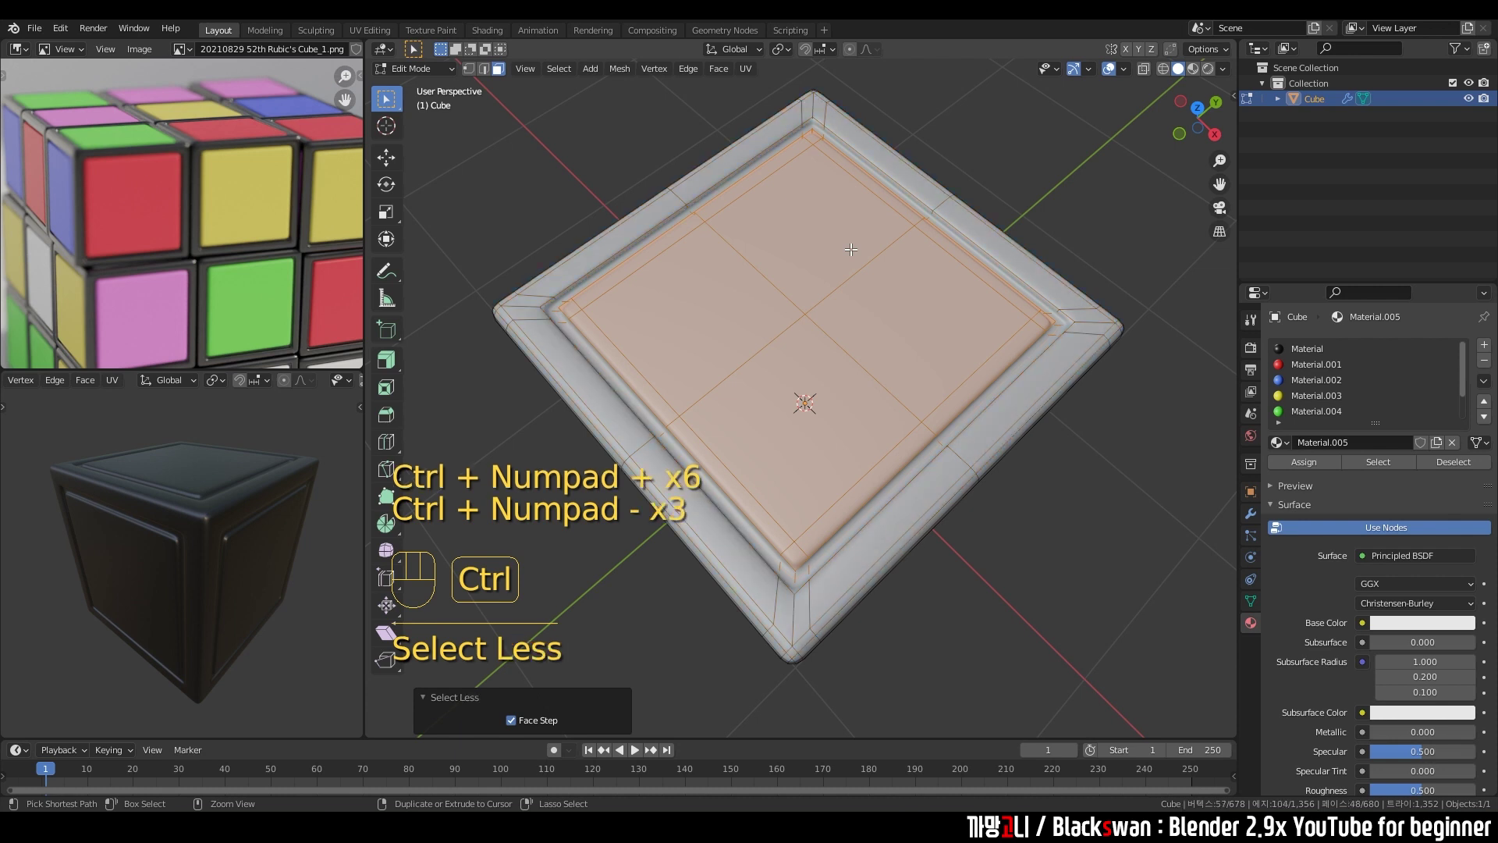
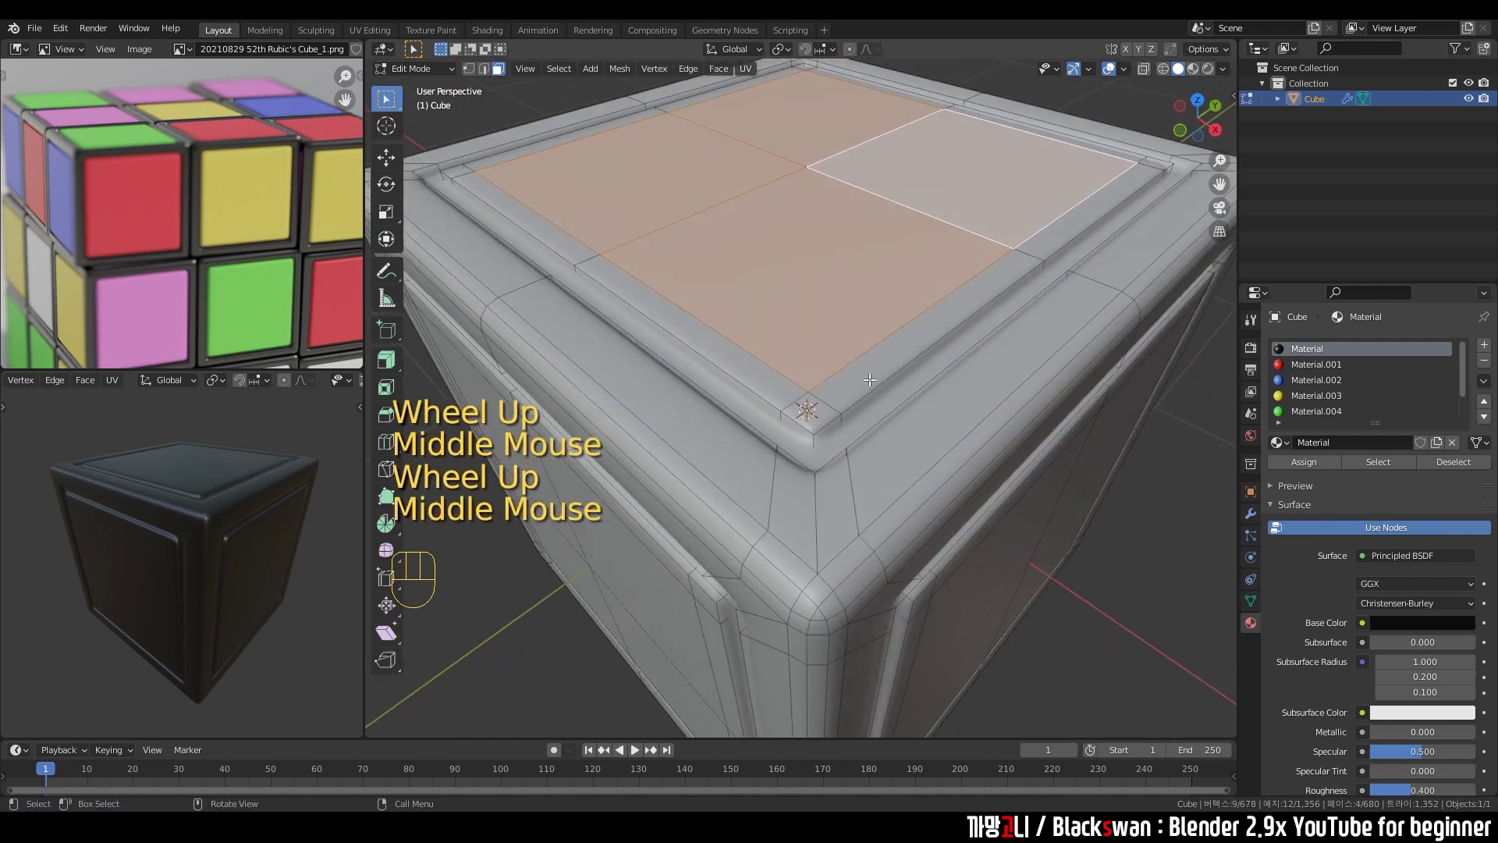
key("ctrl+KP_Add")
key("ctrl+KP_Add")
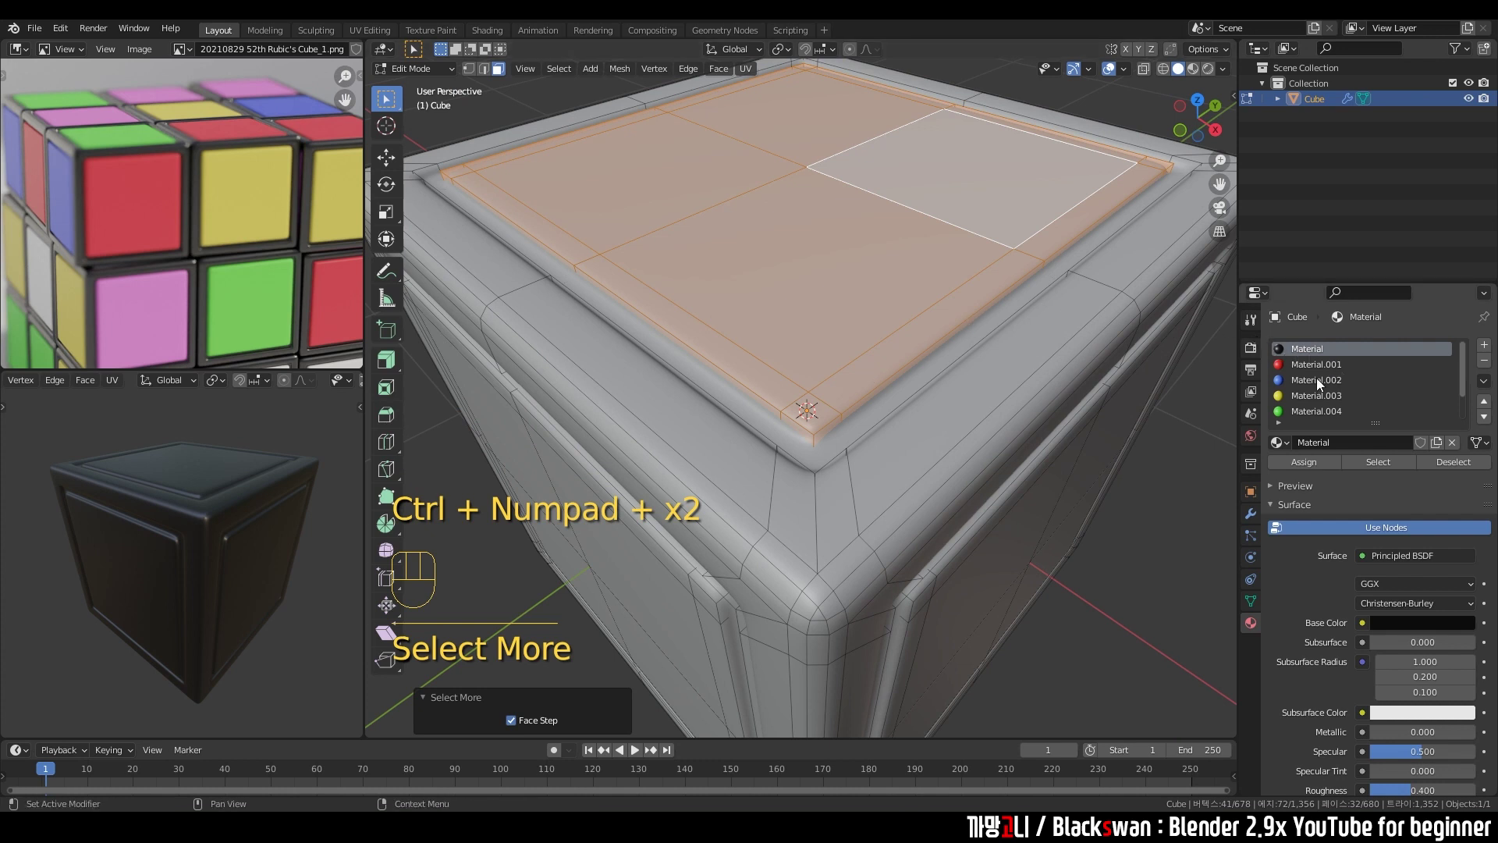
Assign the red Material.001 to the selected top panel and deselect the faces.
left_click(1320, 370)
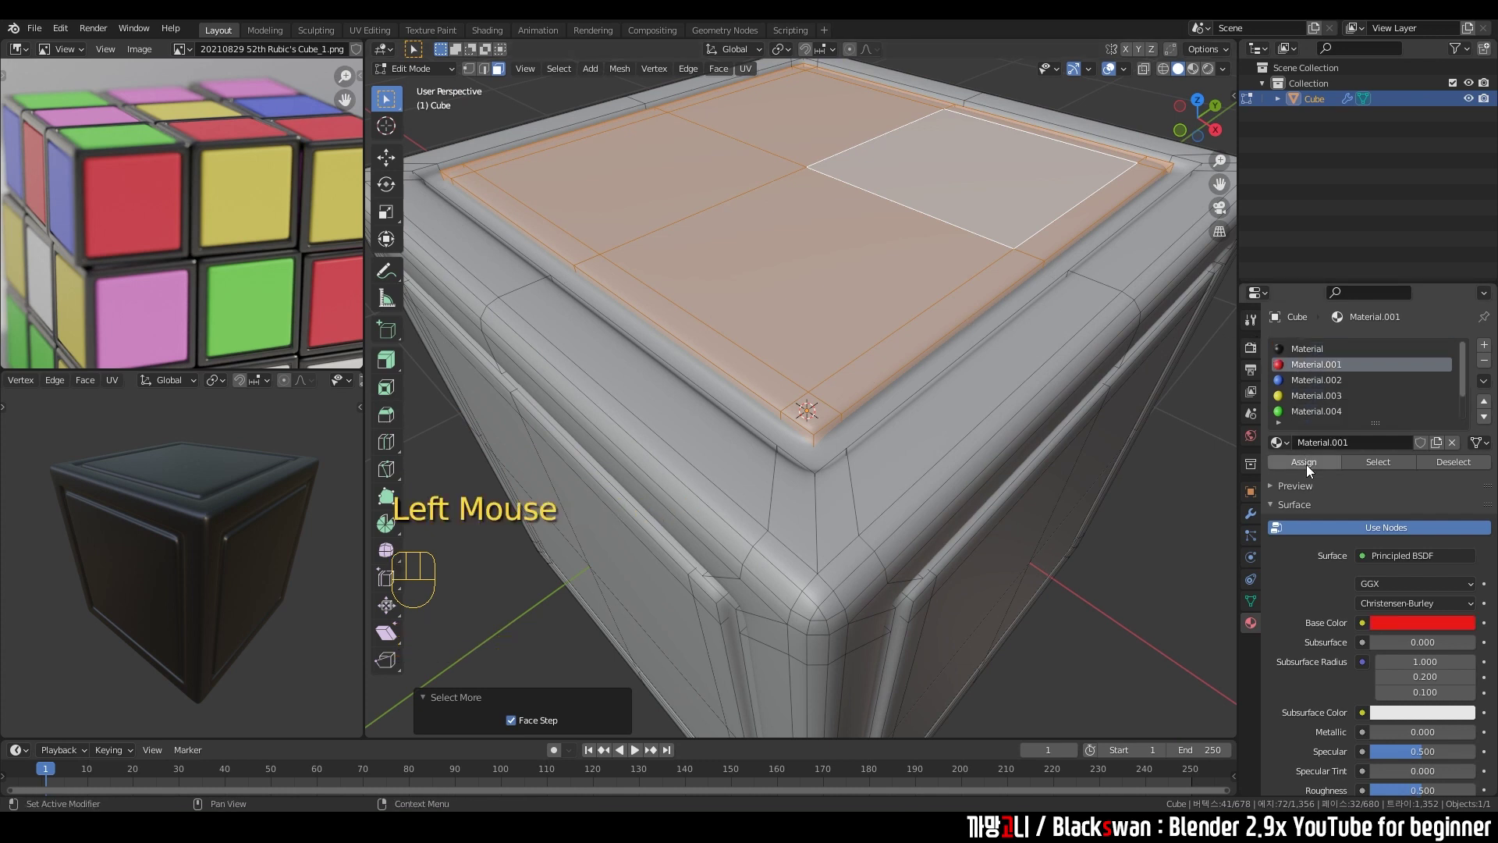
left_click(1312, 471)
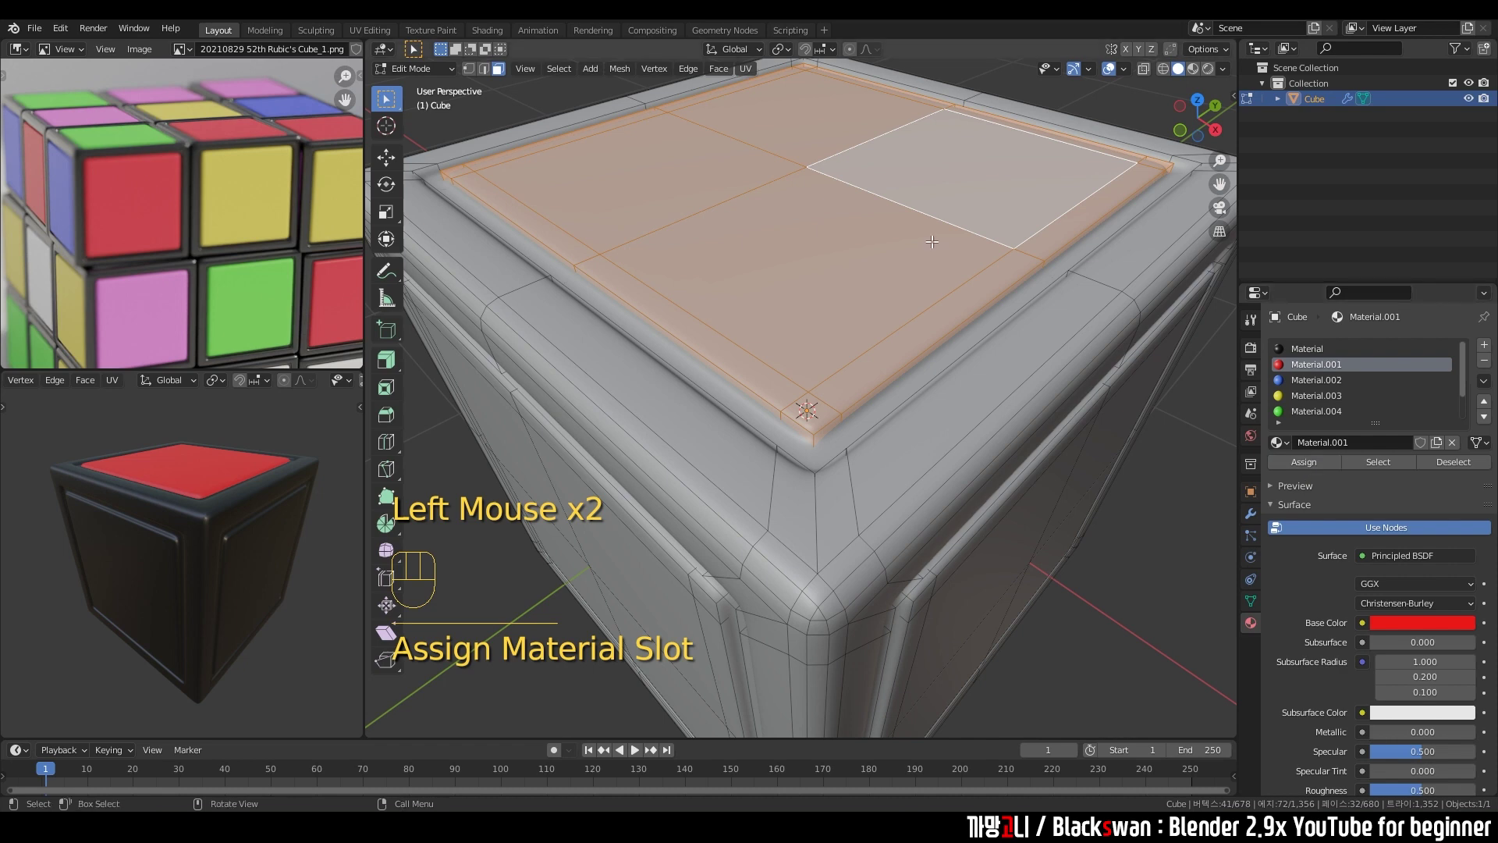
scroll("down", 3)
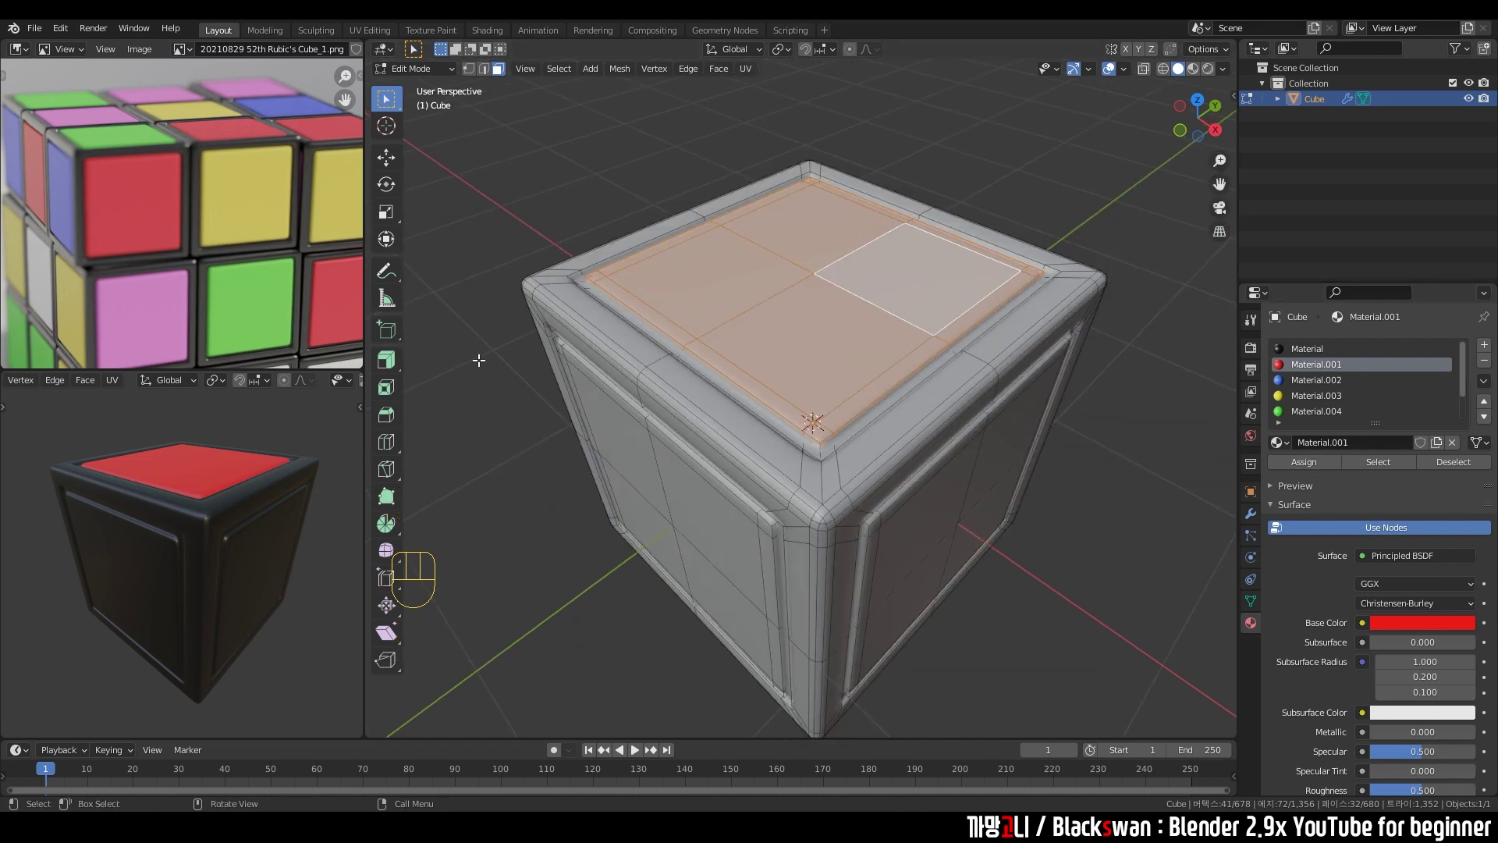
left_click(1040, 163)
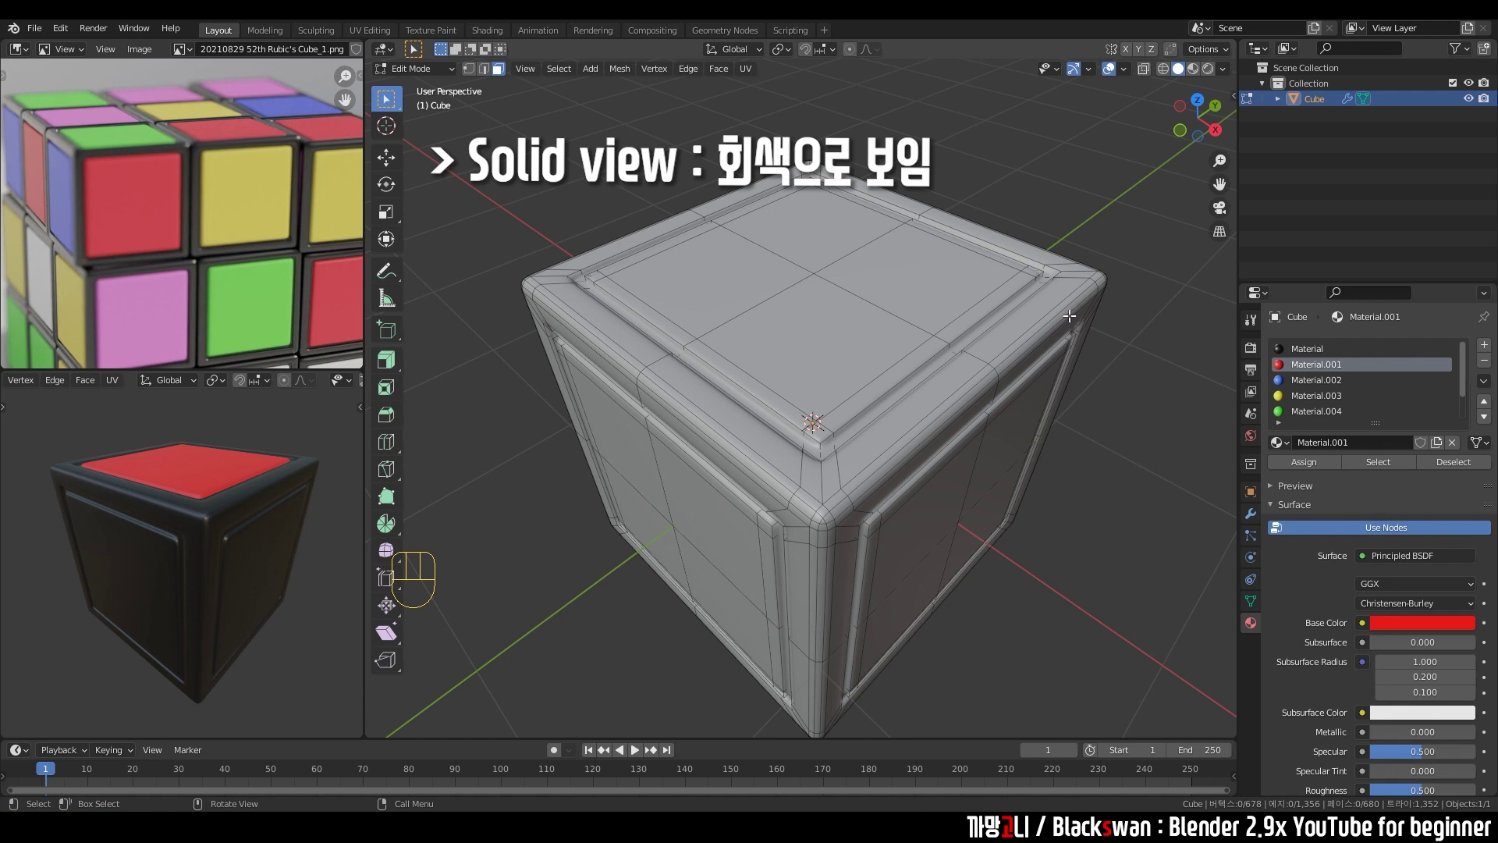
Return to Object Mode and switch viewport shading to Material Preview.
key("Tab")
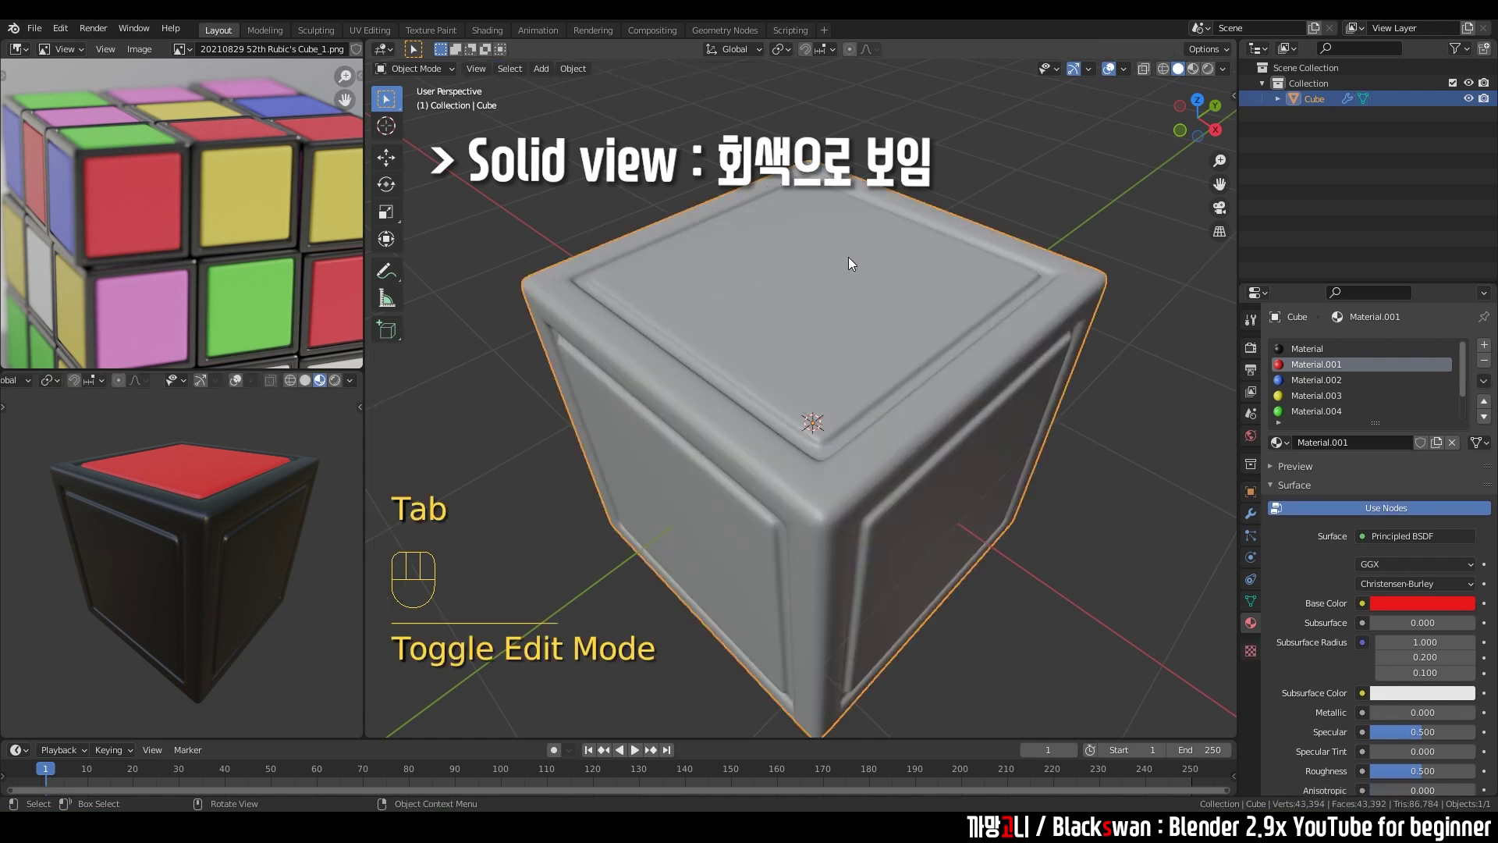
left_click(1197, 75)
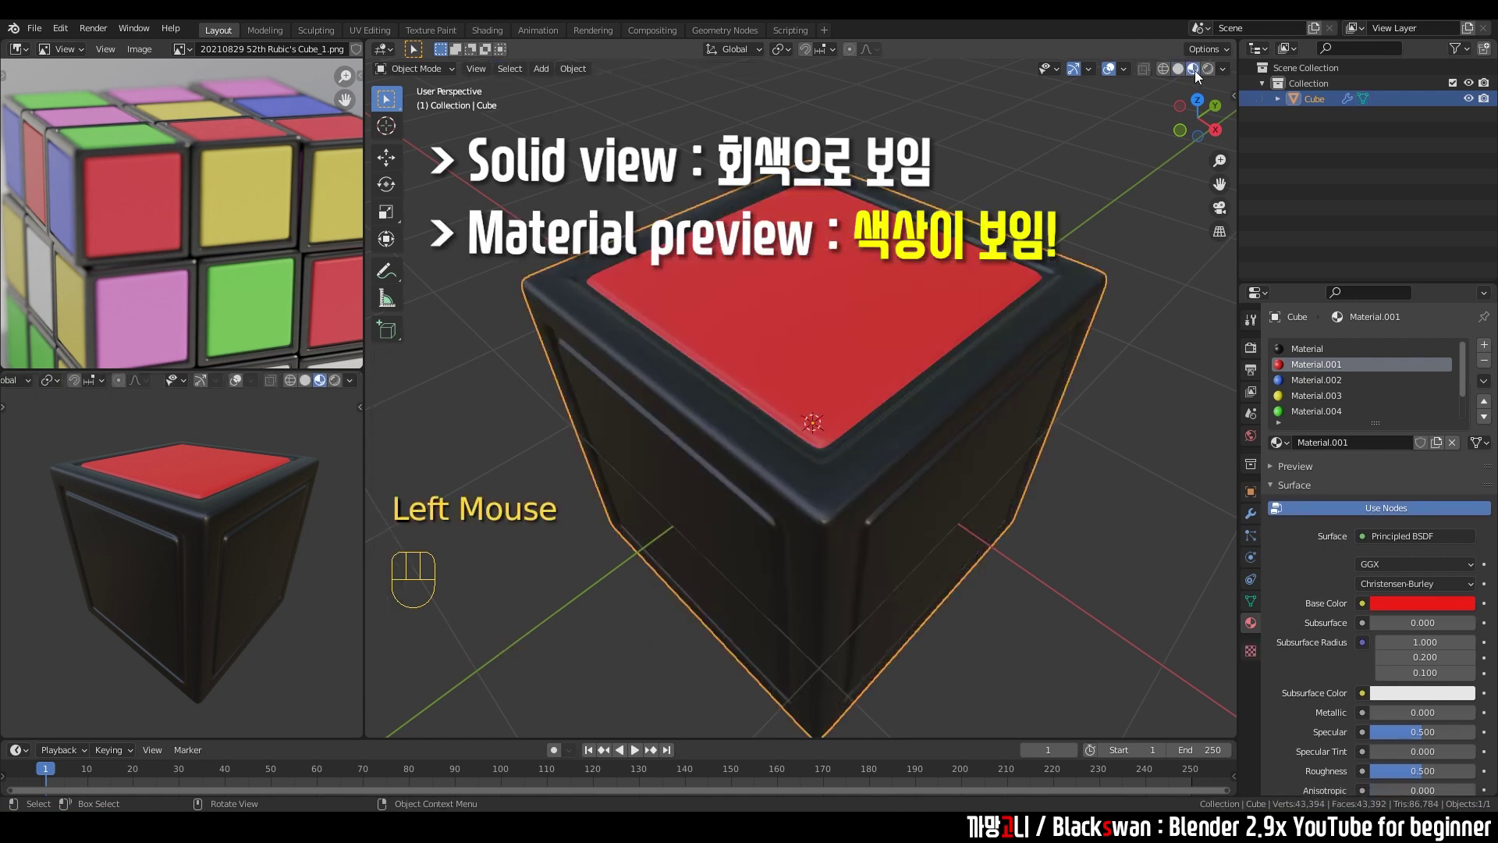
left_click(1041, 139)
middle_click(752, 357)
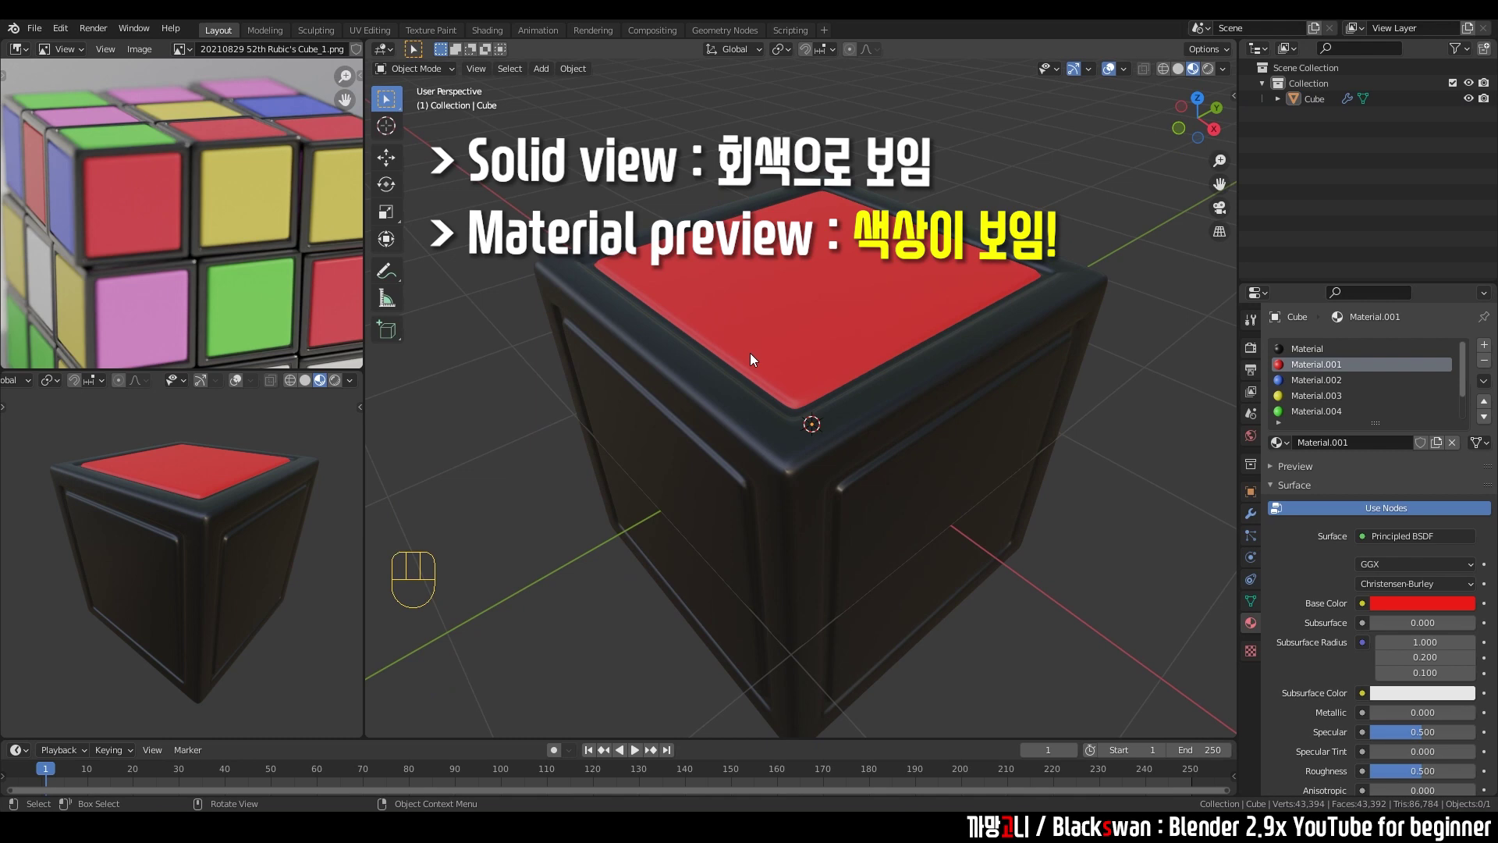
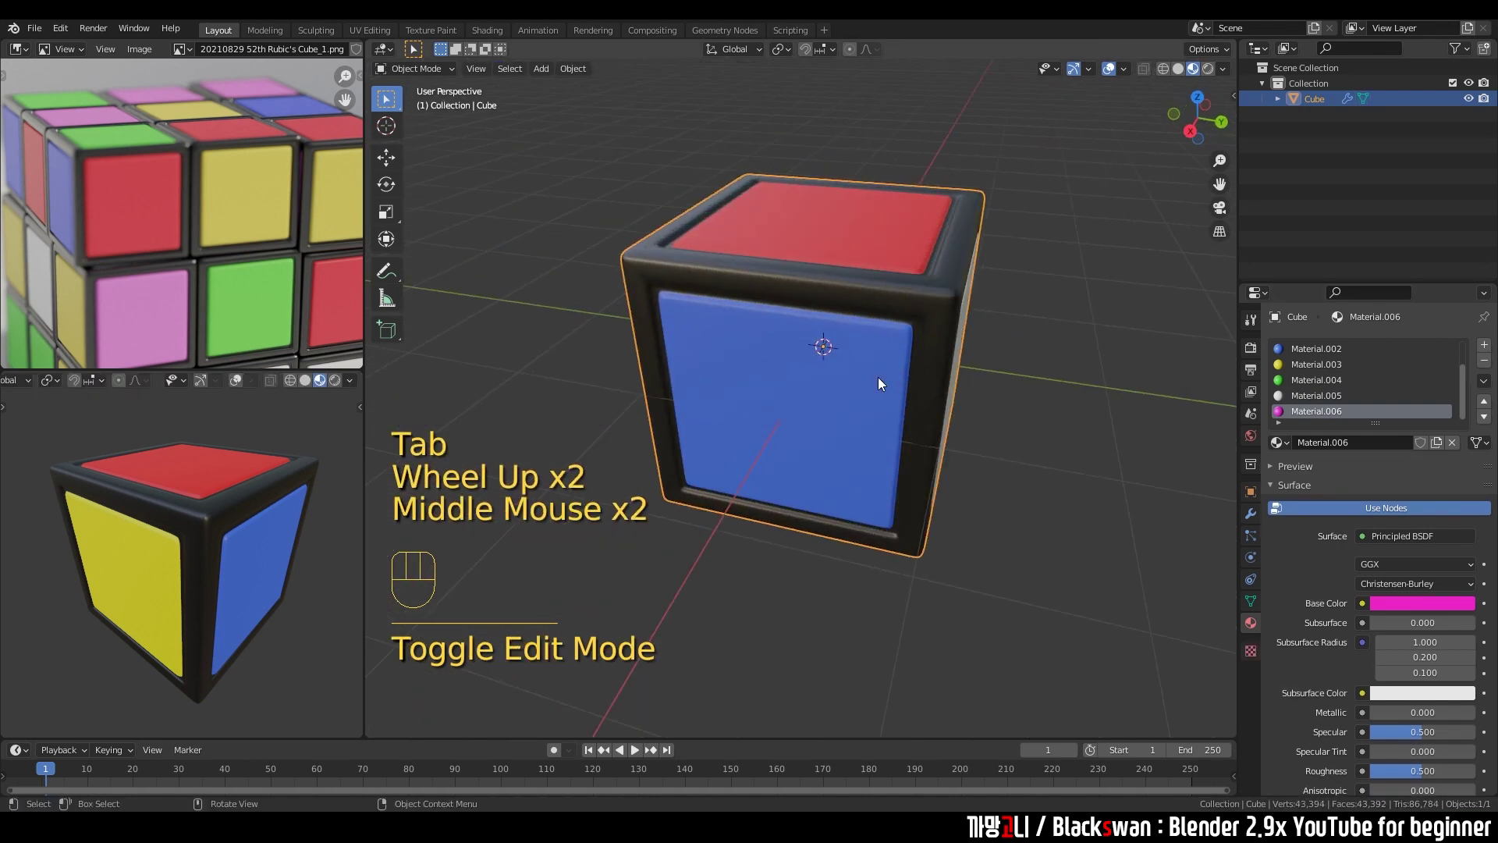
Orbit around the cube to check the yellow and blue side panels, then deselect it.
left_click_drag(1044, 349, 853, 361)
scroll("down", 3)
scroll("down", 3)
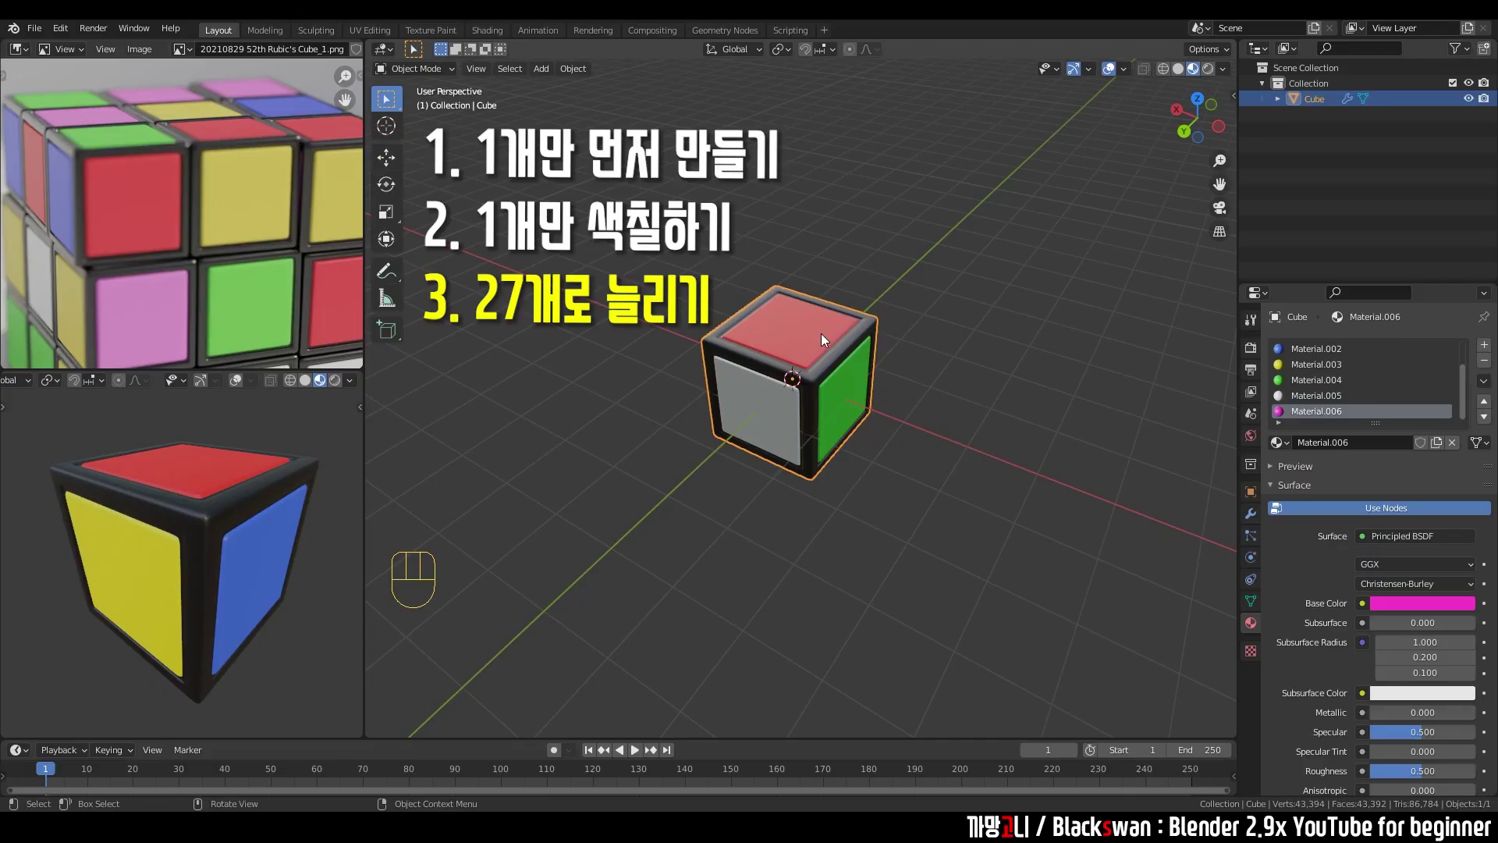
left_click(818, 217)
scroll("down", 3)
middle_click(279, 245)
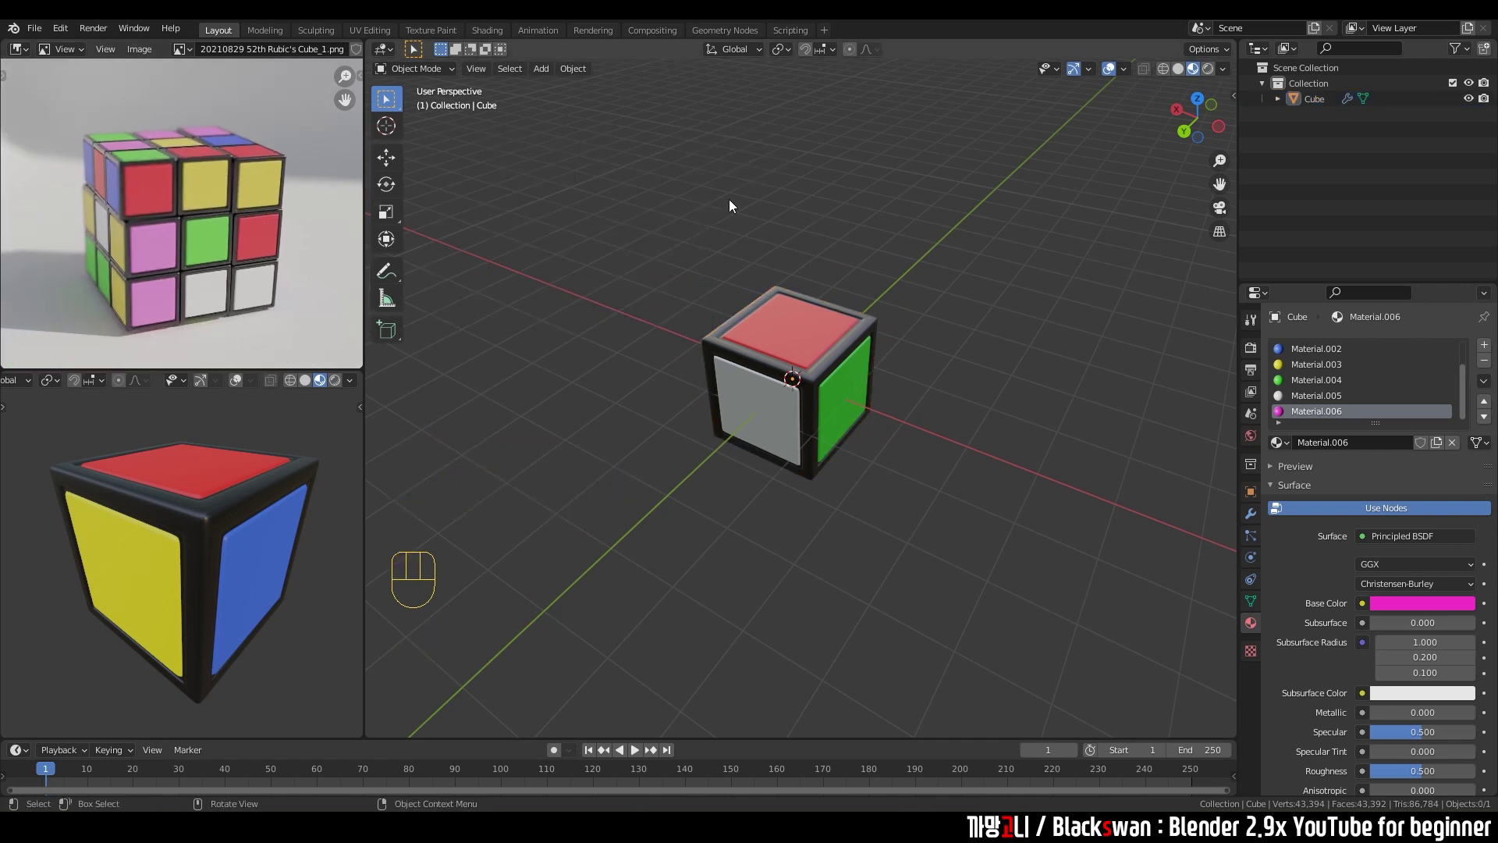
Add an Array modifier to the cube and orbit to view the repeated row.
left_click(828, 242)
left_click(818, 380)
left_click(1255, 521)
left_click_drag(1302, 351, 1209, 394)
scroll("down", 3)
key("`")
left_click_drag(874, 330, 831, 306)
left_click_drag(832, 334, 816, 406)
left_click(694, 295)
left_click_drag(647, 227, 702, 289)
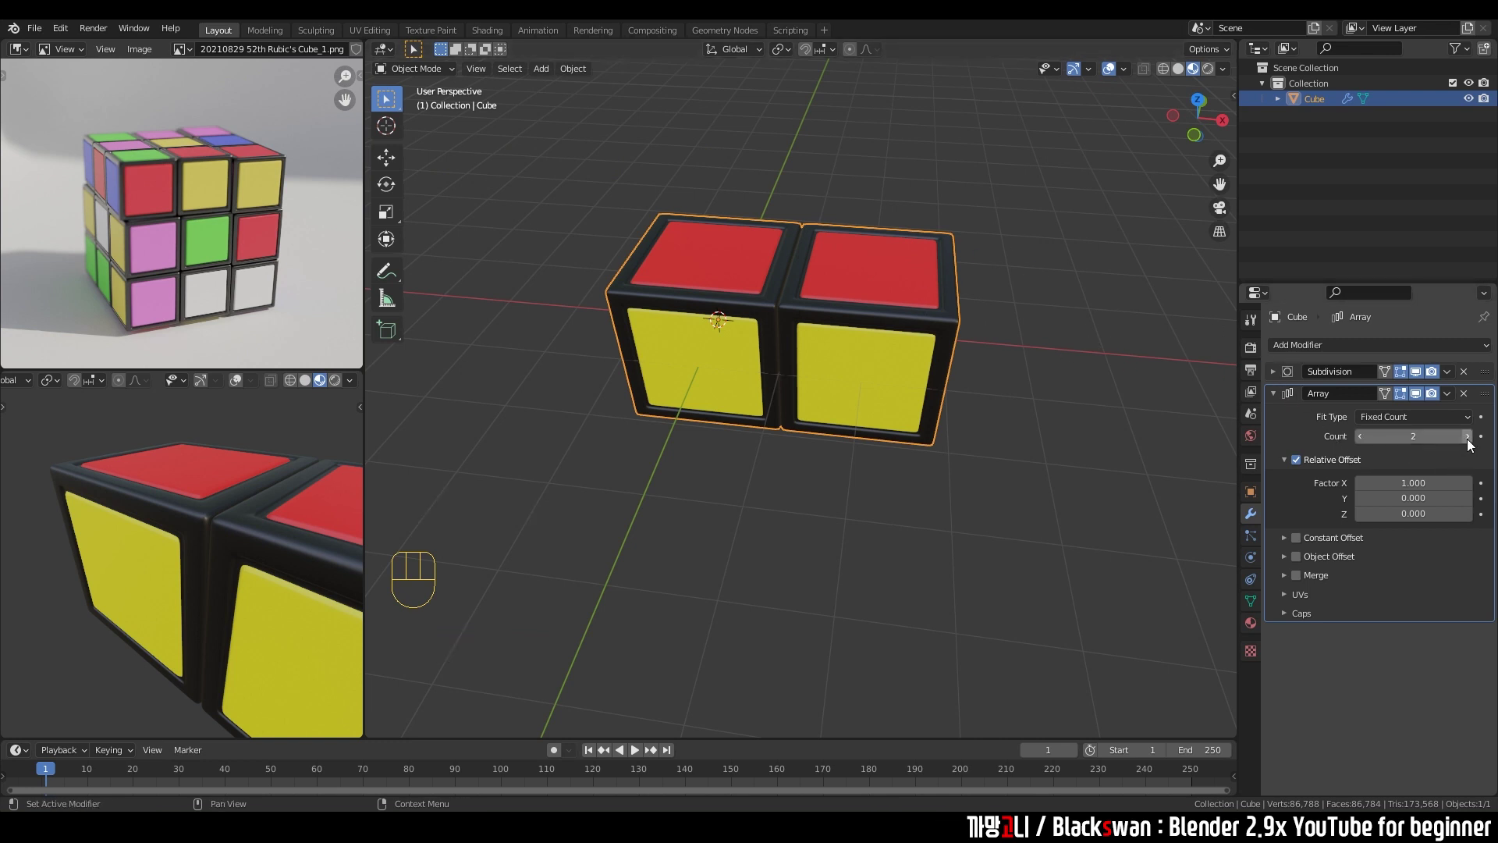
Set the Array count to 3 and Relative Offset Factor X to 1.005 for small gaps.
left_click(1472, 444)
scroll("down", 3)
left_click(1470, 446)
left_click(1367, 446)
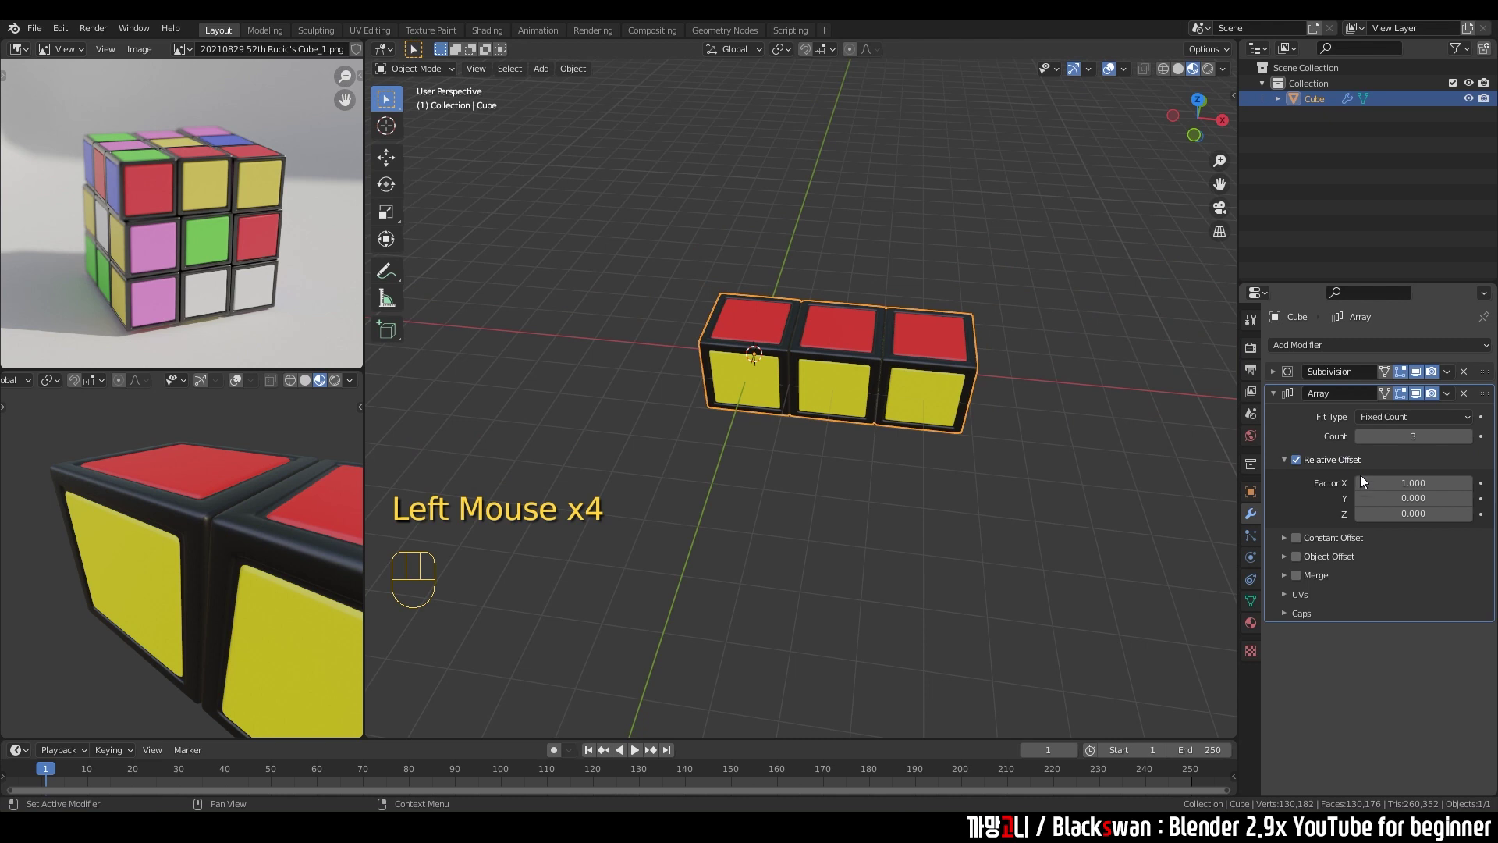
scroll("up", 3)
left_click(833, 192)
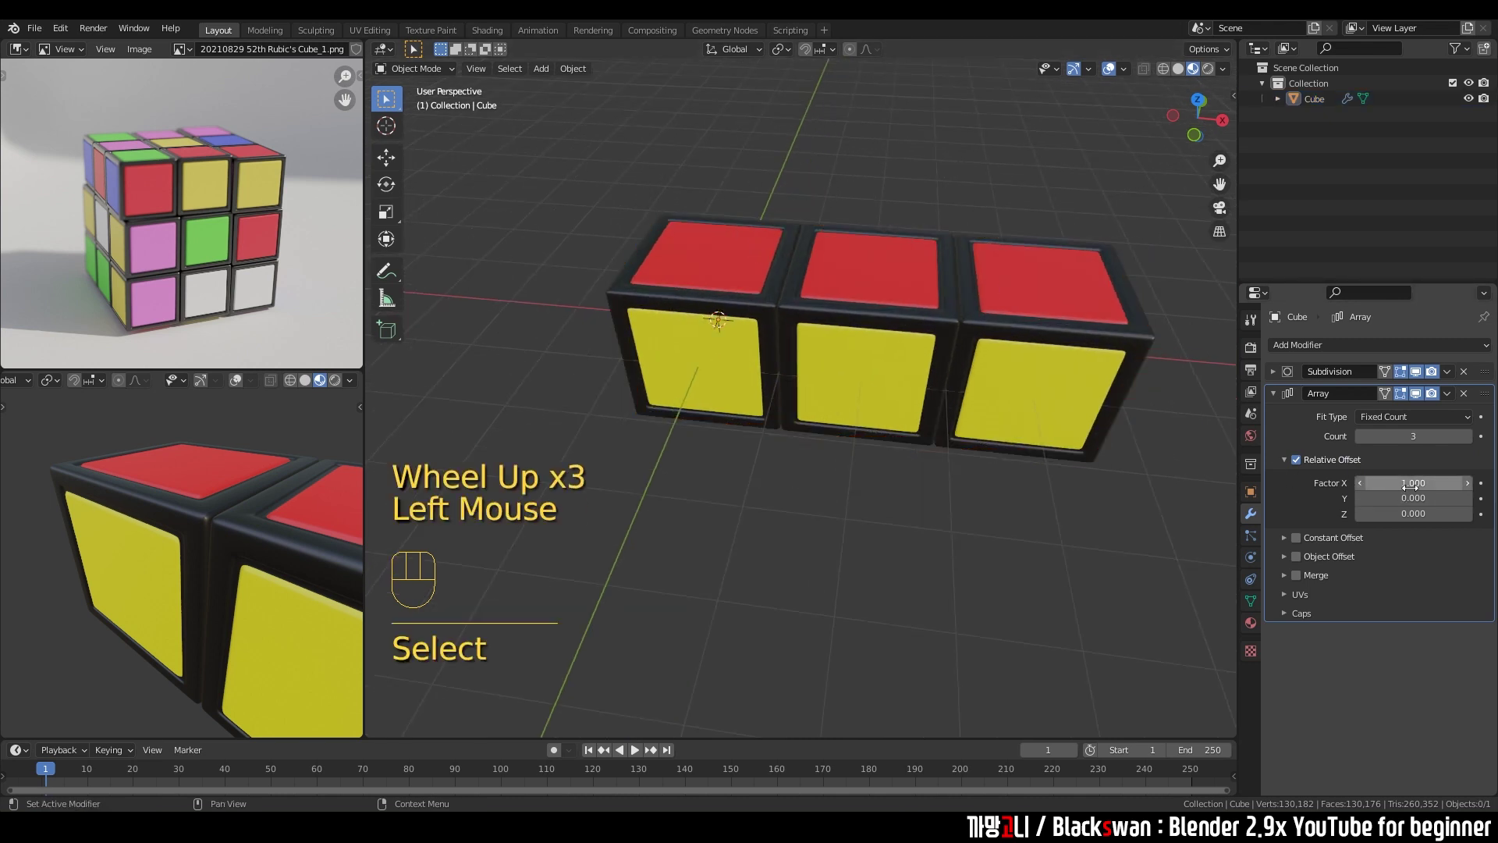
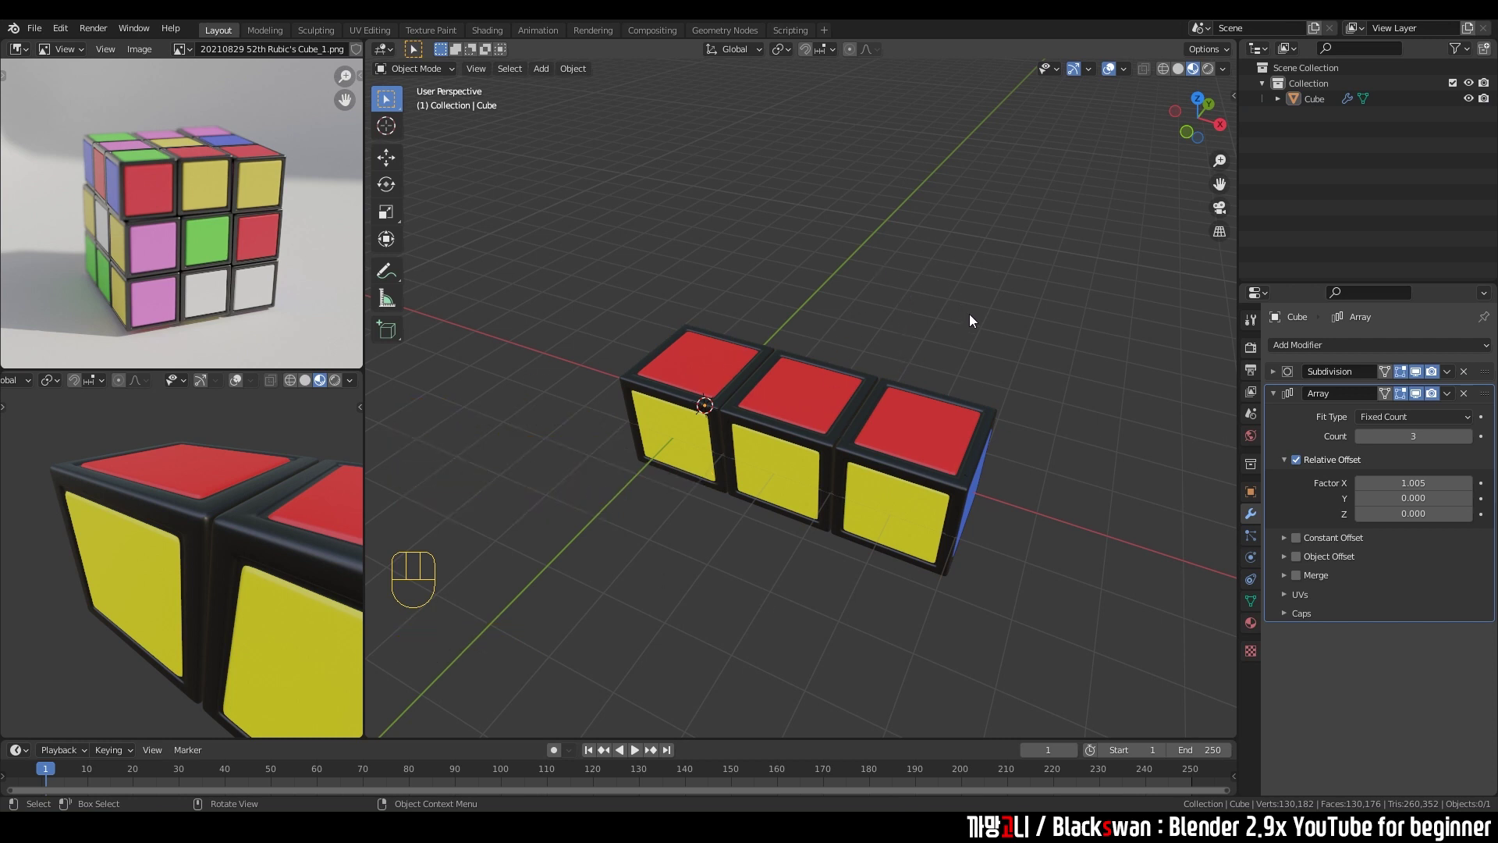
Collapse the first Array, duplicate it and set the copy to count 3, offset 1.005.
left_click(1279, 398)
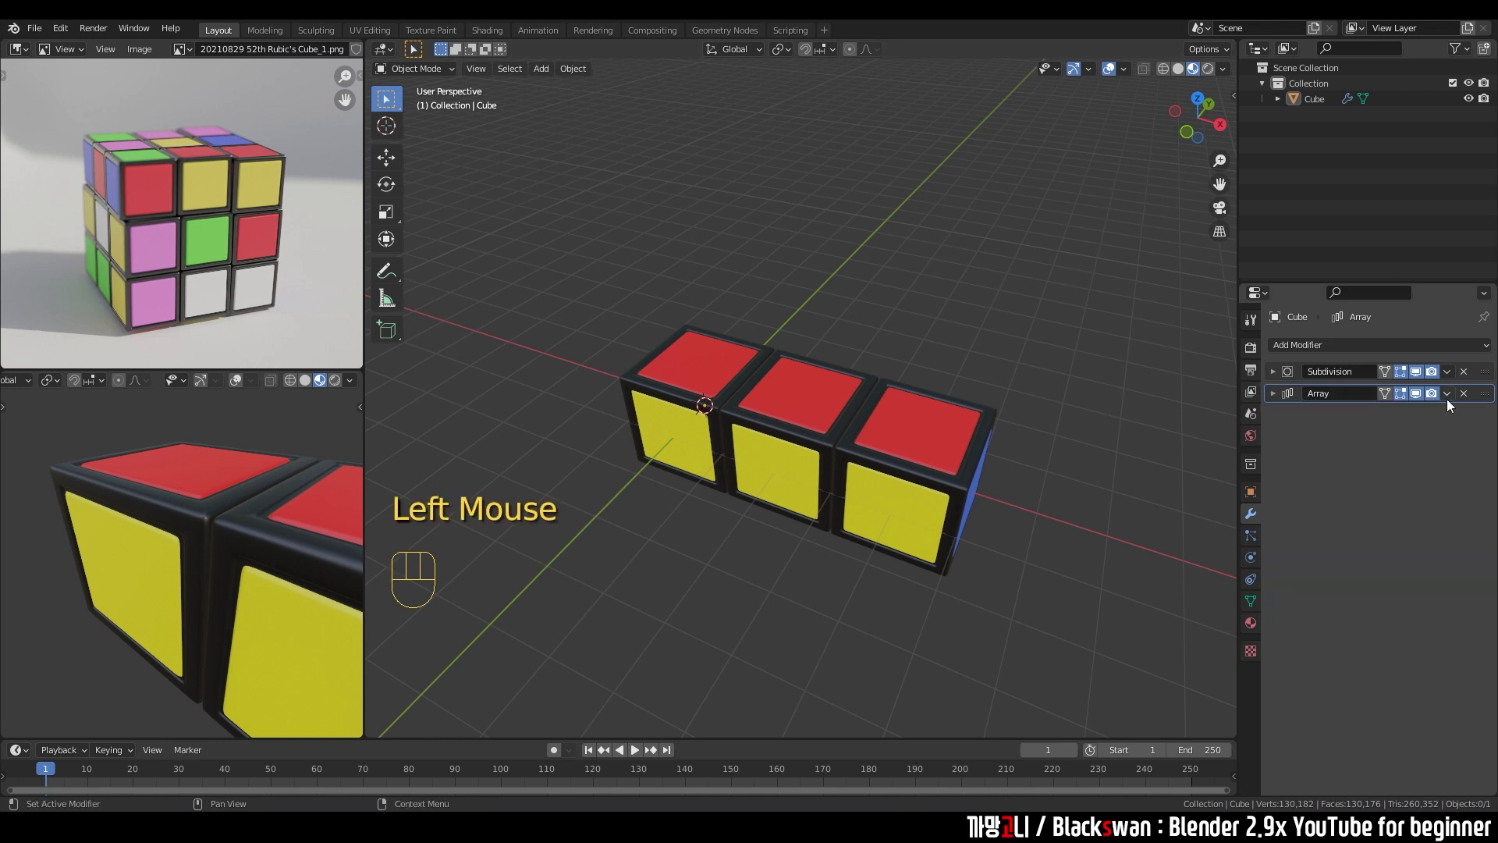
left_click_drag(1376, 350, 1344, 349)
left_click_drag(1344, 349, 1382, 346)
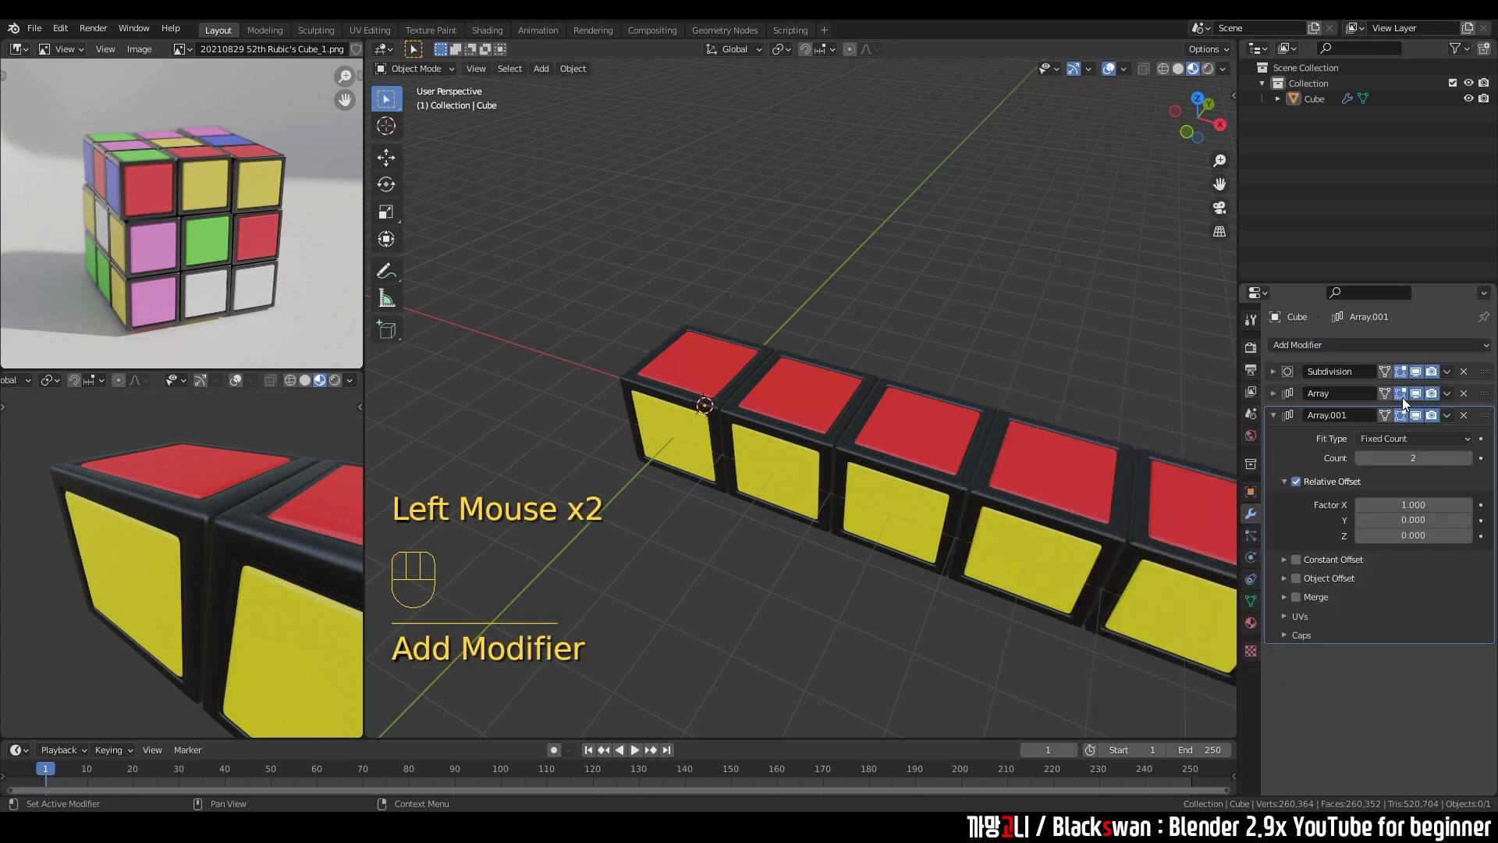
key("ctrl+z")
left_click(1276, 394)
left_click_drag(1313, 350, 1306, 323)
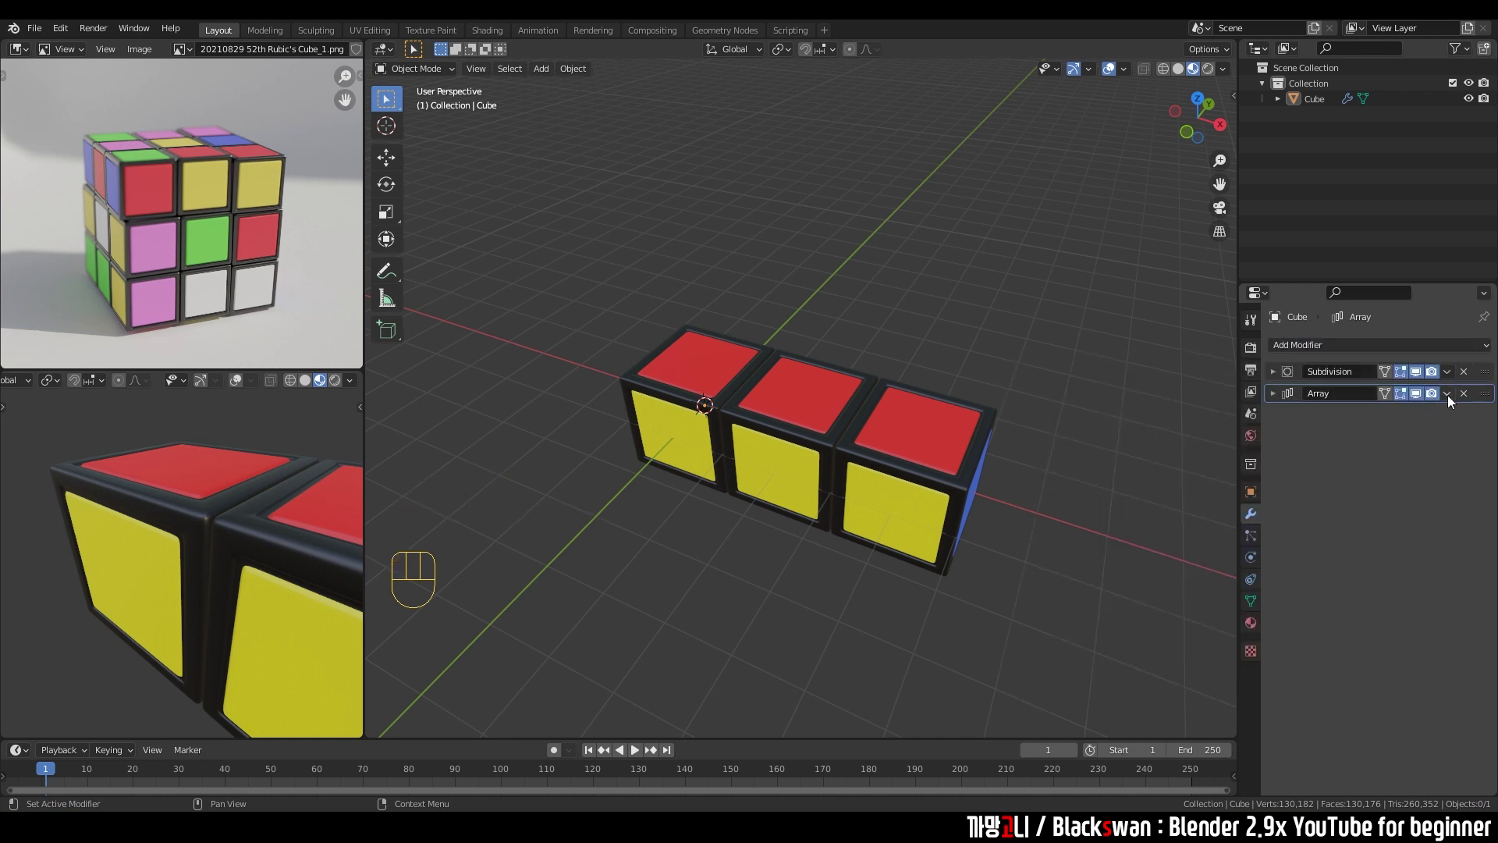
left_click_drag(1450, 400, 1324, 404)
scroll("down", 3)
middle_click(935, 351)
Duplicate the Array again as a third one with count 3 and Factor Z 1.005.
left_click(1277, 421)
left_click_drag(999, 385, 926, 369)
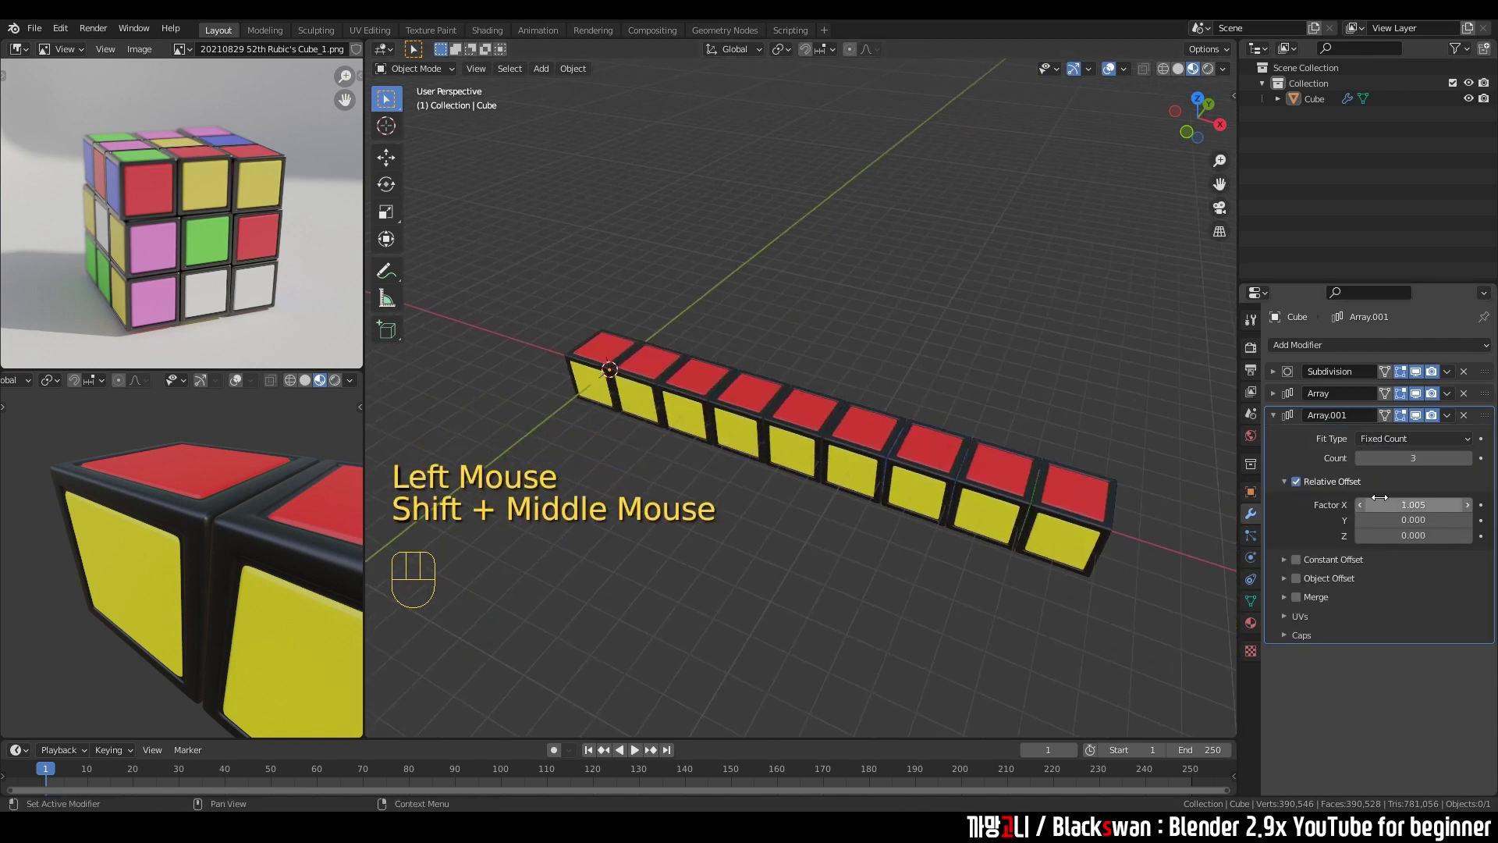
left_click(756, 286)
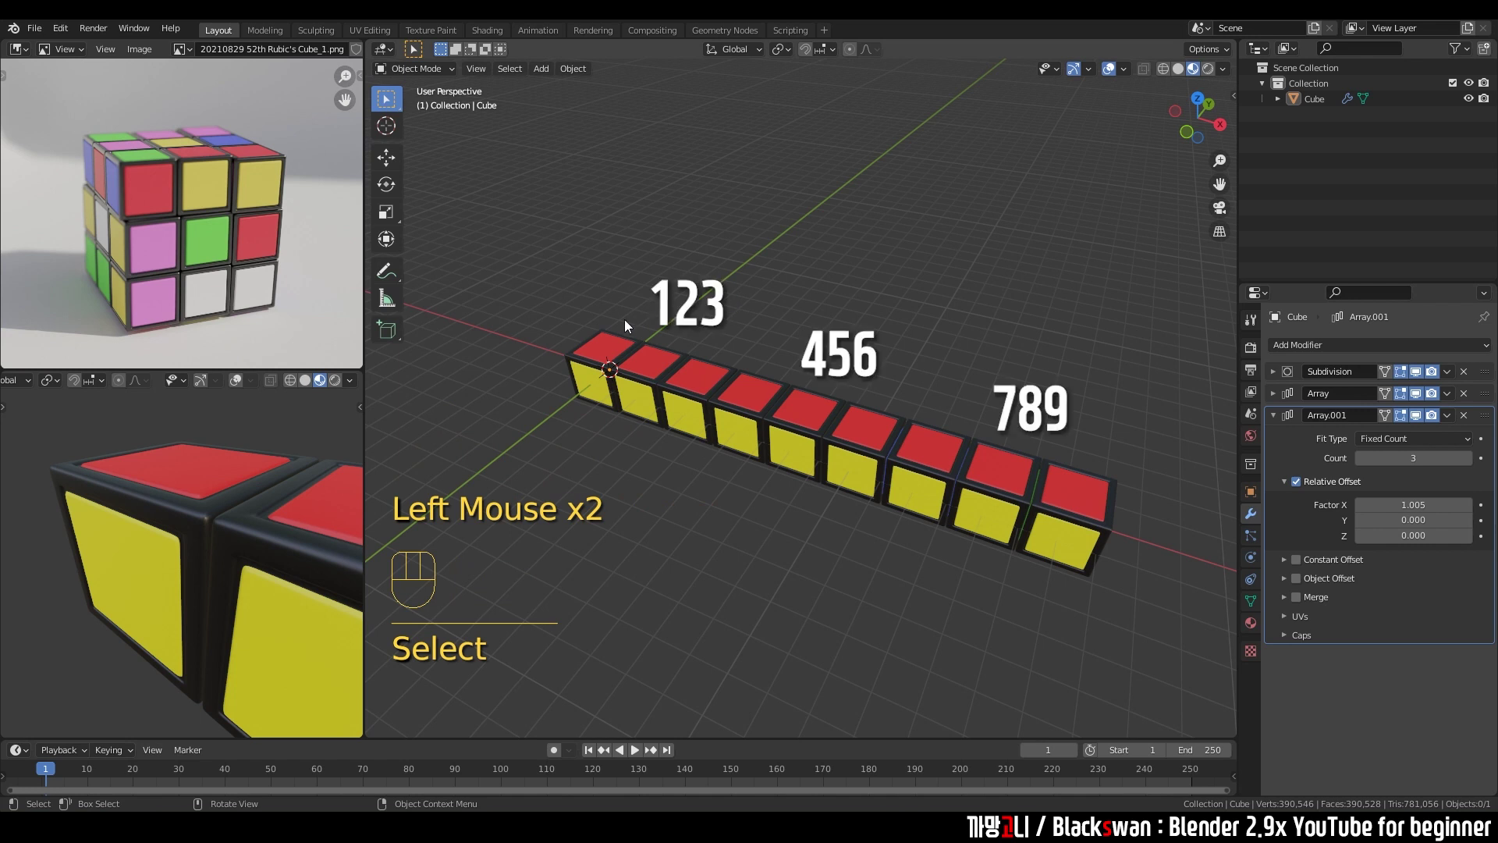
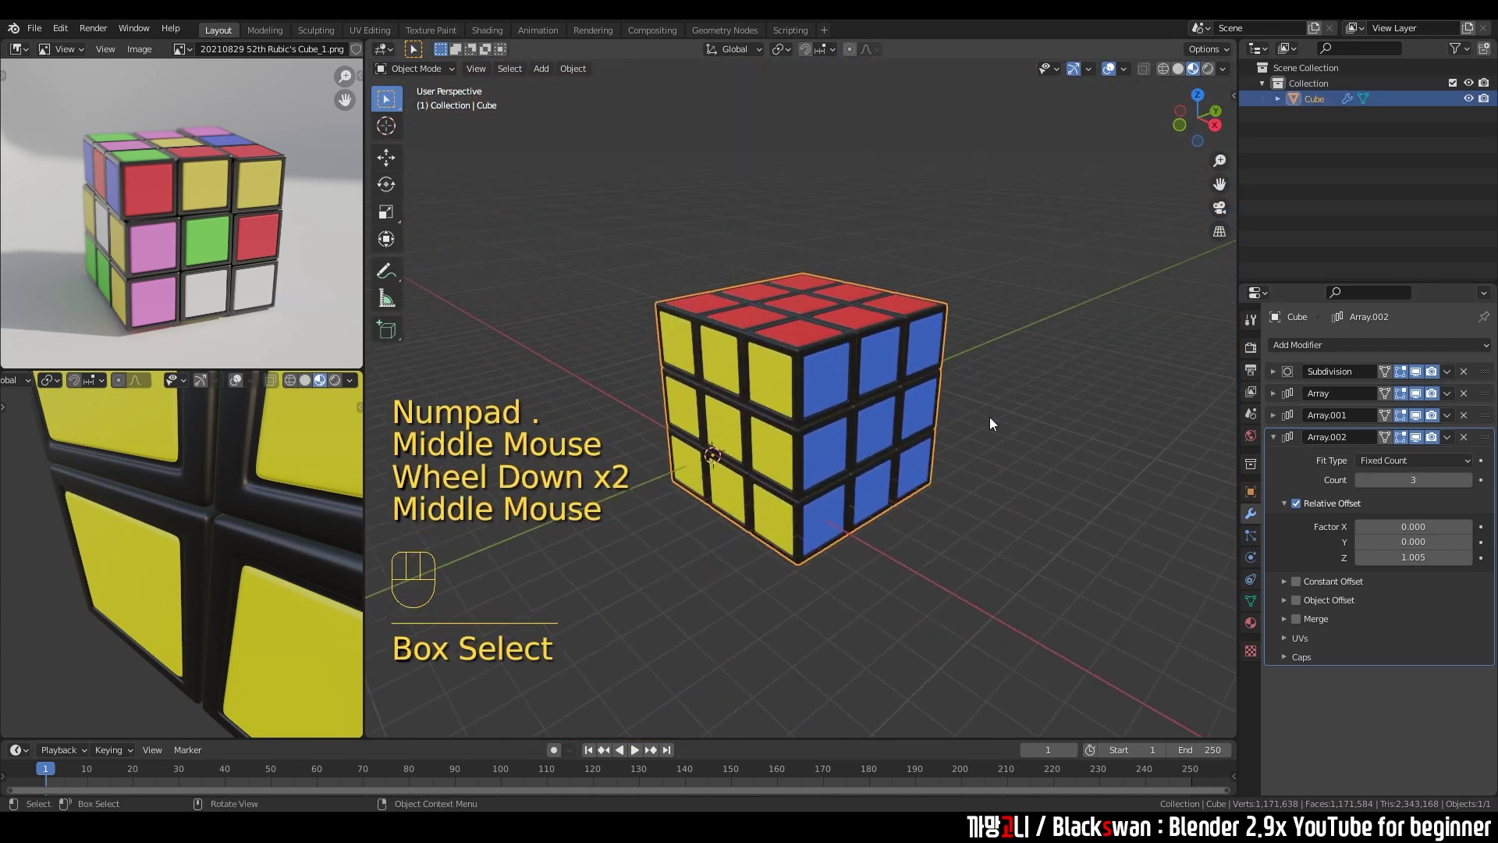
Apply Array, Array.001 and Array.002 so the 27 pieces become one mesh, keeping Subdivision.
left_click(1028, 427)
left_click_drag(773, 463, 726, 459)
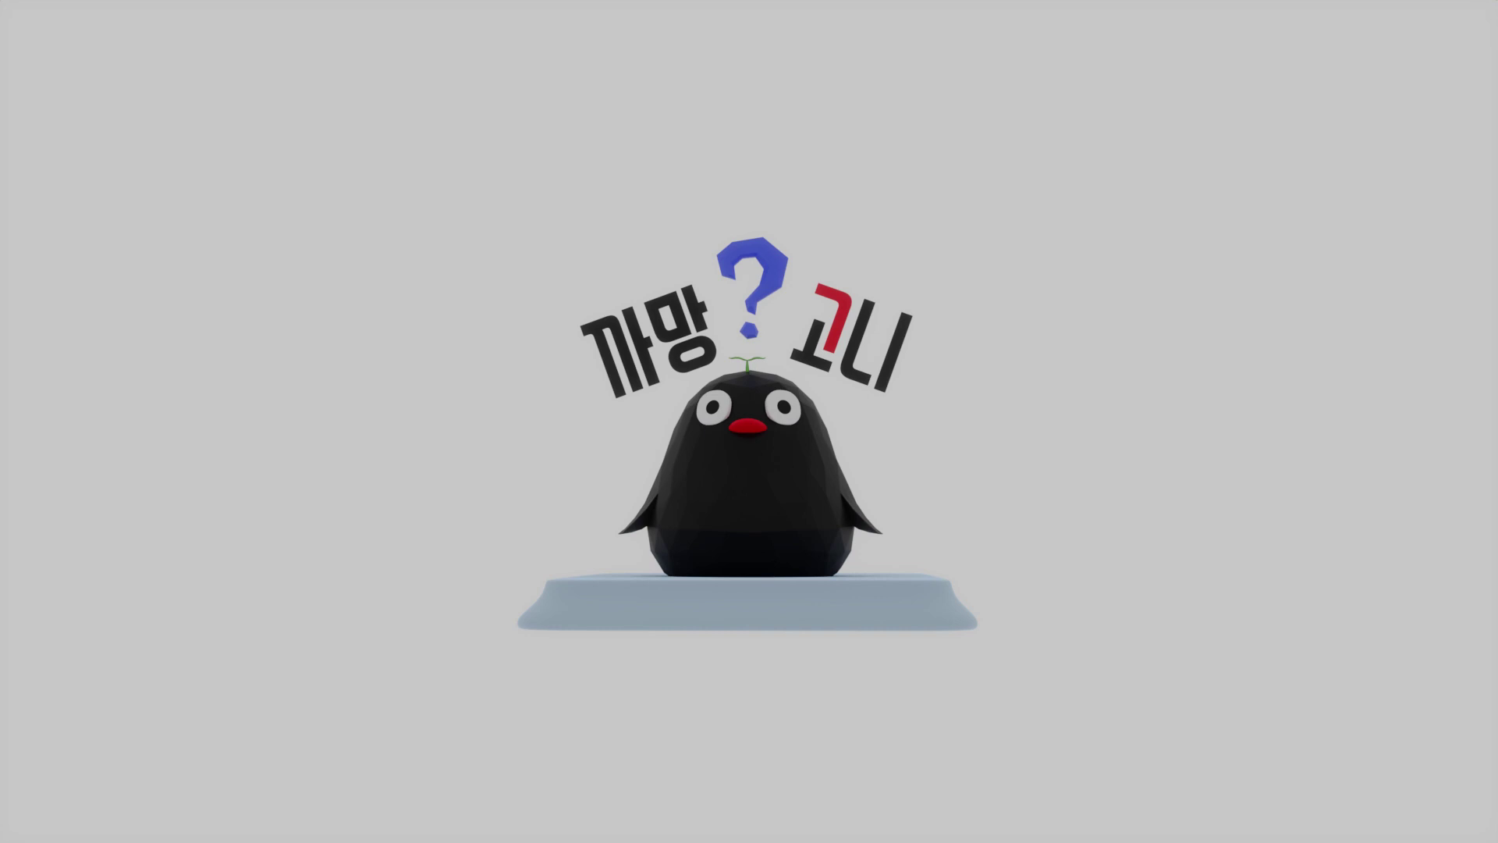
scroll("down", 3)
left_click_drag(728, 456, 774, 449)
scroll("up", 3)
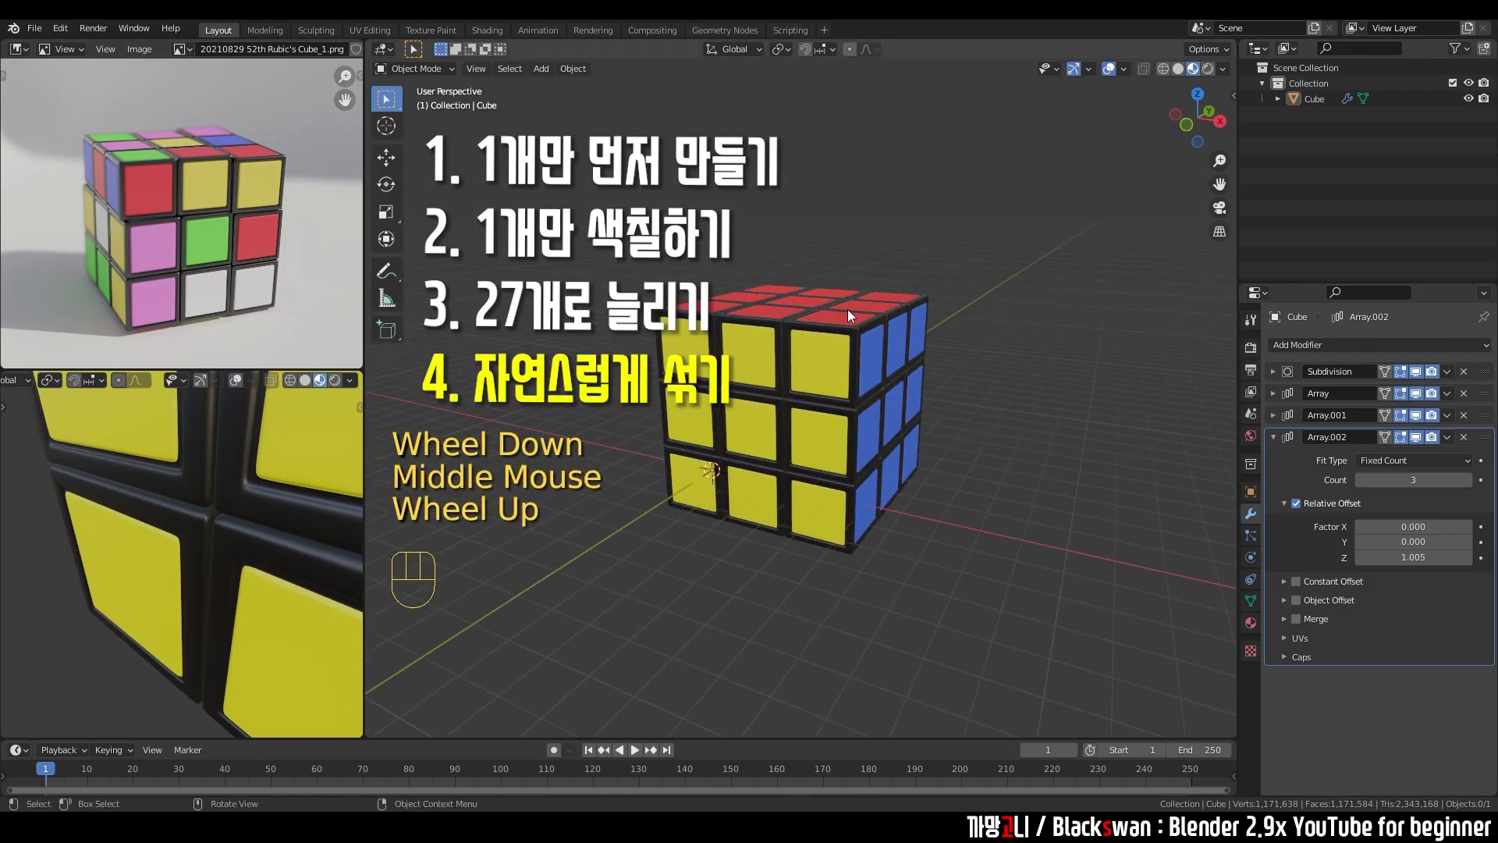
left_click(894, 251)
left_click(860, 383)
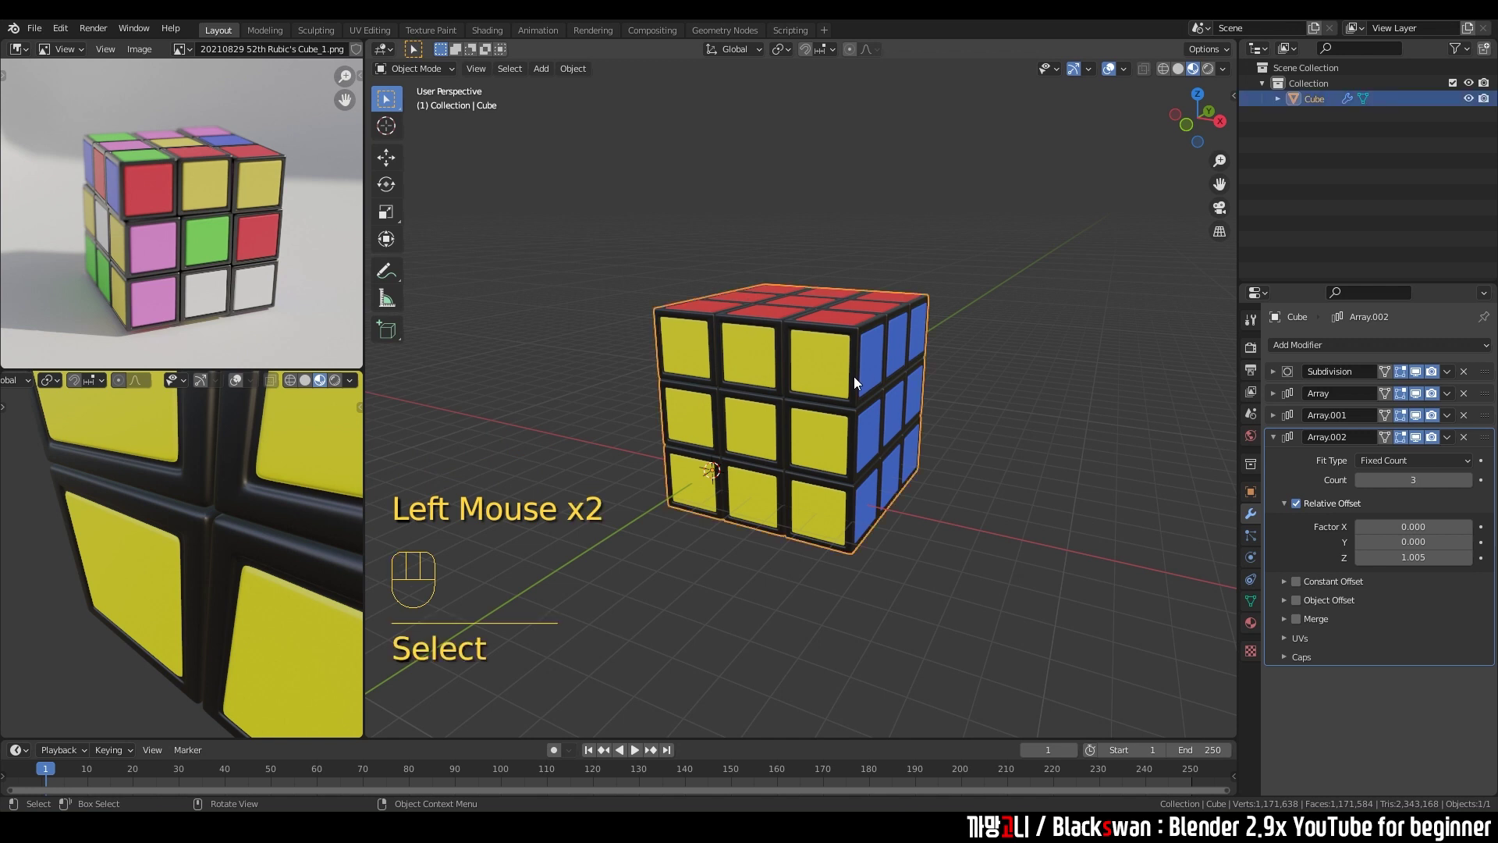
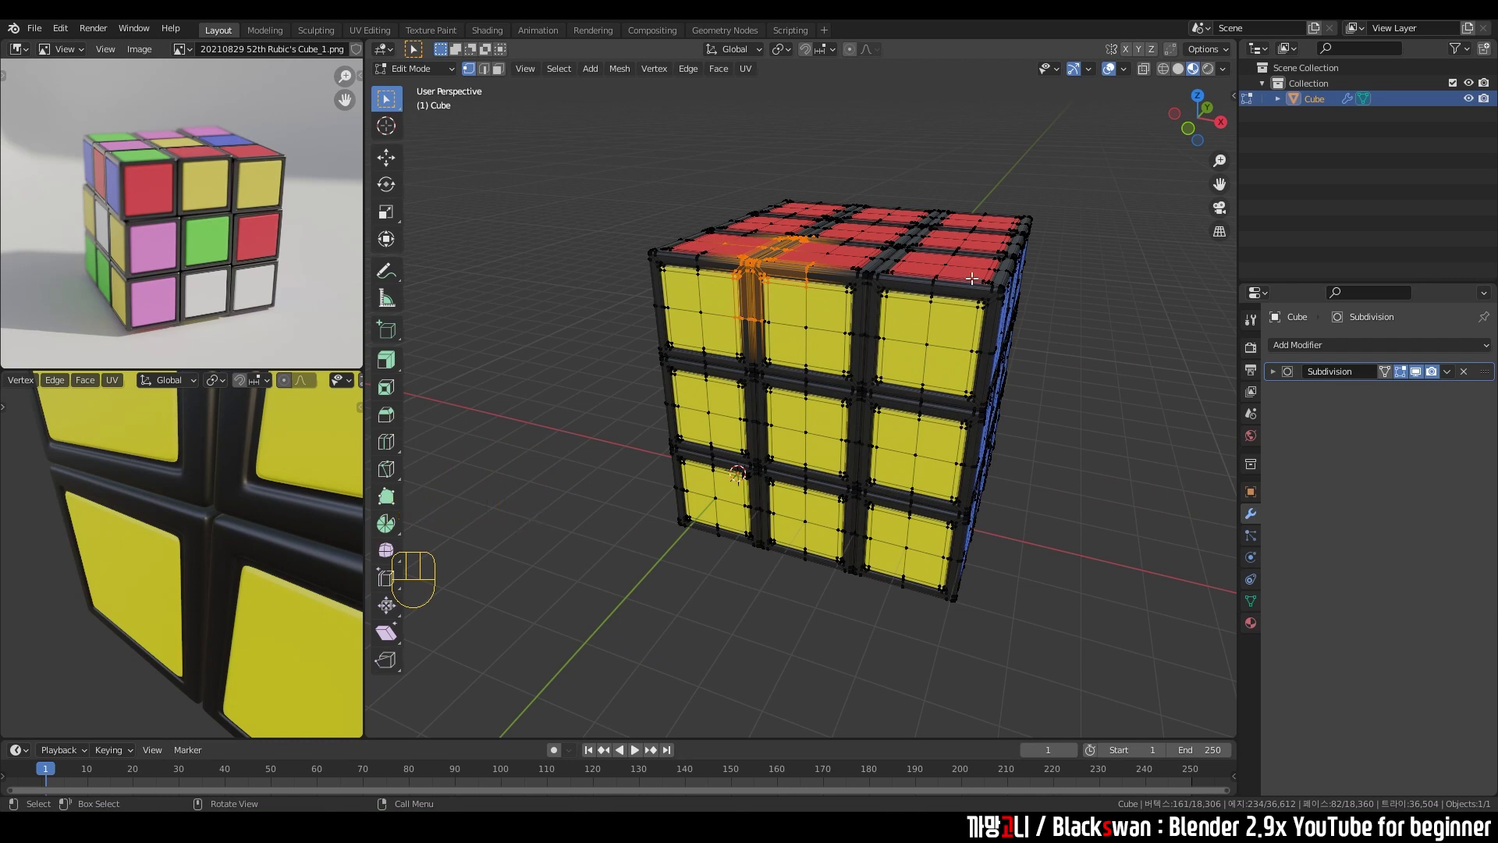
Select all geometry in Edit Mode and separate it By Loose Parts.
scroll("down", 3)
key("a")
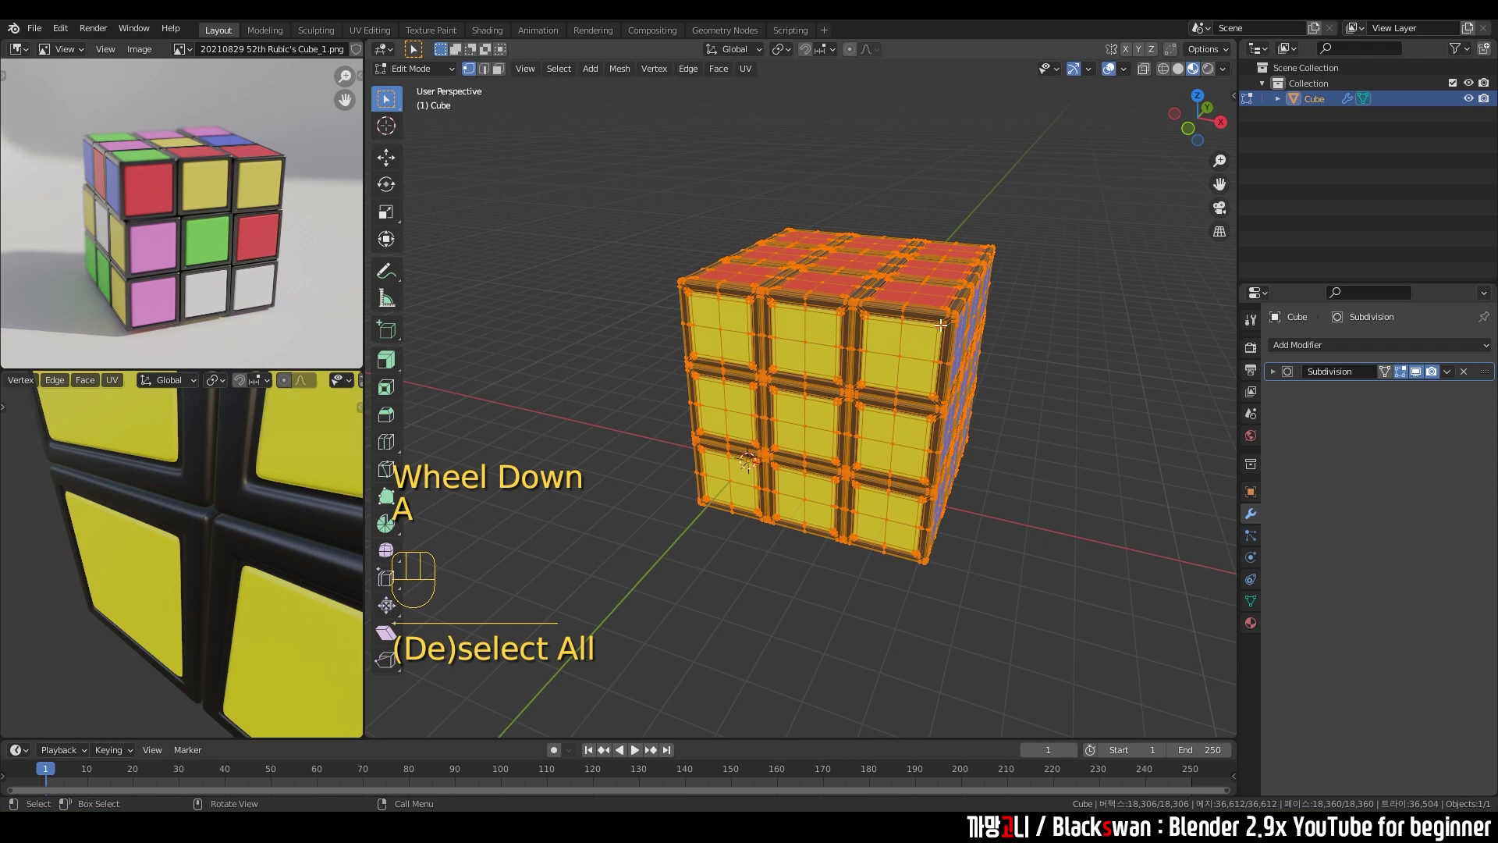
left_click_drag(624, 71, 1413, 363)
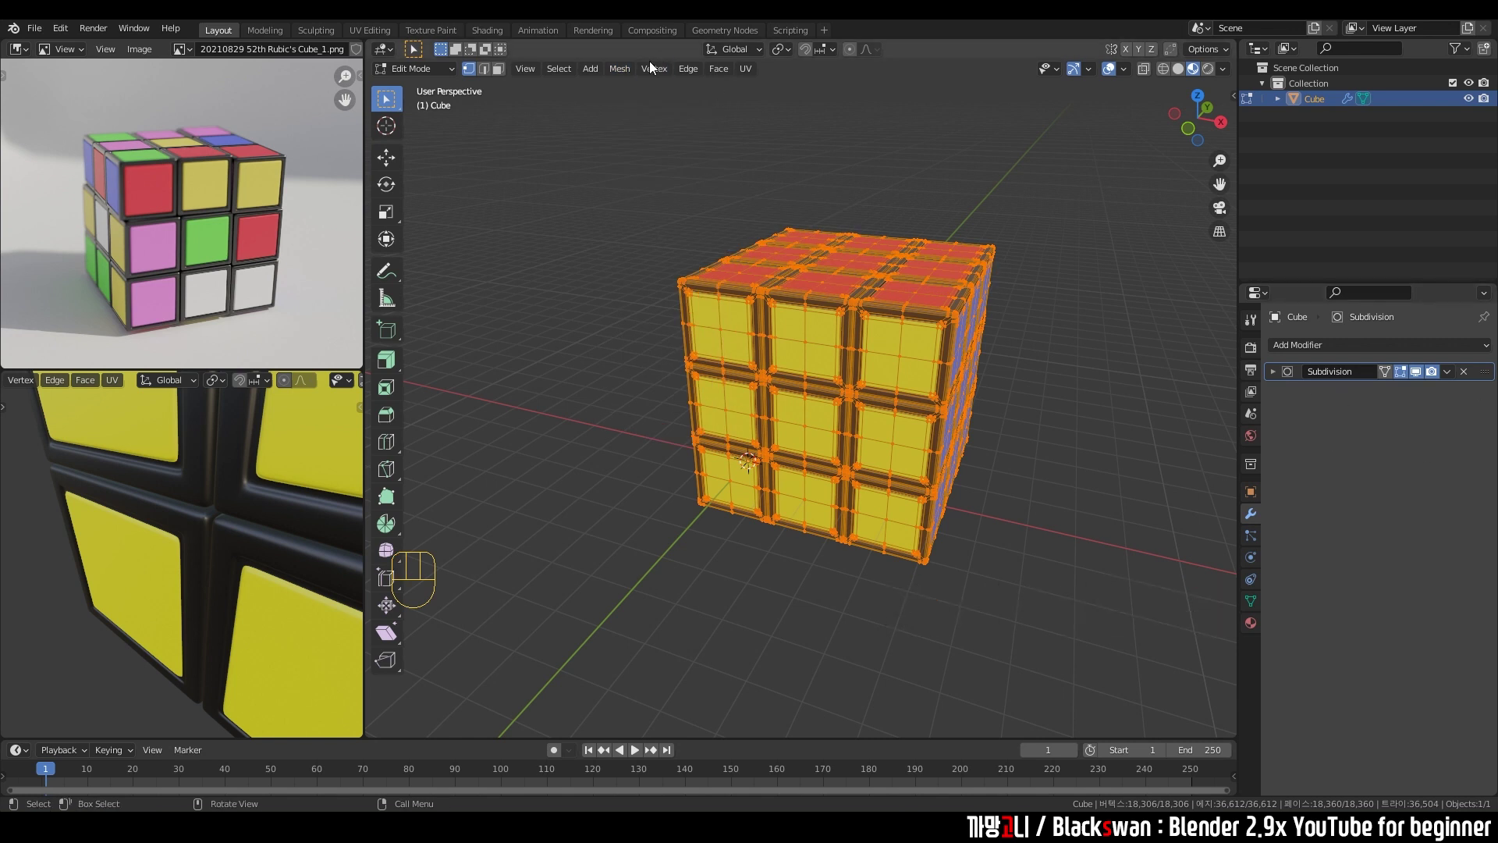
left_click_drag(628, 74, 792, 235)
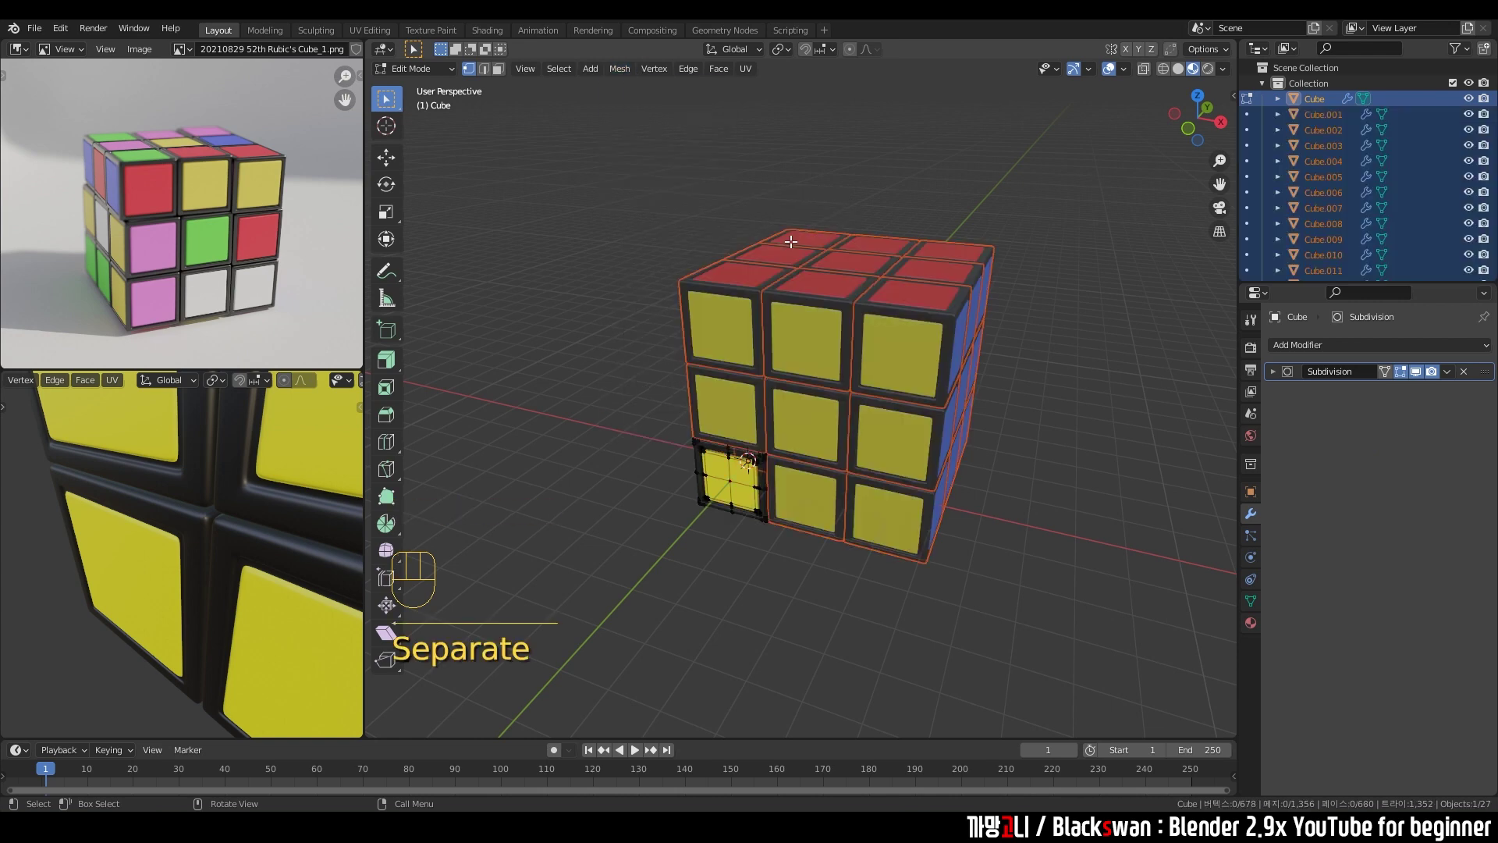
Scroll the Outliner to check the 27 piece objects and return to Object Mode.
scroll("down", 3)
scroll("down", 3)
scroll("down", 3)
scroll("down", 3)
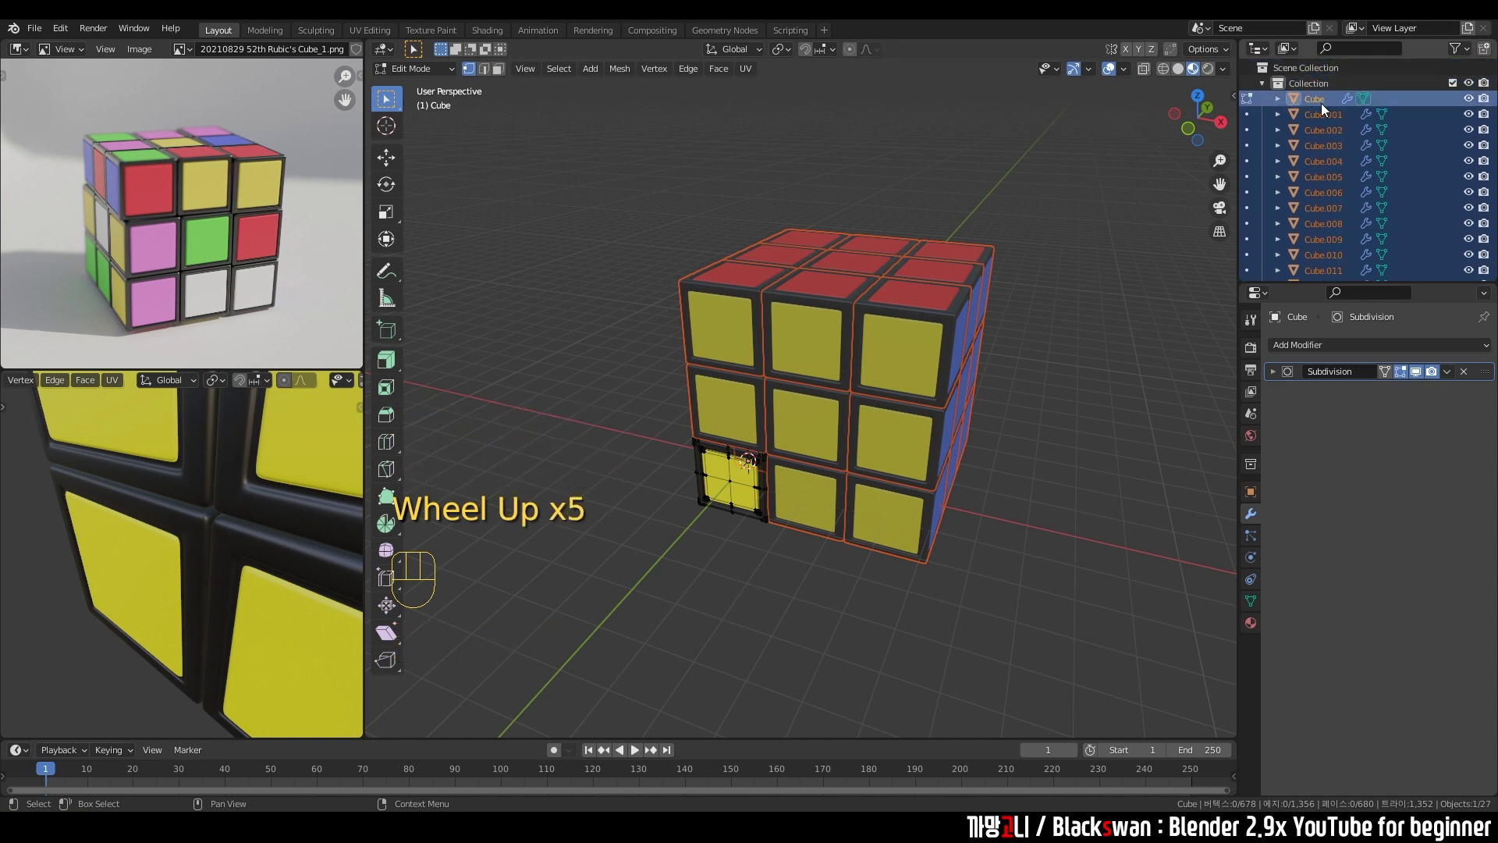
left_click(1064, 192)
scroll("up", 3)
scroll("down", 3)
key("Tab")
scroll("up", 3)
Grab individual pieces and undo to confirm they move as separate objects.
left_click(953, 313)
key("g")
key("ctrl+z")
left_click(689, 299)
key("g")
key("ctrl+z")
left_click_drag(800, 286, 789, 285)
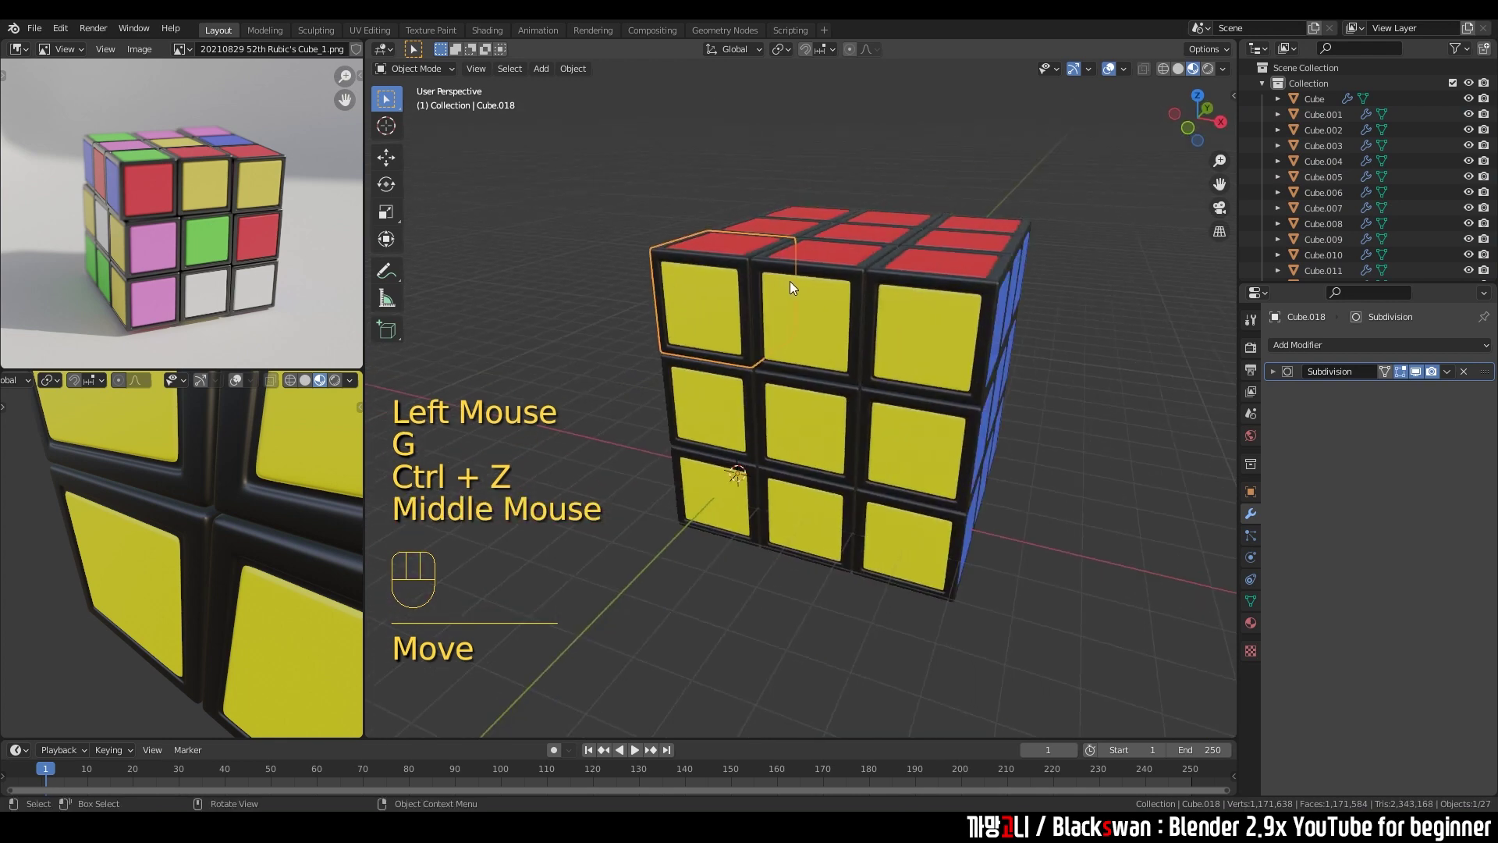
Orbit to the front, lift a top corner piece out with G and undo it.
middle_click(781, 327)
left_click_drag(747, 480, 765, 458)
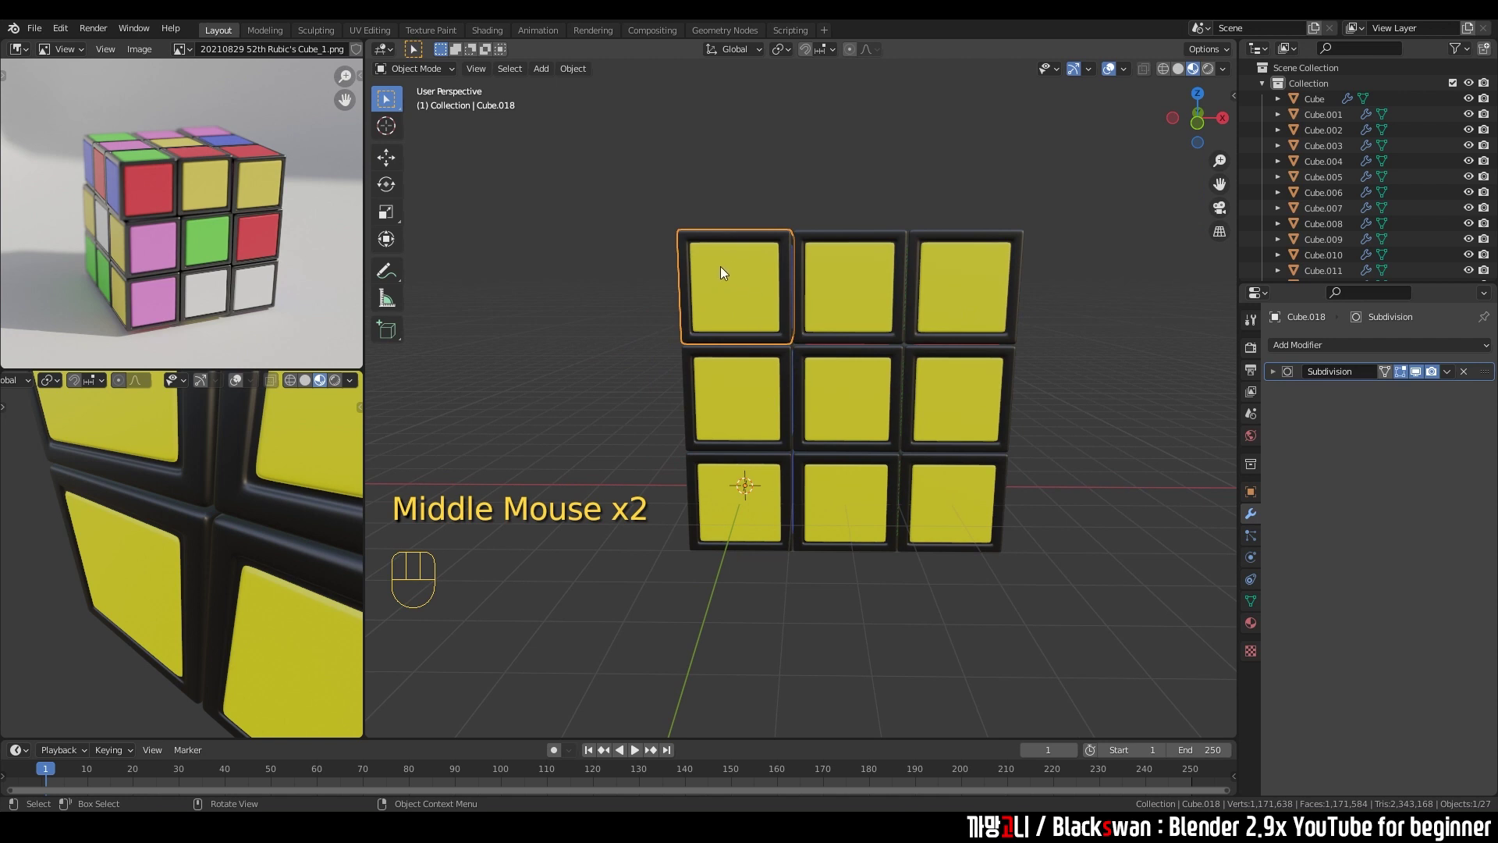
left_click_drag(748, 481, 784, 479)
key("g")
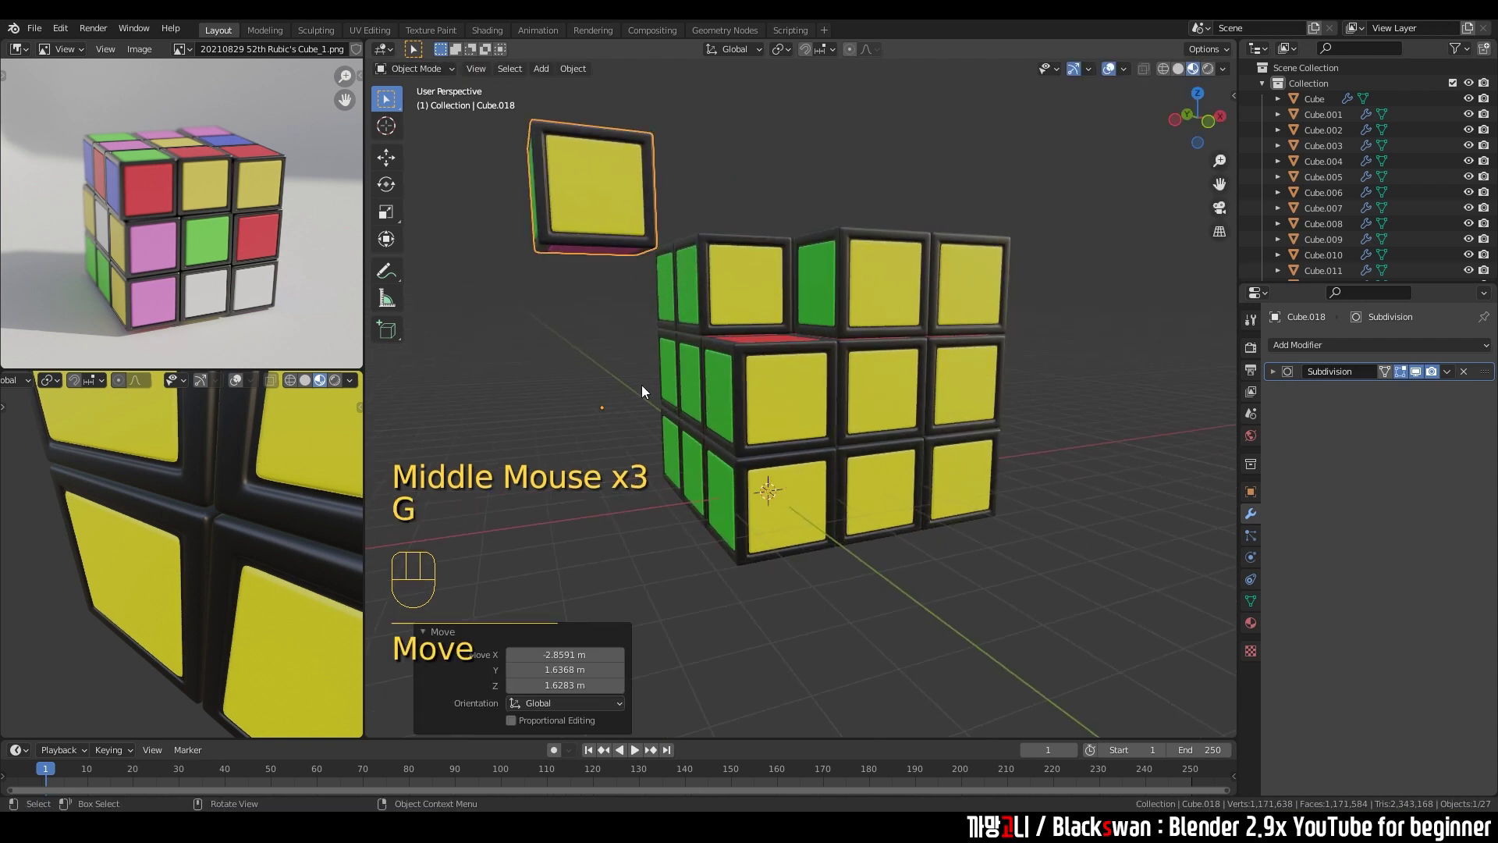
key("ctrl+z")
middle_click(772, 316)
Shift-select the nine pieces of one vertical slice.
left_click(742, 249)
left_click(726, 200)
left_click(876, 310)
left_click(973, 304)
left_click_drag(949, 307, 912, 290)
scroll("down", 3)
left_click_drag(919, 329, 1014, 514)
middle_click(982, 411)
Trial-rotate the slice about X, undo it, then select all 27 pieces.
key("r")
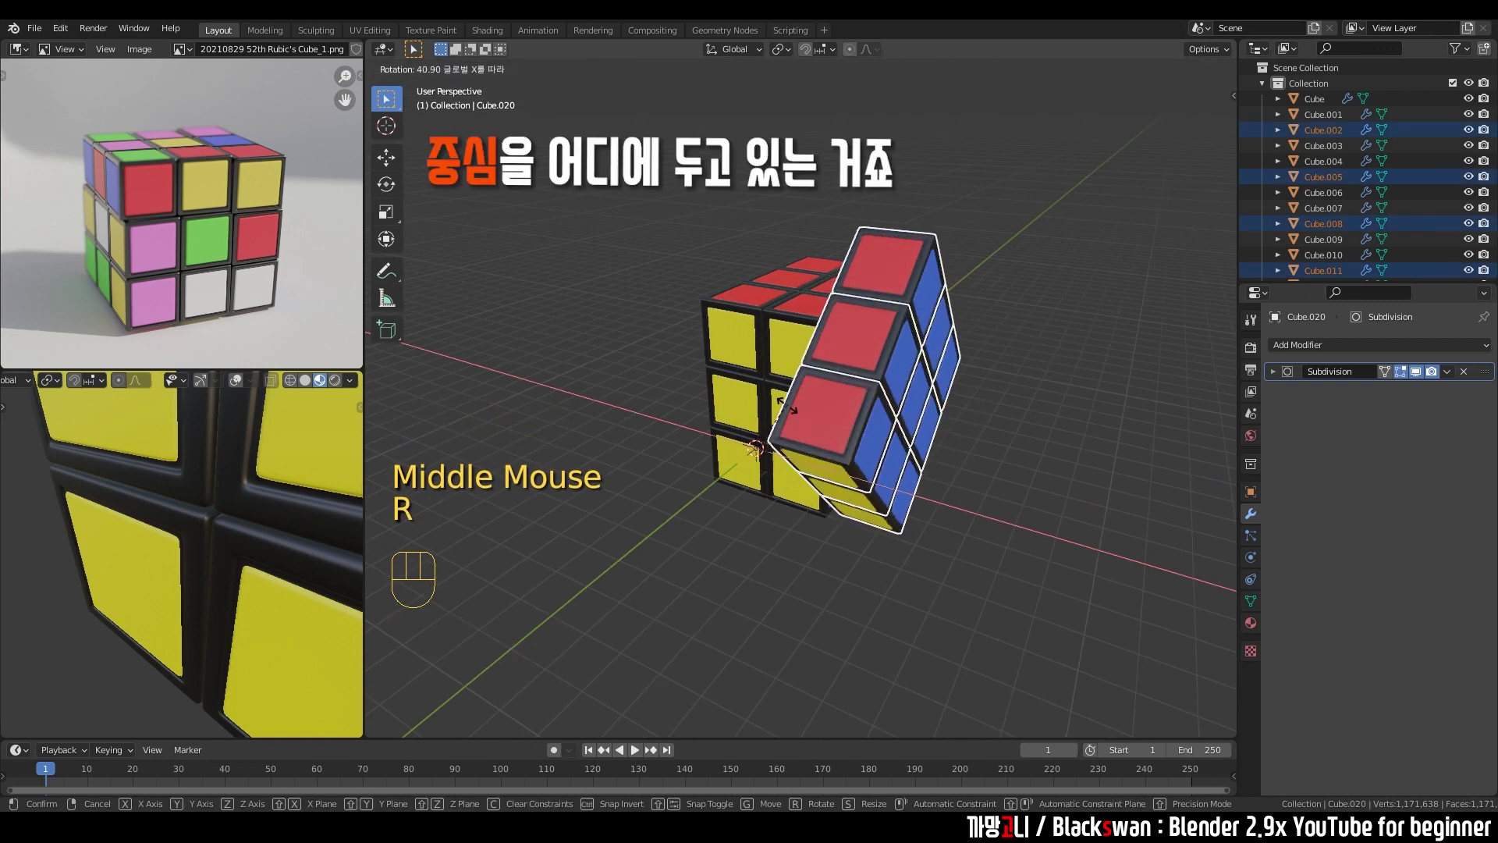
key("ctrl+z")
left_click_drag(911, 369, 952, 380)
key("a")
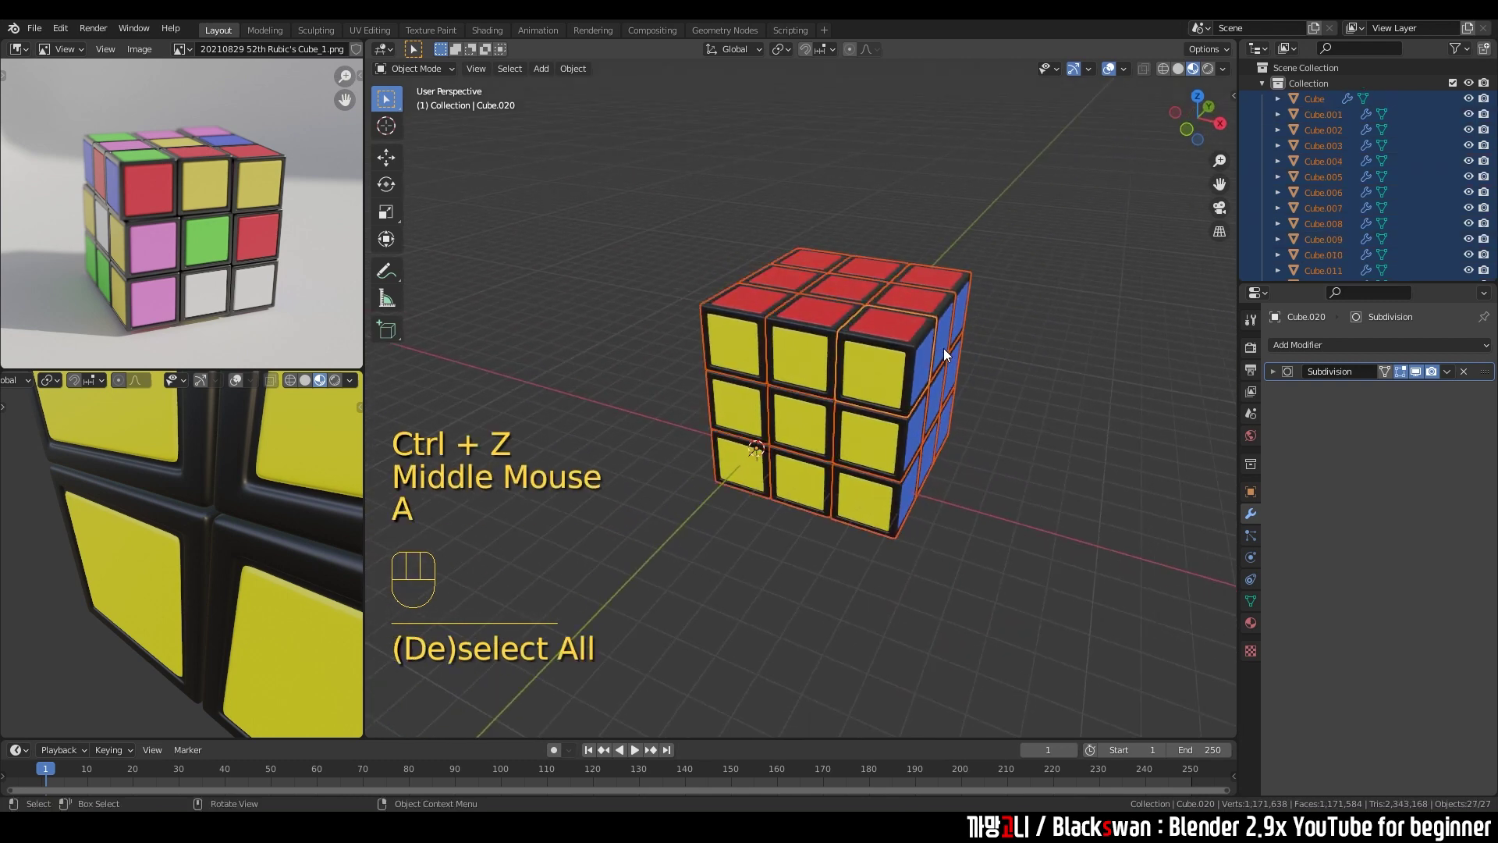
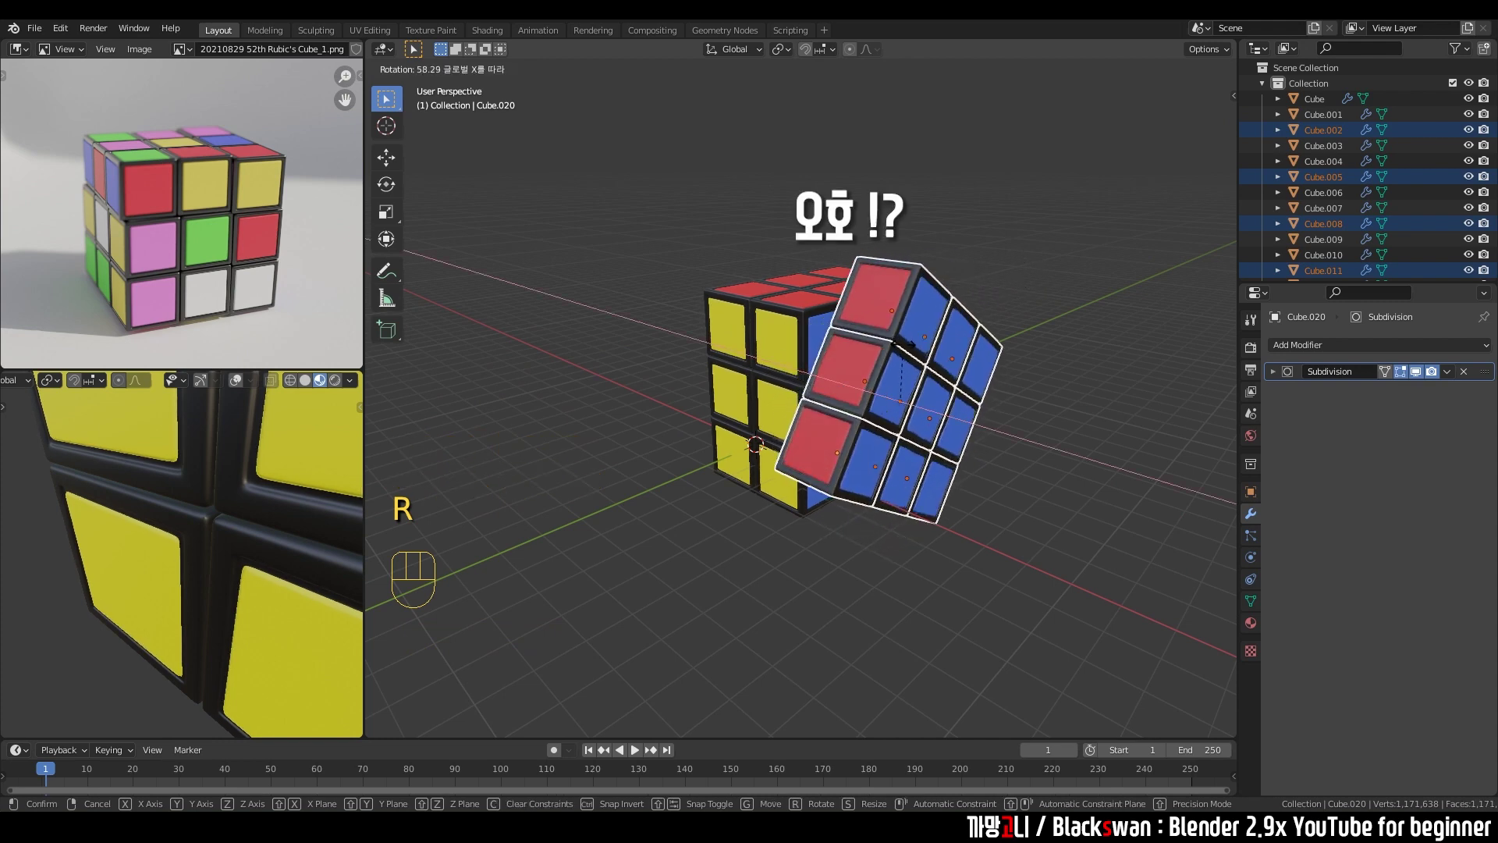
Undo the trial turn, select the right-hand layer of nine pieces and orbit to perspective.
key("ctrl+z")
scroll("down", 3)
left_click_drag(871, 393, 931, 407)
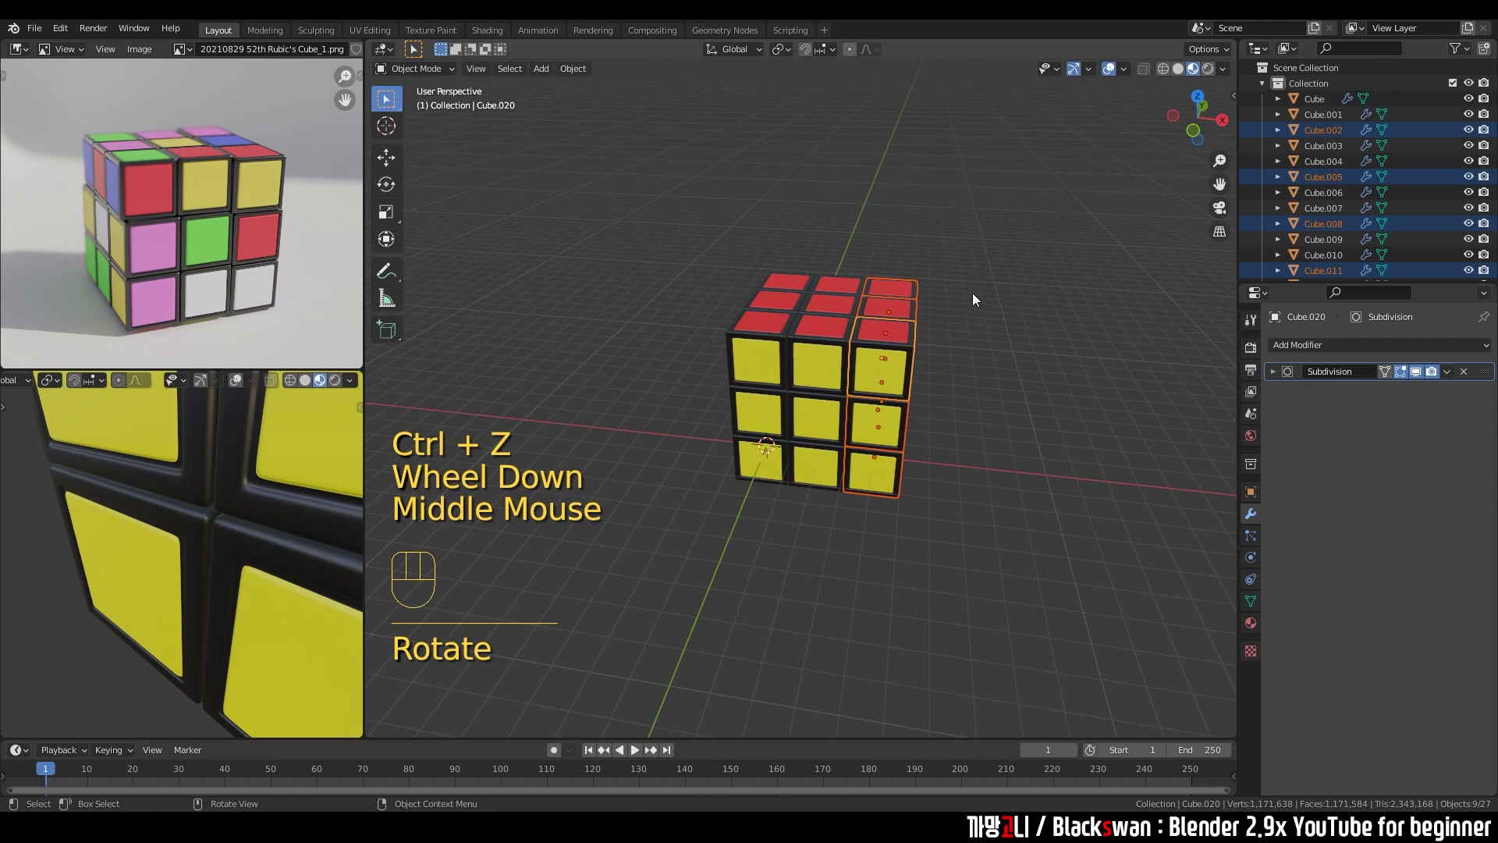
middle_click(176, 513)
left_click(176, 513)
scroll("down", 3)
middle_click(199, 516)
middle_click(202, 523)
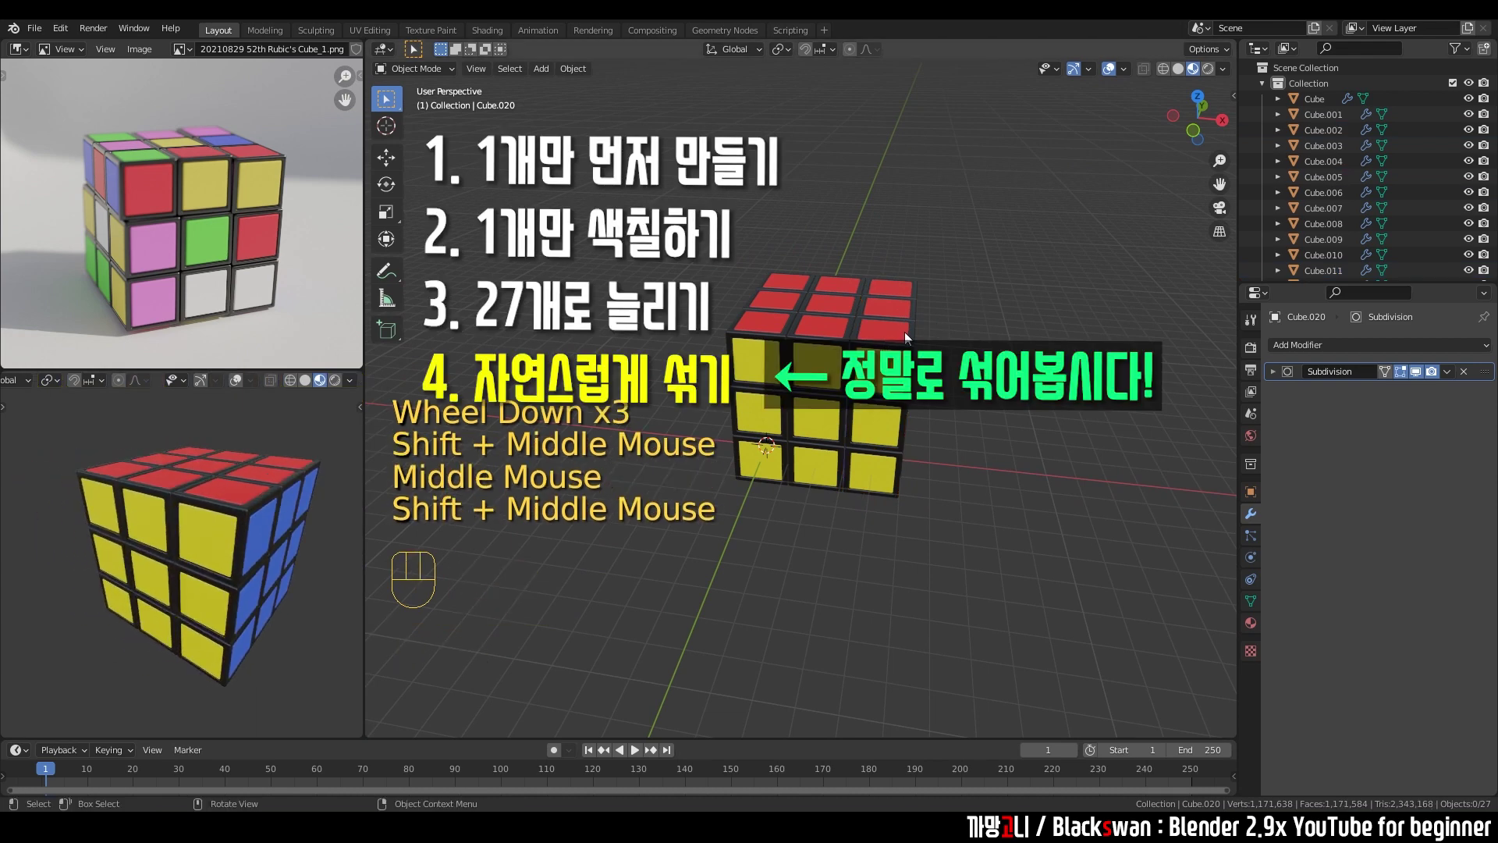
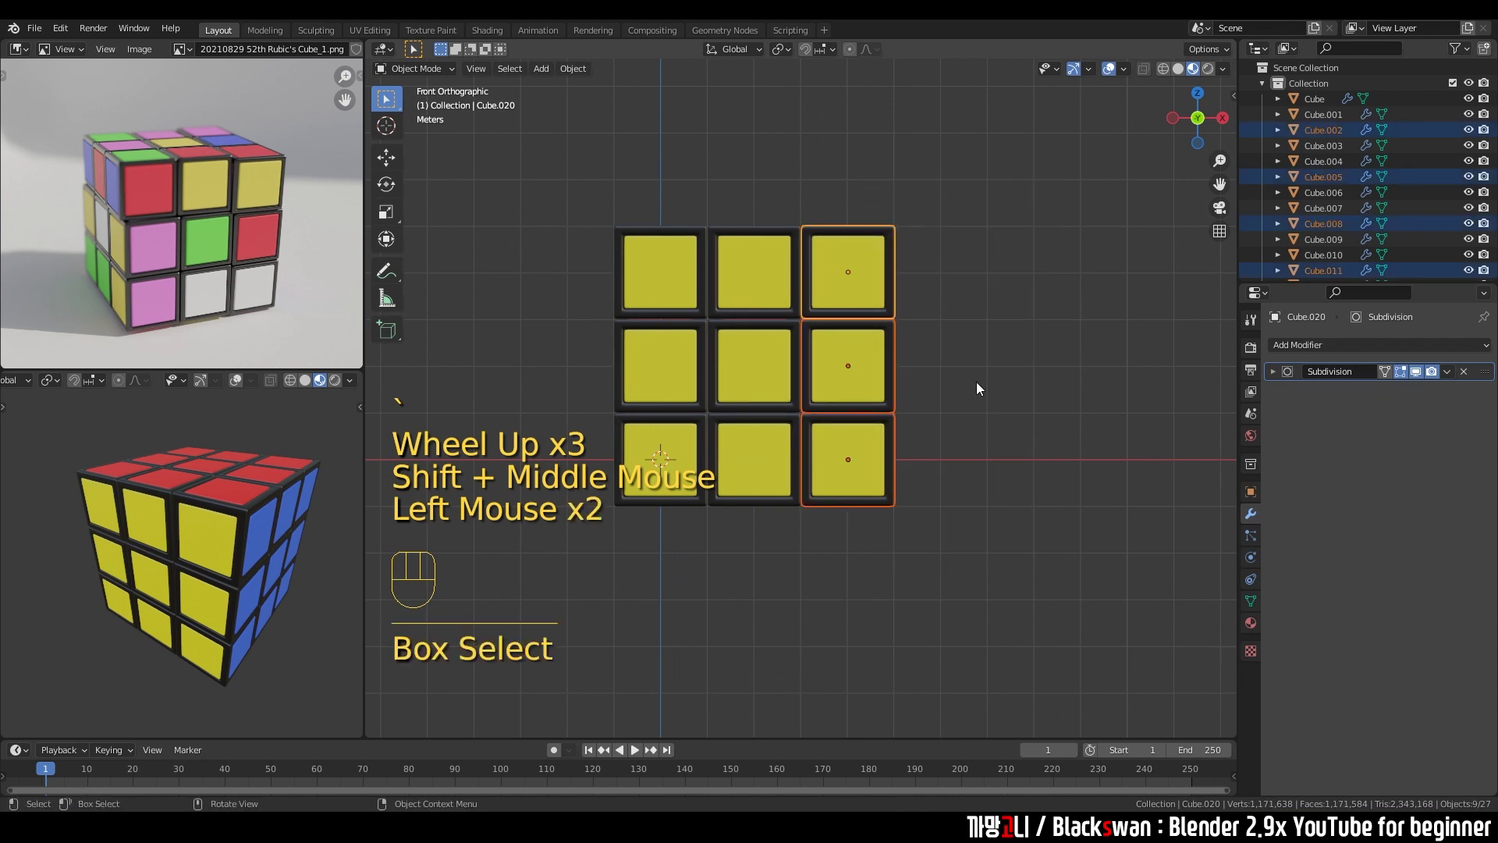
scroll("down", 3)
left_click_drag(941, 286, 840, 321)
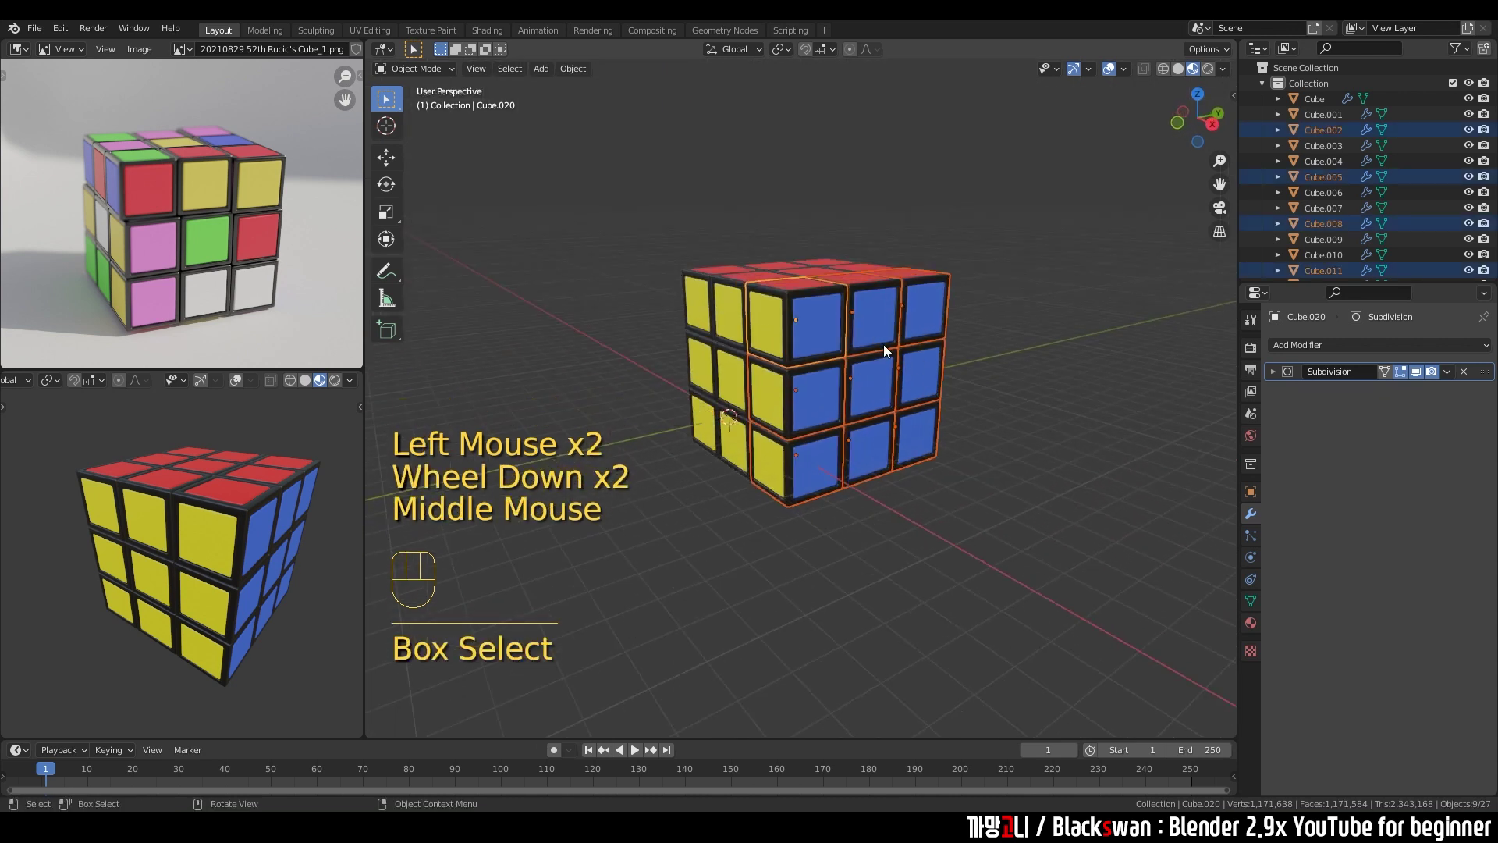
scroll("down", 3)
middle_click(855, 364)
Rotate the right layer 90° about the X axis, confirm, and orbit to see the top.
key("r")
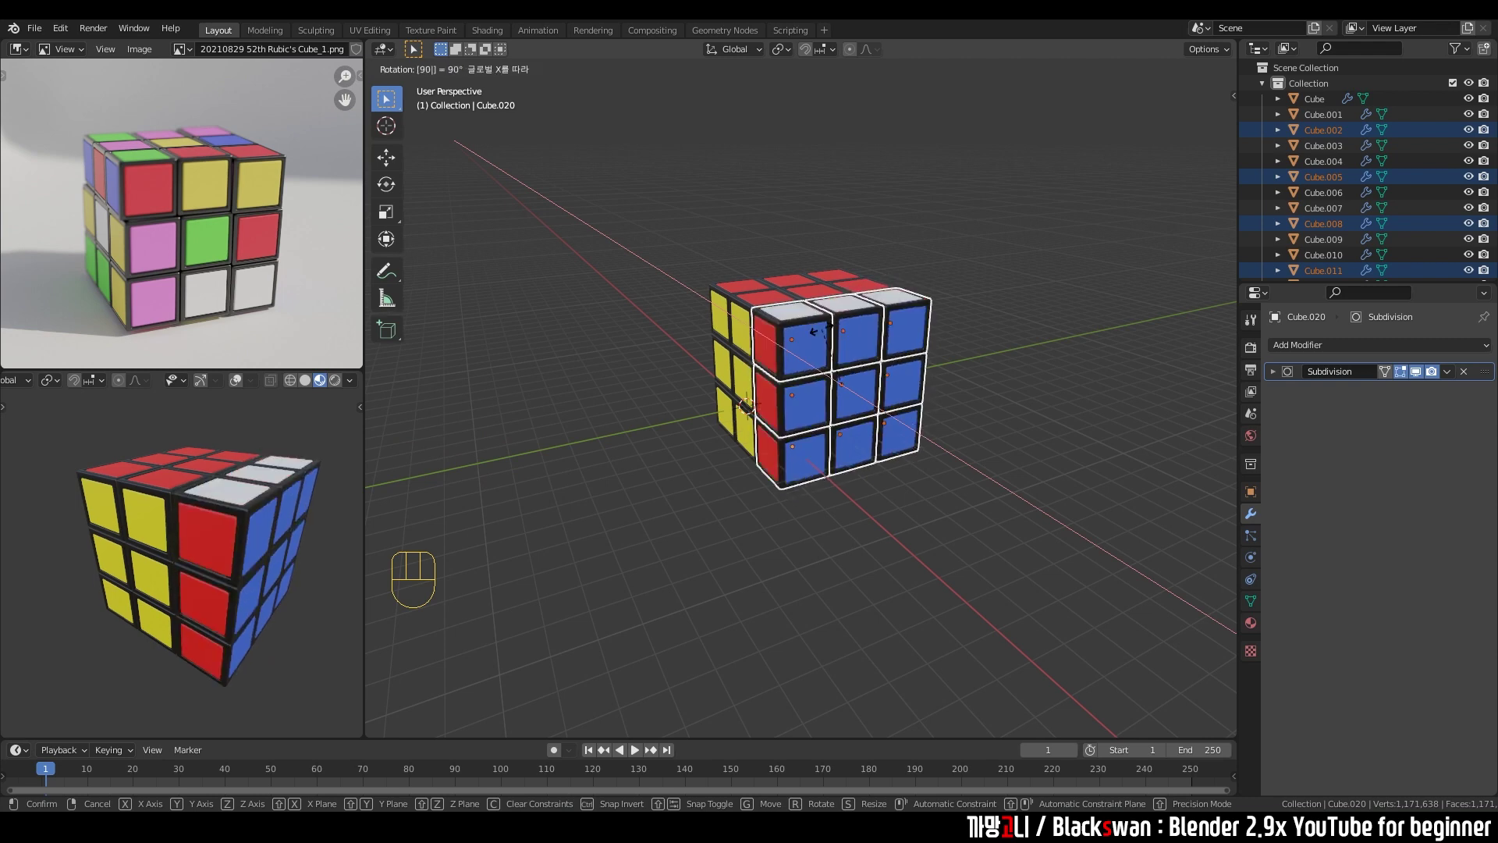
left_click(802, 202)
left_click_drag(779, 316, 840, 311)
scroll("up", 3)
middle_click(895, 346)
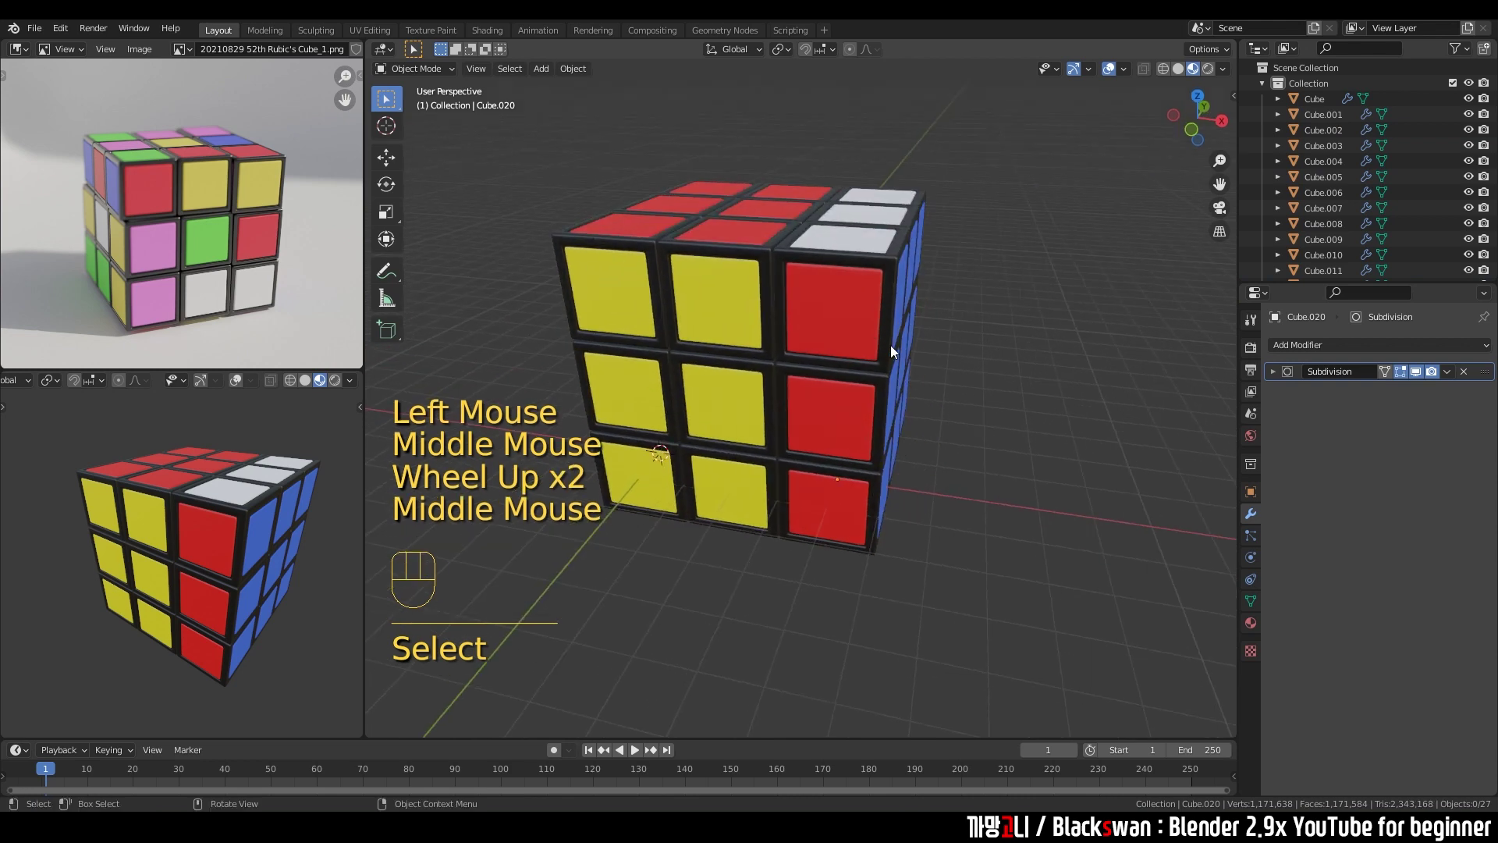
Turn one more layer of the cube a quarter turn around the Z axis and confirm it.
key("`")
scroll("down", 3)
left_click_drag(585, 197, 927, 291)
left_click_drag(935, 338, 896, 372)
key("r")
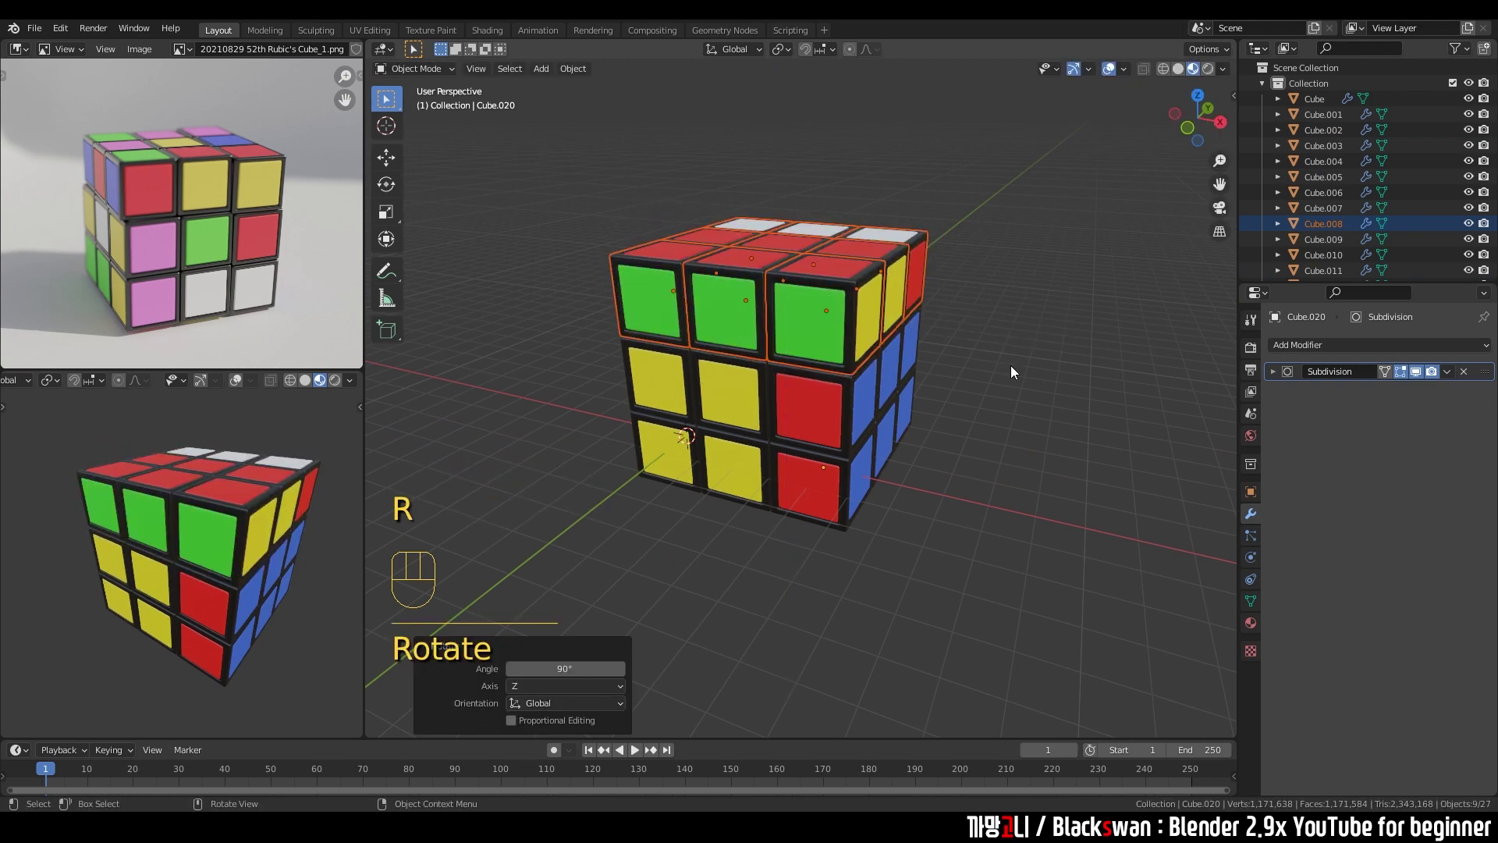
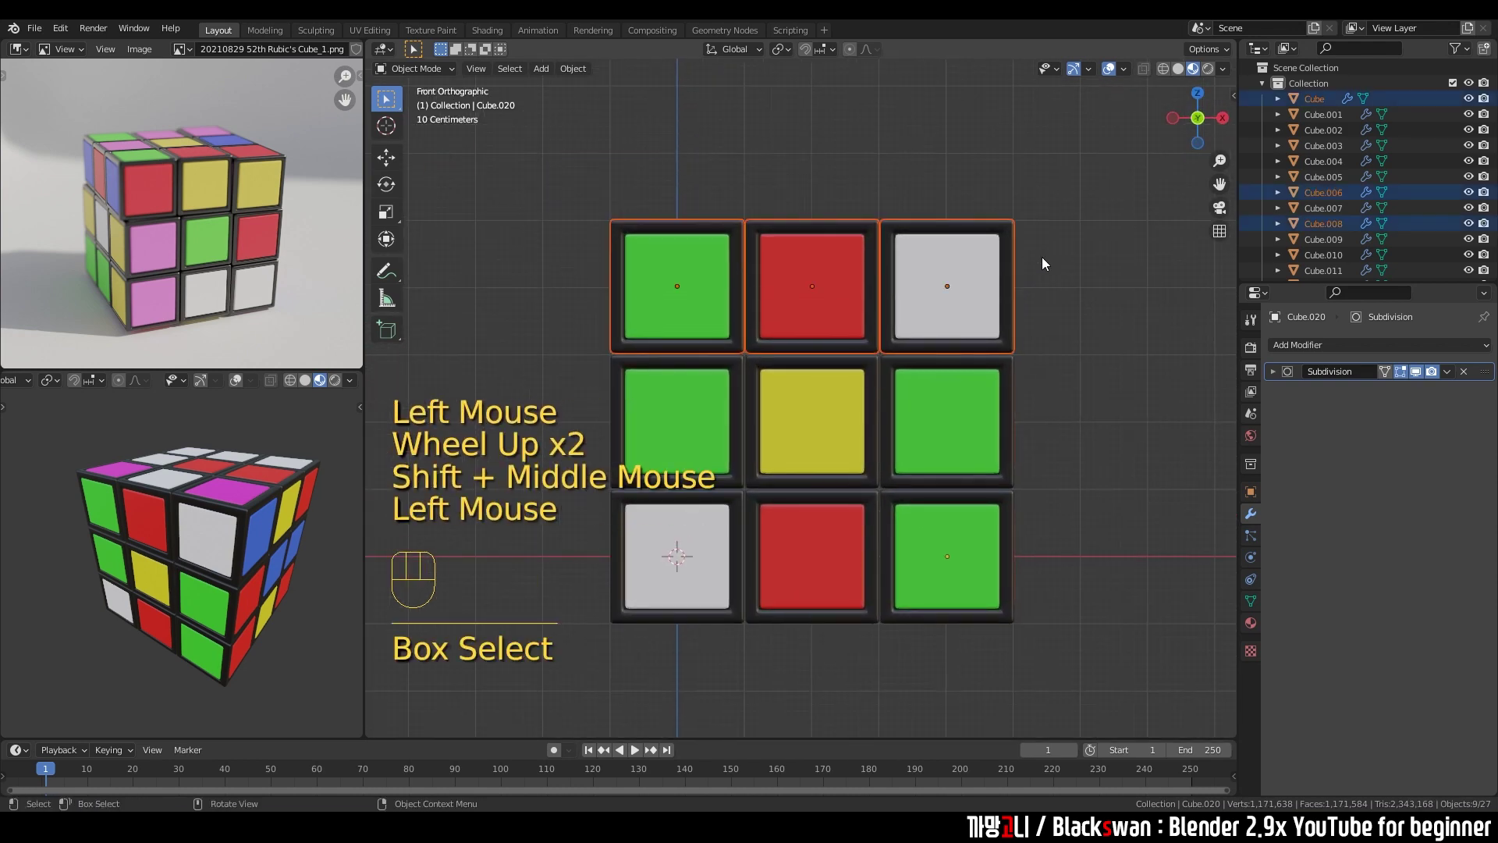
scroll("down", 3)
middle_click(947, 277)
key("r")
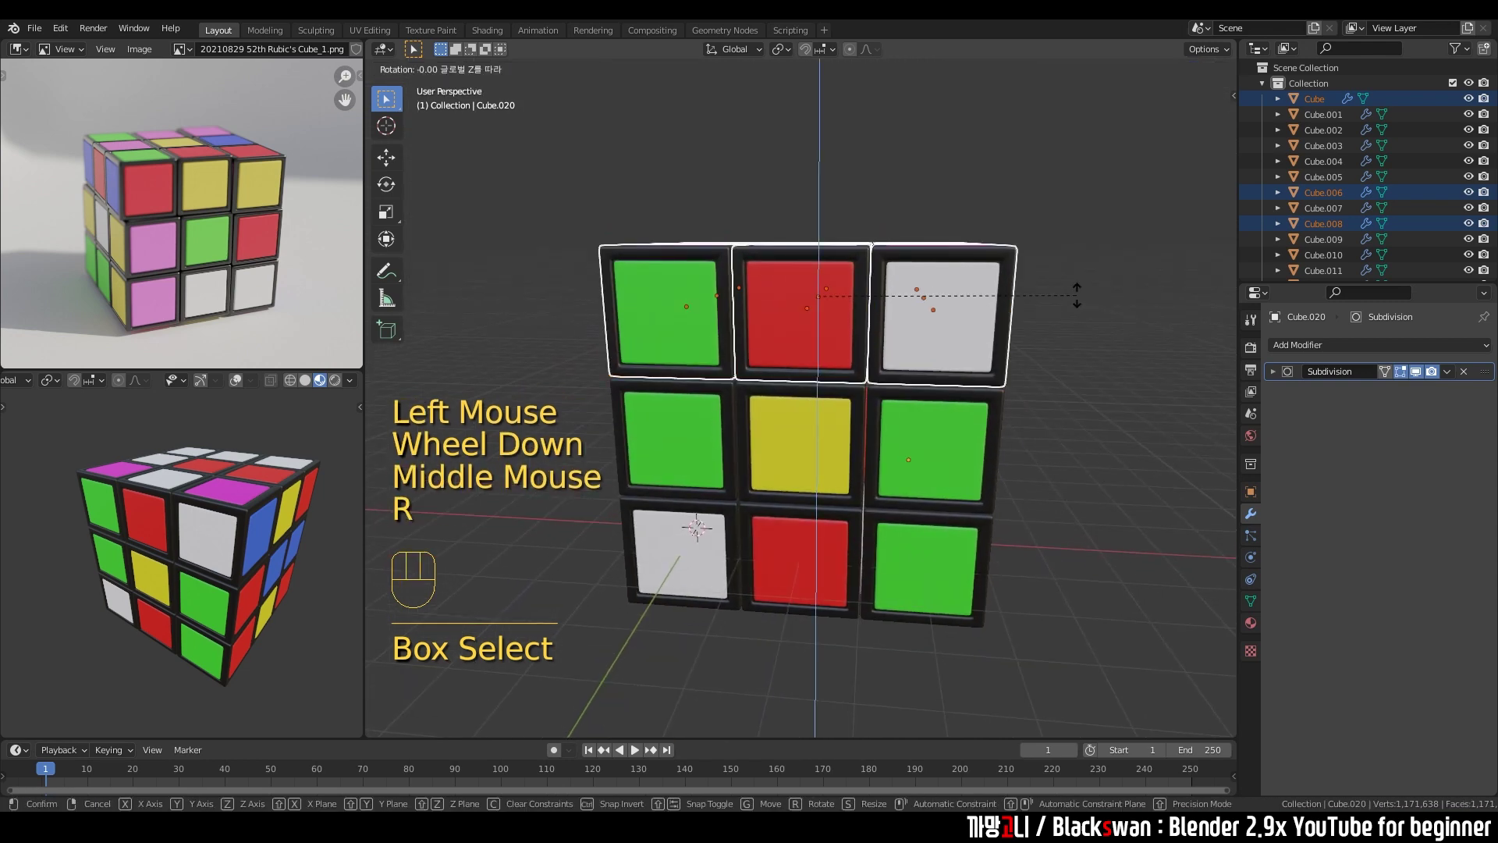
key("l")
left_click(1090, 320)
Turn the right column of pieces a quarter turn around the X axis.
left_click_drag(1047, 355, 1021, 332)
key("`")
left_click_drag(936, 217, 1085, 553)
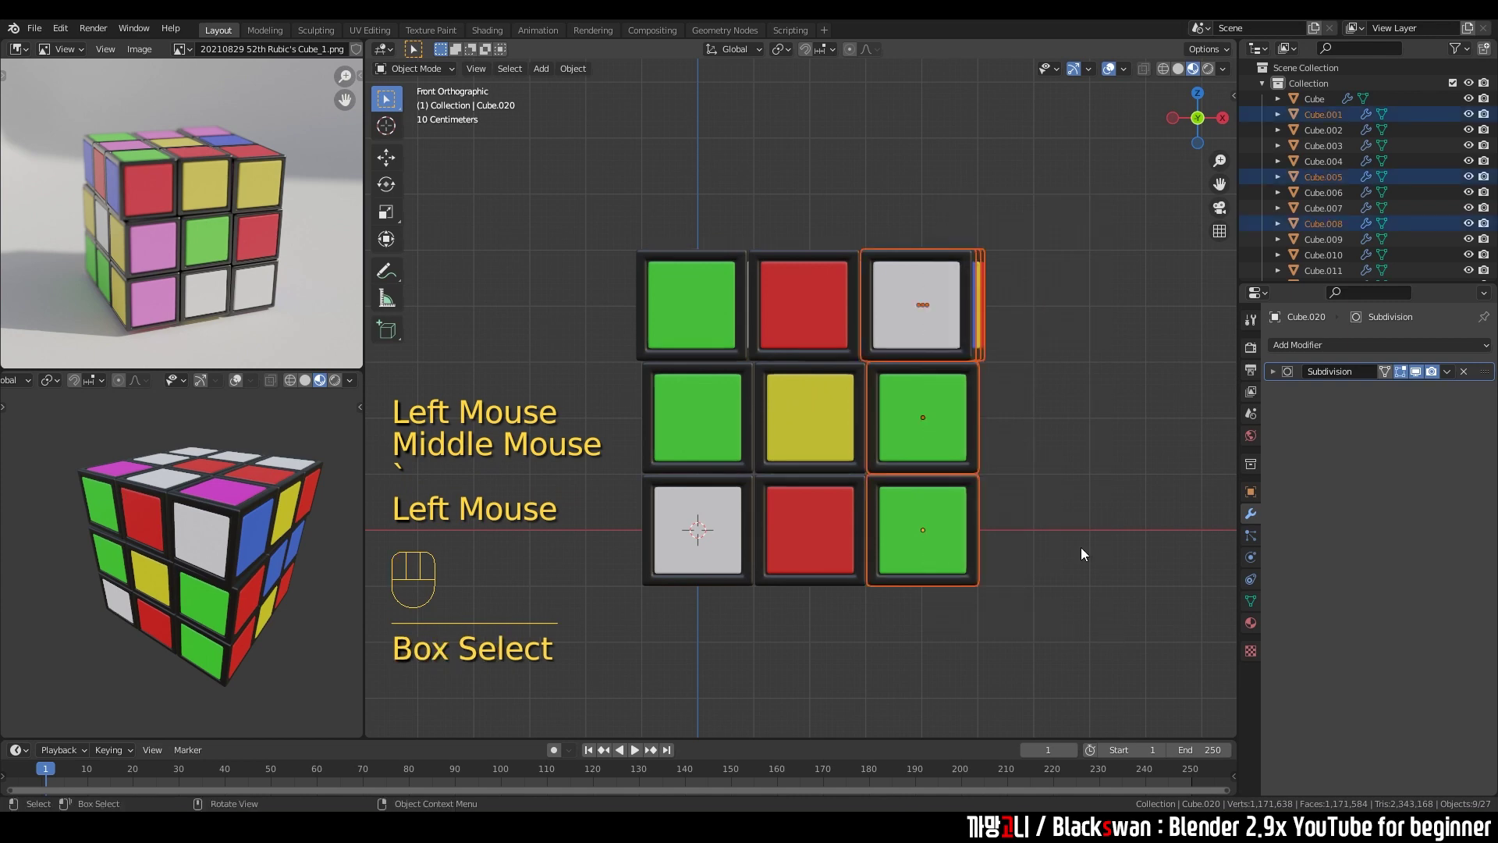
left_click_drag(968, 327, 859, 322)
left_click_drag(914, 322, 879, 348)
left_click(879, 349)
scroll("down", 3)
key("r")
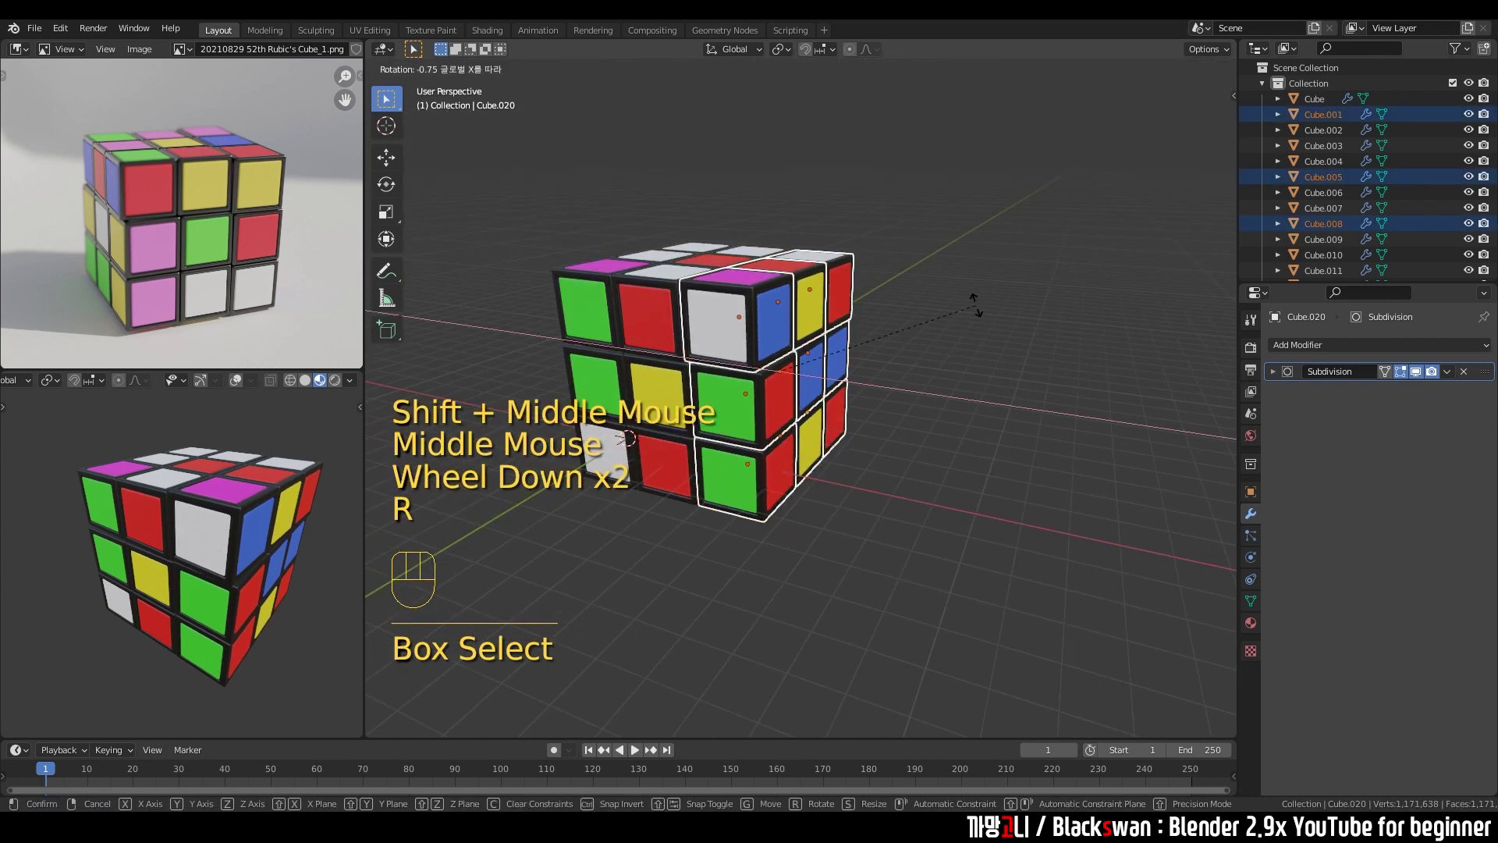
scroll("up", 3)
middle_click(961, 373)
From Front view, turn another layer a quarter turn around the Z axis and confirm.
key("1")
key("`")
middle_click(950, 241)
left_click_drag(598, 336, 657, 340)
left_click(611, 336)
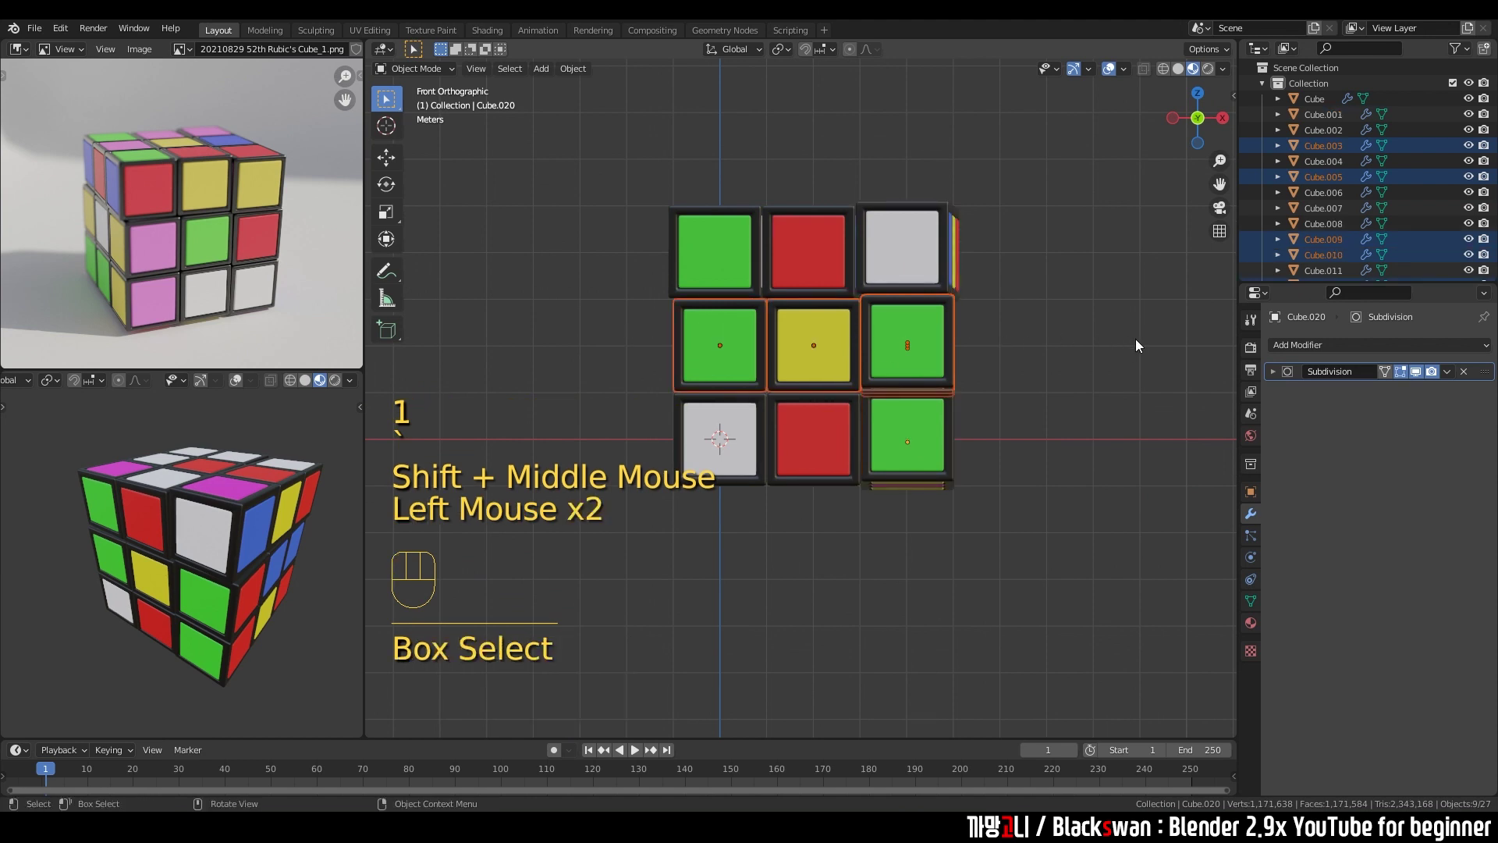
key("r")
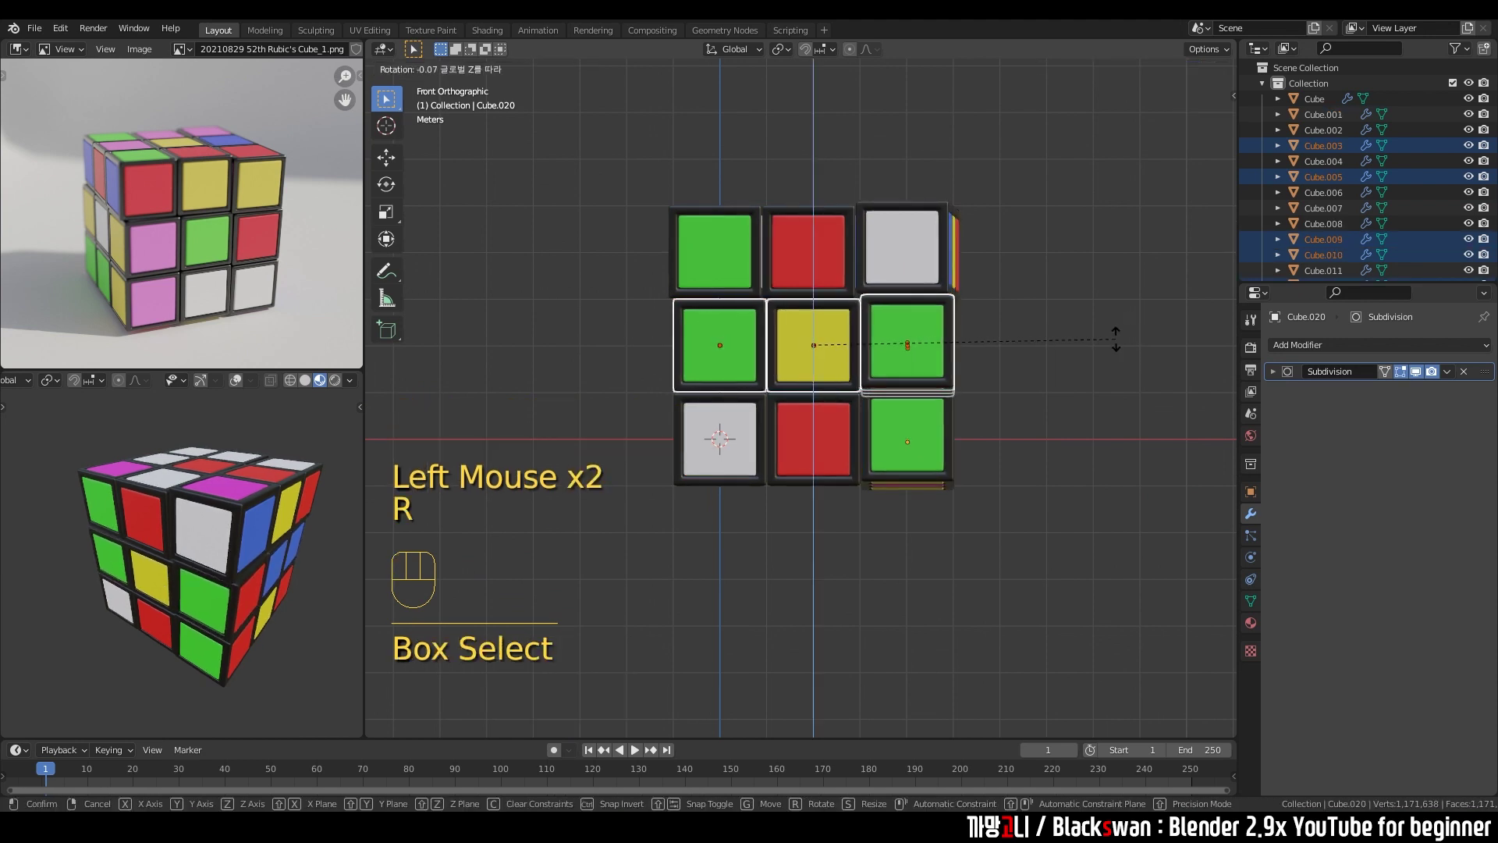
left_click(1120, 335)
Orbit to a perspective view to inspect the scrambled cube from several angles.
scroll("down", 3)
left_click_drag(881, 276, 831, 317)
scroll("up", 3)
middle_click(987, 313)
scroll("down", 3)
left_click_drag(820, 298, 937, 321)
scroll("down", 3)
left_click_drag(766, 274, 853, 282)
scroll("up", 3)
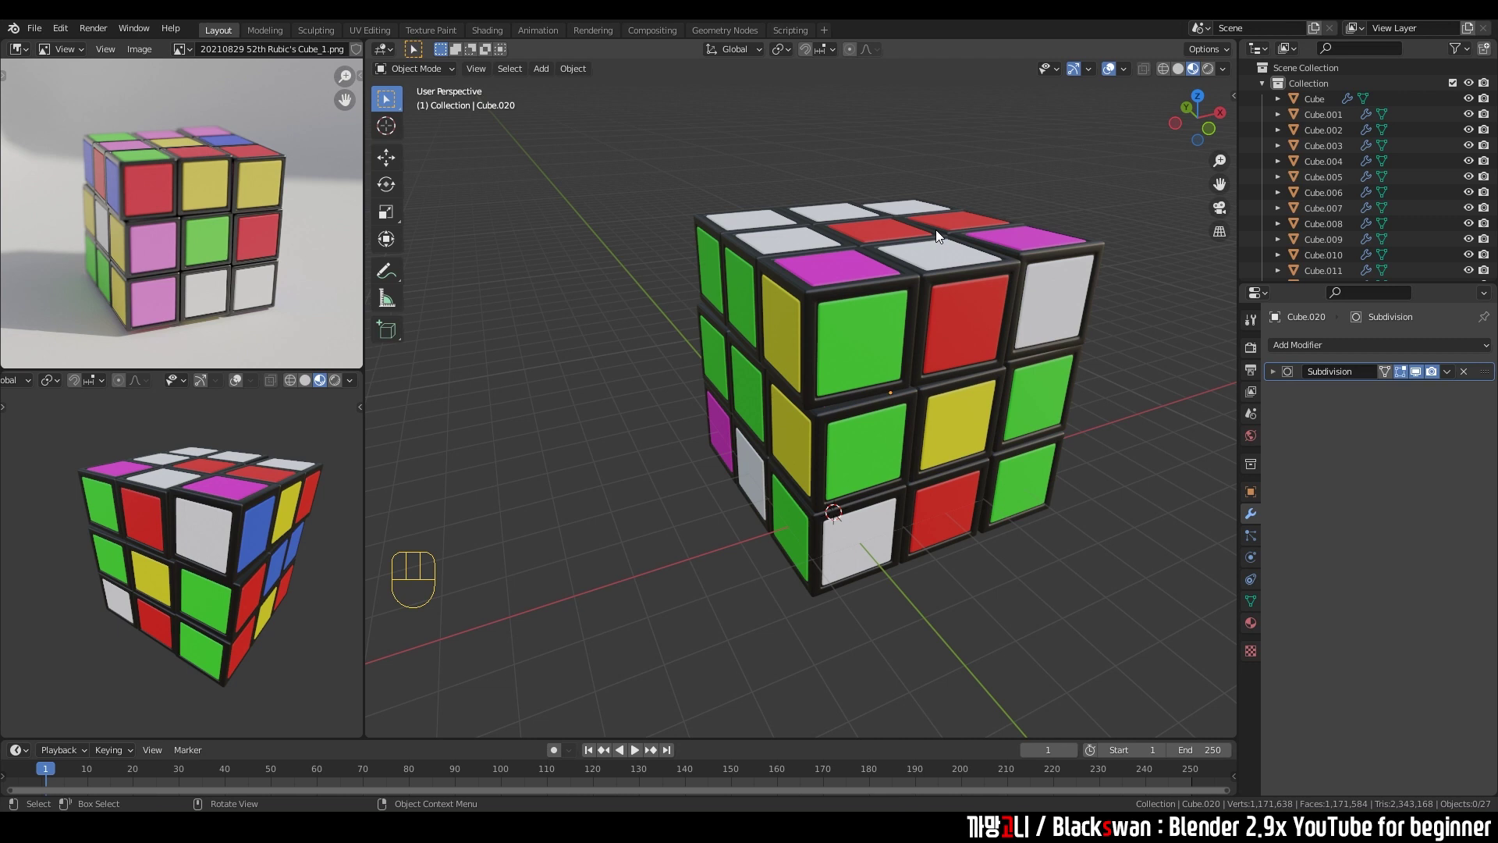